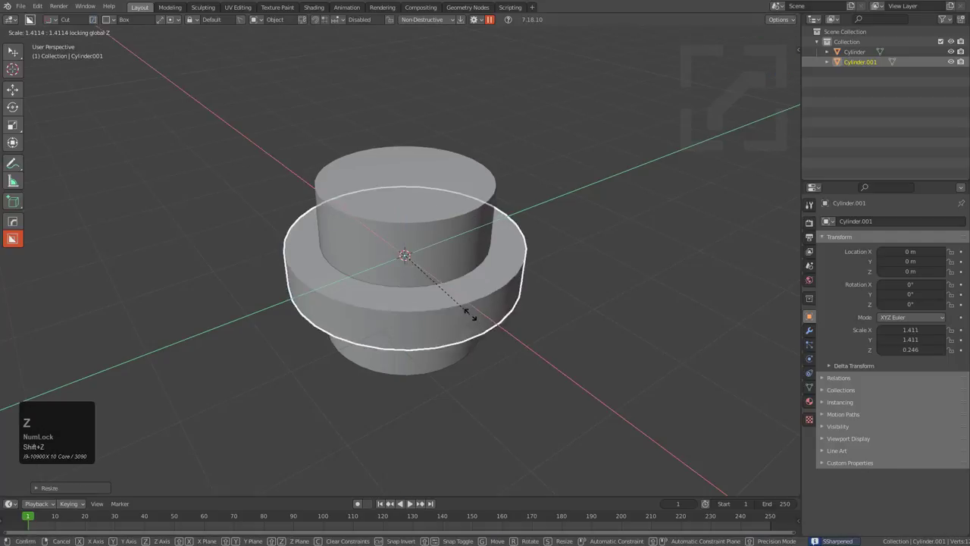
- Confirm the disc's scale and duplicate it offset along Y from top view
left_click(514, 345)
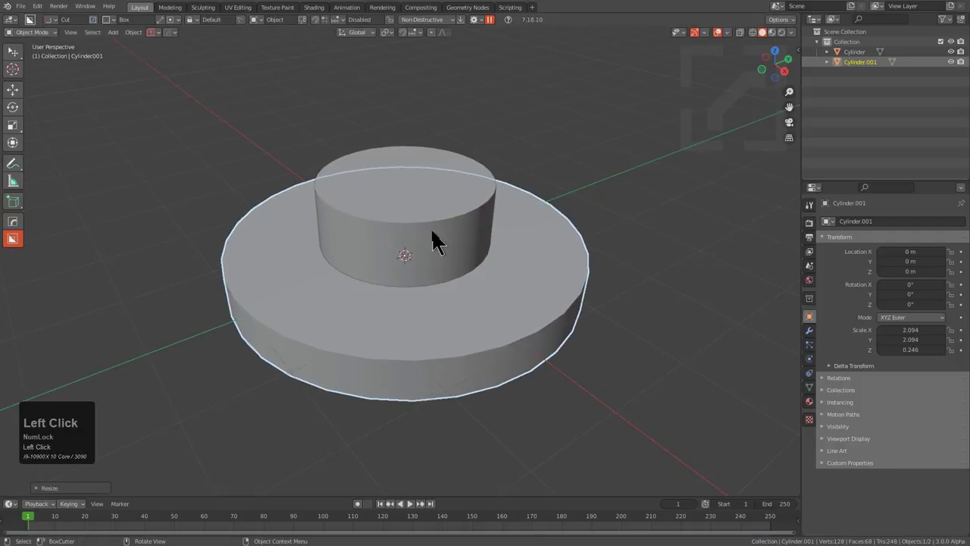
key("KP_7")
left_click(439, 240)
middle_click(438, 261)
scroll("down", 3)
key("shift+d")
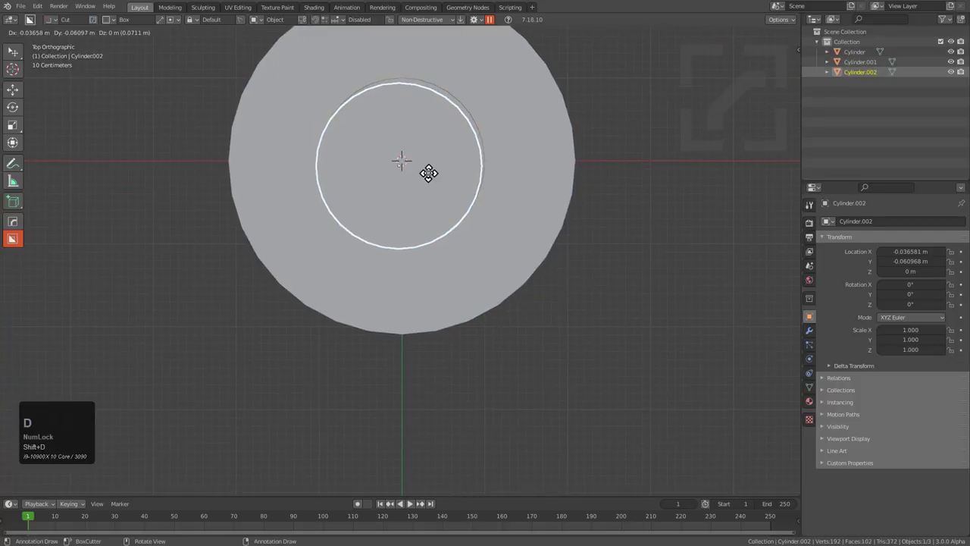
key("y")
left_click(475, 342)
scroll("up", 3)
- Scale the duplicate down in X/Y and raise it along Z as the small side cylinder
key("s")
key("shift+z")
left_click(481, 385)
middle_click(467, 353)
type("gz")
left_click(519, 304)
- Boolean Union the small cylinder onto the disc with HardOps
middle_click(346, 251)
scroll("up", 3)
left_click_drag(436, 298, 453, 287)
scroll("down", 3)
middle_click(394, 294)
scroll("up", 3)
left_click(435, 268)
key("ctrl+KP_Add")
key("1")
left_click(433, 325)
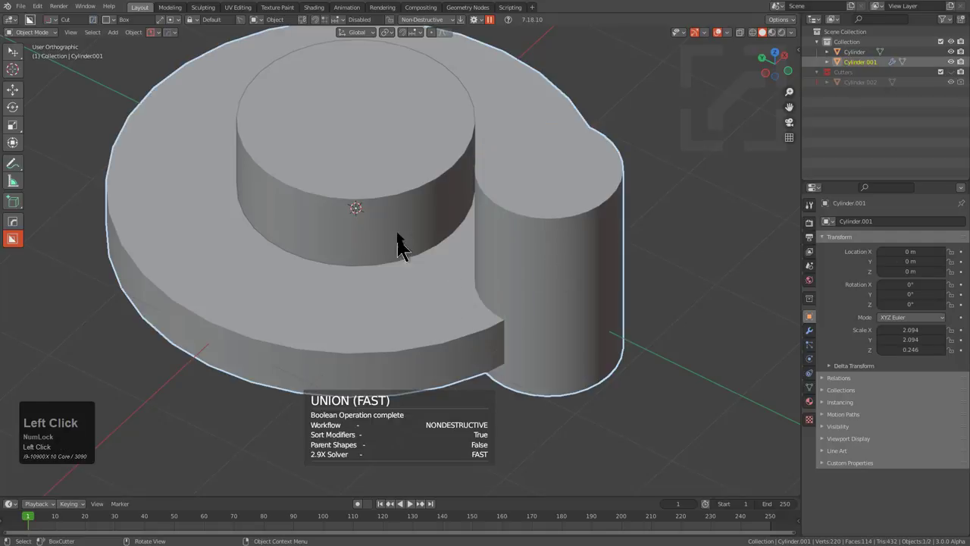
- Boolean Union the disc onto the main cylinder and review the result
key("ctrl+KP_Add")
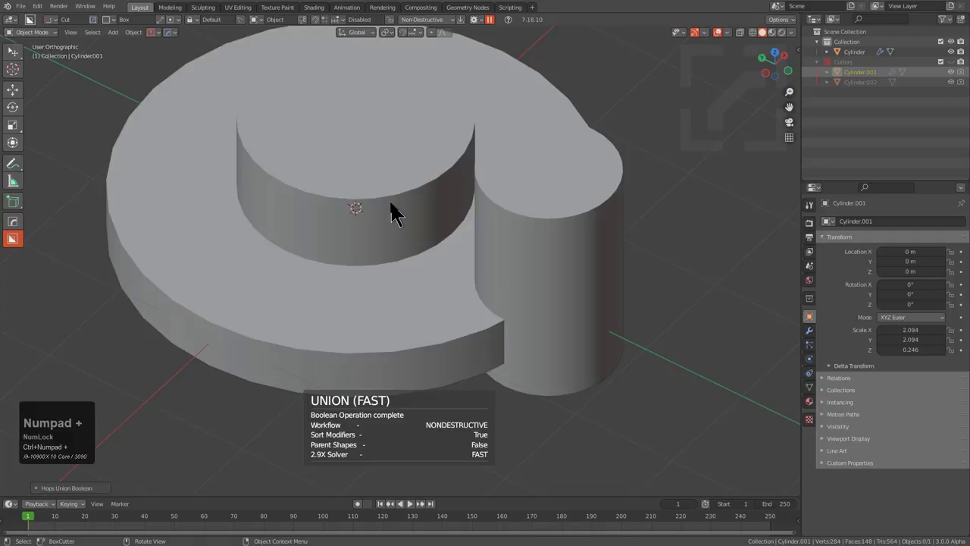
left_click(397, 213)
left_click_drag(477, 240, 441, 291)
scroll("down", 3)
left_click_drag(461, 252, 468, 248)
- Apply the part's transforms and check it over in the viewport
key("ctrl+a")
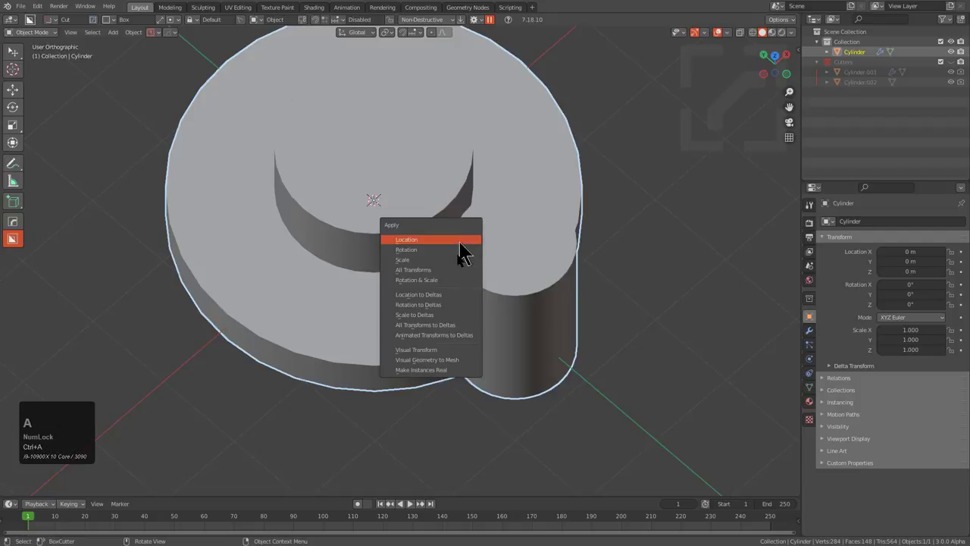
left_click_drag(451, 366, 453, 305)
left_click_drag(478, 313, 474, 253)
scroll("down", 3)
key("Tab")
left_click_drag(438, 240, 489, 197)
left_click_drag(488, 193, 489, 321)
- Switch the viewport to Eevee HQ shading and frame the part
key("alt+v")
key("e")
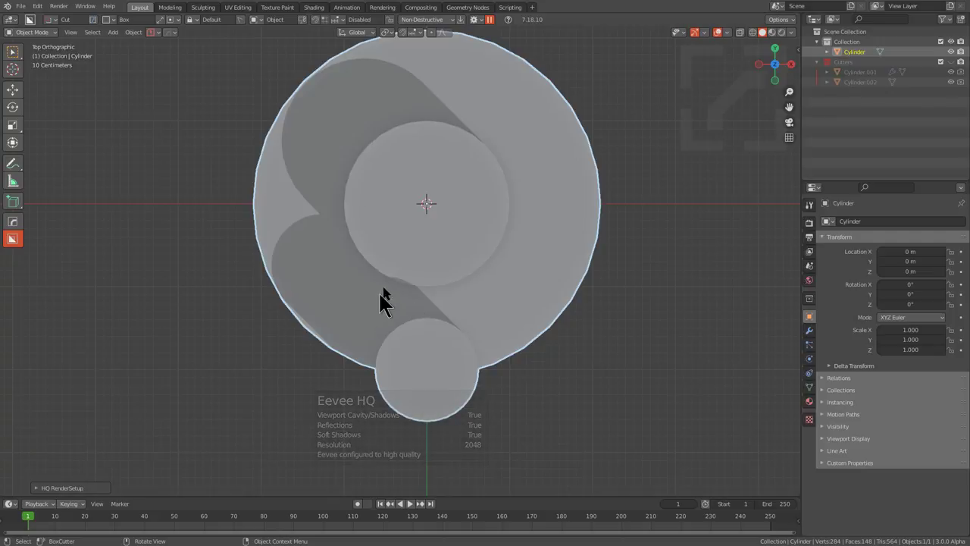
key("e")
scroll("down", 3)
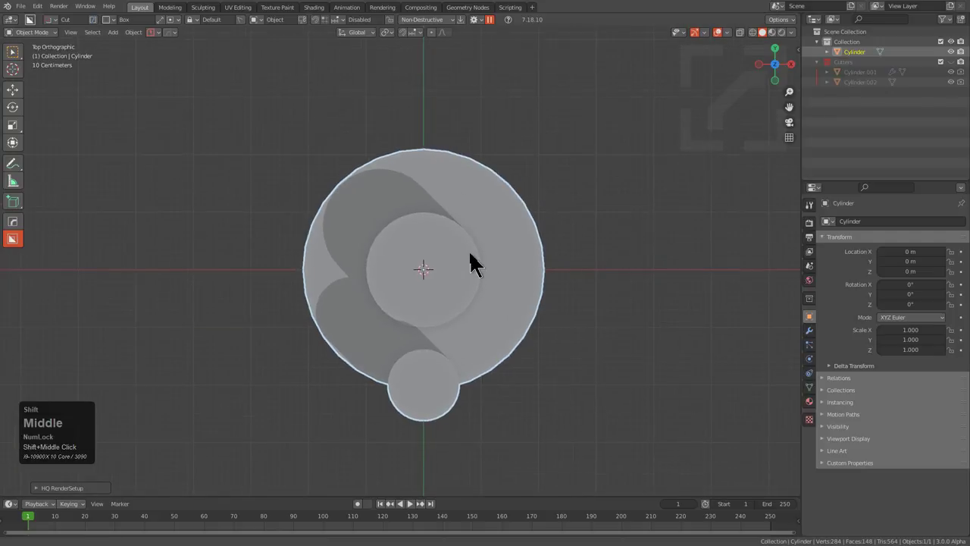
middle_click(476, 265)
scroll("up", 3)
- Add a plane and raise it along Z above the part
key("shift+a")
double_click(507, 278)
middle_click(458, 319)
type("gz")
left_click(486, 144)
middle_click(473, 193)
scroll("down", 3)
- Scale the plane up so it covers the whole part
key("s")
left_click(589, 295)
key("s")
left_click(615, 303)
- With the HardOps mirror gizmo, bisect the plane along the Y axis
key("alt+x")
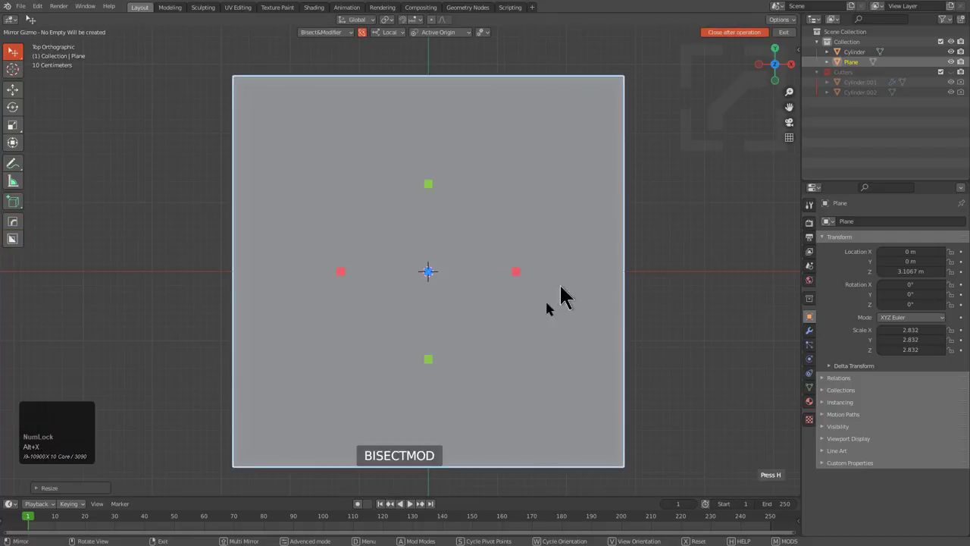
key("d")
left_click_drag(564, 270, 349, 278)
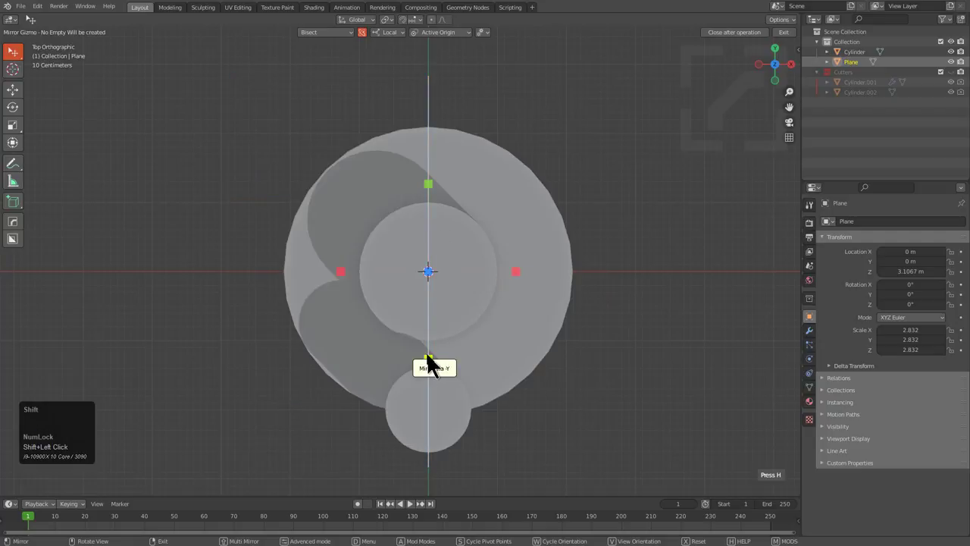
left_click(432, 191)
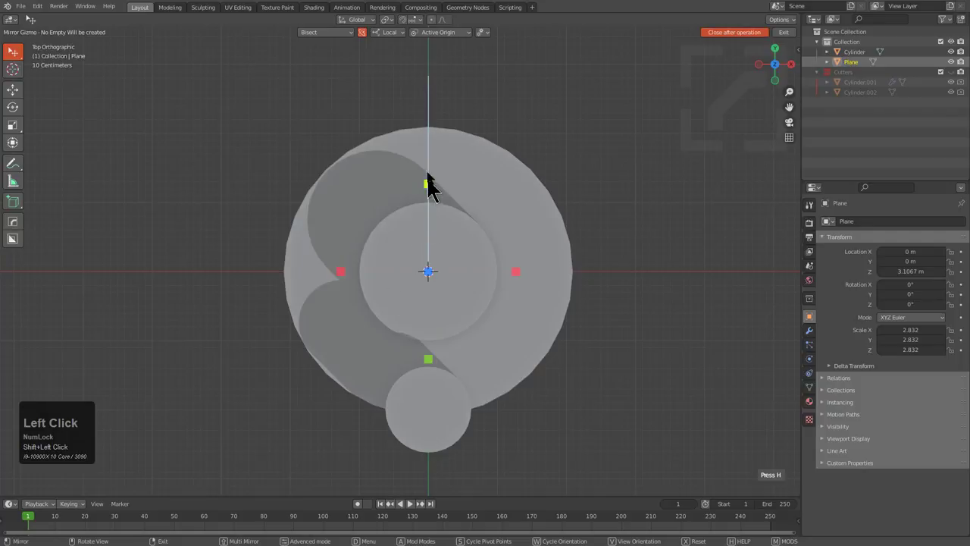
left_click_drag(412, 247, 438, 124)
left_click(438, 124)
- Finish the bisect so the plane is a thin line from the centre outward
middle_click(472, 132)
scroll("up", 3)
left_click_drag(463, 192, 439, 216)
left_click(400, 147)
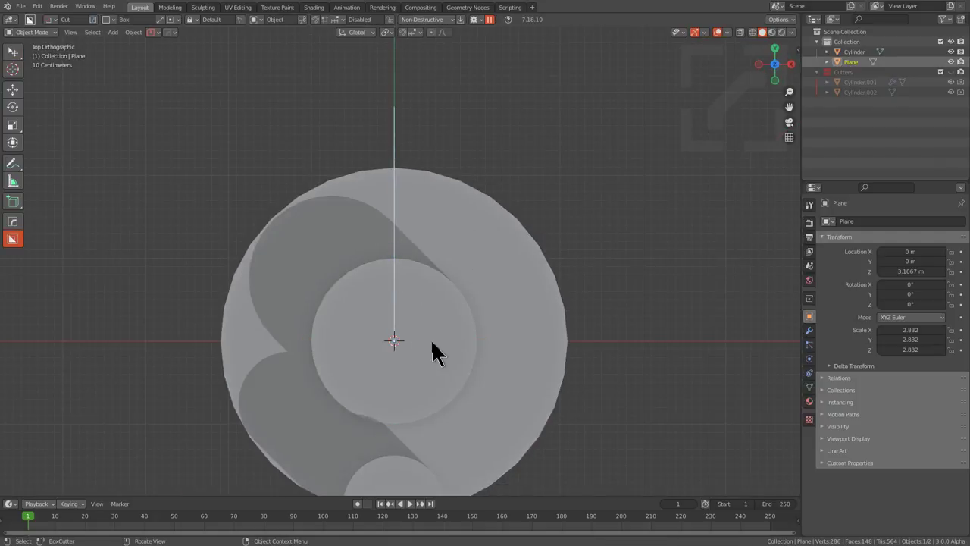
middle_click(444, 329)
- Radial Array the line to 3 copies from the Q menu
scroll("down", 3)
key("q")
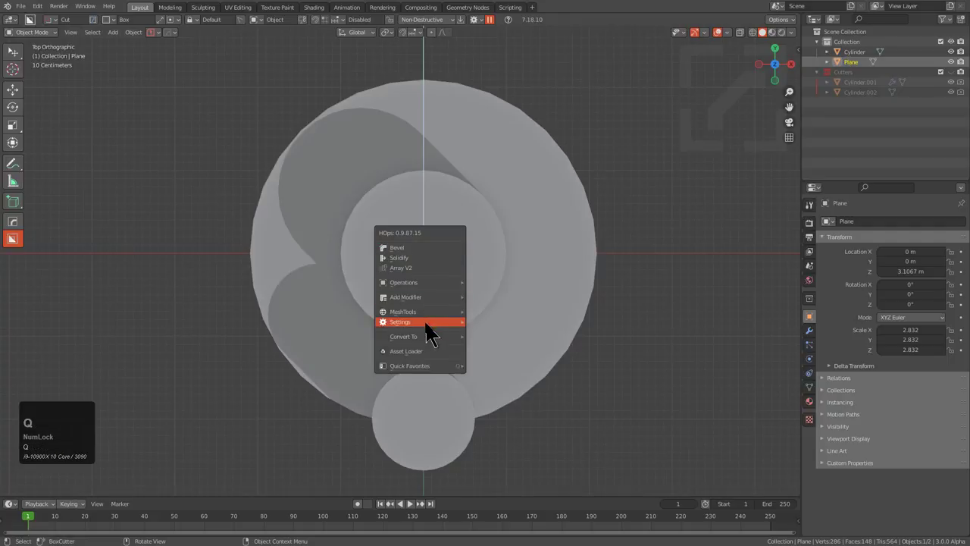
key("q")
left_click(508, 370)
scroll("down", 3)
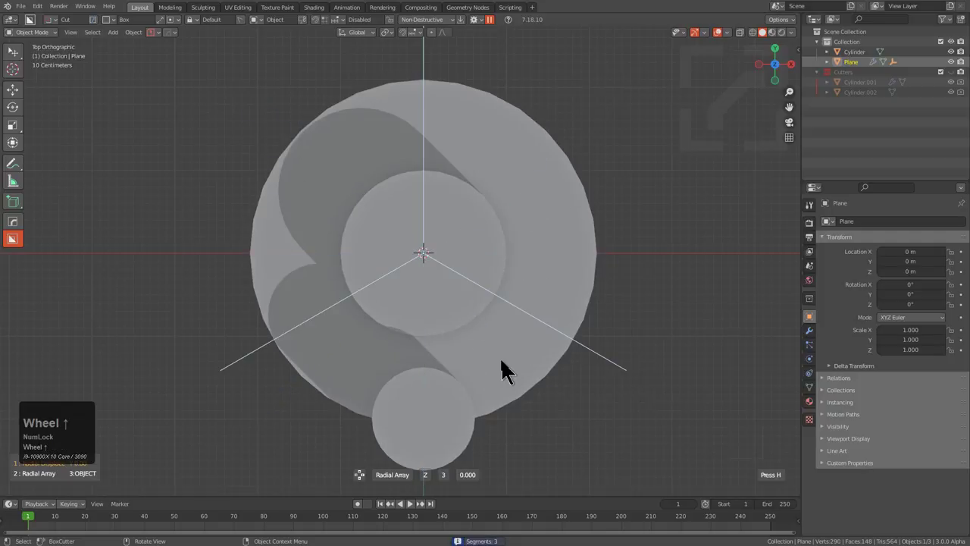
left_click(508, 371)
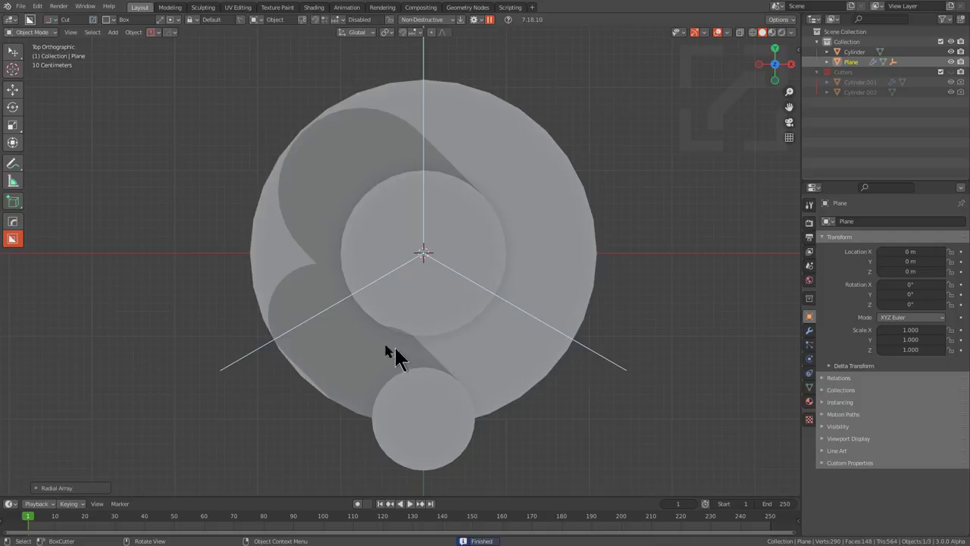
- Knife Project the three spokes as cuts onto the cylinder
key("shift+Num_Lock")
left_click(425, 303)
left_click(434, 328)
key("q")
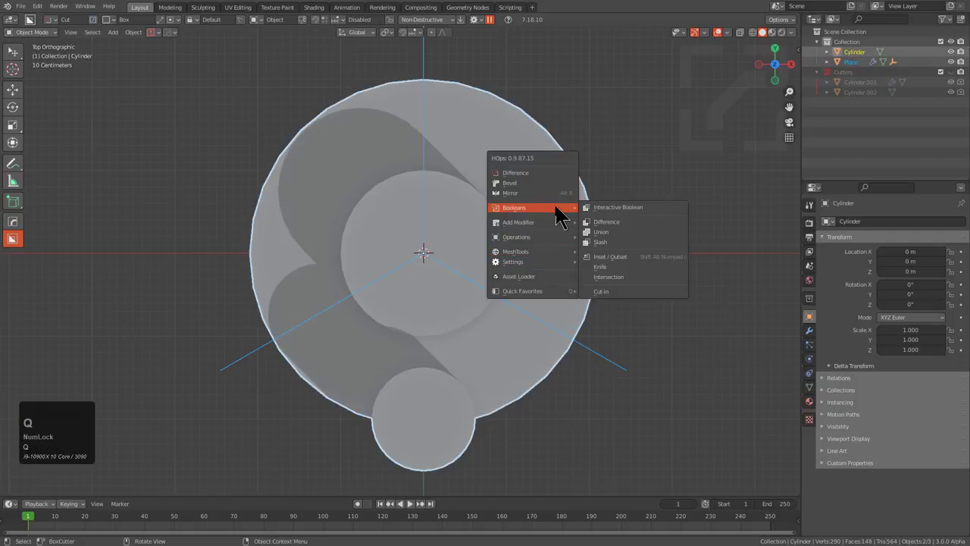
key("q")
left_click(625, 276)
- In Edit Mode, pick geometry inside one wedge between the projected cuts
key("Tab")
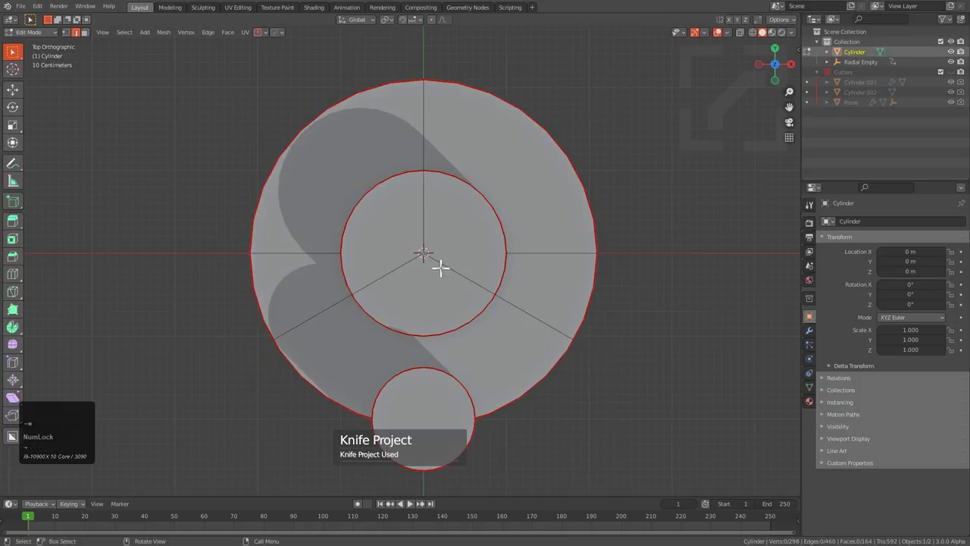
scroll("up", 3)
key("1")
left_click(457, 252)
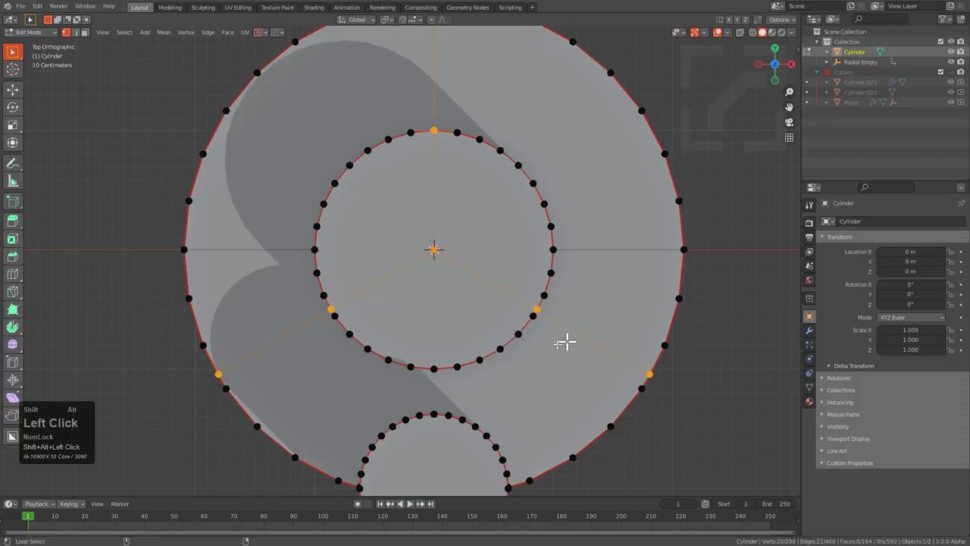
middle_click(519, 363)
scroll("down", 3)
left_click_drag(527, 381, 538, 255)
key("v")
right_click(557, 260)
- Select the linked wedge, invert the selection and delete the other two thirds
key("alt+a")
left_click_drag(437, 139, 507, 326)
key("l")
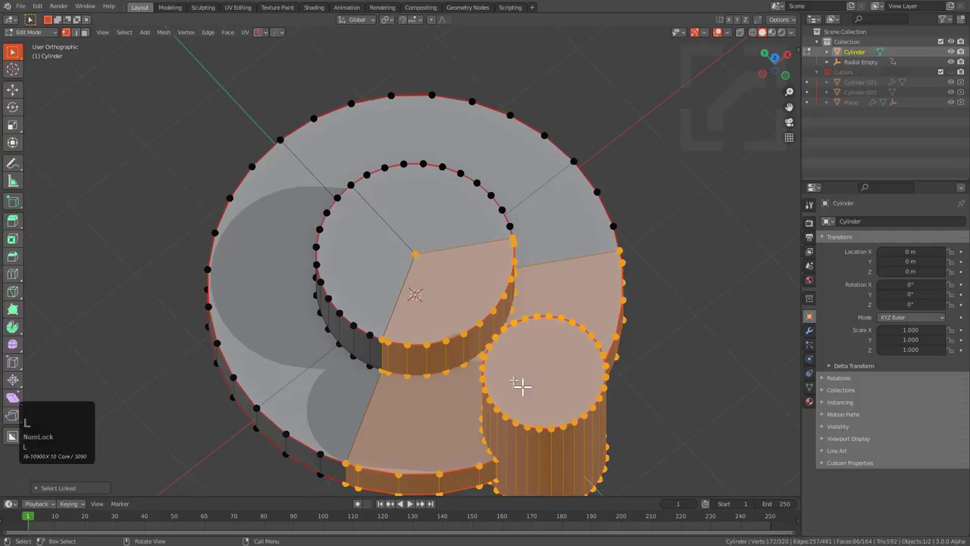
key("ctrl+i")
key("x")
left_click(512, 338)
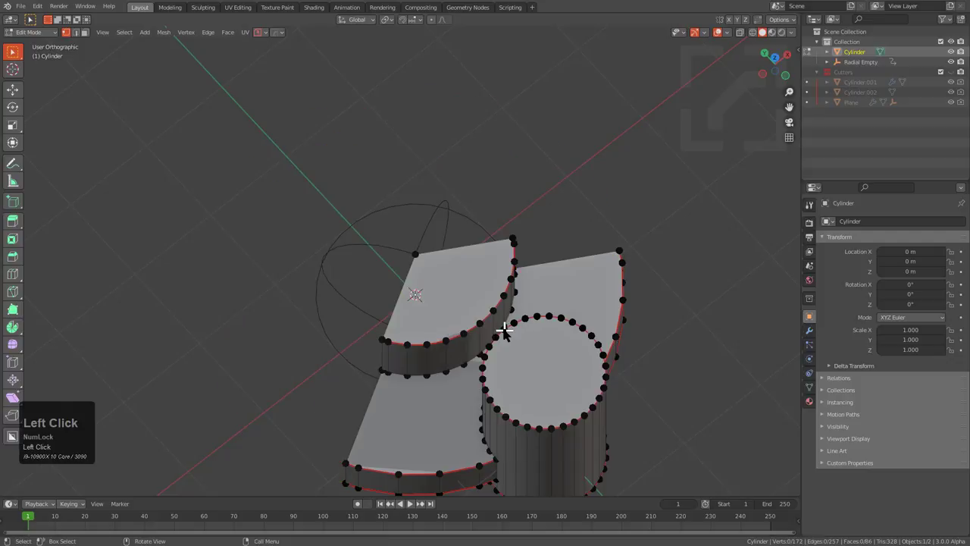
- Delete the cutter plane and Radial Array the remaining wedge to 3
key("KP_7")
key("Tab")
left_click(477, 233)
key("x")
left_click(485, 234)
key("q")
left_click(617, 413)
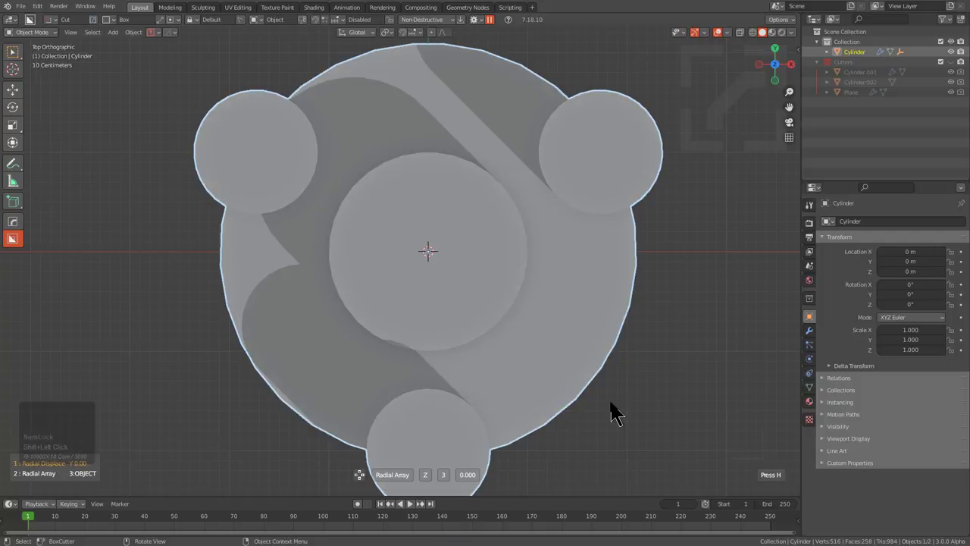
- Confirm the array and orbit around the three-cylinder part to inspect it
left_click(617, 412)
left_click_drag(474, 359, 510, 332)
key("alt+v")
left_click(485, 329)
left_click_drag(505, 323, 461, 372)
scroll("up", 3)
scroll("down", 3)
middle_click(567, 252)
scroll("up", 3)
scroll("down", 3)
middle_click(439, 328)
scroll("up", 3)
middle_click(485, 410)
scroll("up", 3)
- Keep inspecting, then undo back to the single side cylinder version
left_click_drag(431, 279, 414, 280)
scroll("down", 3)
middle_click(396, 267)
scroll("down", 3)
middle_click(435, 288)
scroll("up", 3)
left_click_drag(406, 287, 370, 256)
middle_click(371, 257)
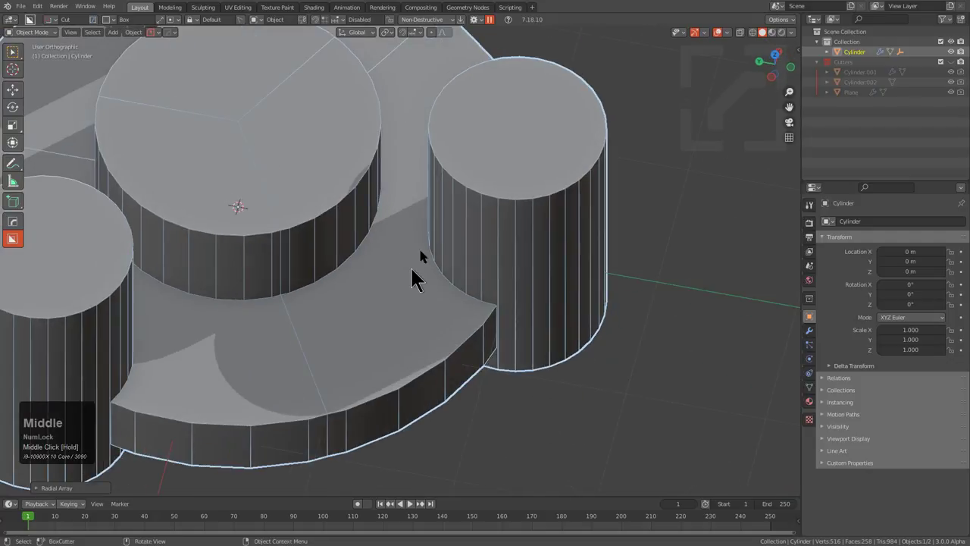
scroll("down", 3)
middle_click(396, 217)
middle_click(374, 216)
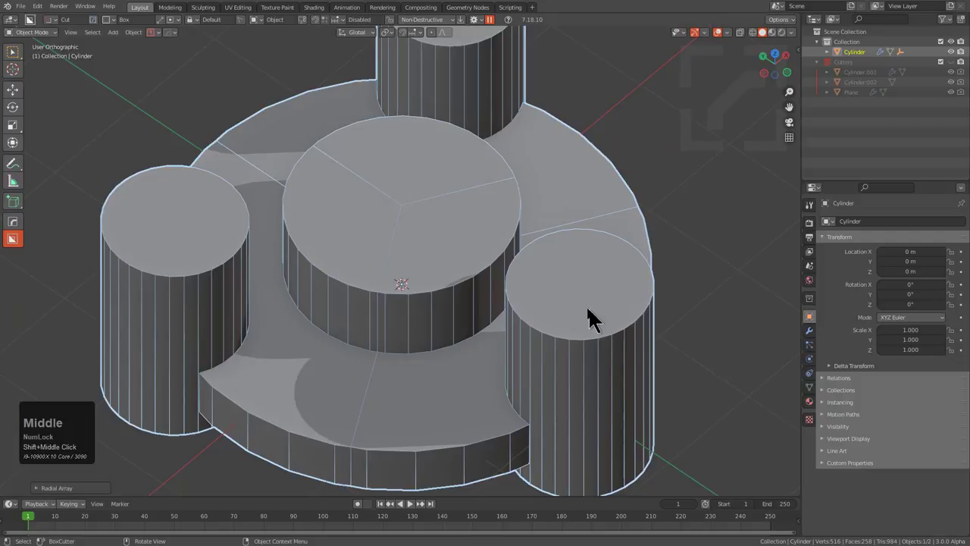
scroll("down", 3)
key("z")
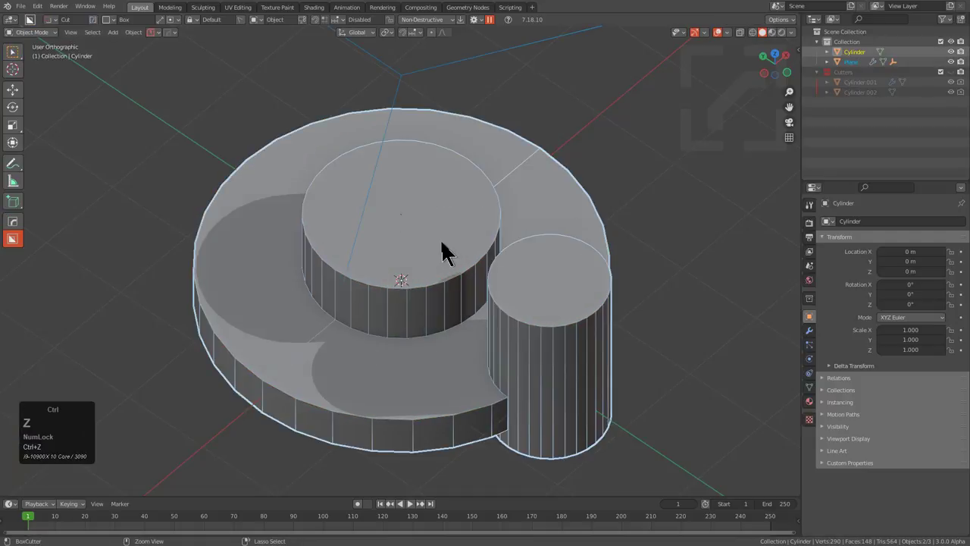
- Set up BoxCutter with a circular cut shape positioned over the central boss
scroll("down", 3)
key("alt+a")
left_click(435, 100)
key("g")
right_click(477, 129)
left_click(472, 223)
middle_click(472, 232)
key("d")
left_click(481, 214)
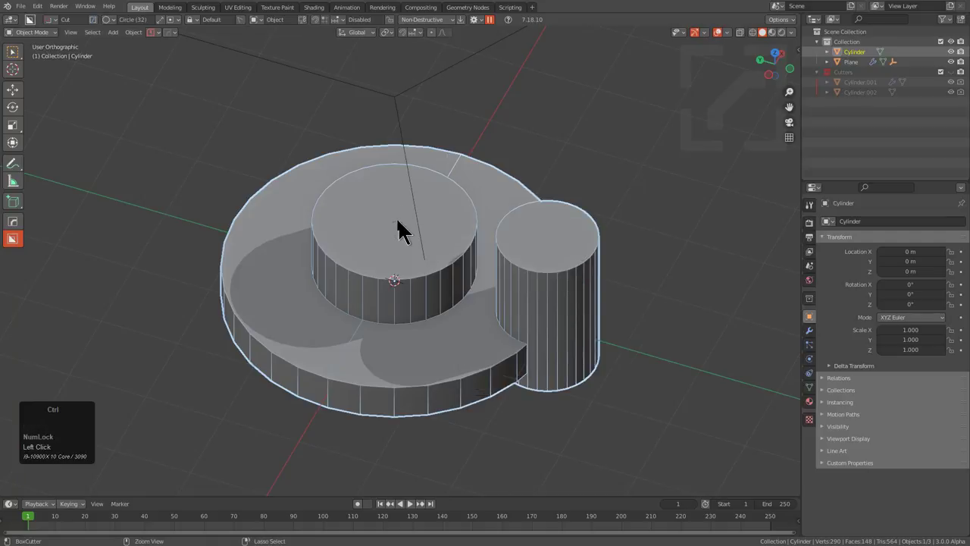
left_click(438, 219)
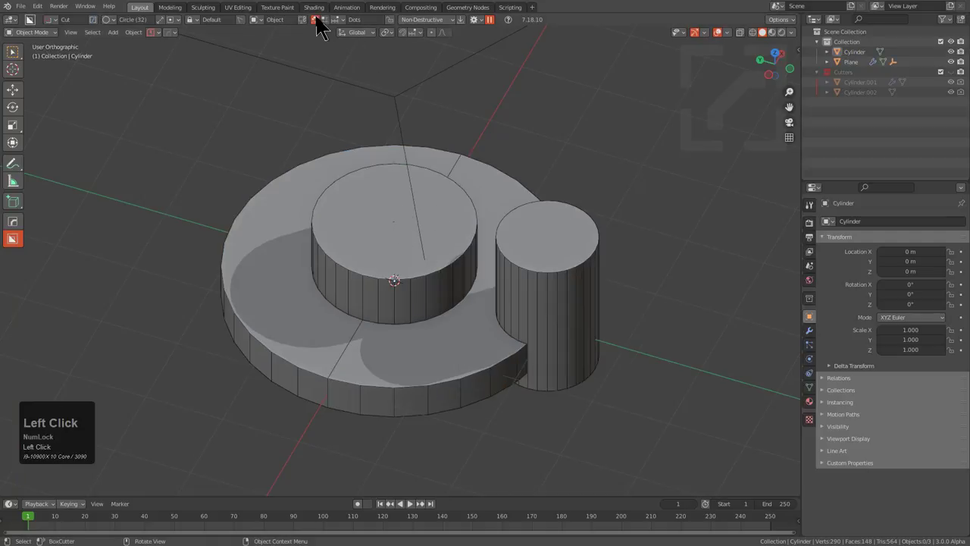
middle_click(452, 207)
scroll("up", 3)
left_click(457, 218)
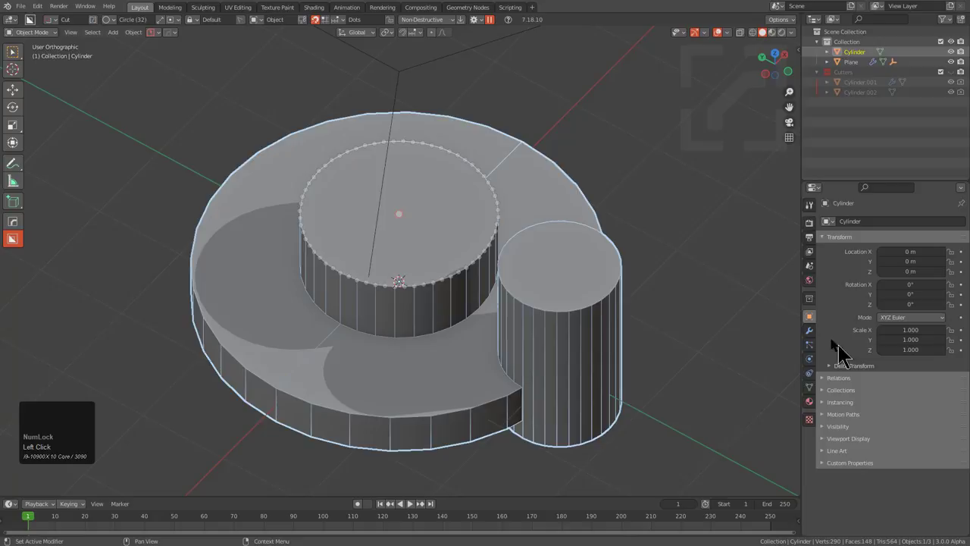
- Cut the central bore through the boss with Bevel and Weld modifiers on Cutter.001
left_click(817, 342)
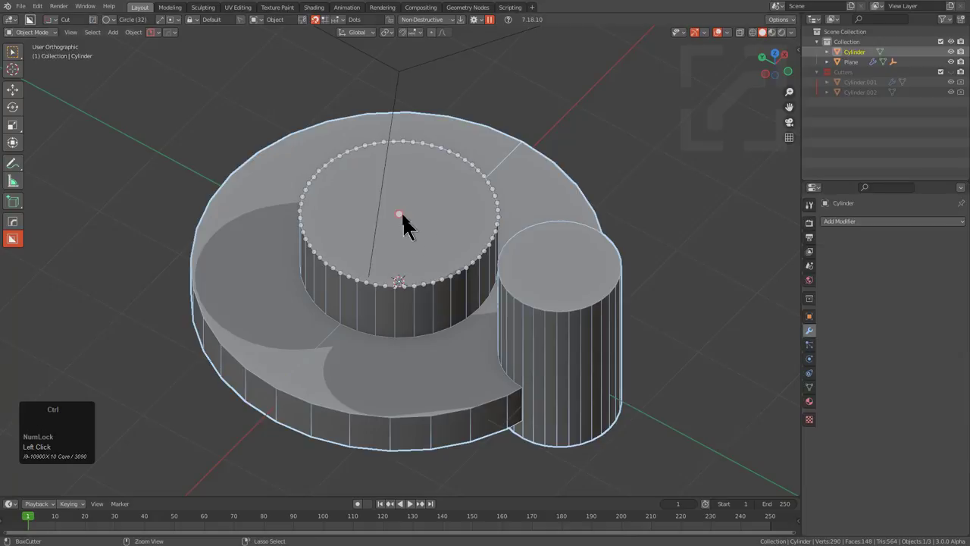
left_click_drag(409, 223, 502, 224)
key("shift+t")
left_click(397, 225)
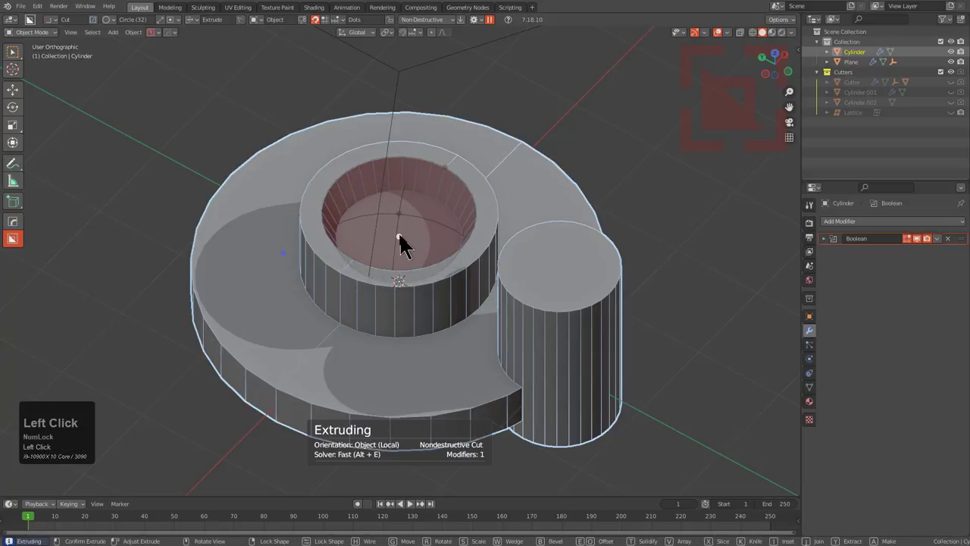
middle_click(417, 253)
left_click_drag(407, 236, 428, 291)
key("b")
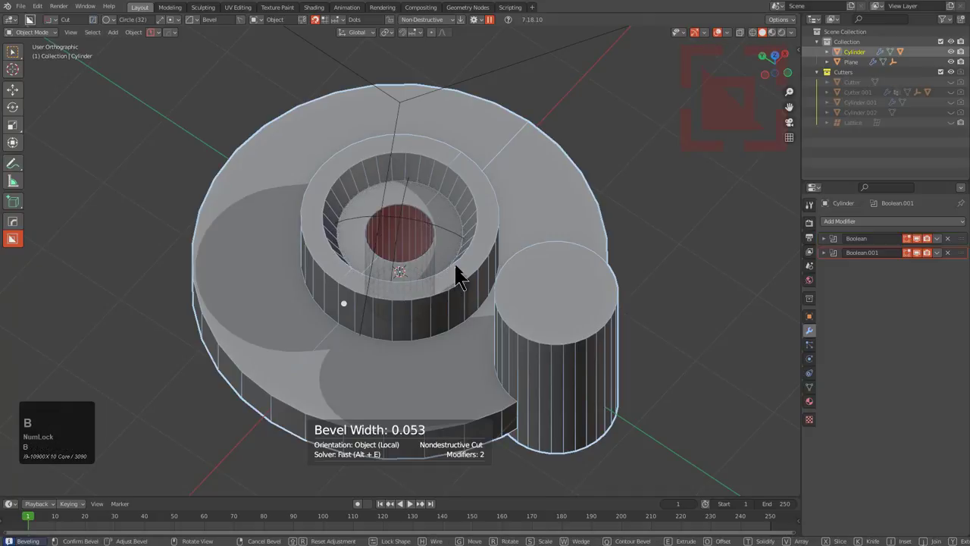
key("shift+f")
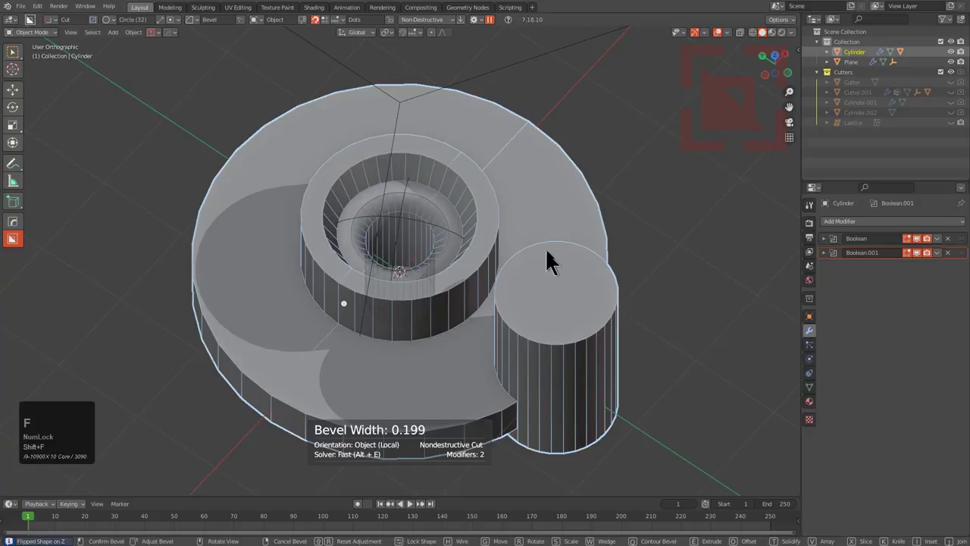
left_click(557, 258)
- Apply HOps Autosmooth at 35° to the cylinder part and inspect the chamfered hole
scroll("up", 3)
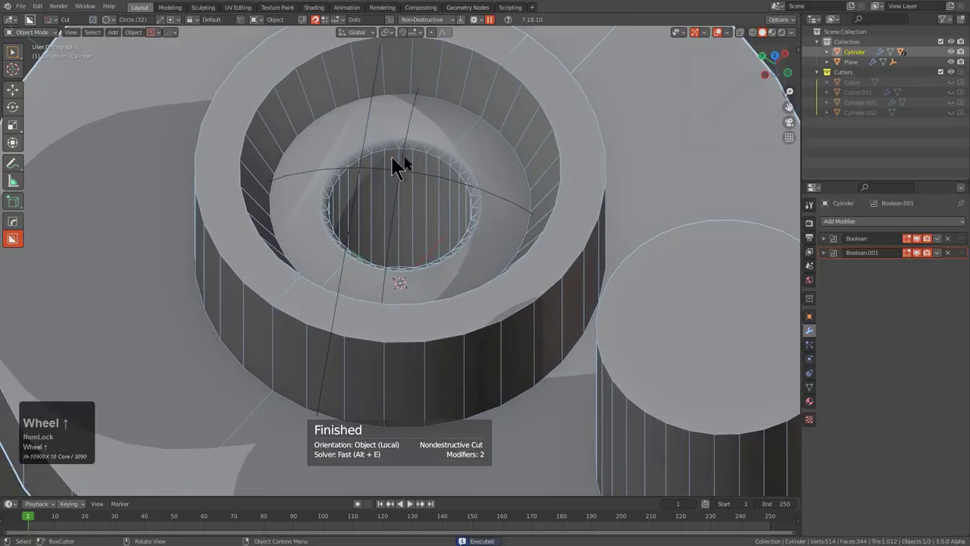
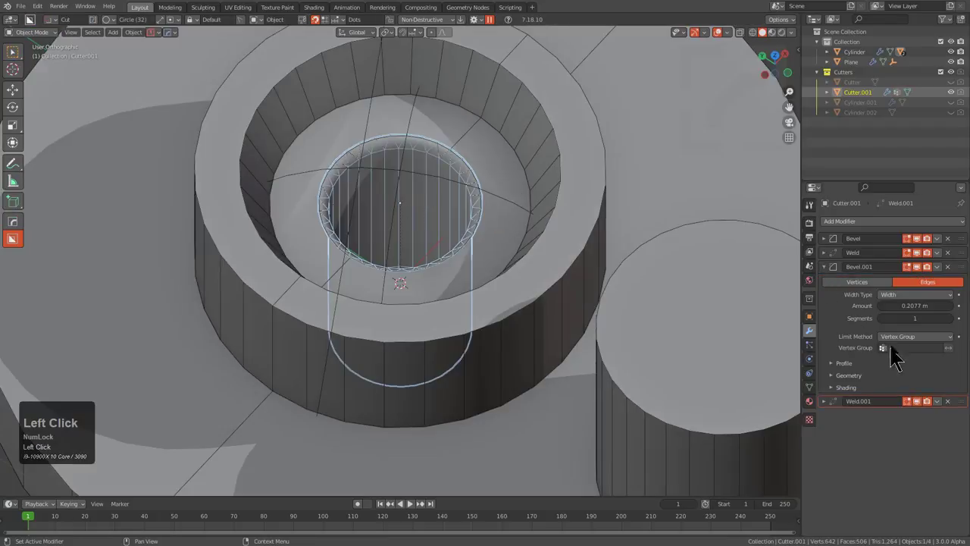
scroll("down", 3)
scroll("up", 3)
key("1")
left_click(496, 150)
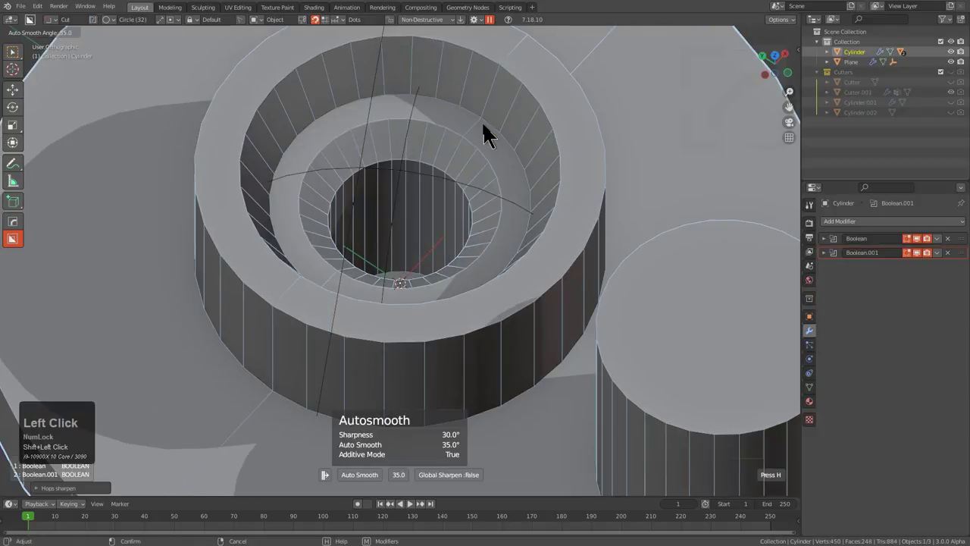
scroll("down", 3)
middle_click(475, 252)
middle_click(477, 265)
left_click(568, 286)
middle_click(574, 283)
- Cut a circular hole through the small side boss with a BoxCutter circle cutter
key("d")
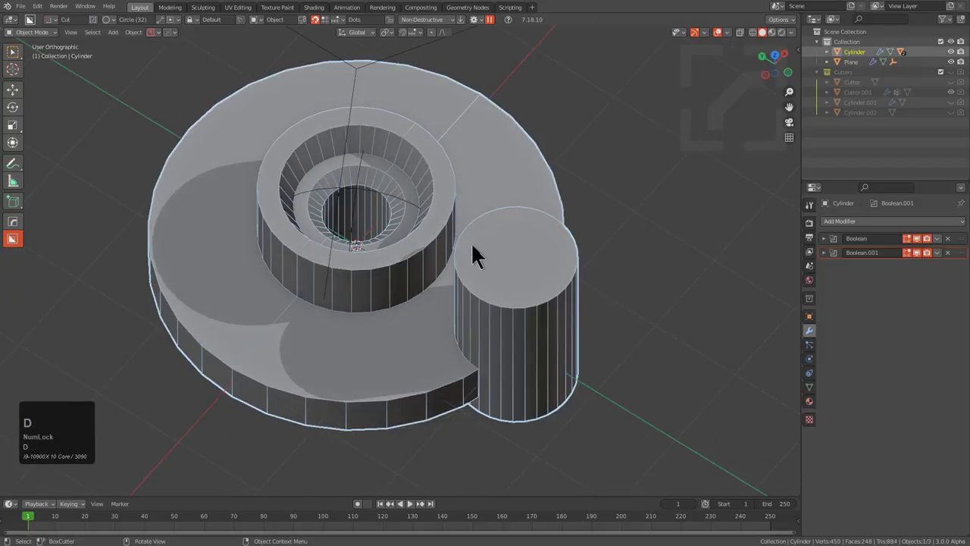
scroll("up", 3)
left_click_drag(569, 263, 642, 250)
middle_click(612, 269)
left_click_drag(568, 322, 589, 350)
middle_click(572, 298)
middle_click(566, 301)
middle_click(557, 288)
scroll("up", 3)
key("q")
left_click(595, 238)
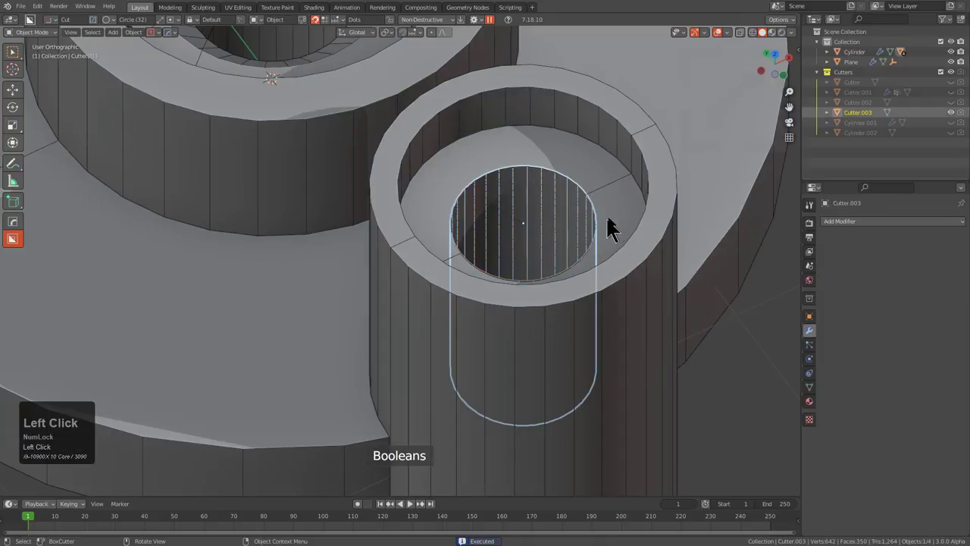
- Add a HOps vertex-group Bevel to Cutter.003 to bevel the side hole's rim
key("Tab")
type("3:")
left_click(521, 207)
key("q")
left_click(617, 205)
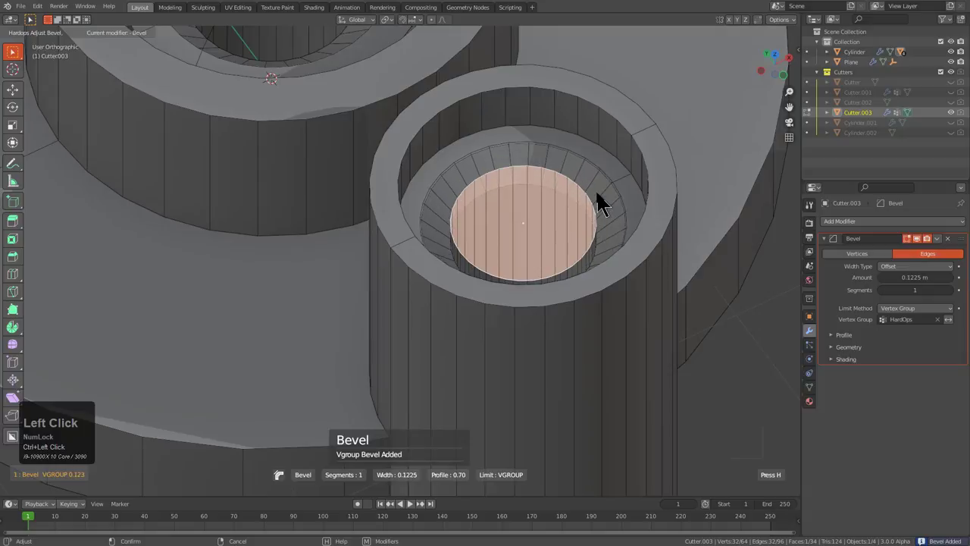
- Apply the cylinder's Boolean modifiers so all cuts become real mesh geometry
scroll("down", 3)
left_click_drag(450, 250, 477, 237)
left_click(476, 237)
middle_click(488, 228)
key("ctrl+a")
left_click(486, 250)
left_click_drag(403, 221, 170, 324)
left_click(153, 339)
scroll("down", 3)
left_click(306, 195)
- Knife Project the plane's dividing lines onto the cylinder and delete the extra geometry, leaving one wedge slice
key("q")
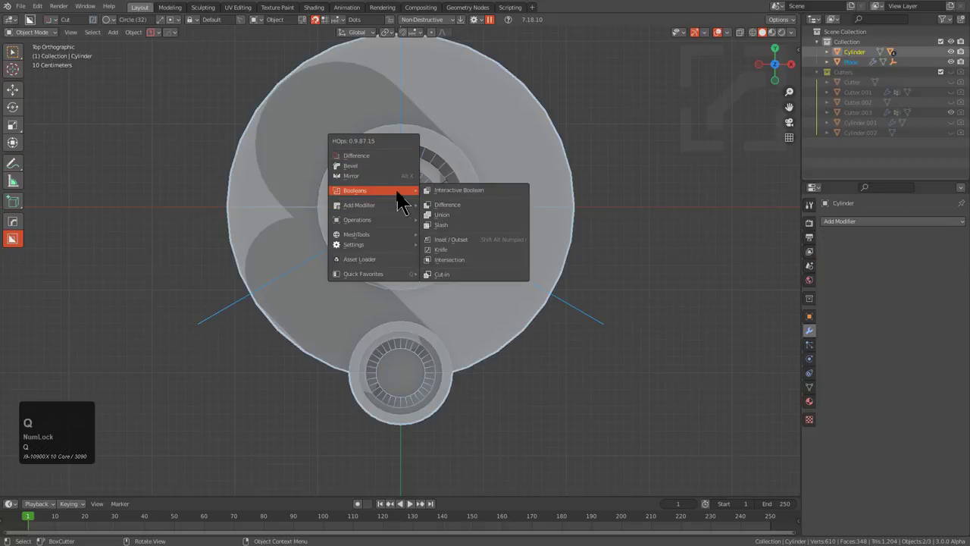
left_click(462, 259)
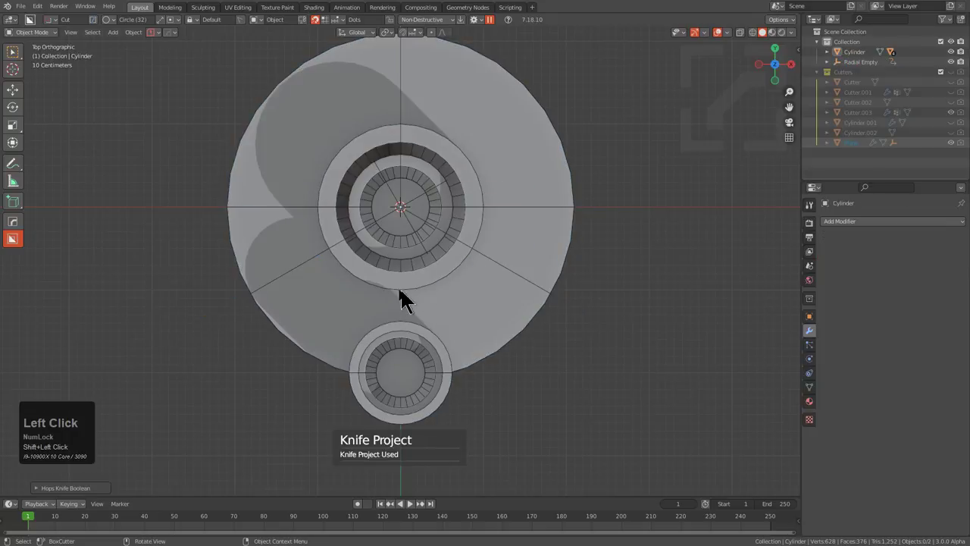
middle_click(404, 304)
scroll("up", 3)
middle_click(399, 272)
key("1")
left_click(314, 339)
middle_click(434, 271)
left_click(503, 191)
middle_click(440, 326)
middle_click(467, 254)
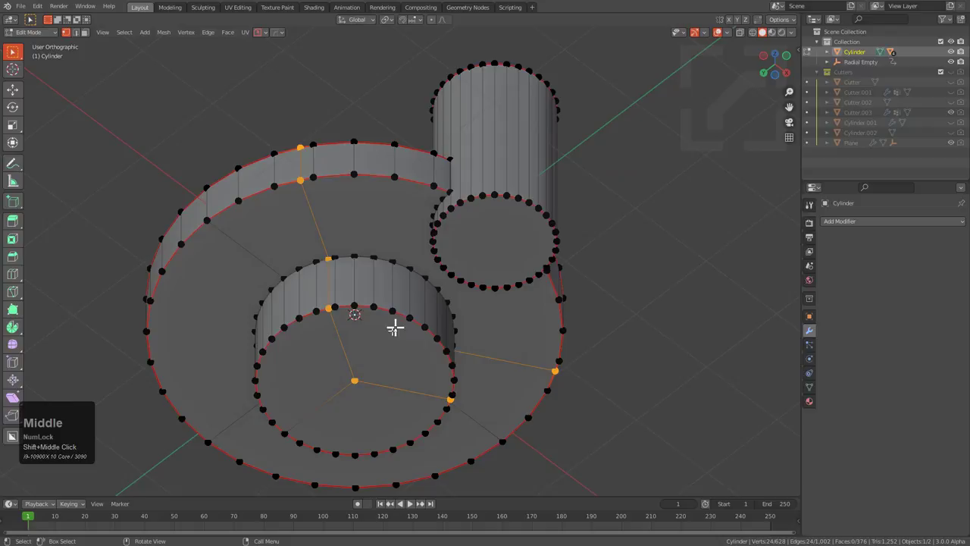
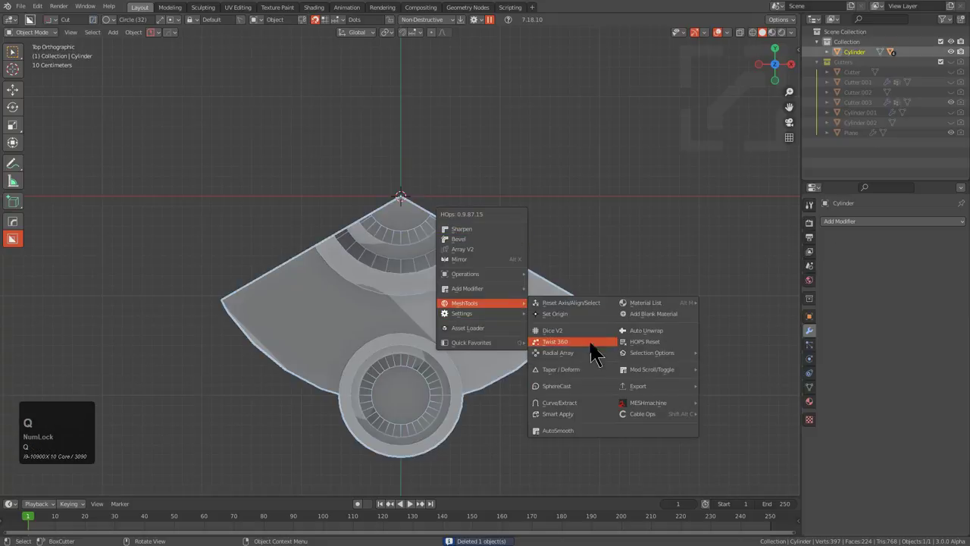
- Turn the wedge slice into a full part with HOps Radial Displace and Radial Array modifiers
left_click(592, 361)
middle_click(462, 316)
key("1")
left_click(364, 187)
key("h")
left_click_drag(464, 285, 520, 343)
scroll("up", 3)
left_click_drag(416, 312, 459, 297)
scroll("up", 3)
middle_click(457, 285)
left_click(451, 247)
middle_click(457, 256)
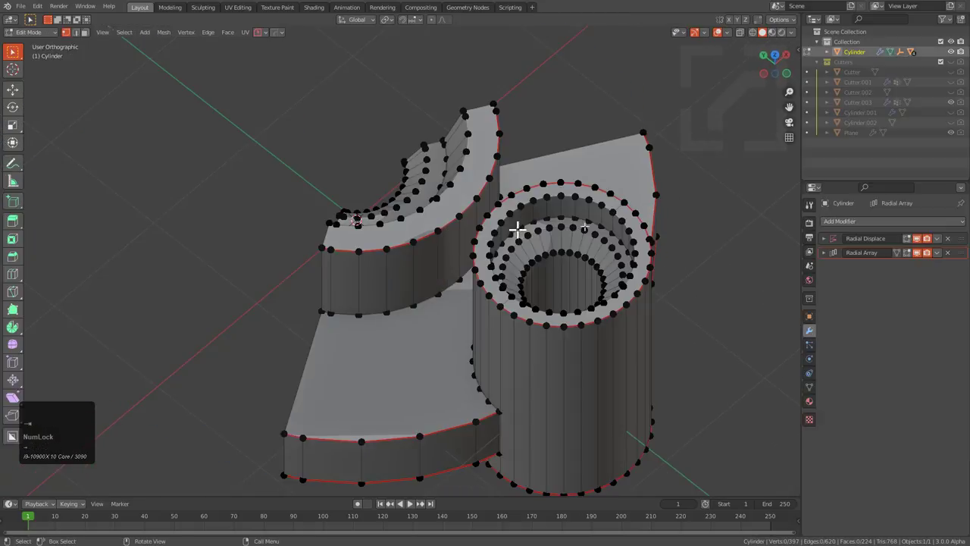
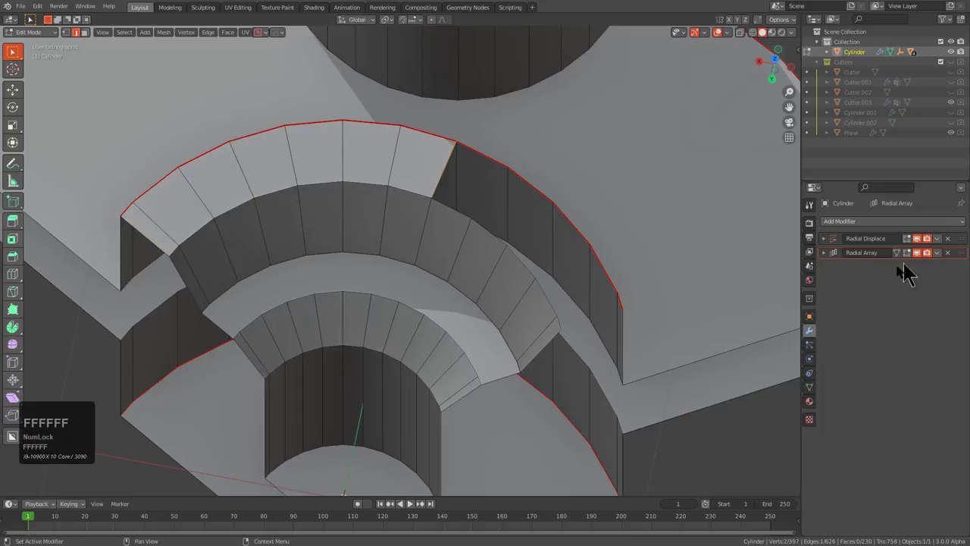
- Fill the missing top faces of the curved wall and start a bevel along its base edge
type("ffff")
scroll("down", 3)
middle_click(444, 283)
left_click(301, 323)
scroll("up", 3)
middle_click(612, 174)
- Add a support loop beside the wedge's first sharp edge with the HOps Edit bevel tool
scroll("up", 3)
left_click(558, 231)
middle_click(486, 244)
key("q")
left_click(436, 250)
key("b")
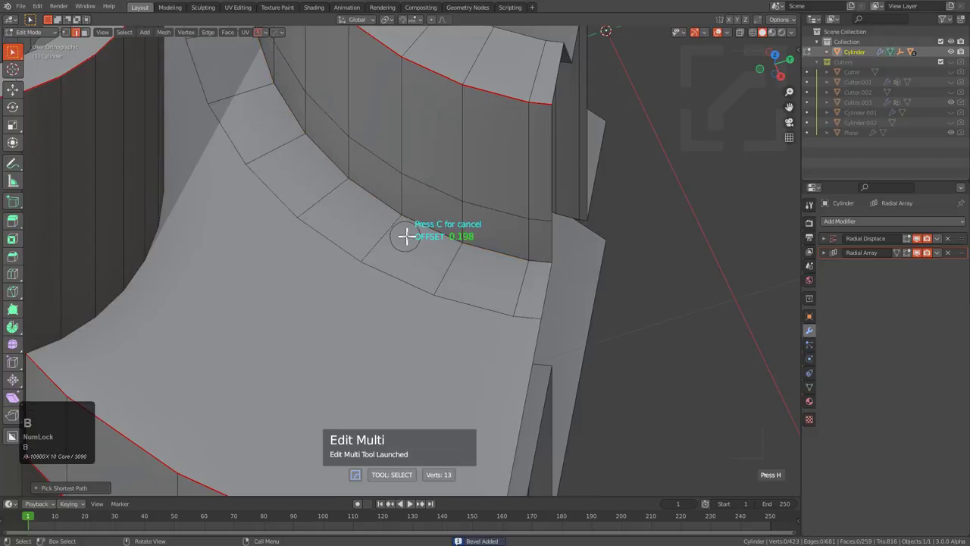
key("space")
scroll("down", 3)
middle_click(323, 284)
middle_click(321, 220)
scroll("up", 3)
- Add support loops along the top and bottom rim edges of the wedge
key("2")
left_click(326, 202)
key("q")
left_click(550, 261)
key("b")
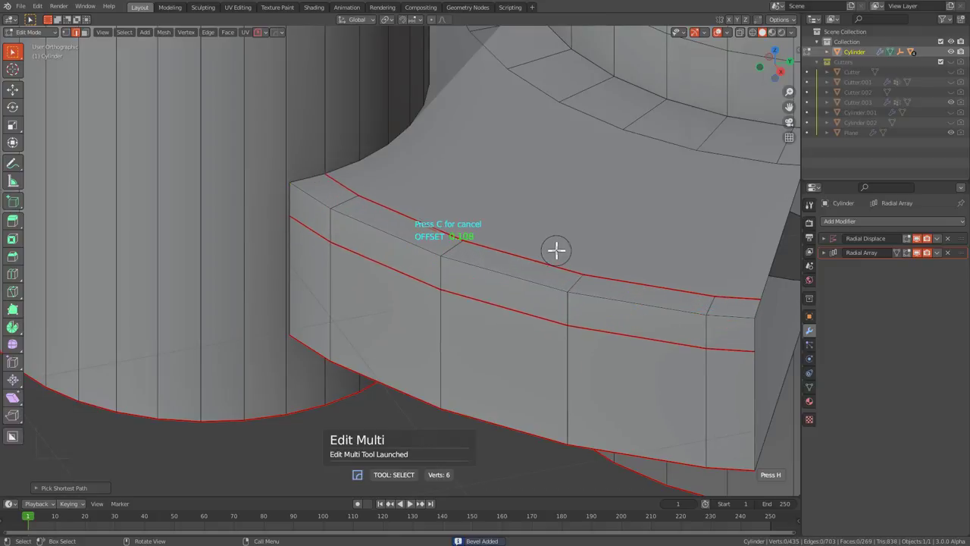
left_click(558, 245)
key("space")
middle_click(411, 236)
scroll("up", 3)
left_click(588, 278)
middle_click(569, 291)
scroll("up", 3)
- Merge a stray corner vertex into its neighbour using X-ray selection
key("alt+z")
left_click(343, 92)
key("m")
left_click(321, 149)
key("alt+z")
scroll("down", 3)
middle_click(462, 291)
scroll("down", 3)
middle_click(450, 308)
- Select the underside edge and start a second support-loop bevel along it
key("2")
left_click(238, 160)
middle_click(308, 185)
left_click(704, 88)
middle_click(417, 196)
key("q")
left_click(390, 215)
key("b")
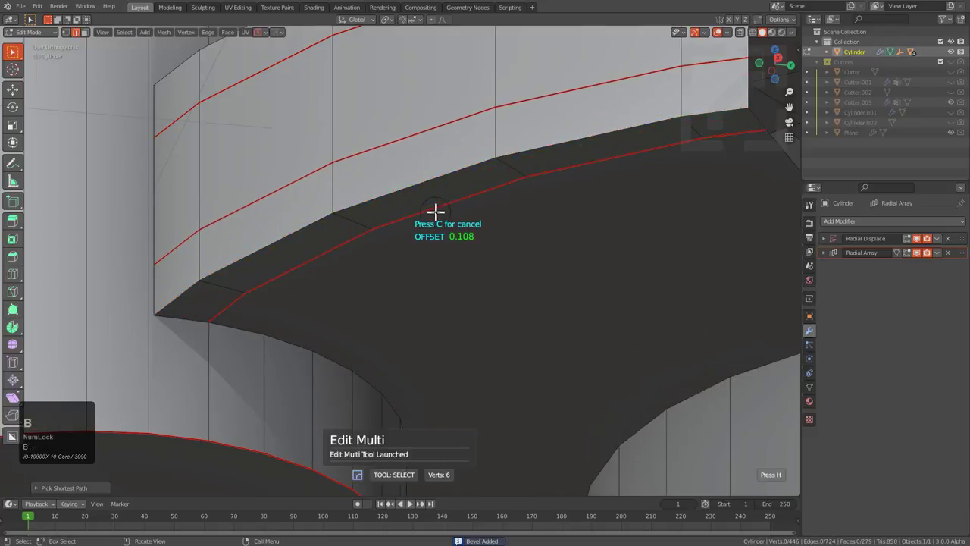
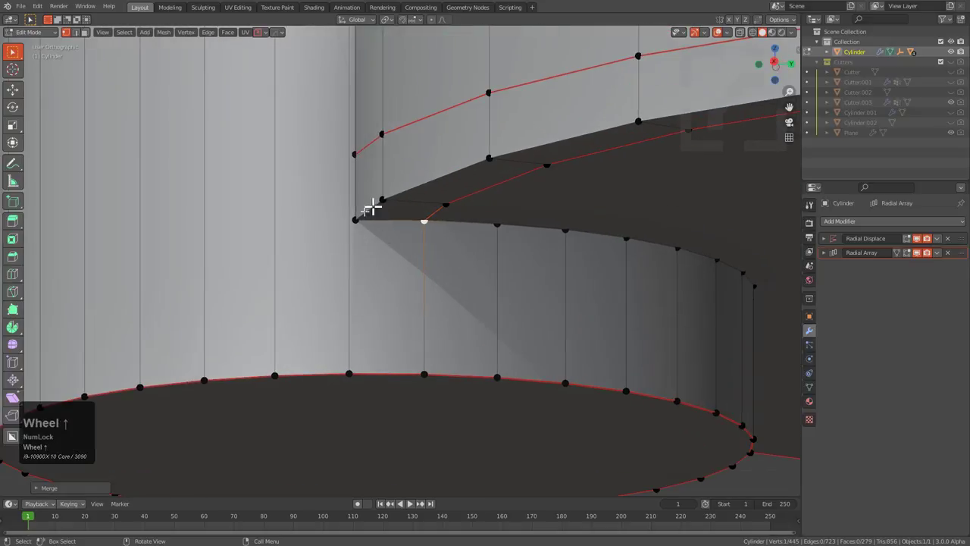
- From Right Orthographic view, slice a horizontal BoxCutter knife cut across the side boss wall
scroll("down", 3)
left_click_drag(357, 243, 346, 254)
key("alt+w")
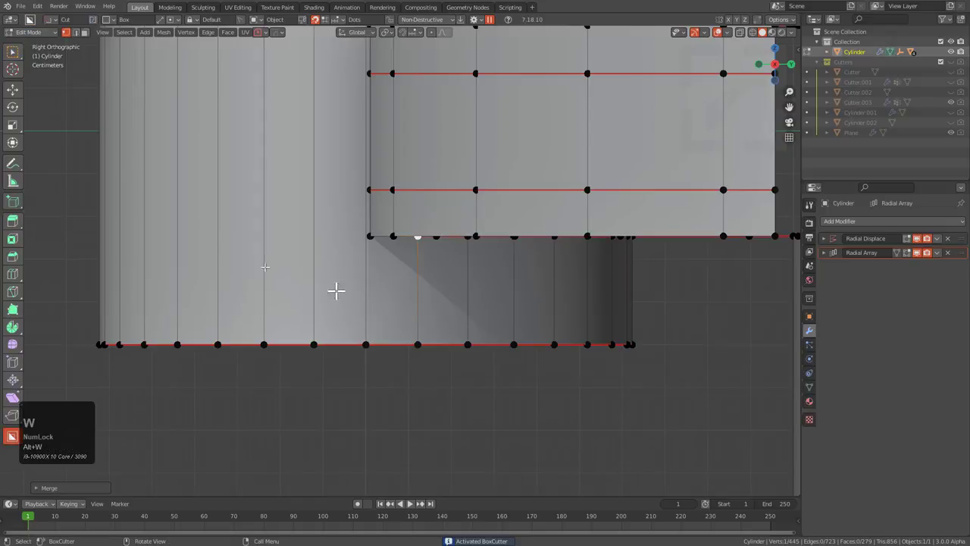
left_click_drag(103, 27, 358, 264)
scroll("up", 3)
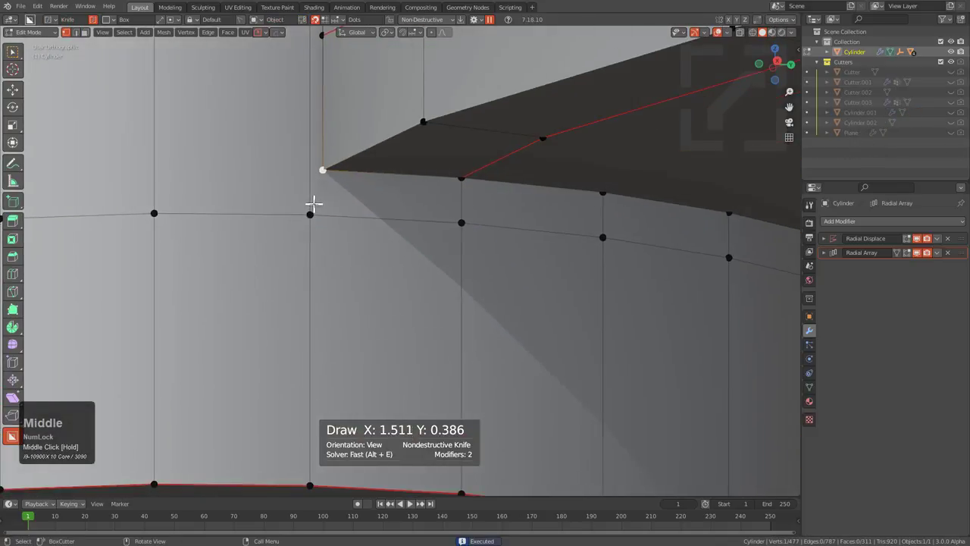
scroll("down", 3)
key("j")
scroll("up", 3)
scroll("down", 3)
middle_click(353, 190)
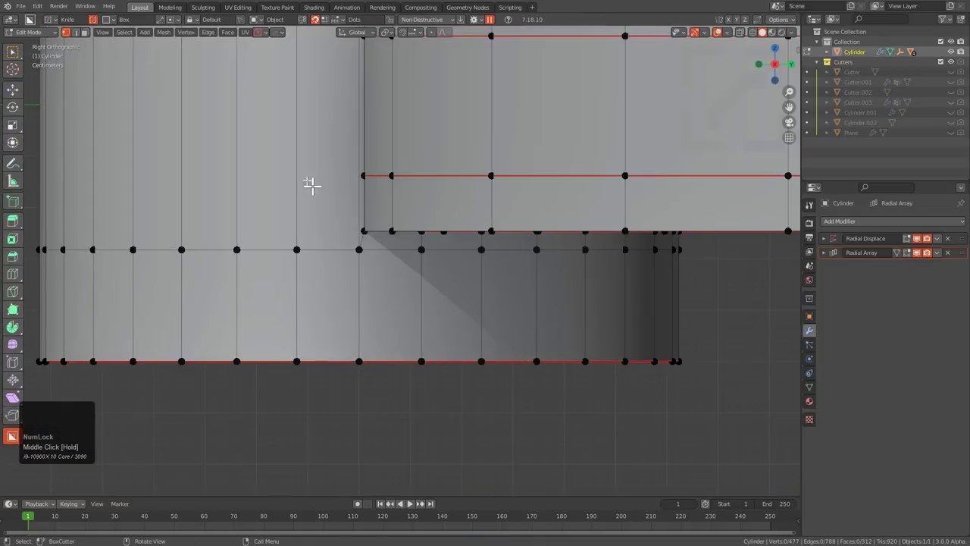
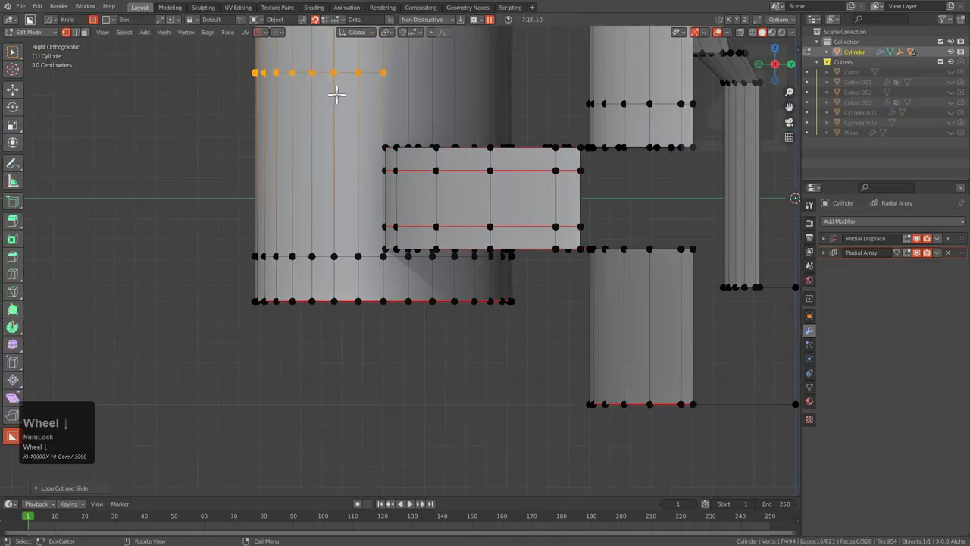
- Enable vertex snapping and cut a second horizontal loop across the boss, ready to slide it vertically
key("ctrl+shift+Right")
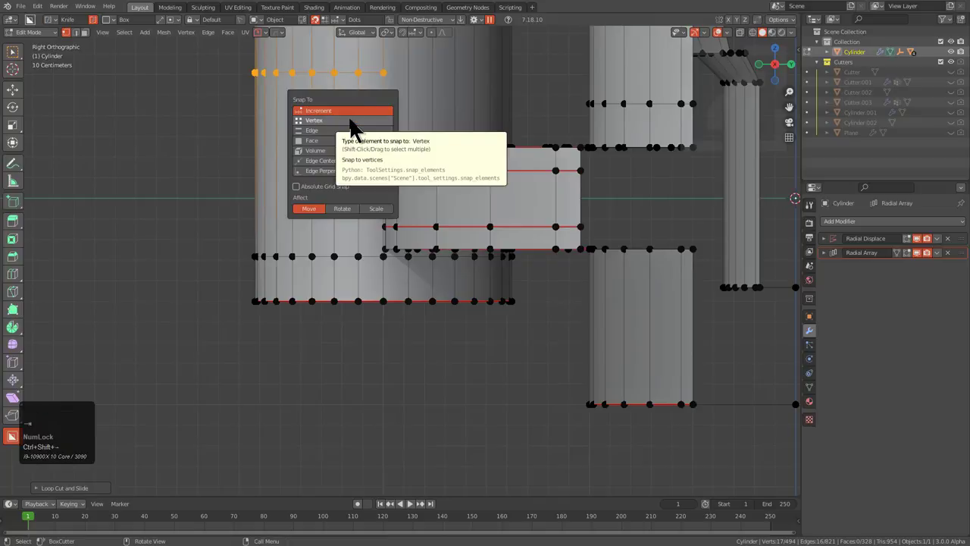
left_click(356, 129)
scroll("up", 3)
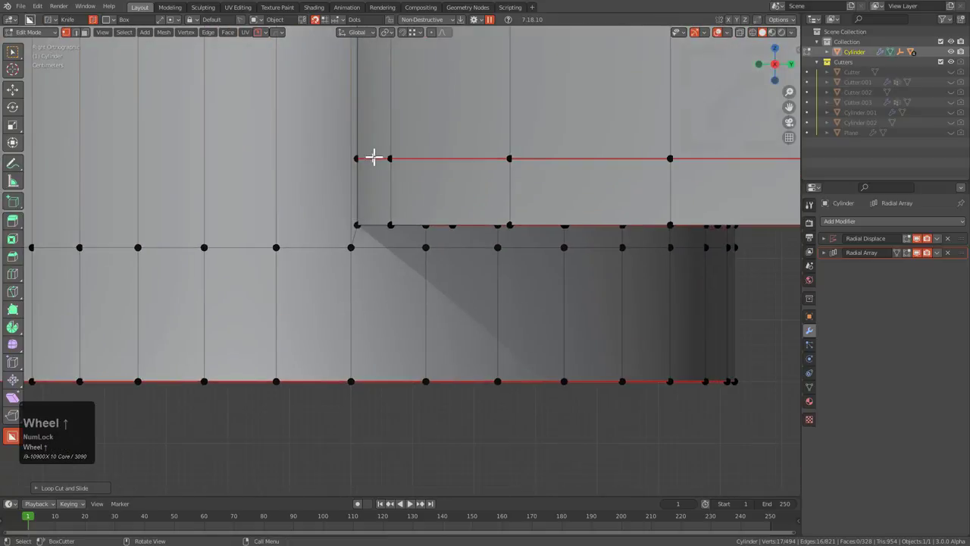
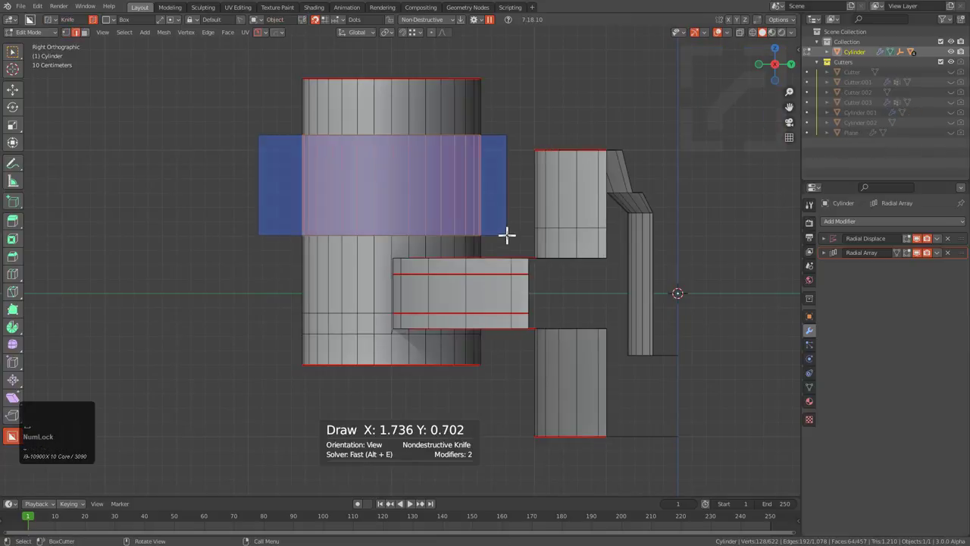
scroll("up", 3)
left_click(392, 181)
scroll("up", 3)
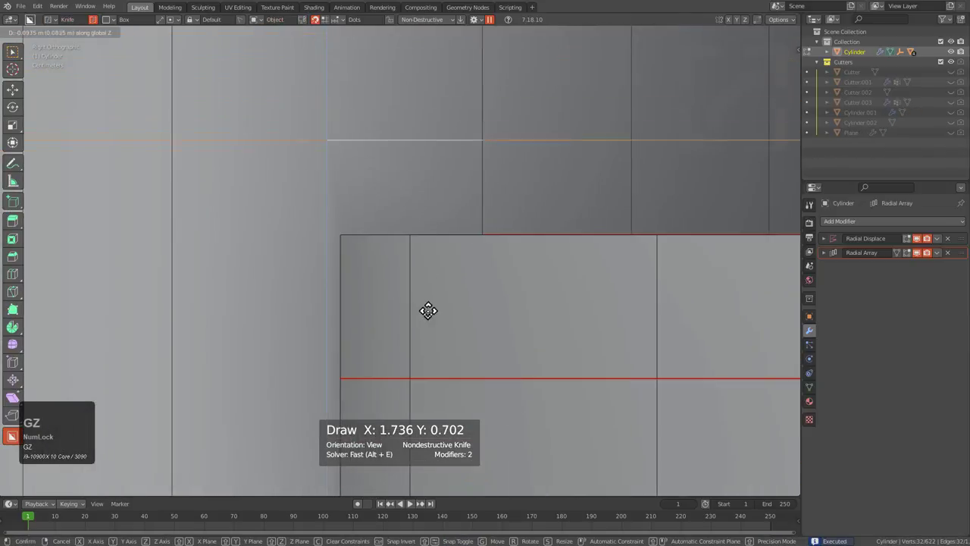
middle_click(340, 264)
scroll("down", 3)
left_click(326, 225)
key("j")
scroll("down", 3)
middle_click(435, 251)
key("ctrl+r")
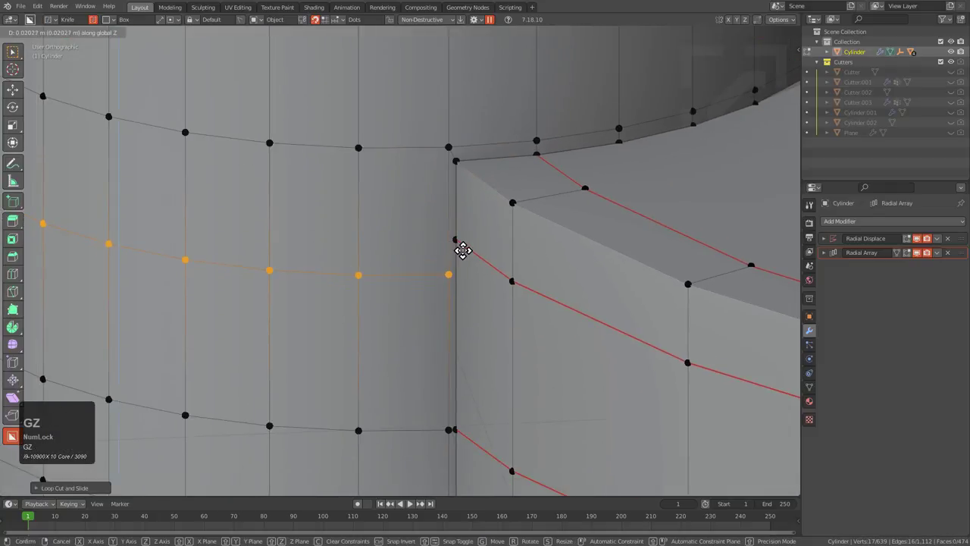
- Move the new loop along Z with G Z and fill the open faces across the boss's top rim
type("gz")
key("z")
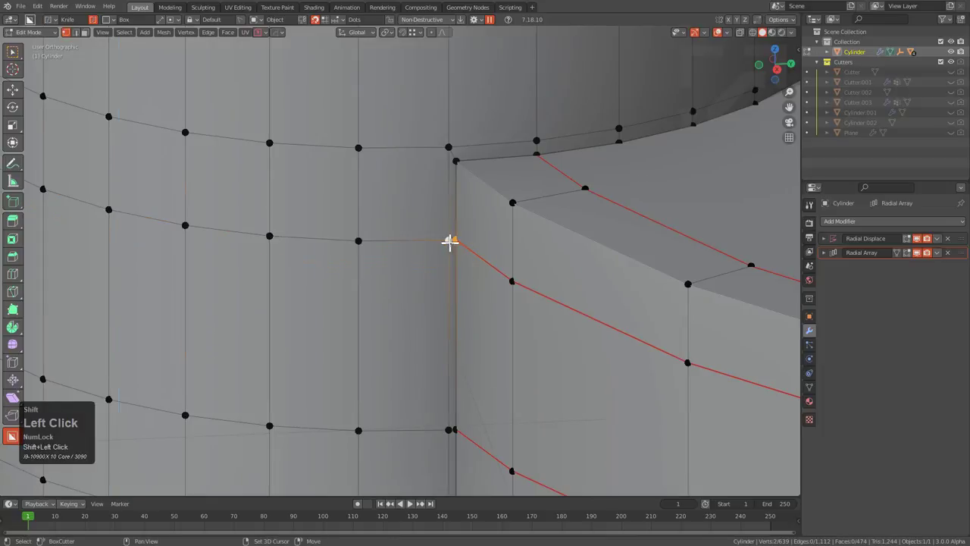
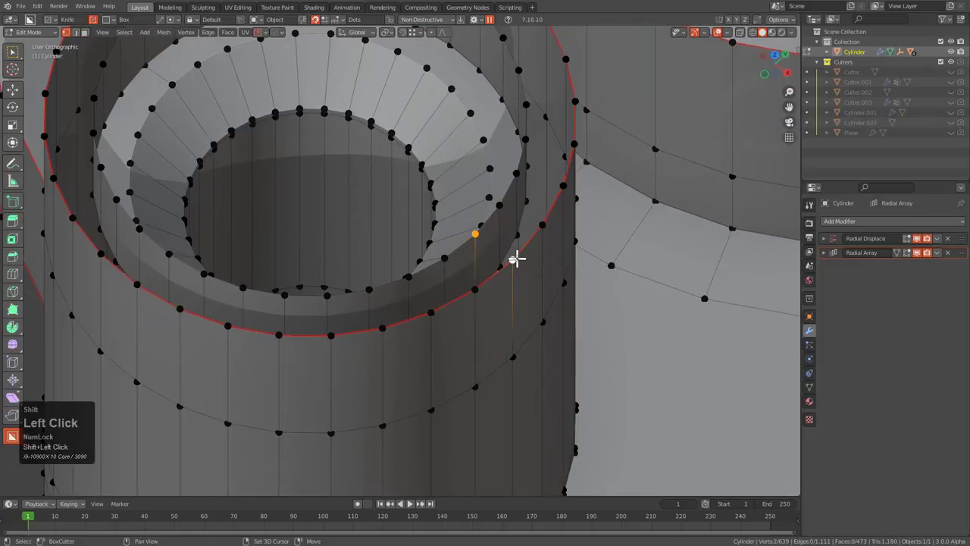
type("fffffffff")
scroll("down", 3)
key("f")
type("ffffffff")
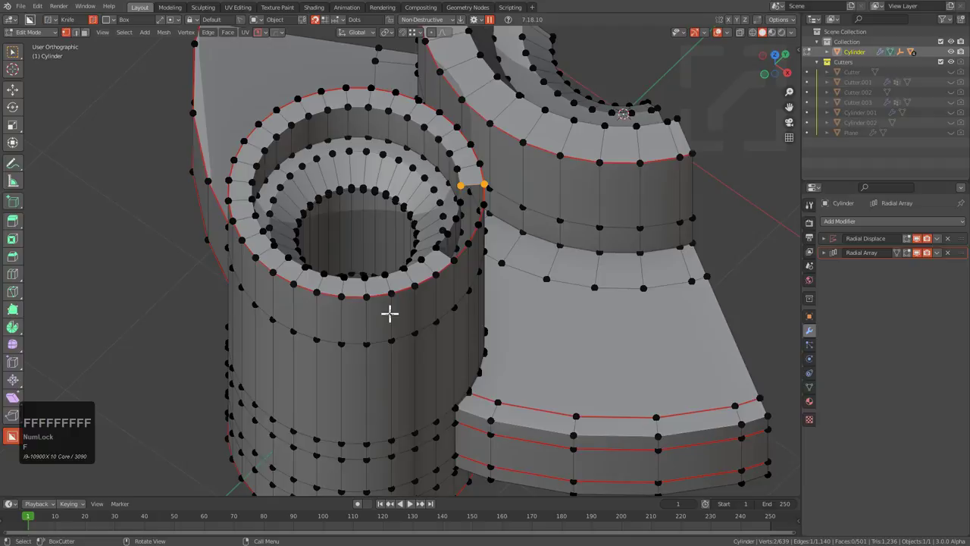
middle_click(450, 296)
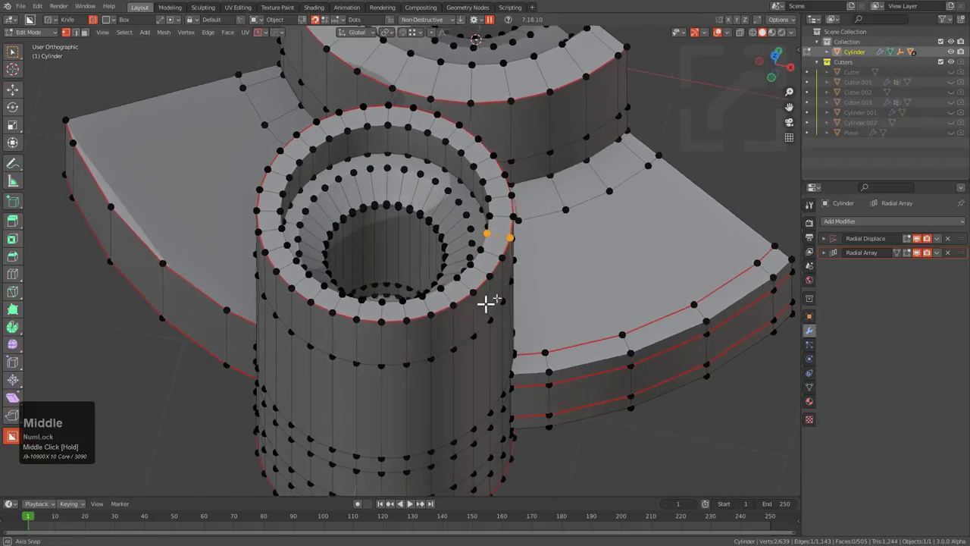
scroll("up", 3)
middle_click(447, 292)
scroll("up", 3)
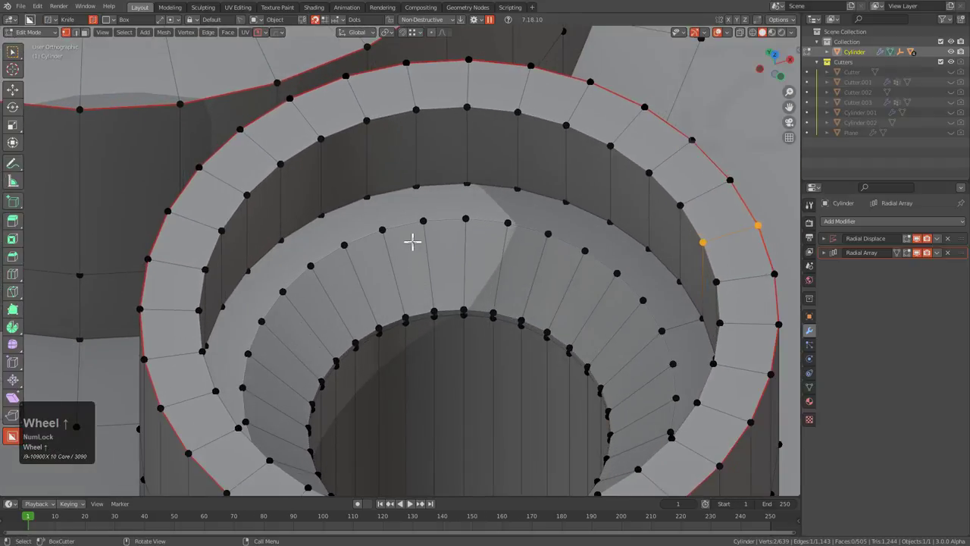
middle_click(432, 232)
- Select the ring of inner-wall faces of the boss hole and delete them, leaving an open gap
key("3")
left_click(425, 188)
scroll("down", 3)
middle_click(612, 300)
left_click(651, 205)
middle_click(557, 236)
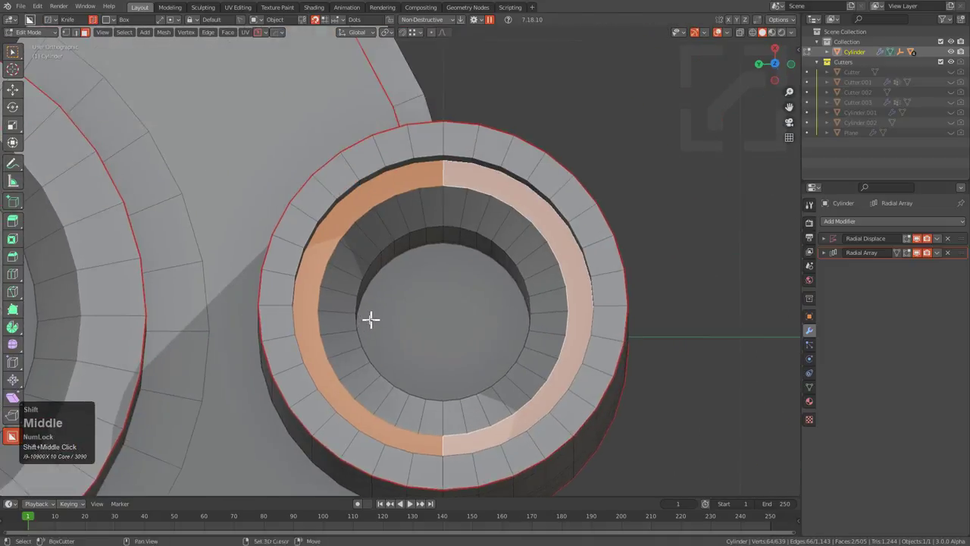
scroll("up", 3)
key("x")
left_click(471, 116)
key("1")
left_click(478, 118)
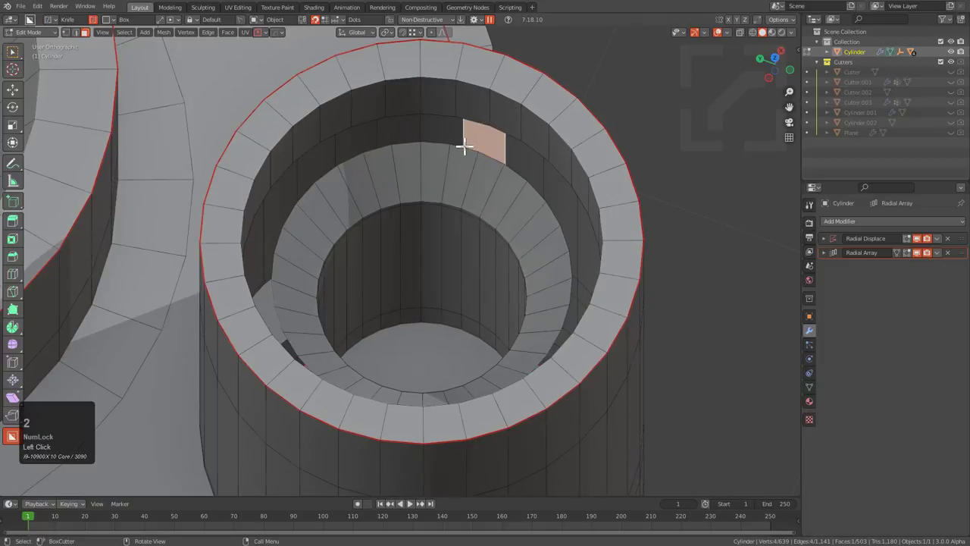
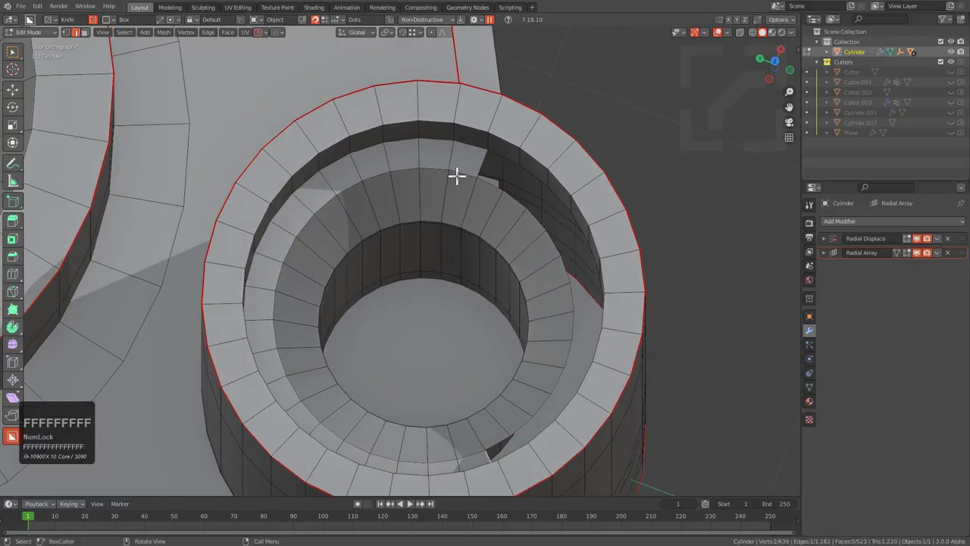
- Inspect the stepped hole from several angles and enter Edit Mode in face select
middle_click(488, 176)
scroll("down", 3)
middle_click(444, 303)
scroll("down", 3)
middle_click(458, 251)
middle_click(469, 306)
middle_click(561, 348)
scroll("down", 3)
middle_click(322, 237)
scroll("up", 3)
key("Tab")
middle_click(346, 264)
key("3")
- Select the hole's ring edge loops and bevel them into support loops with HardOps
double_click(434, 246)
key("KP_Decimal")
left_click_drag(459, 250, 517, 238)
scroll("up", 3)
scroll("up", 3)
middle_click(543, 218)
scroll("up", 3)
key("q")
left_click(560, 136)
key("b")
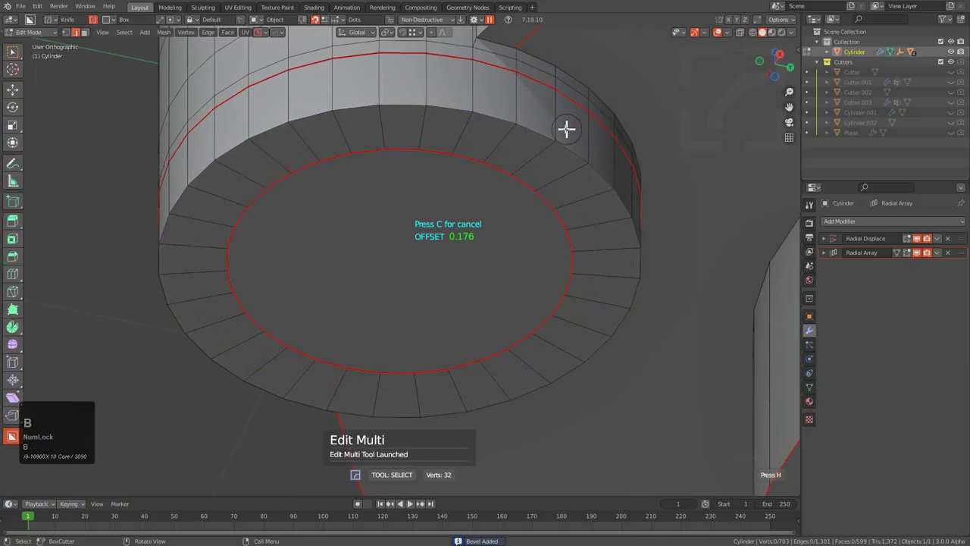
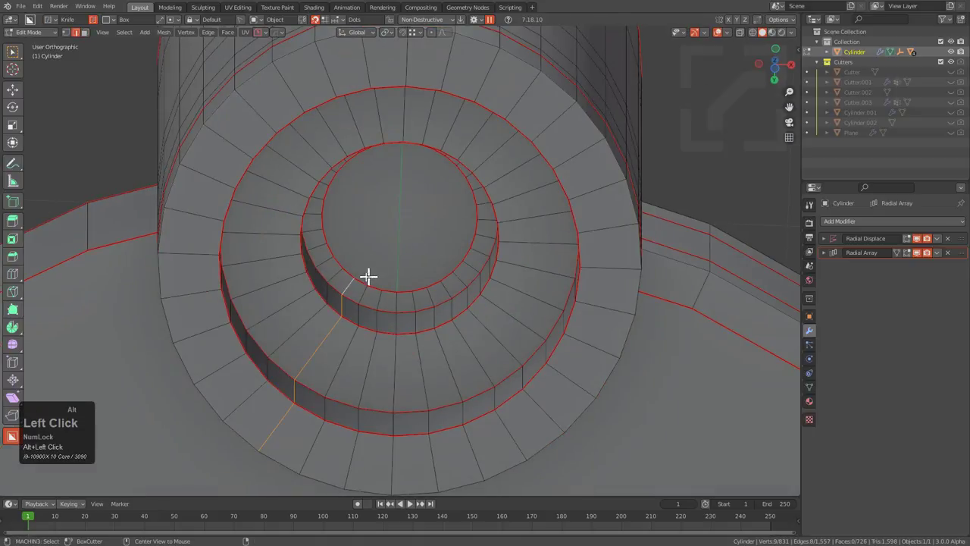
- Grid Fill the hole's round floor with quads, then Resharp the part in Object Mode
key("ctrl+f")
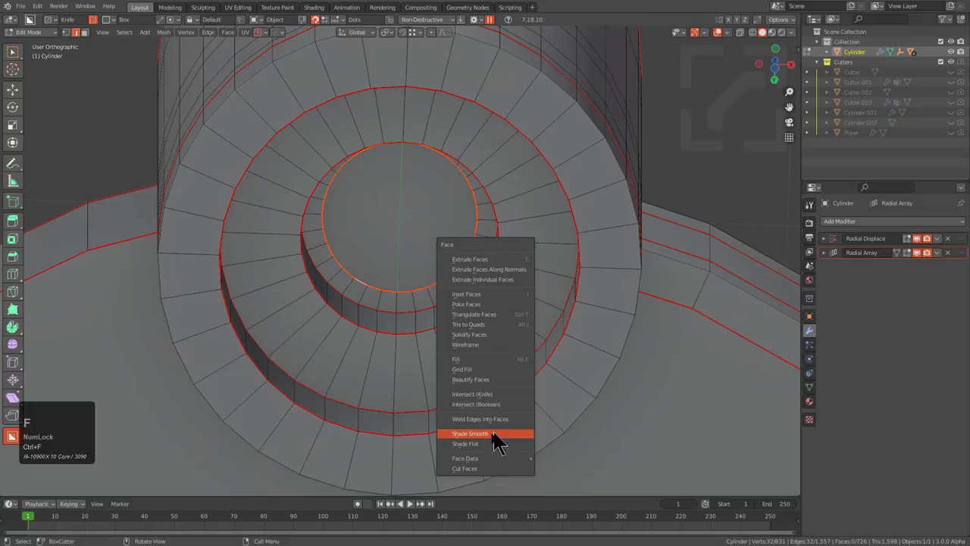
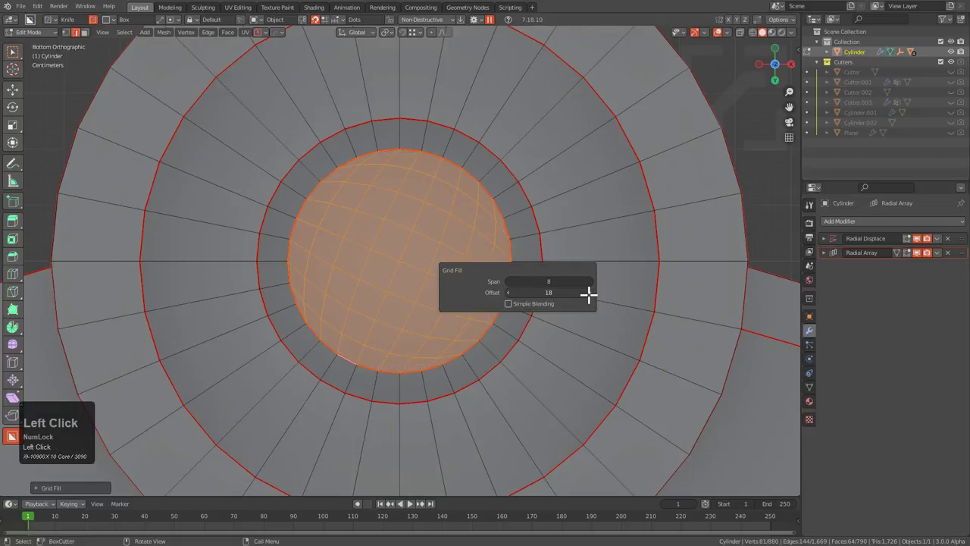
scroll("down", 3)
key("Tab")
key("Right")
middle_click(476, 186)
key("q")
left_click(442, 224)
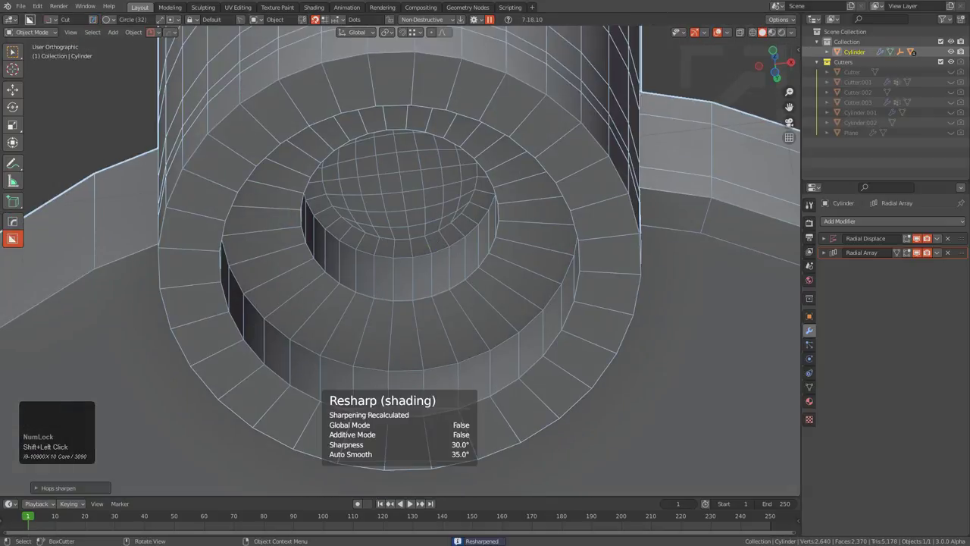
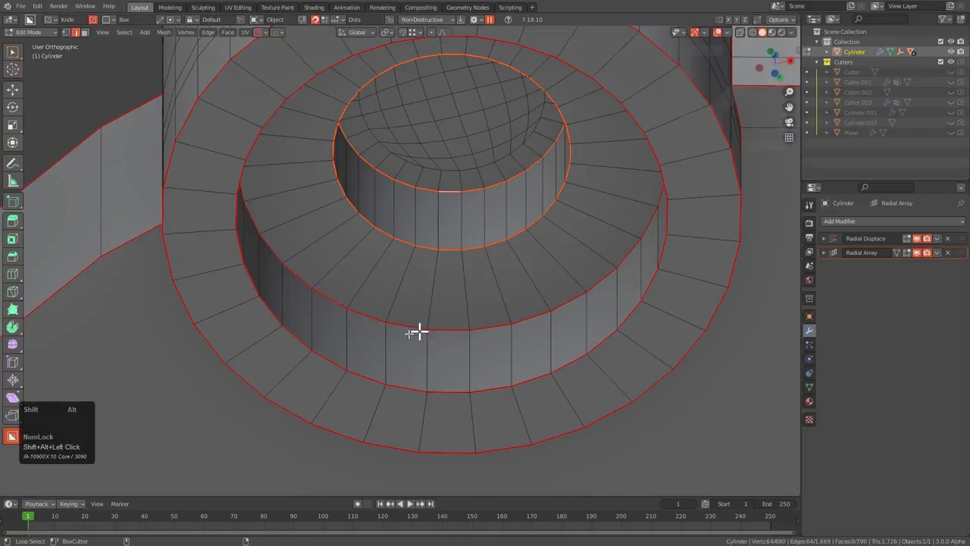
- Bevel the stepped ring loops into support loops and Resharp the part
scroll("down", 3)
left_click(317, 47)
middle_click(422, 122)
scroll("up", 3)
key("q")
left_click(545, 169)
key("b")
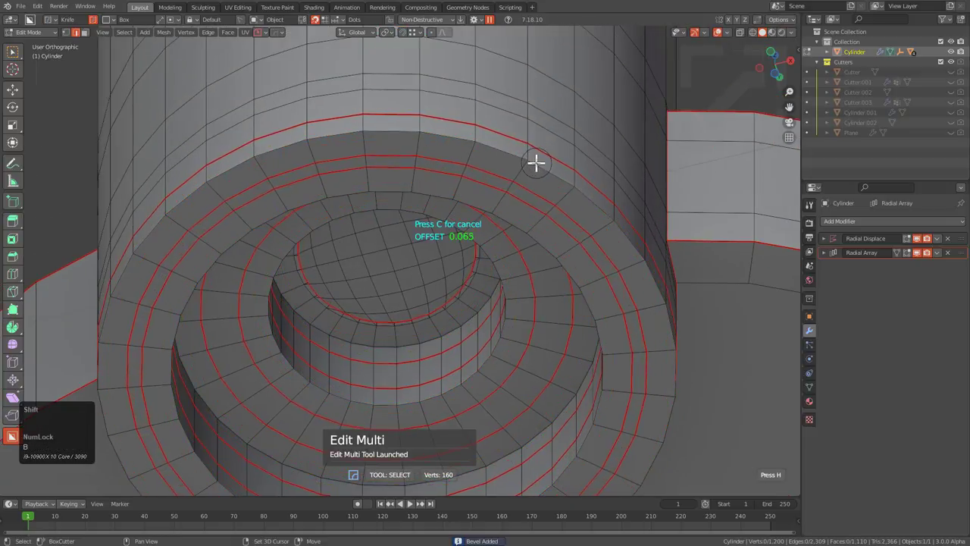
left_click(523, 153)
scroll("down", 3)
middle_click(473, 175)
scroll("up", 3)
key("Tab")
key("q")
left_click(486, 189)
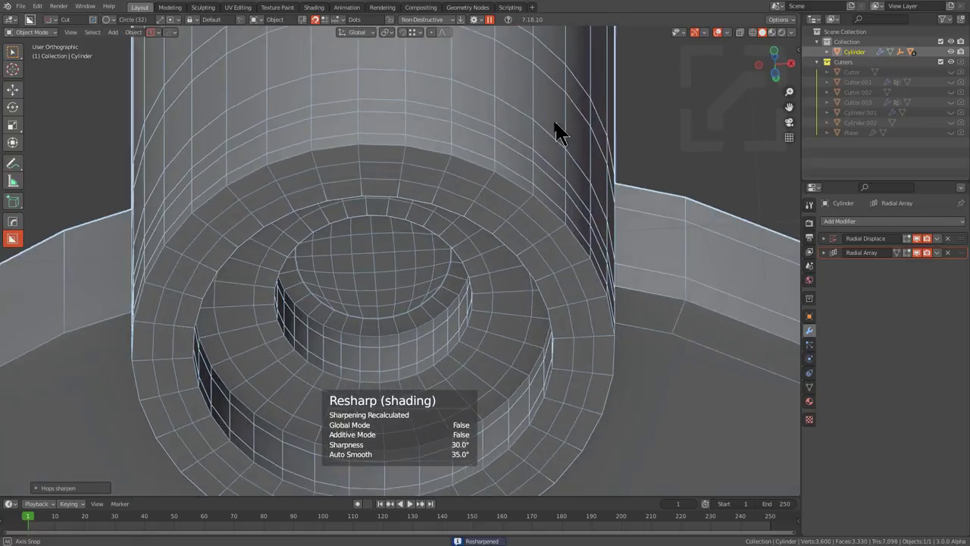
- Select the curved arc wall's top edge and bevel it into a support loop with HardOps
middle_click(422, 217)
scroll("down", 3)
middle_click(438, 192)
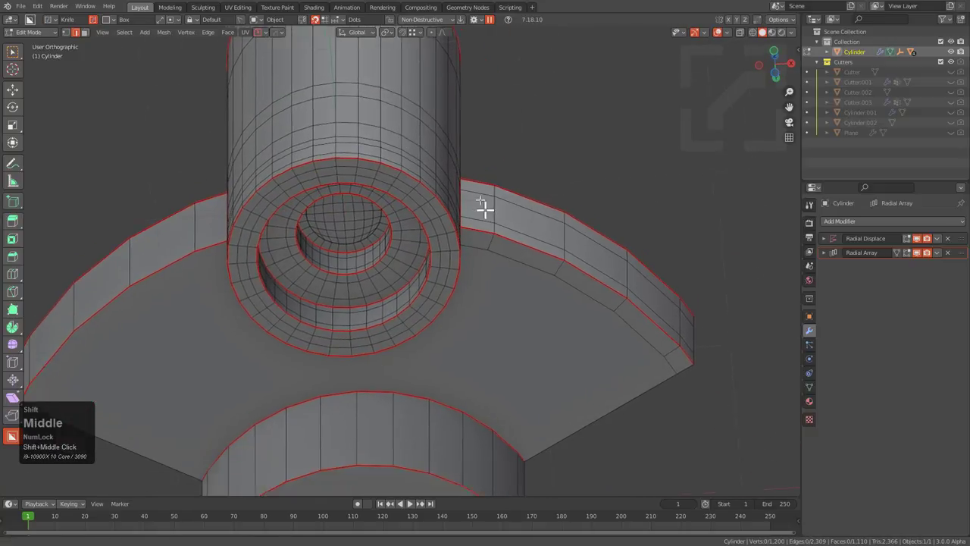
left_click(571, 218)
middle_click(541, 244)
middle_click(408, 271)
scroll("up", 3)
key("q")
left_click(586, 206)
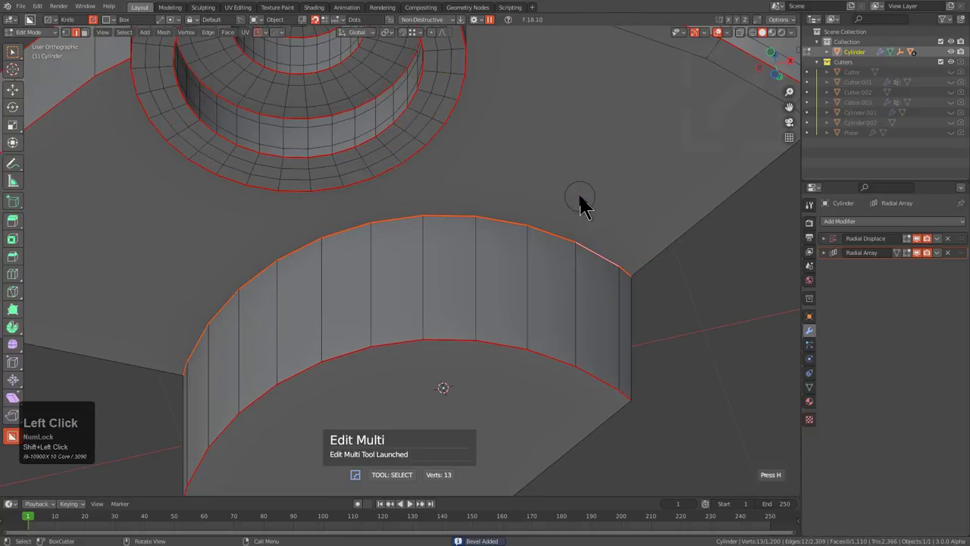
key("b")
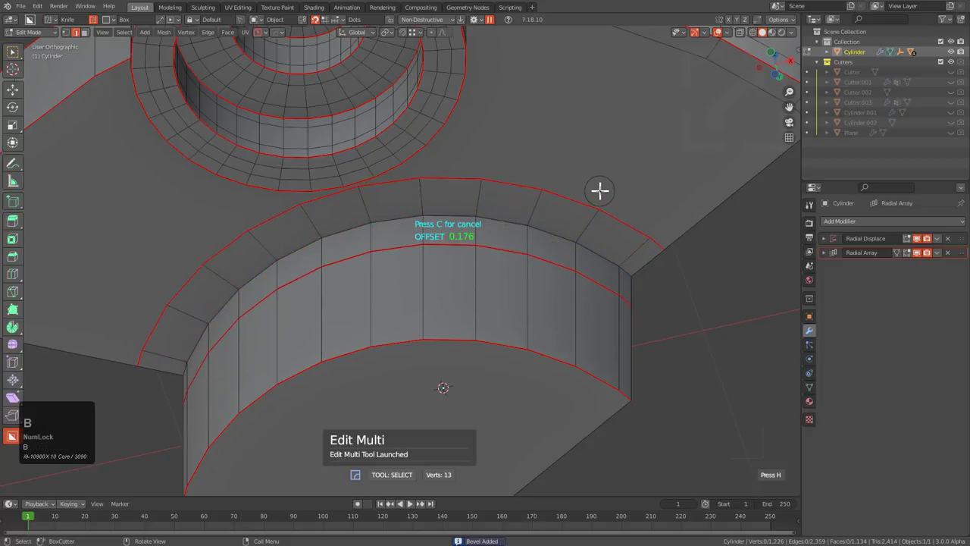
key("space")
key("3")
left_click(630, 375)
key("2")
left_click(623, 386)
scroll("down", 3)
middle_click(332, 213)
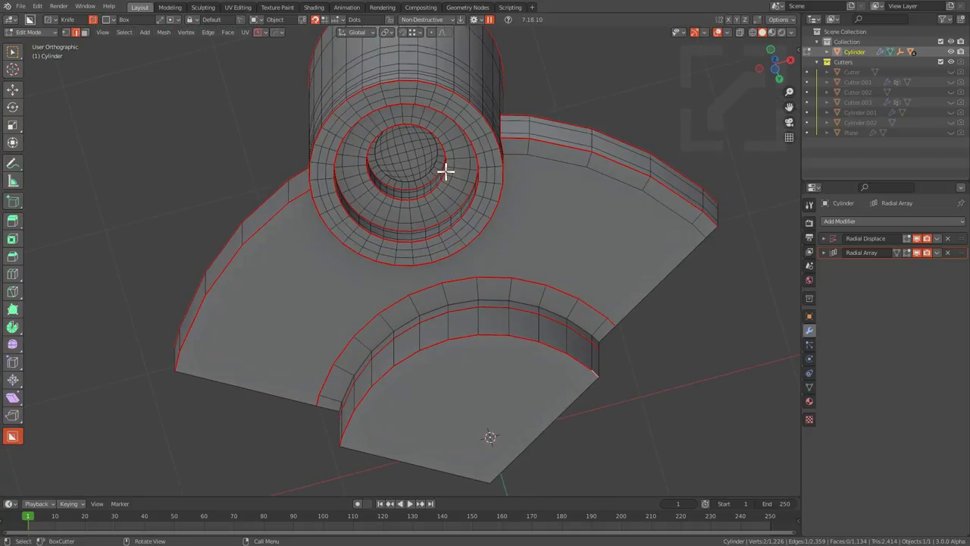
- Select the arc pocket's floor face and inset it to form an inner boundary loop
key("shift+Num_Lock")
middle_click(458, 385)
scroll("up", 3)
key("3")
left_click(562, 305)
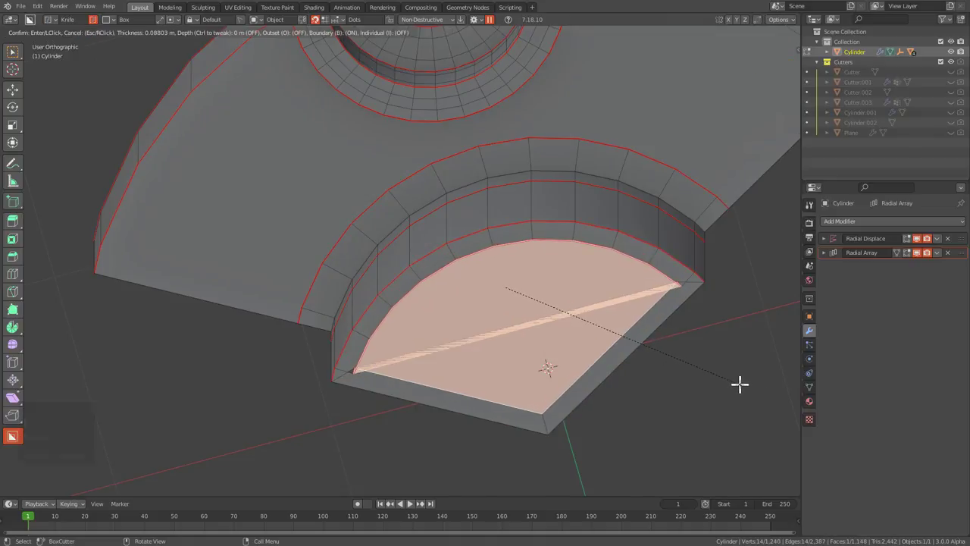
key("b")
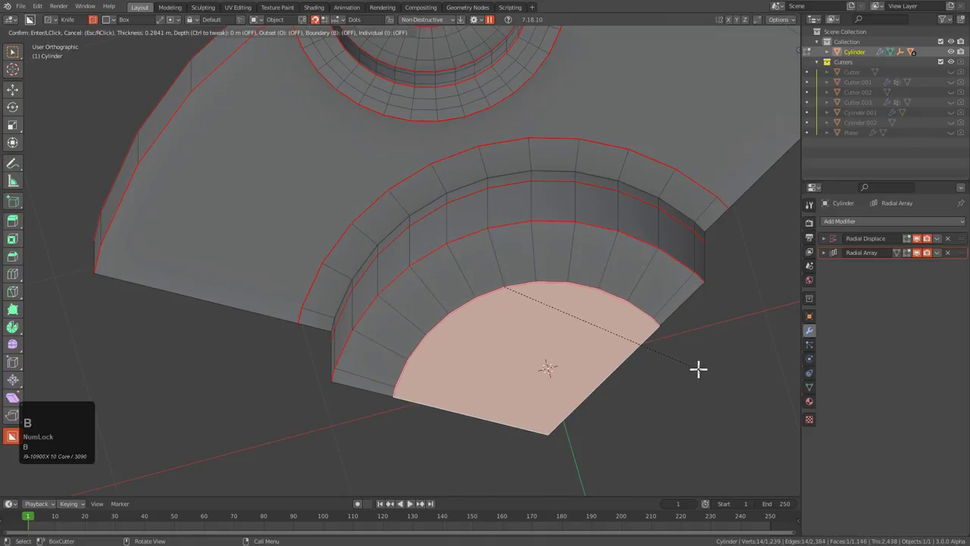
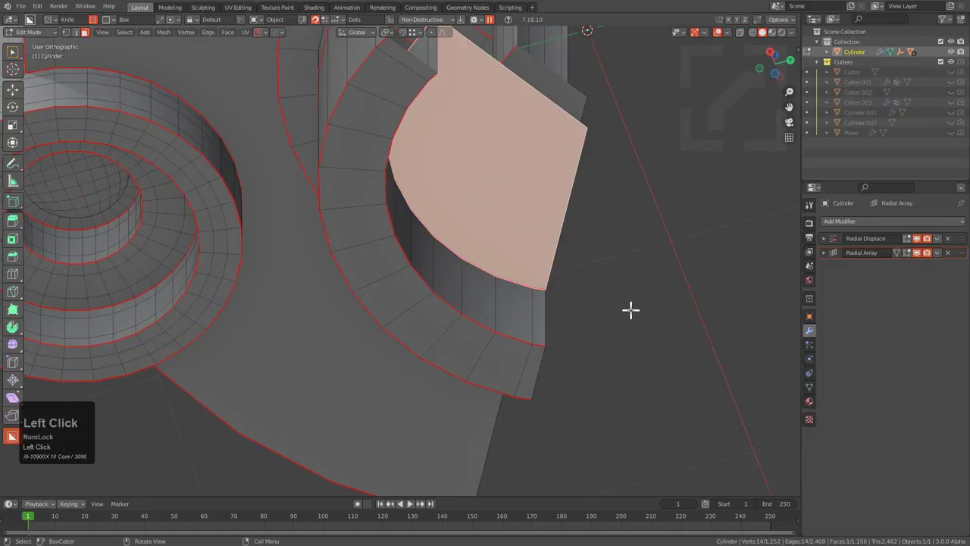
left_click(593, 236)
left_click_drag(554, 219, 437, 261)
scroll("down", 3)
middle_click(483, 268)
- Knife-cut new edge loops across the wedge face so the curved steps continue through it
key("2")
left_click(461, 204)
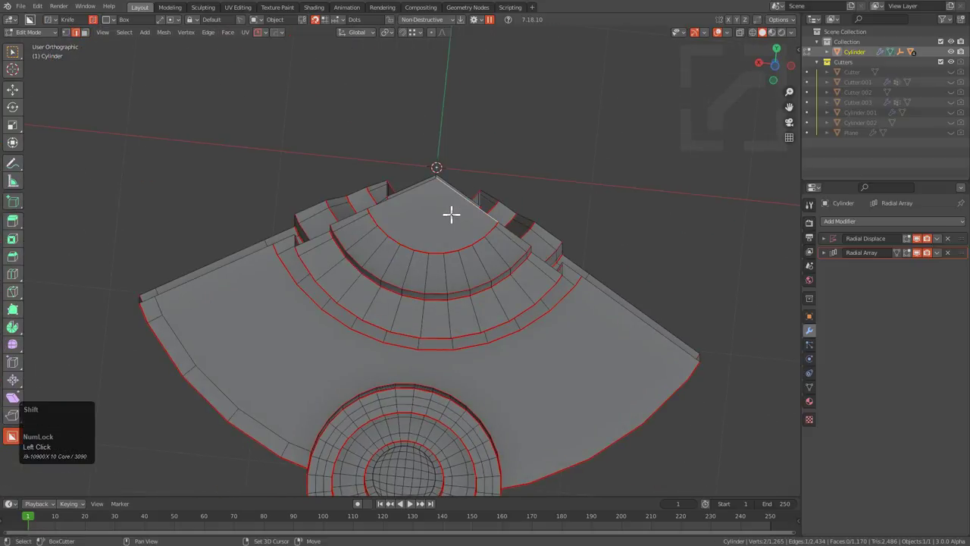
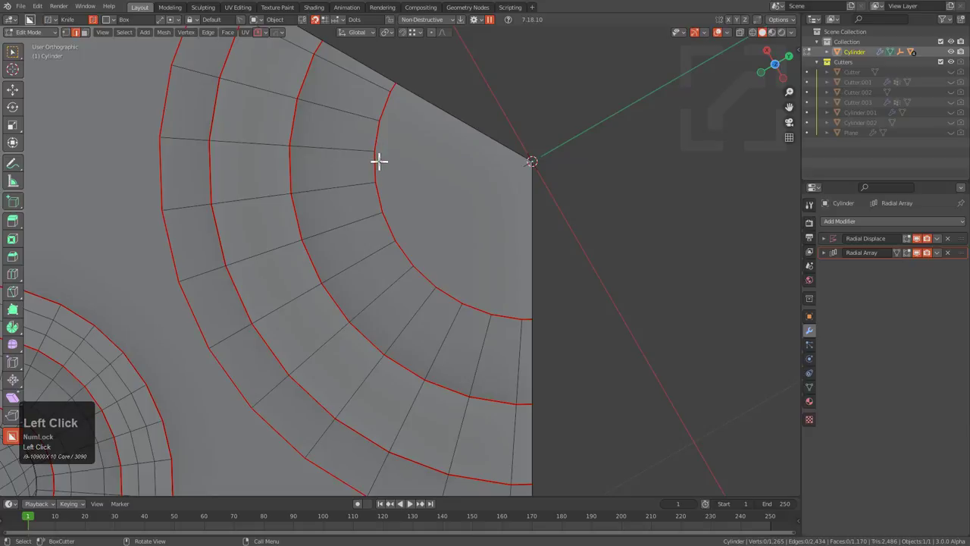
key("k")
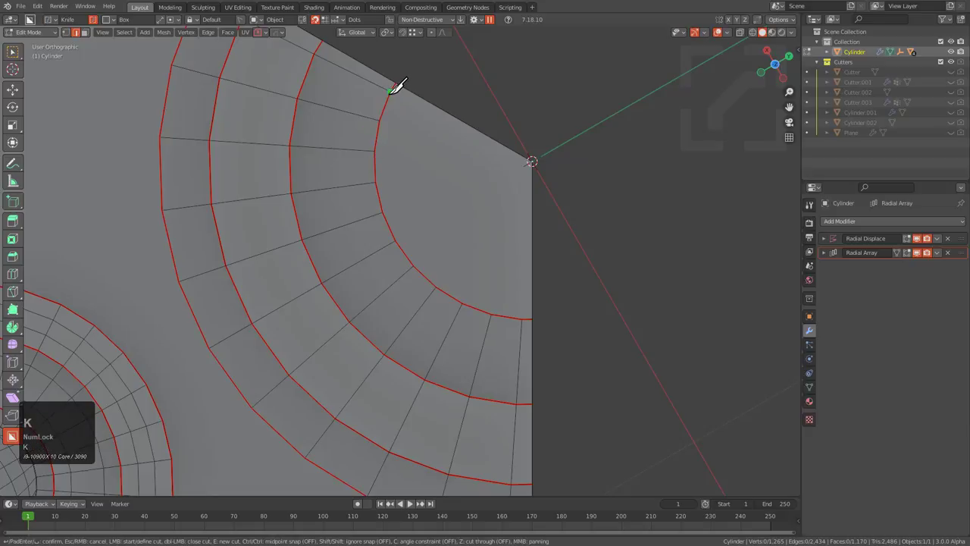
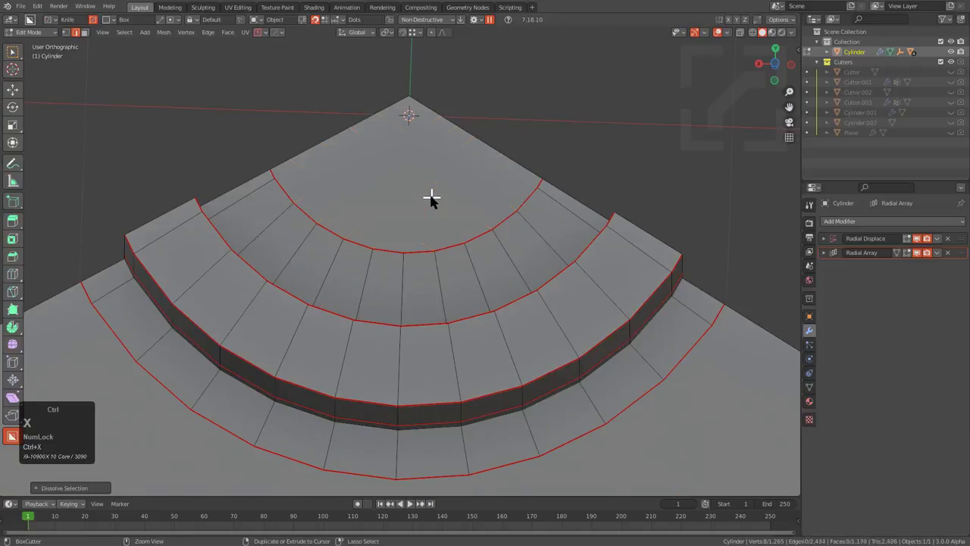
scroll("down", 3)
middle_click(442, 274)
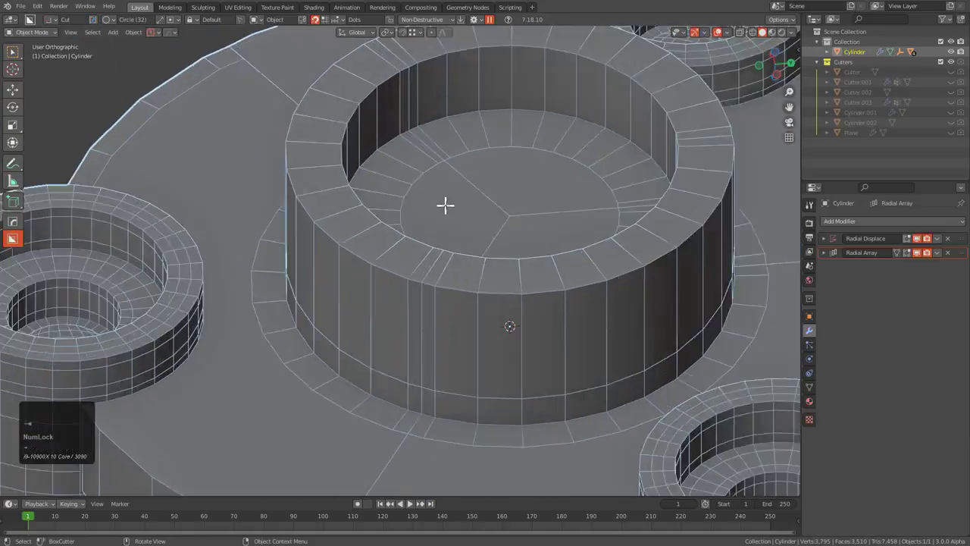
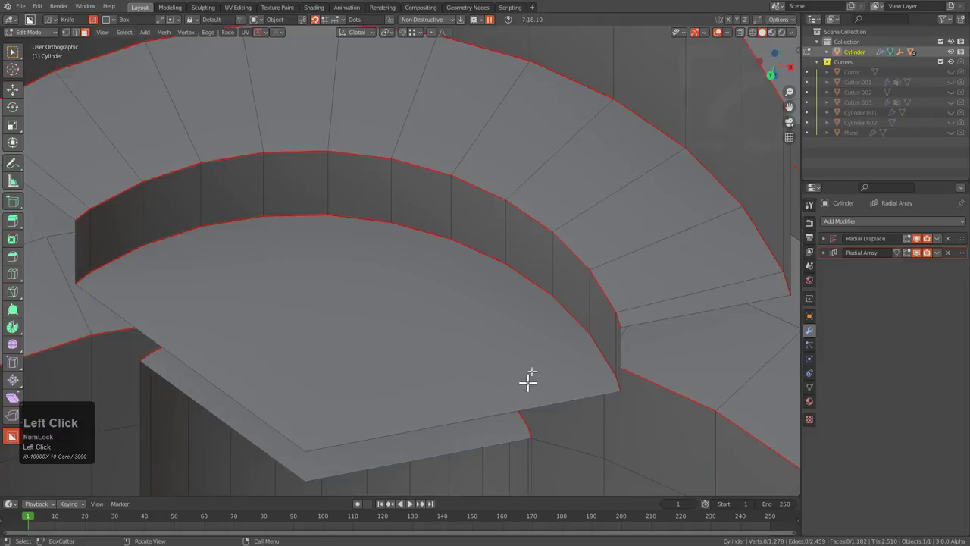
- After the crash, restart Blender and bring up File > Recover > Auto Save's file list
key("2")
left_click(563, 240)
scroll("down", 3)
scroll("down", 3)
left_click(475, 115)
middle_click(408, 158)
scroll("up", 3)
middle_click(379, 281)
scroll("up", 3)
middle_click(388, 248)
- Recover the latest autosave of the arrayed cylinder part and check it in Edit Mode
key("q")
left_click(567, 259)
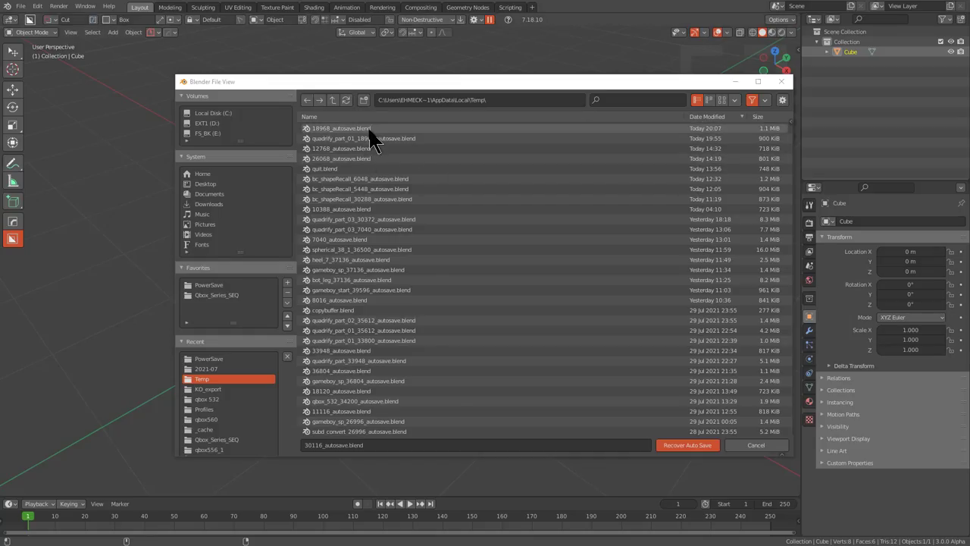
left_click(375, 139)
scroll("down", 3)
middle_click(465, 311)
key("Tab")
left_click_drag(455, 269, 538, 133)
key("Tab")
- Set the PowerSave project name to quadrify_part and return the part to Edit Mode
left_click_drag(533, 247, 163, 39)
left_click(163, 39)
type("quadrify")
type("part")
key("Return")
left_click(153, 76)
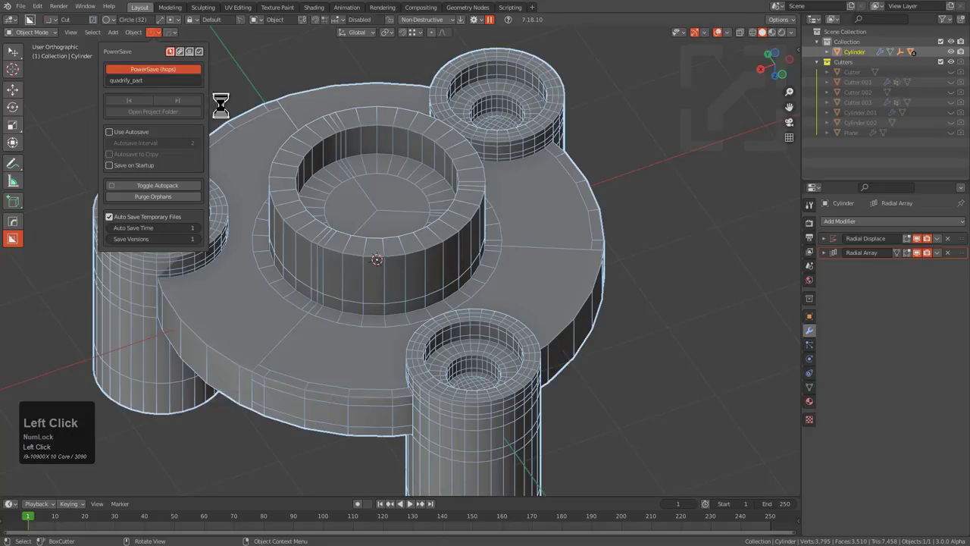
- Frame the wedge's flat top face in front view ready for cutting
middle_click(388, 192)
scroll("up", 3)
key("KP_1")
middle_click(460, 145)
scroll("down", 3)
middle_click(531, 359)
scroll("up", 3)
middle_click(463, 315)
- Knife-cut the first set of edges across the flat face between the rings
scroll("up", 3)
key("1")
left_click(486, 387)
left_click(532, 255)
key("j")
left_click(391, 351)
left_click(481, 249)
key("j")
left_click(288, 310)
key("j")
left_click(206, 280)
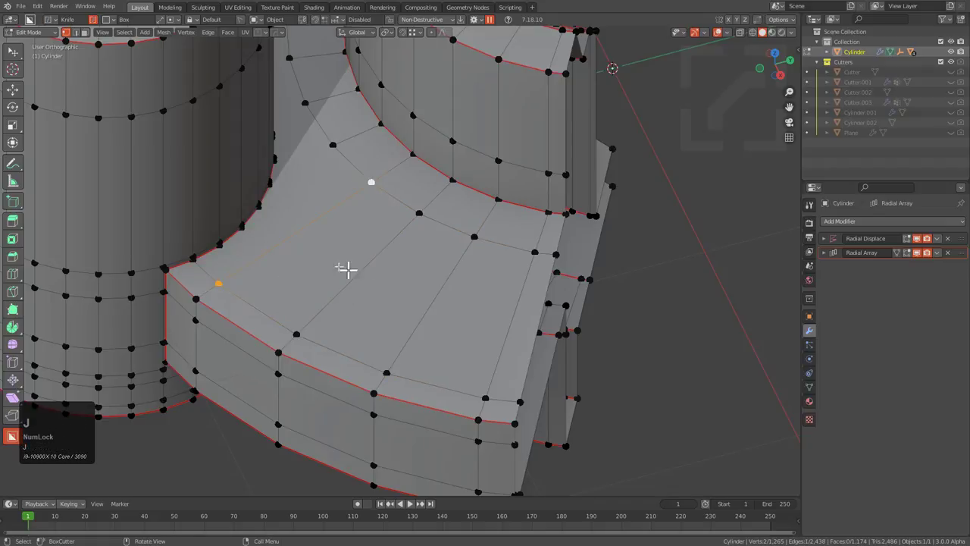
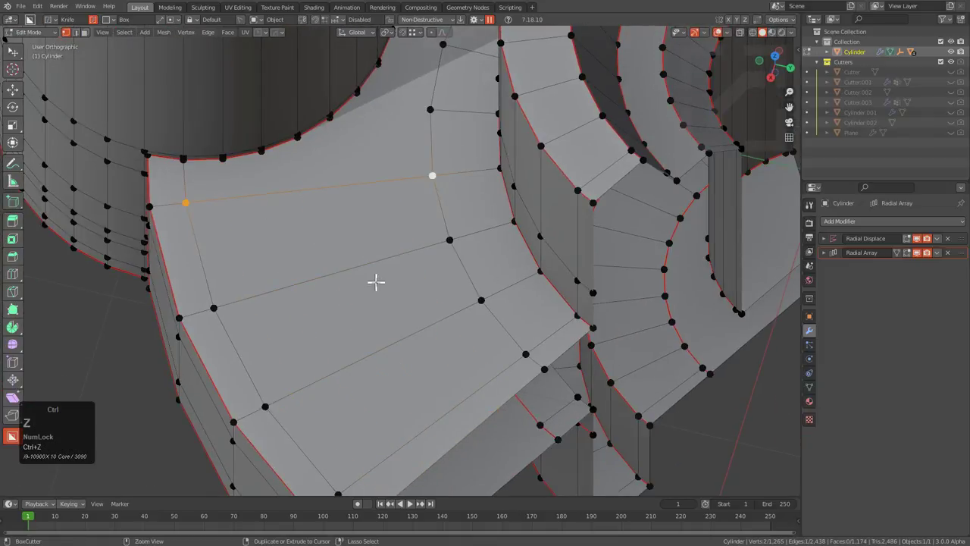
- Add a loop cut and continue knife-cutting edges along the flat face
key("ctrl+r")
scroll("up", 3)
left_click(360, 252)
right_click(361, 252)
key("1")
left_click(239, 197)
left_click(227, 164)
key("j")
left_click(306, 190)
left_click(265, 155)
key("j")
left_click(337, 179)
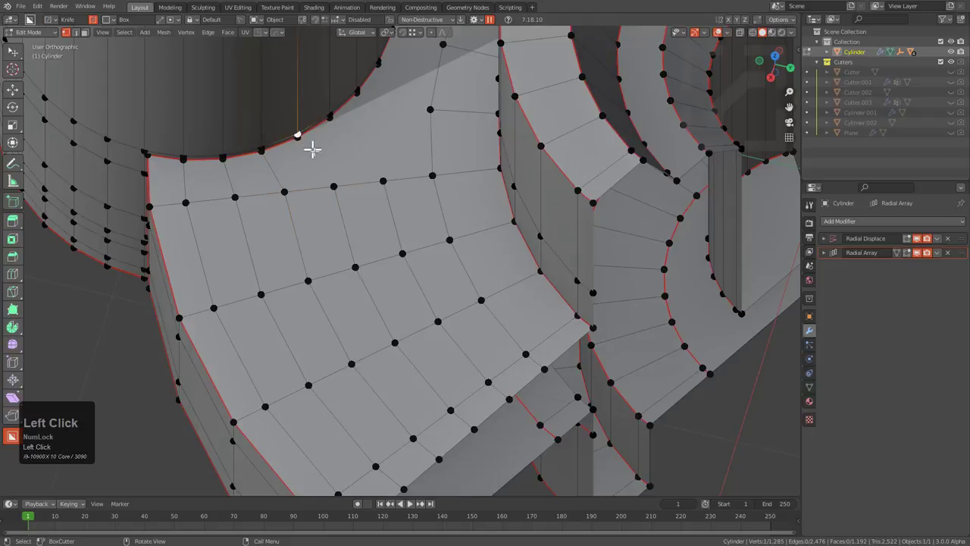
- Finish the remaining cuts so the flat face forms a quad grid
key("j")
left_click(342, 125)
key("Caps_Lock")
left_click(385, 182)
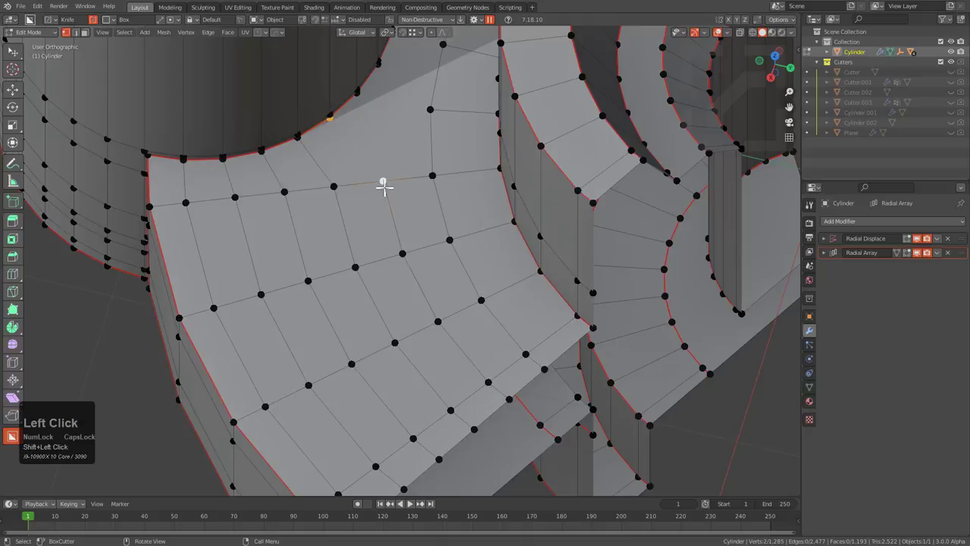
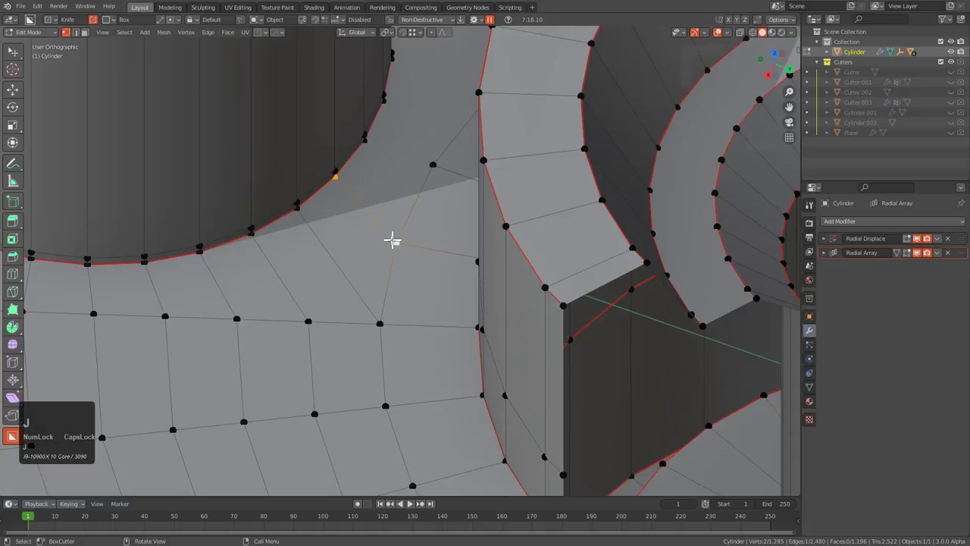
key("j")
left_click(391, 96)
middle_click(442, 106)
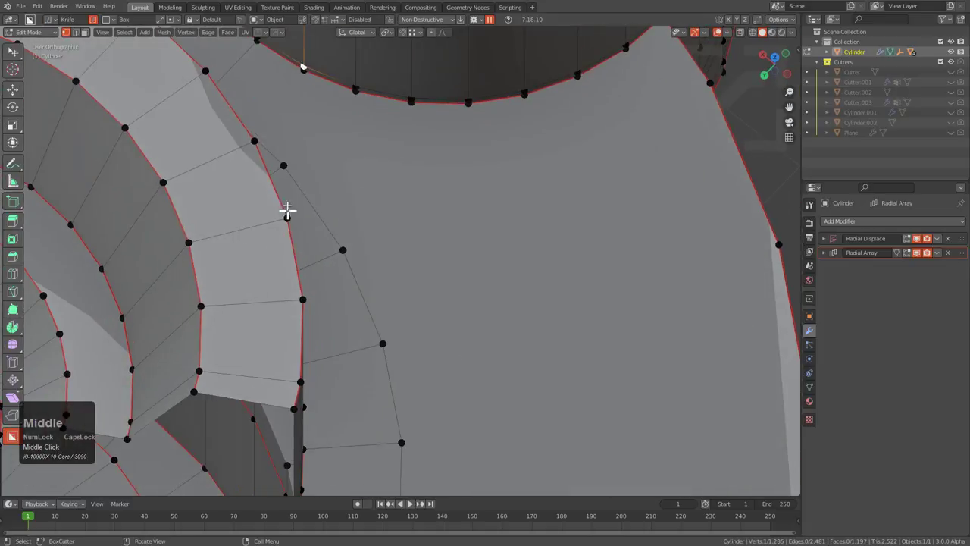
left_click(296, 155)
middle_click(291, 110)
middle_click(330, 76)
left_click(312, 160)
key("j")
scroll("down", 3)
left_click(278, 311)
middle_click(298, 305)
left_click(359, 136)
- Save the part as the new numbered version quadrify_part_04.blend
key("j")
scroll("down", 3)
middle_click(392, 208)
middle_click(482, 342)
scroll("down", 3)
middle_click(467, 303)
scroll("down", 3)
middle_click(381, 289)
key("ctrl+s")
- Enable HOps Polygon Debug so n-gon faces show red, and inspect the part
key("q")
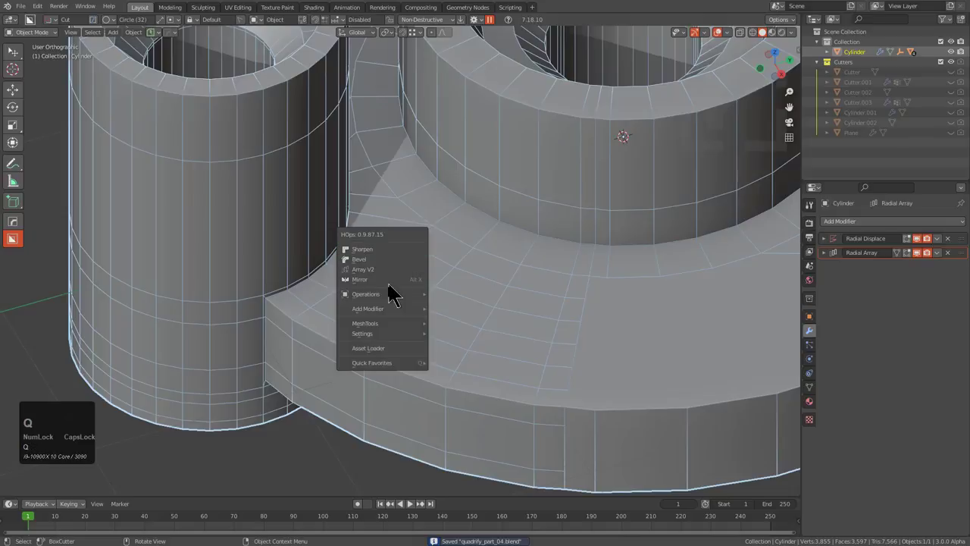
left_click(569, 377)
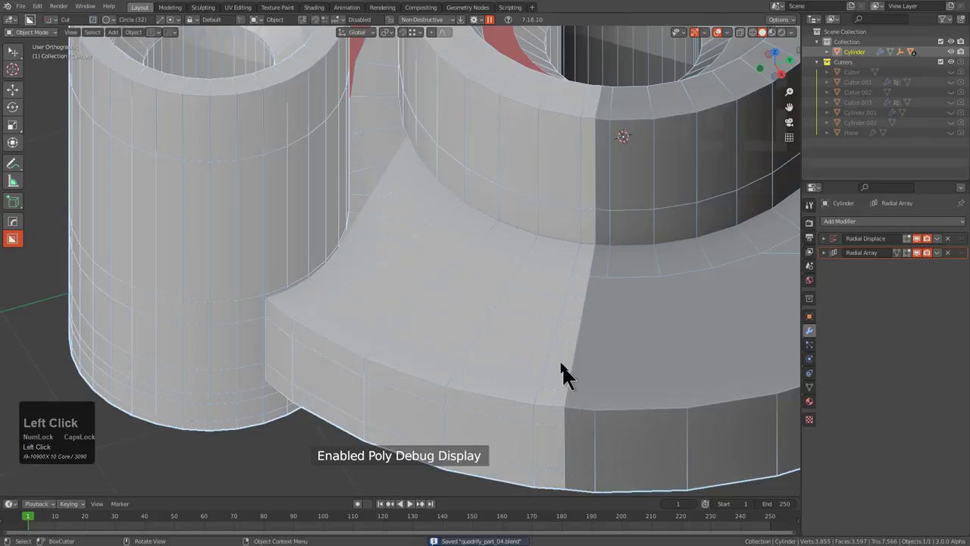
scroll("down", 3)
middle_click(409, 279)
scroll("down", 3)
left_click_drag(469, 356, 489, 279)
scroll("up", 3)
middle_click(411, 372)
scroll("up", 3)
- In Edit Mode, knife-cut new edges across the wedge's inner wall
key("Tab")
key("3")
left_click(375, 230)
middle_click(376, 228)
key("x")
left_click(361, 256)
type("23")
left_click(247, 213)
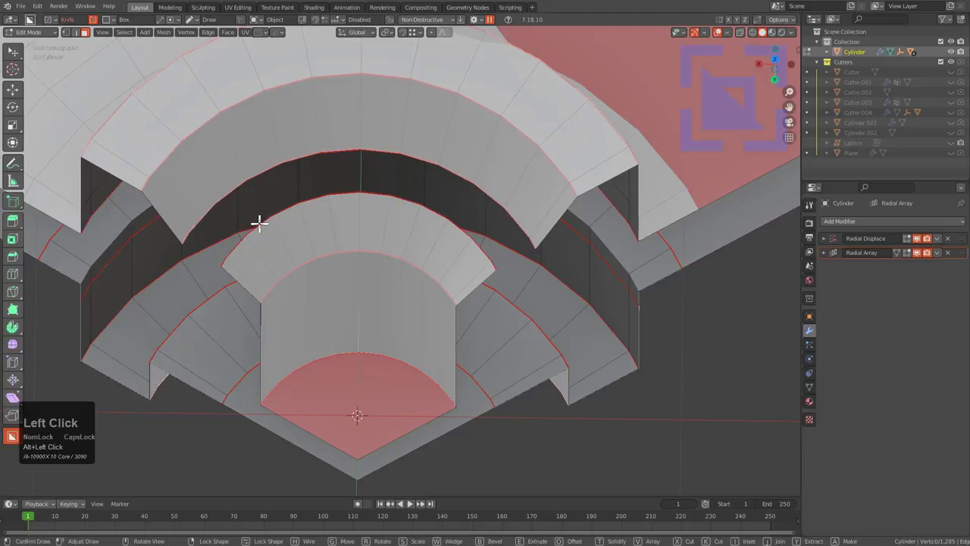
key("w")
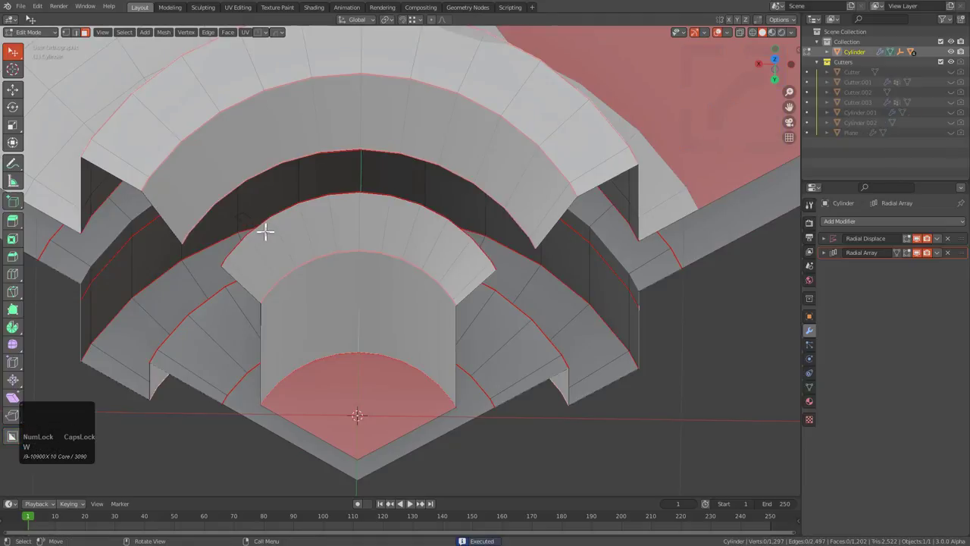
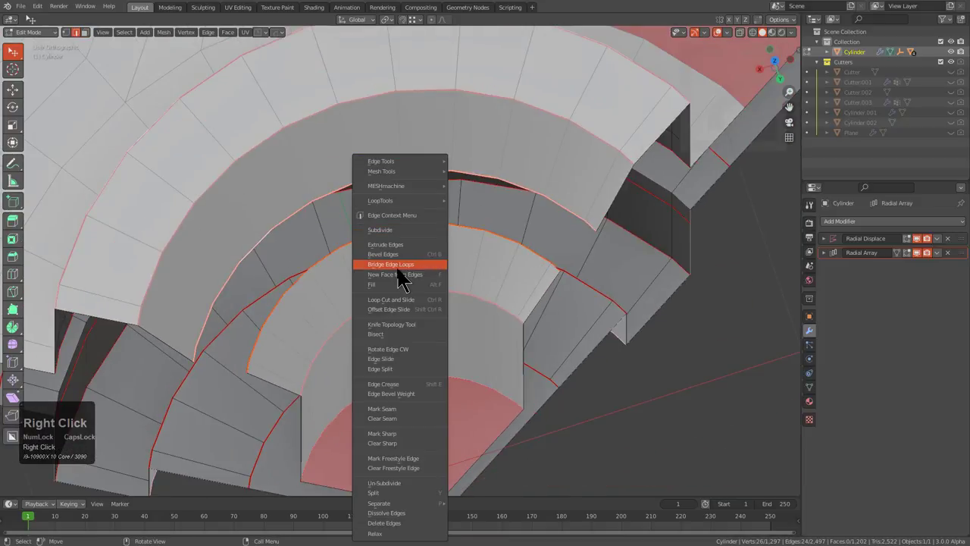
- Bridge the two edge loops to fill the wedge gap, then view the result from above
left_click(403, 278)
scroll("down", 3)
key("Tab")
scroll("down", 3)
middle_click(445, 319)
- Navigate to the round cap inside the lower small cylinder and grid-fill it
scroll("down", 3)
middle_click(393, 287)
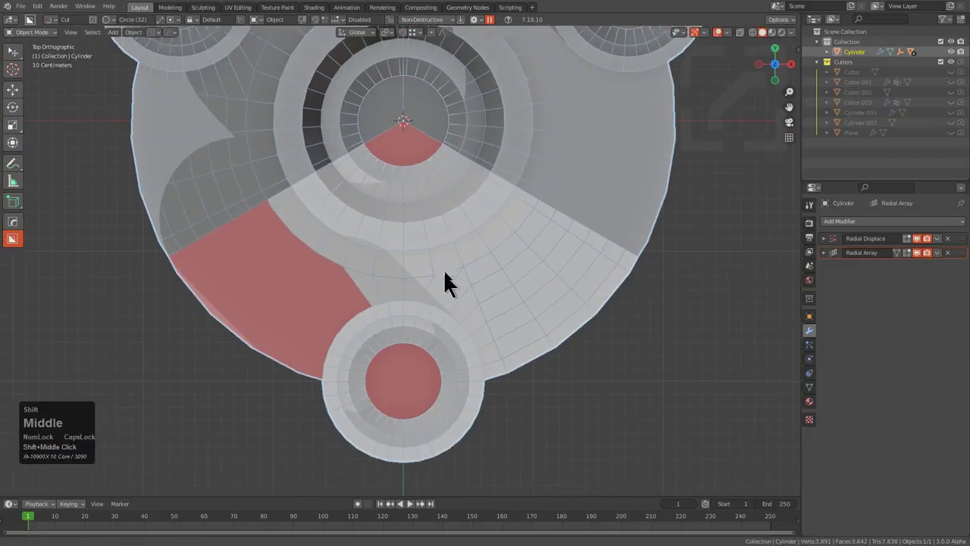
scroll("up", 3)
middle_click(435, 317)
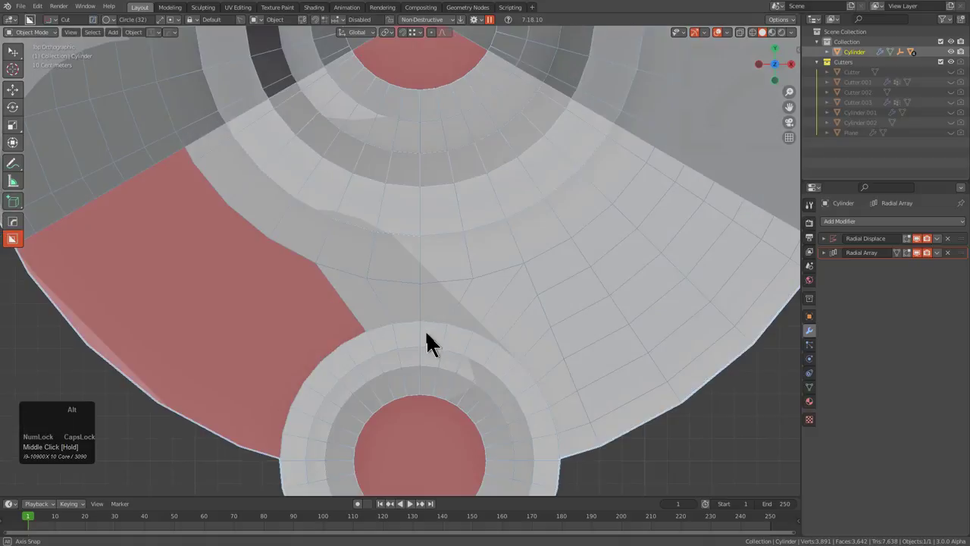
scroll("down", 3)
middle_click(413, 162)
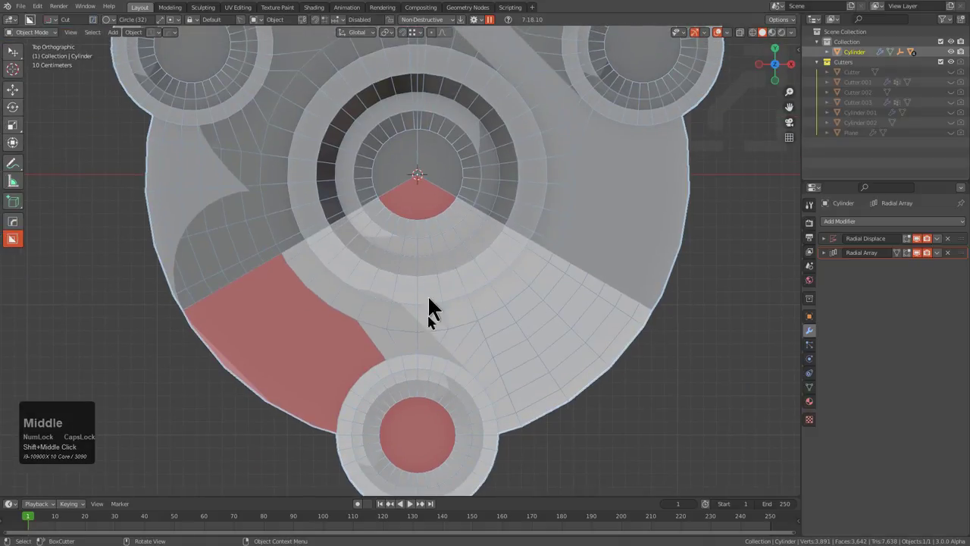
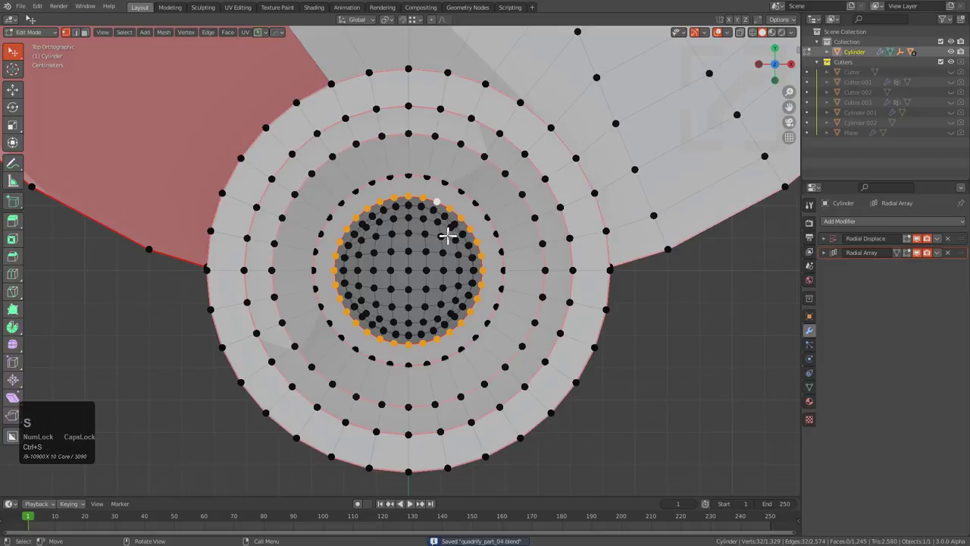
scroll("up", 3)
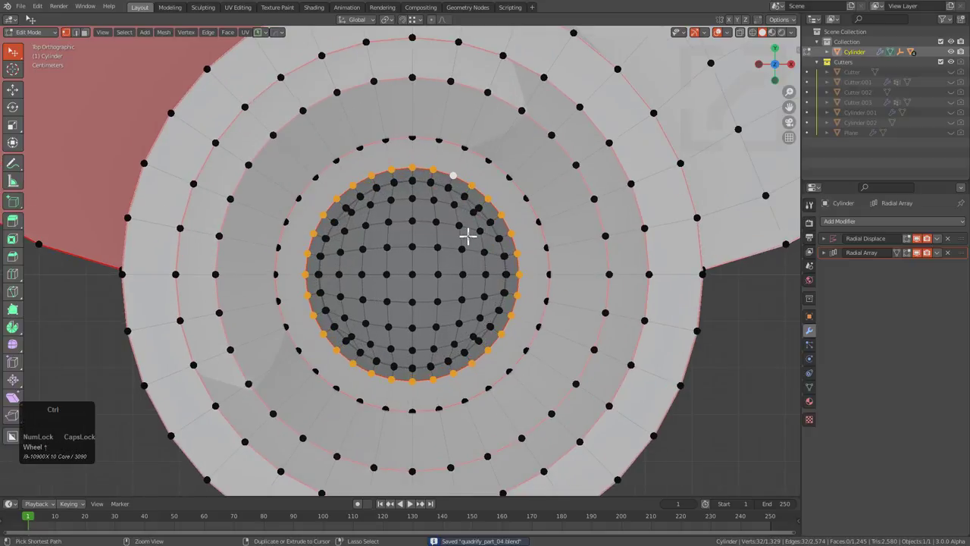
- Run Tris to Quads on the cap and adjust its settings so it becomes a quad grid
key("ctrl+f")
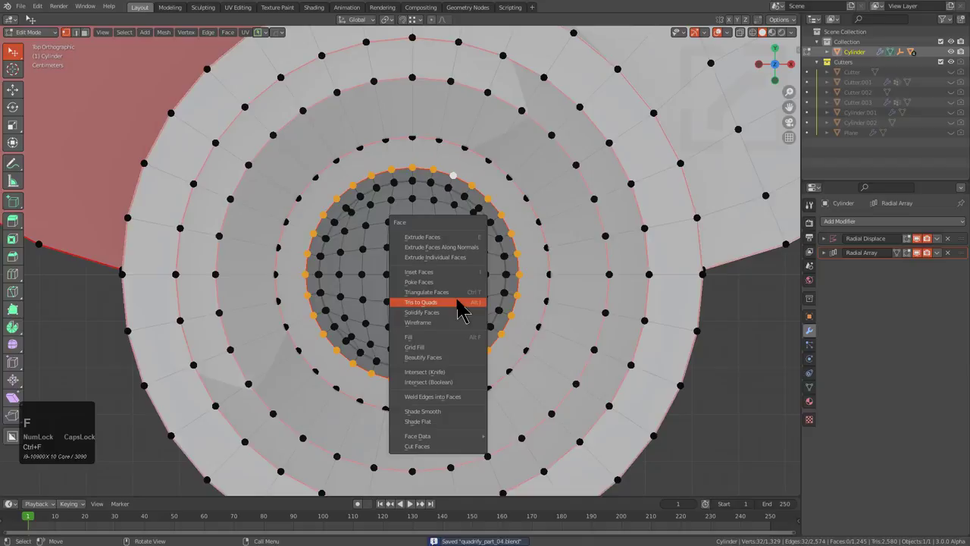
left_click(449, 352)
key("F9")
double_click(617, 324)
left_click(618, 325)
key("Tab")
scroll("down", 3)
- Inspect the cap, then isolate the wedge-tip n-gon face and frame it from the top
key("alt+a")
scroll("down", 3)
left_click_drag(445, 251, 491, 121)
scroll("up", 3)
middle_click(453, 250)
key("3")
left_click(447, 265)
key("shift+h")
key("KP_7")
key("alt+a")
scroll("up", 3)
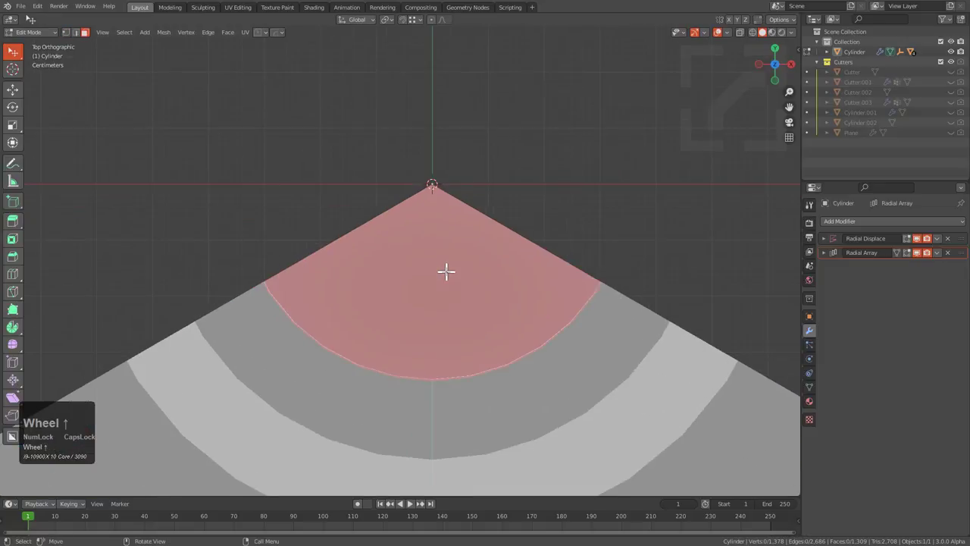
- Turn off HOps Polygon Debug n-gon highlighting from the operations menu
scroll("down", 3)
key("Tab")
key("q")
left_click(569, 275)
key("q")
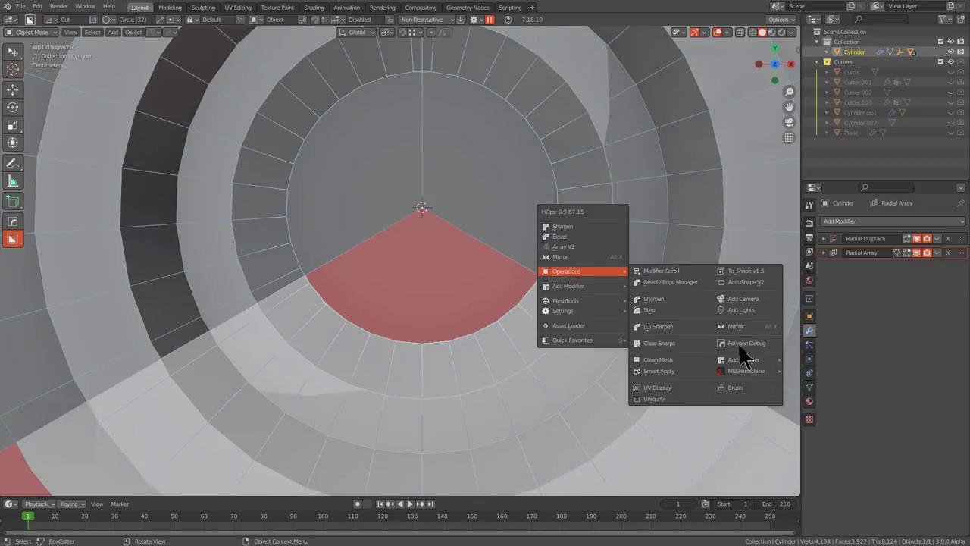
left_click(751, 350)
- In Edit Mode, knife-cut the wedge cap from its tip vertex to the arc
key("Tab")
scroll("up", 3)
key("a")
type("a1")
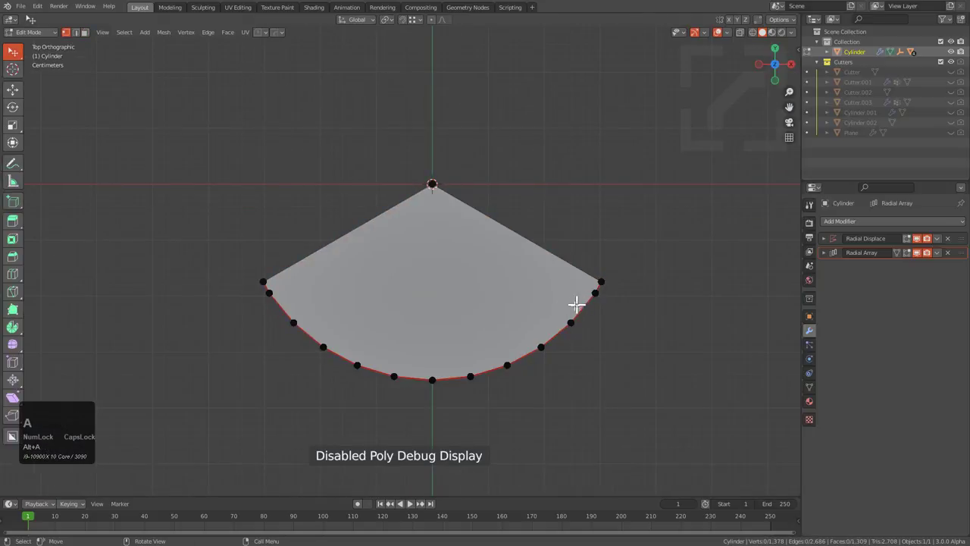
key("l")
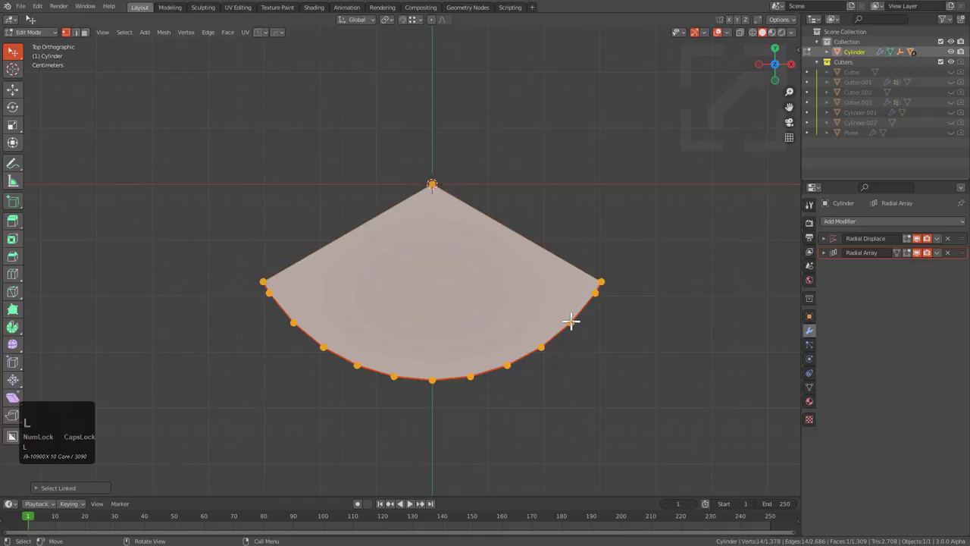
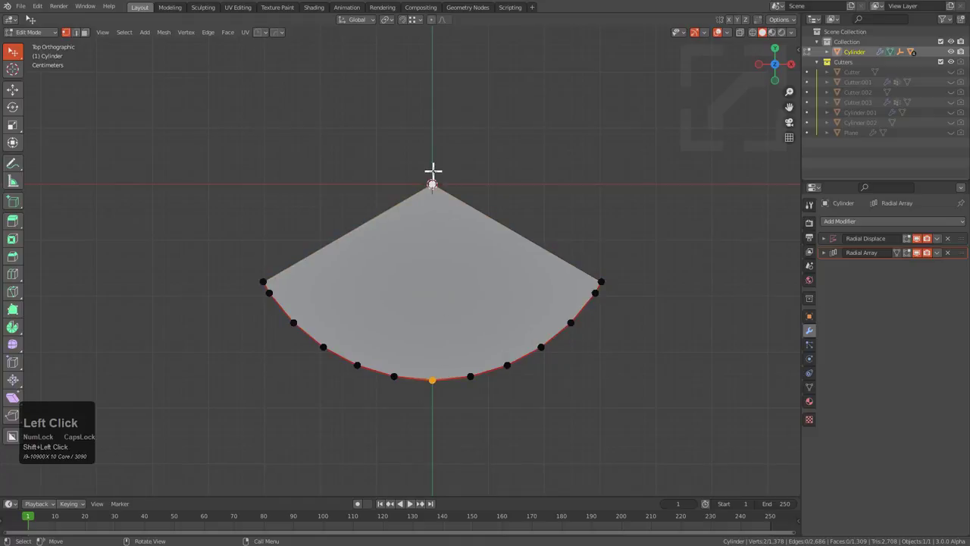
key("alt+a")
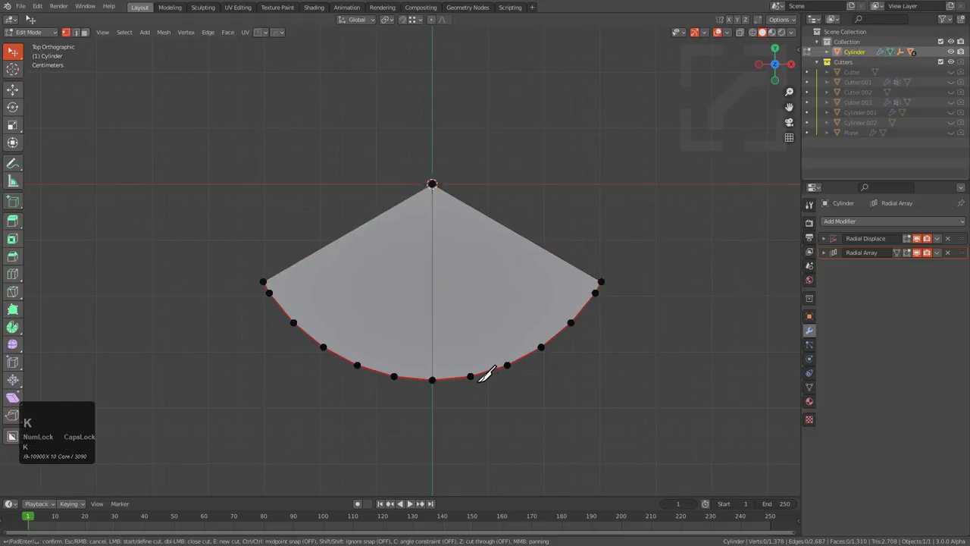
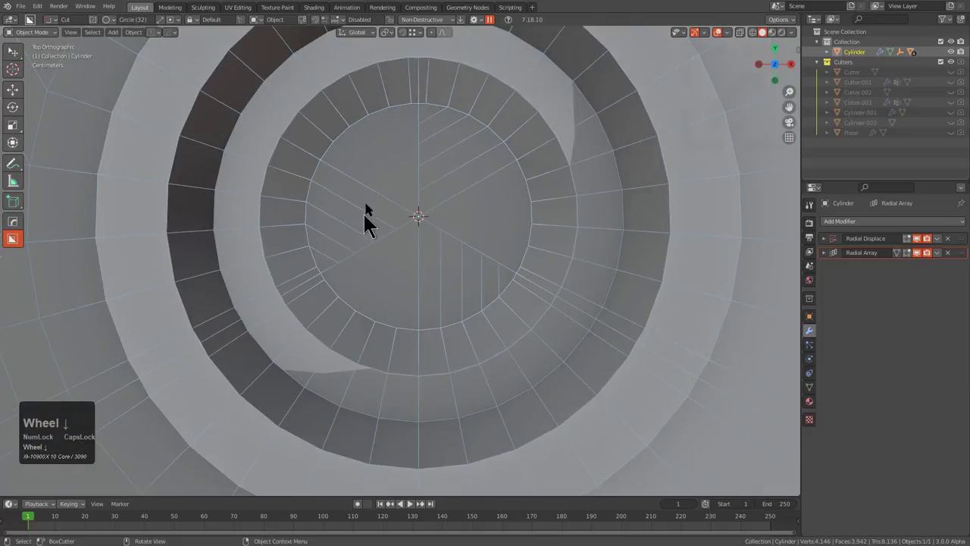
- Add a HOps Mirror bisecting on X and move Hops_Mirror to the top of the stack
key("alt+x")
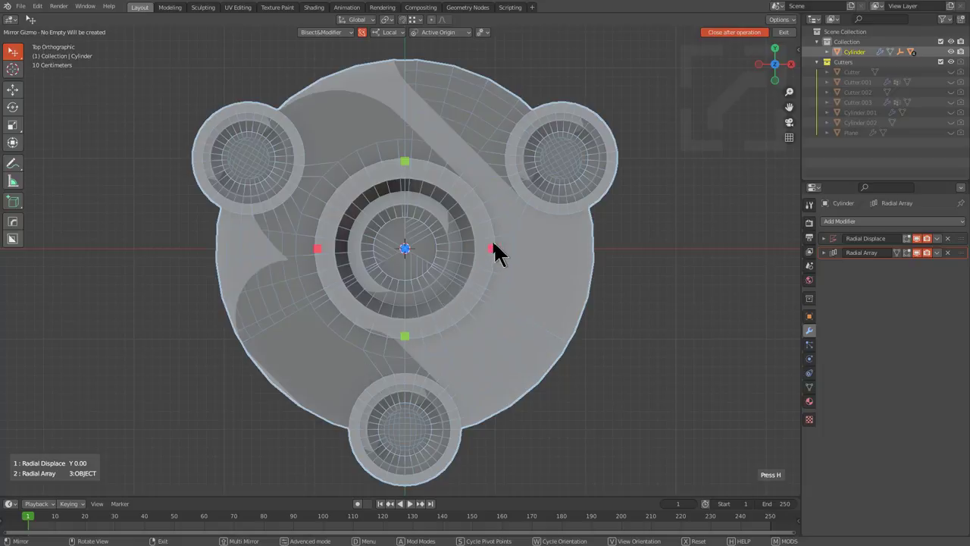
left_click(497, 256)
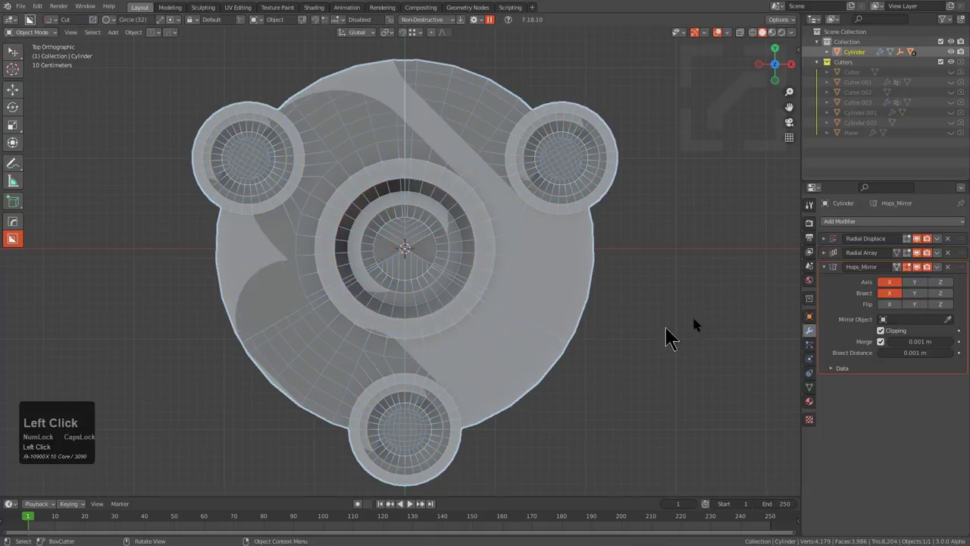
scroll("up", 3)
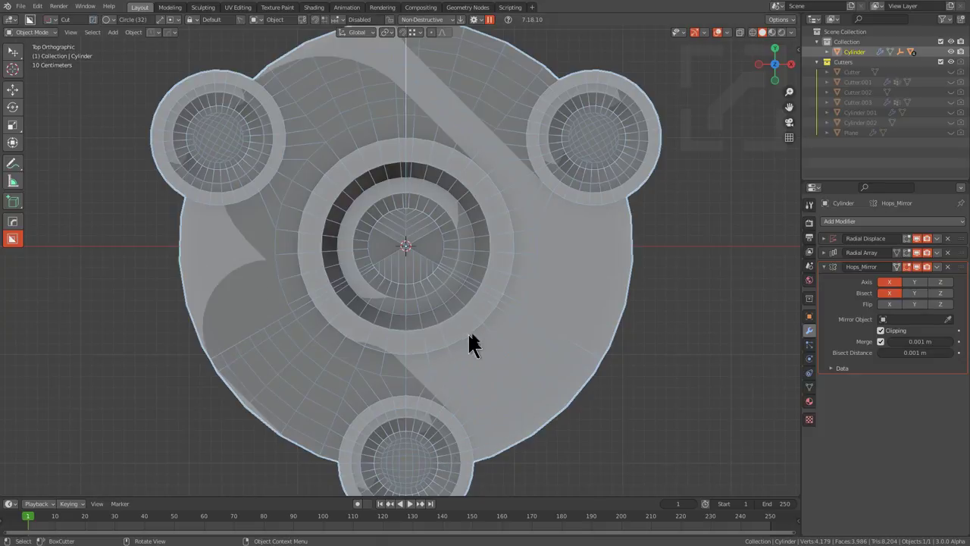
left_click_drag(831, 279, 474, 284)
left_click_drag(473, 284, 518, 238)
key("alt+v")
- Re-enable Polygon Debug so n-gons are flagged red, and inspect the mirrored part
key("q")
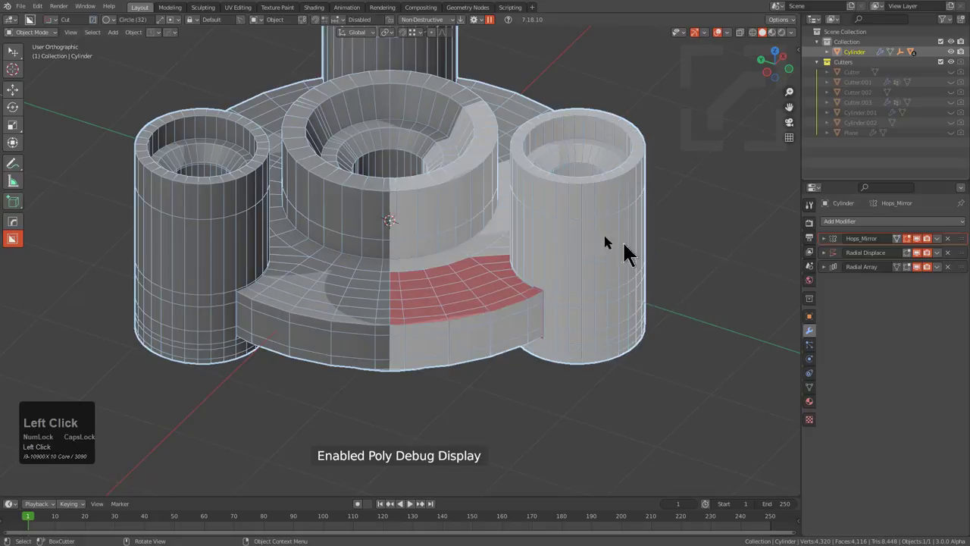
left_click_drag(491, 221, 437, 325)
key("Tab")
middle_click(439, 263)
- Unhide the mesh and display the bisect splitting the part into wedge slices
key("alt+h")
left_click_drag(498, 195, 441, 264)
key("Tab")
left_click_drag(505, 295, 490, 292)
key("Tab")
key("alt+x")
left_click(519, 149)
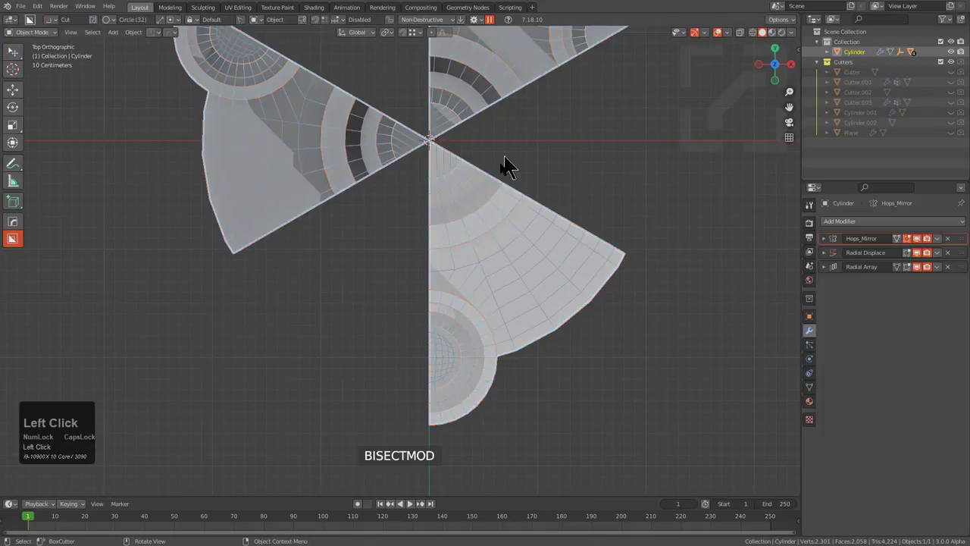
- Show the mirrored part whole again with the mesh wireframe overlaid
key("alt+x")
left_click(527, 151)
scroll("up", 3)
middle_click(483, 249)
key("alt+a")
middle_click(467, 243)
scroll("up", 3)
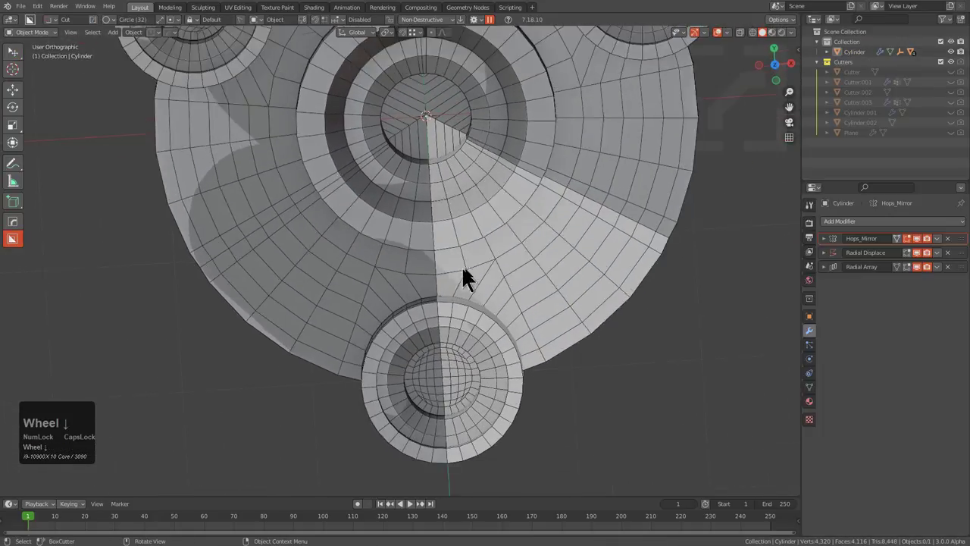
- Orbit around the centre seam and inner hole to inspect how the halves meet
left_click_drag(486, 310, 482, 259)
scroll("up", 3)
left_click_drag(484, 258, 571, 224)
scroll("down", 3)
middle_click(535, 314)
scroll("up", 3)
middle_click(491, 249)
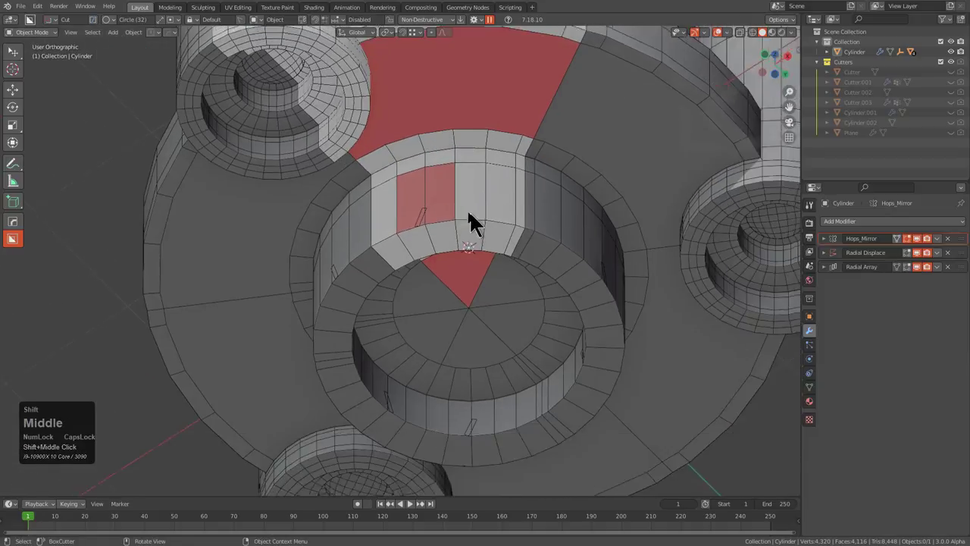
middle_click(474, 153)
scroll("up", 3)
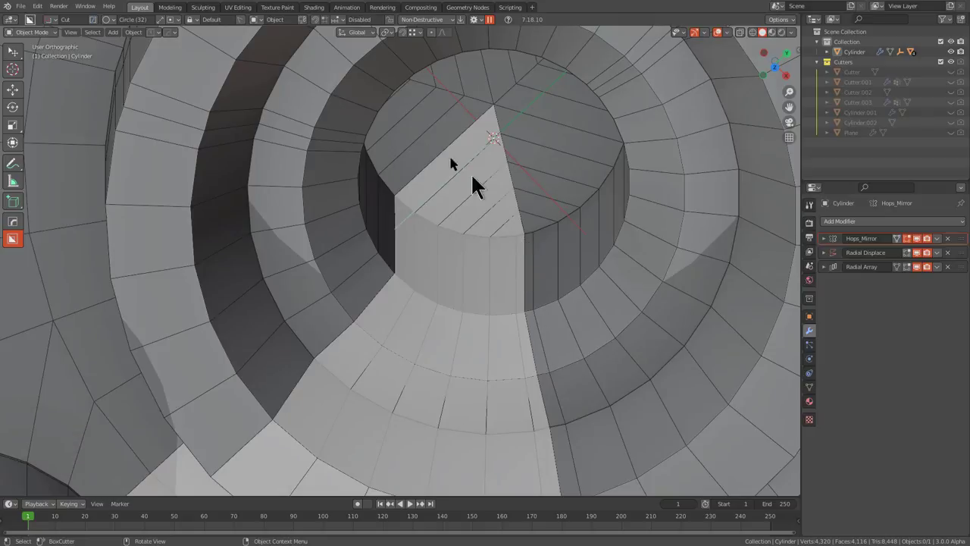
scroll("down", 3)
middle_click(450, 196)
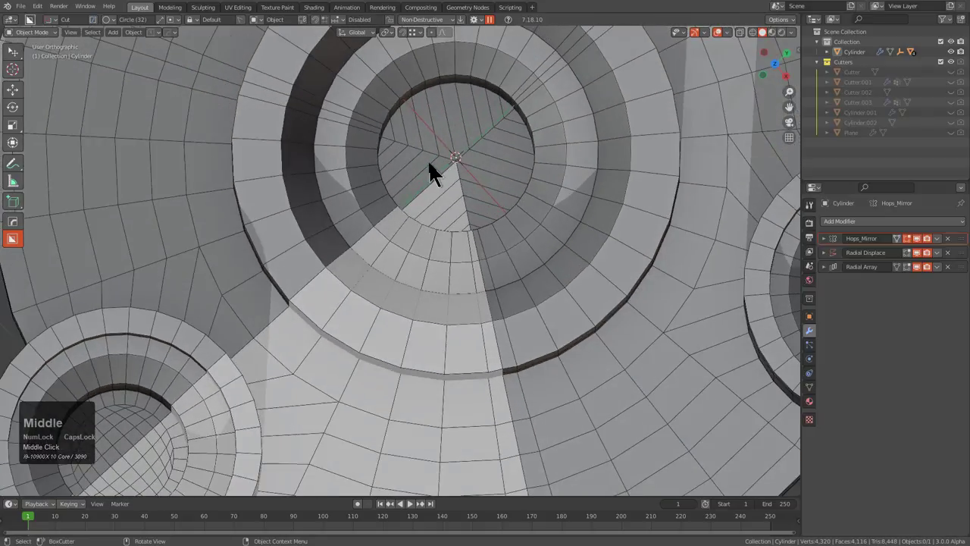
scroll("down", 3)
left_click_drag(443, 288, 459, 253)
scroll("up", 3)
middle_click(386, 291)
scroll("up", 3)
- Briefly inspect the wedge in mesh editing, undo the trial change, and return to object mode
key("2")
key("alt+z")
scroll("down", 3)
key("Tab")
scroll("up", 3)
scroll("down", 3)
middle_click(464, 210)
scroll("up", 3)
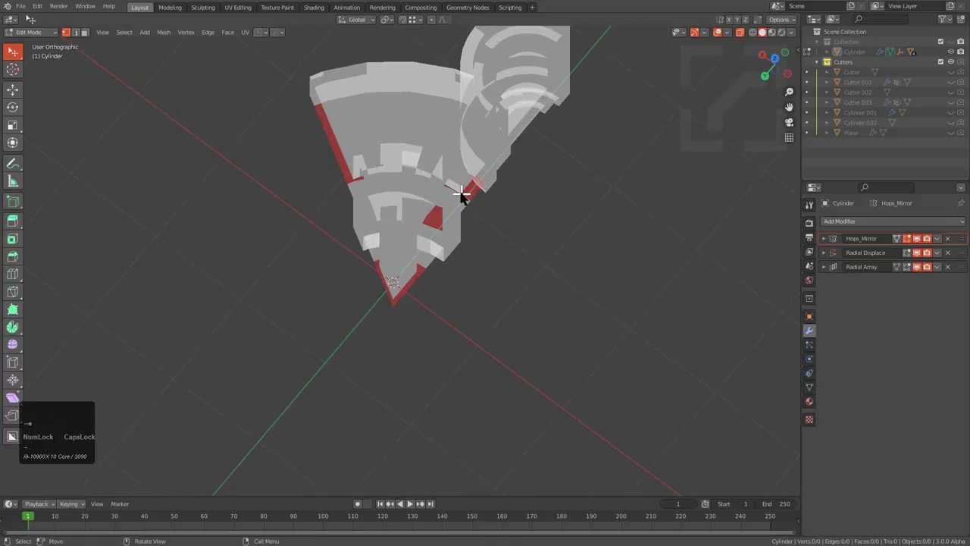
key("ctrl+z")
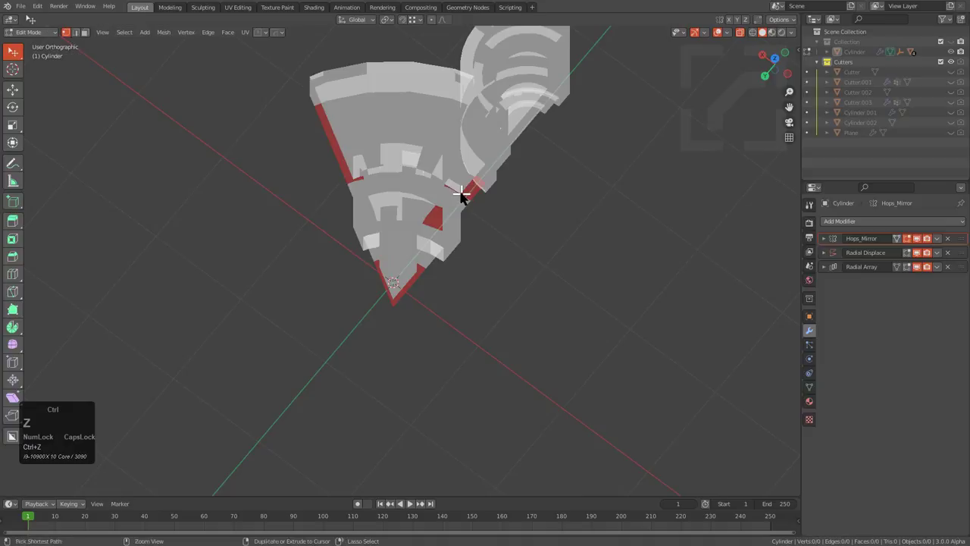
scroll("down", 3)
key("Tab")
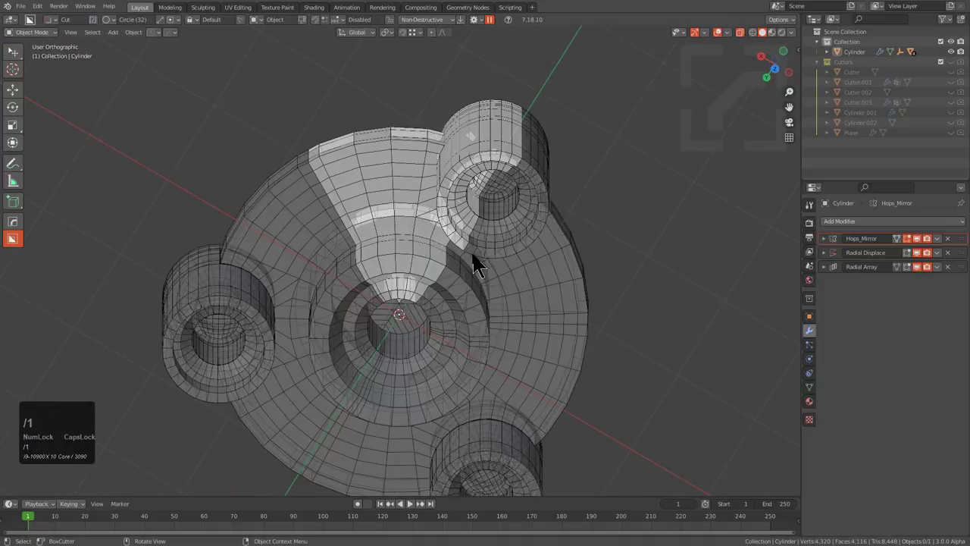
- Browse the HardOps Q menu operations on the wedge and undo the trial result
middle_click(469, 260)
scroll("up", 3)
key("Tab")
middle_click(485, 321)
middle_click(506, 386)
key("q")
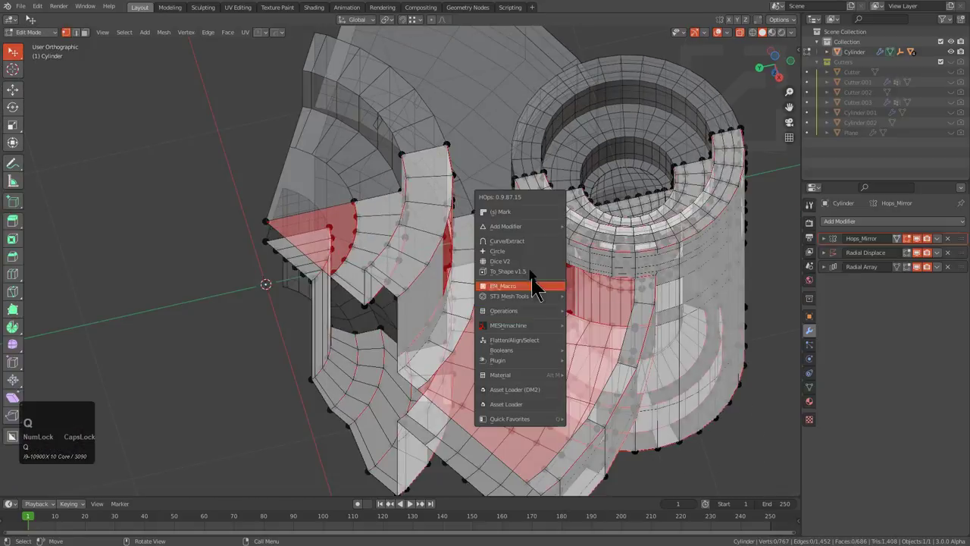
key("q")
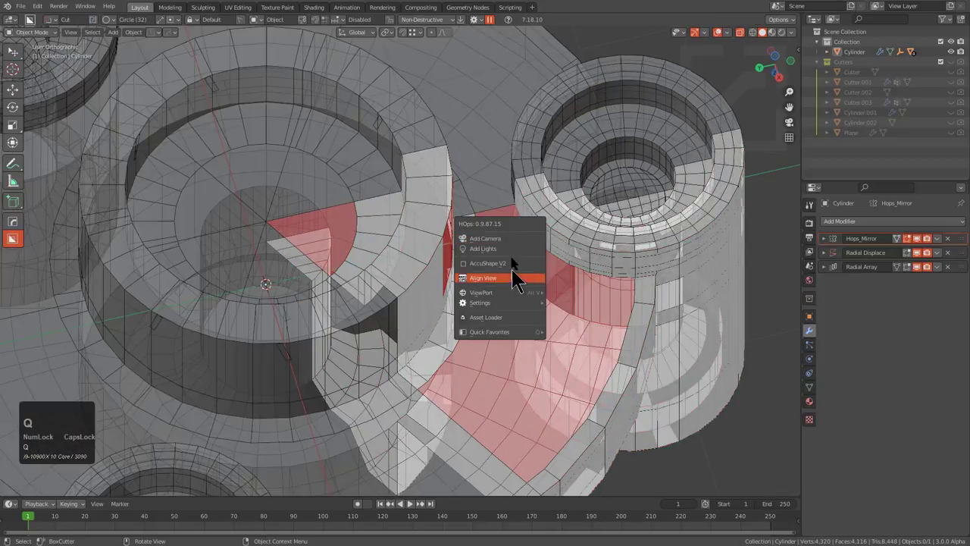
left_click(416, 247)
key("q")
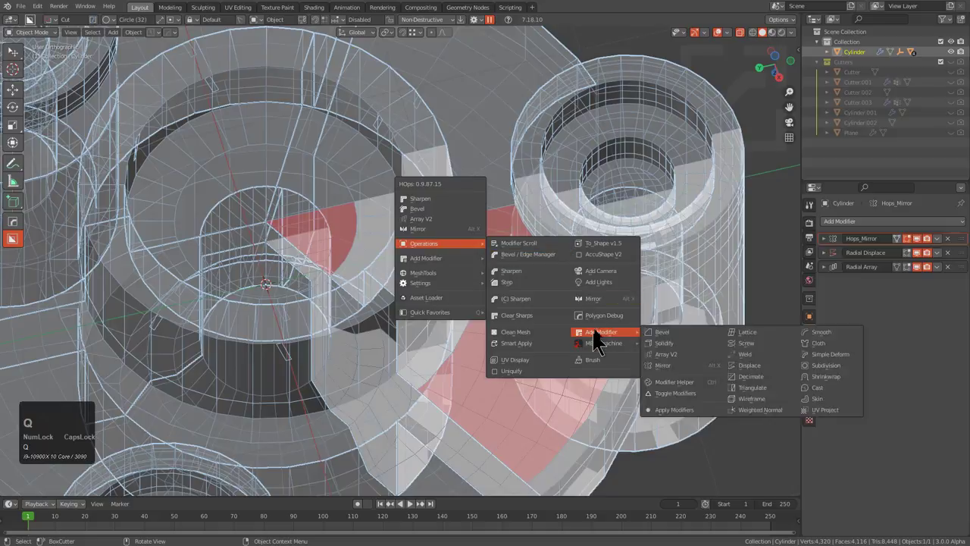
left_click(608, 323)
key("alt+z")
middle_click(505, 270)
key("Tab")
middle_click(388, 283)
scroll("up", 3)
middle_click(416, 140)
key("ctrl+z")
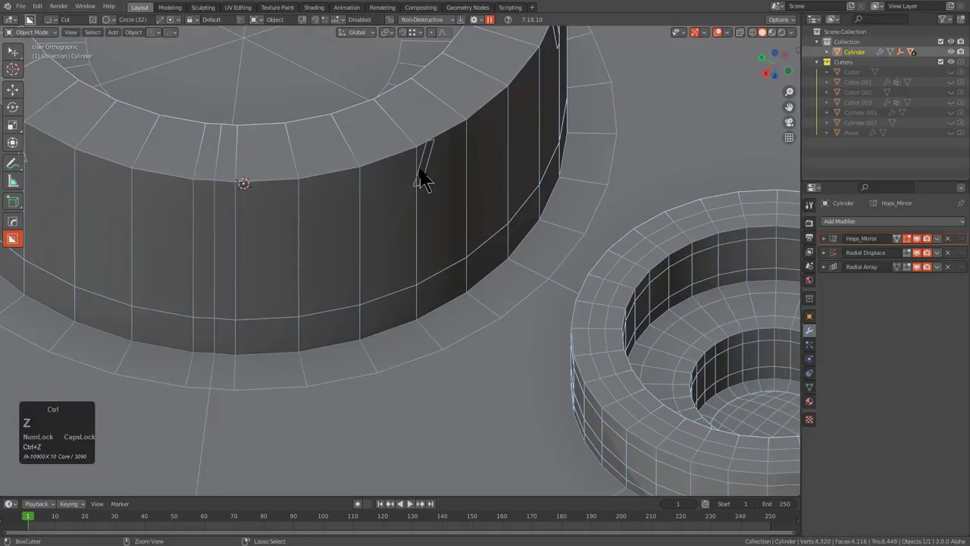
- Review the wedge from top orthographic view in face select mode with the wireframe overlay
scroll("up", 3)
middle_click(460, 143)
scroll("up", 3)
left_click(403, 180)
key("ctrl+x")
scroll("down", 3)
key("Right")
middle_click(463, 274)
scroll("up", 3)
middle_click(479, 311)
key("KP_7")
scroll("down", 3)
middle_click(455, 361)
scroll("up", 3)
key("Tab")
middle_click(432, 196)
scroll("up", 3)
key("3")
key("alt+a")
middle_click(411, 245)
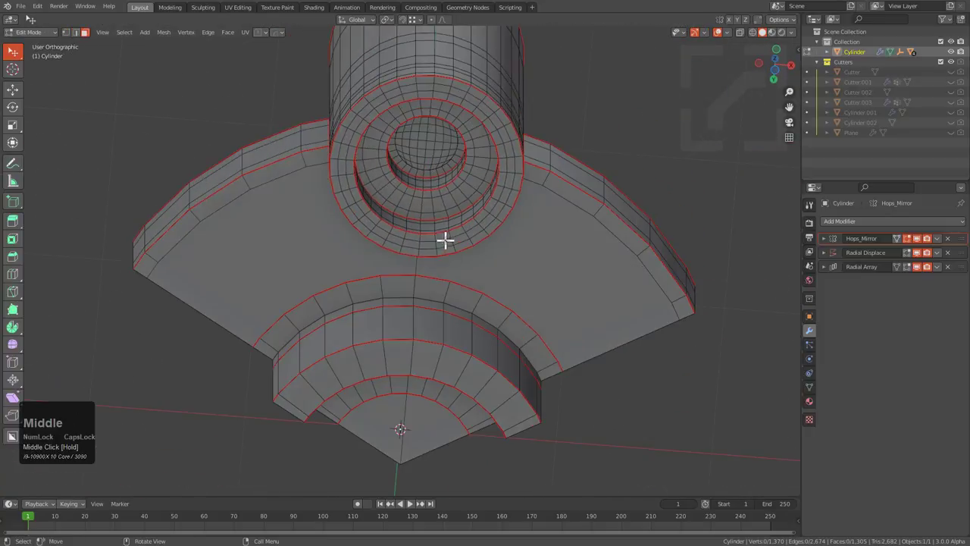
- Recalculate the part's sharp edges with HardOps Resharp
key("q")
left_click(356, 194)
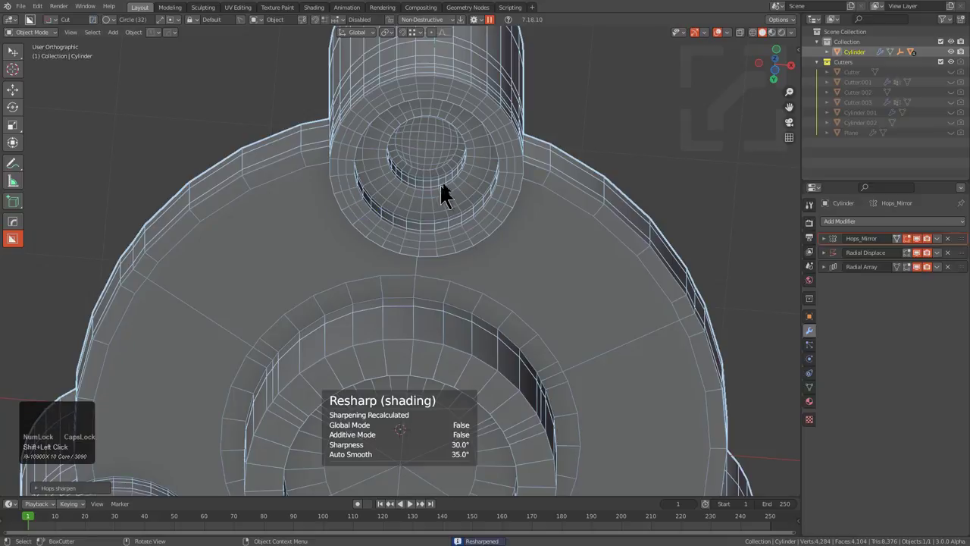
left_click_drag(445, 203, 501, 180)
- Select the faces on the top surface beside the boss in edit mode
key("Tab")
key("alt+a")
key("l")
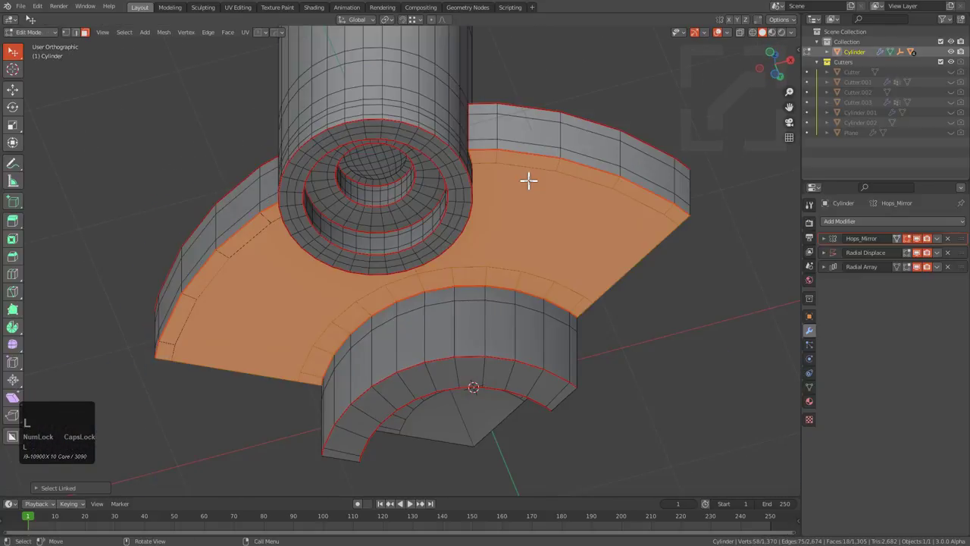
type("lx")
left_click(535, 190)
left_click_drag(549, 150, 464, 283)
key("l")
left_click_drag(450, 314, 466, 268)
scroll("up", 3)
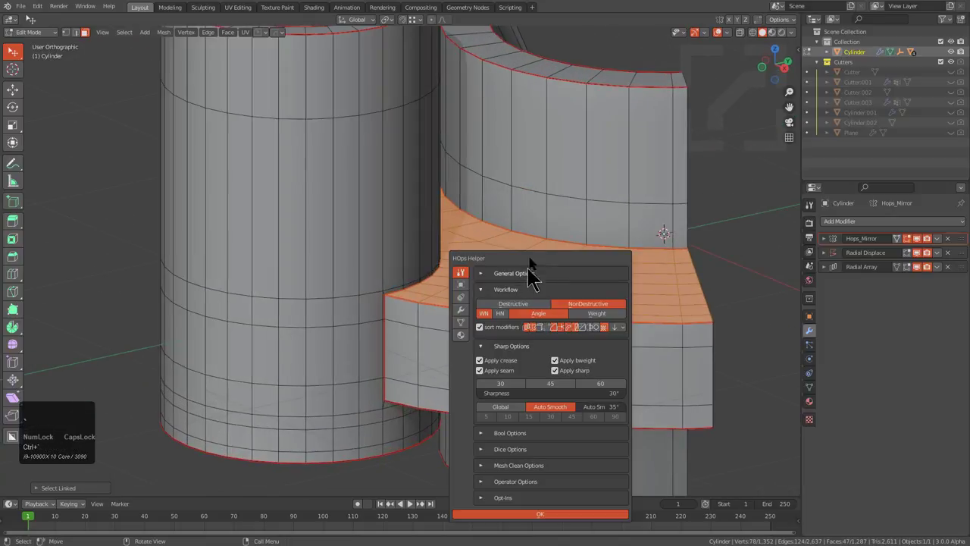
middle_click(500, 254)
key("ctrl+shift+~")
key("shift+Tab")
middle_click(517, 160)
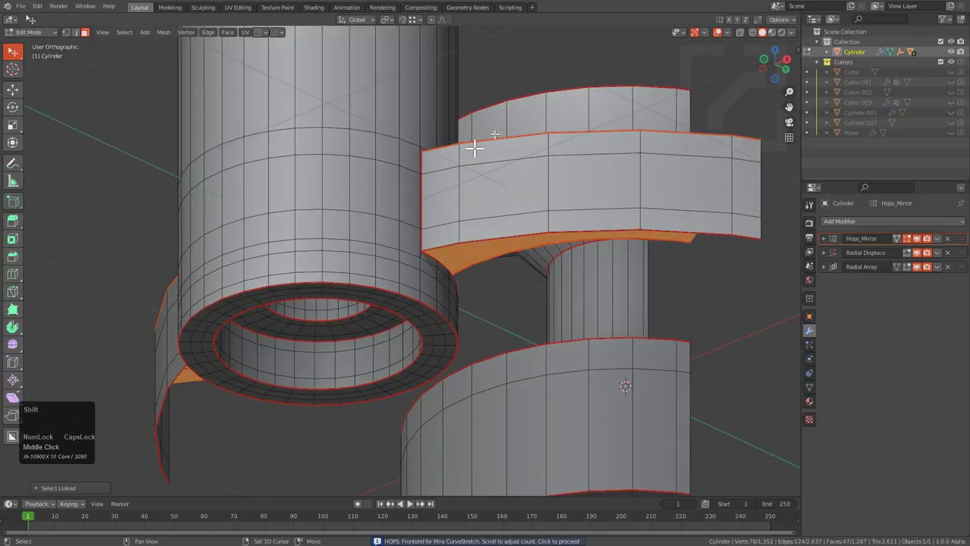
- Extrude the selected faces along Z, then merge vertices by distance, removing 40 duplicates
key("shift+d")
key("z")
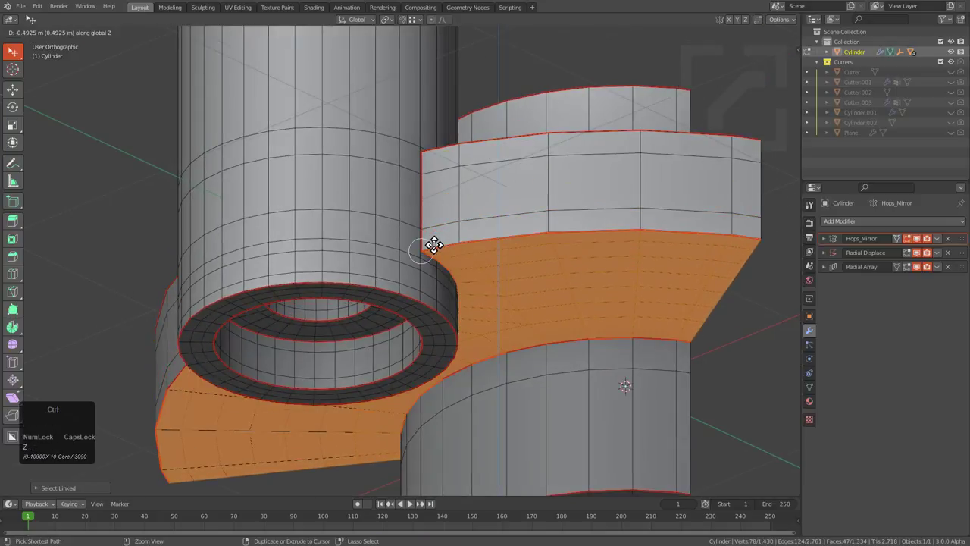
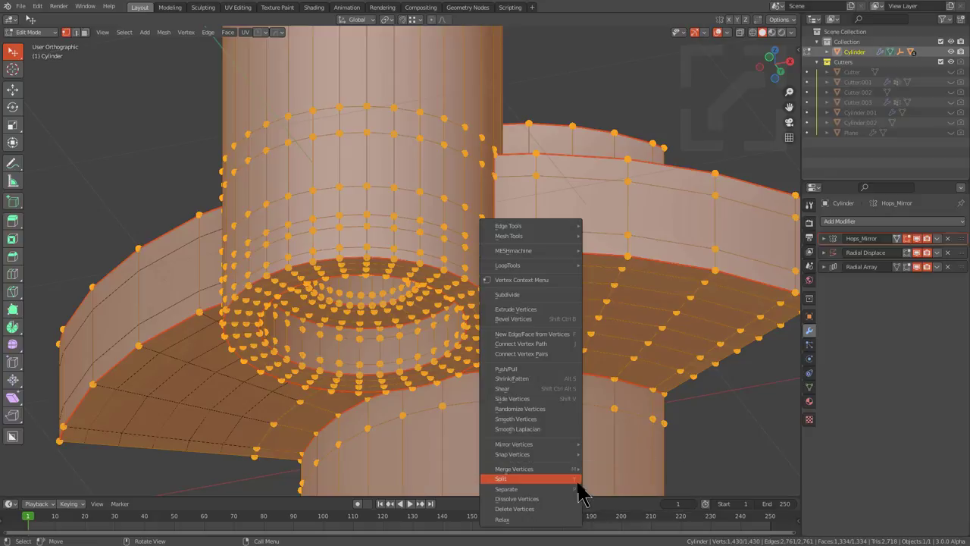
right_click(549, 423)
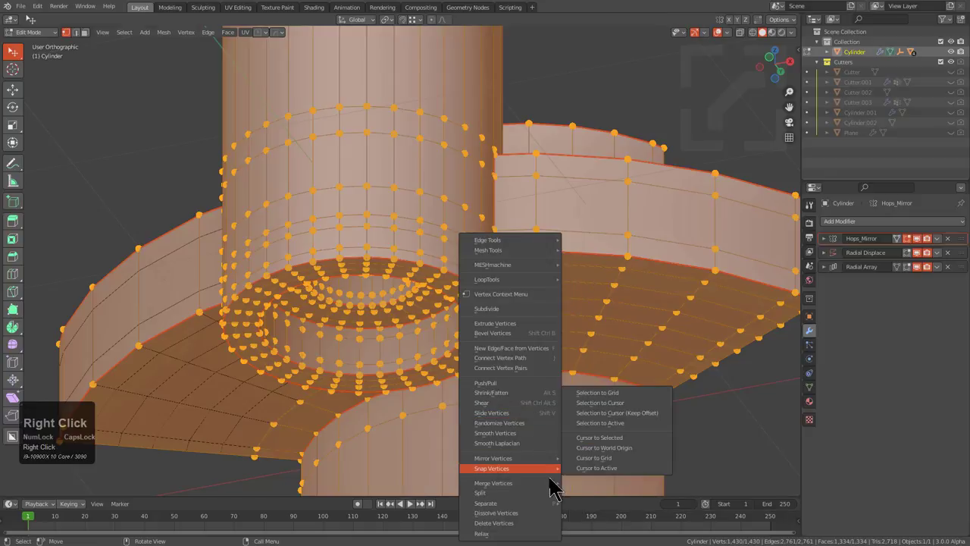
left_click(604, 525)
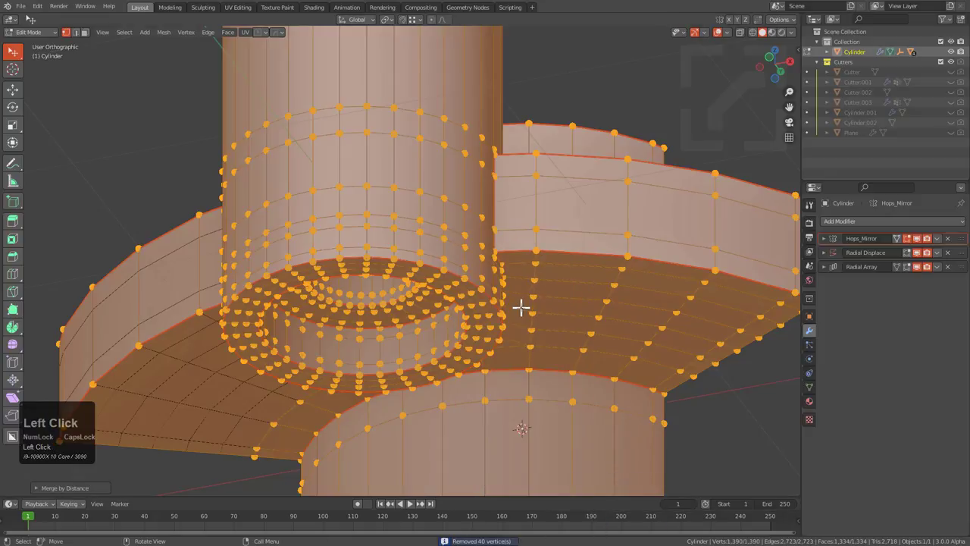
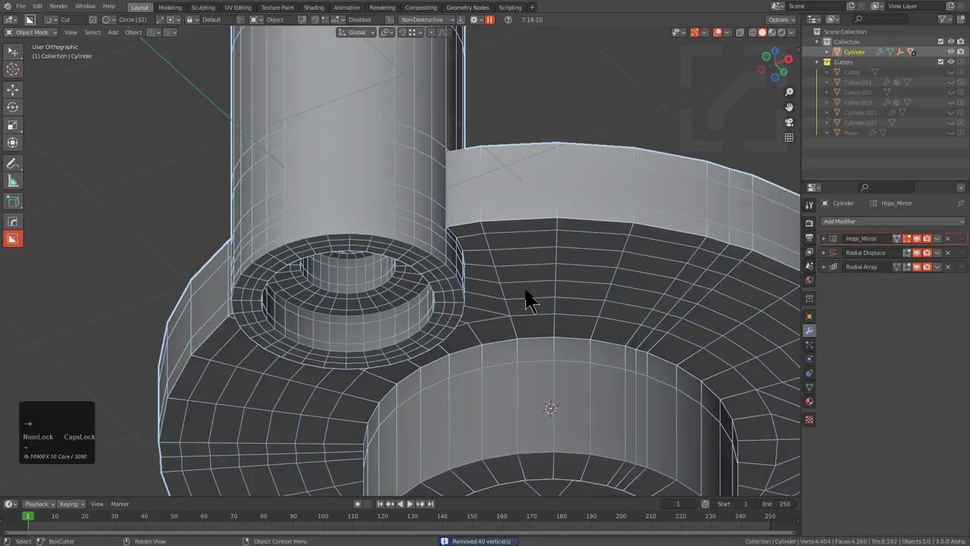
- Check the part with n-gon highlighting, then turn Polygon Debug off from the HardOps Q menu
key("shift+n")
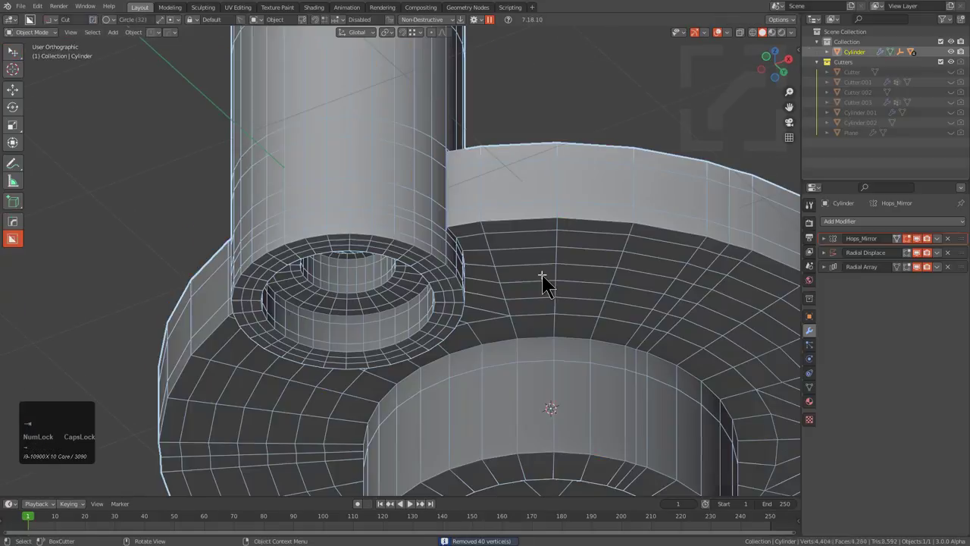
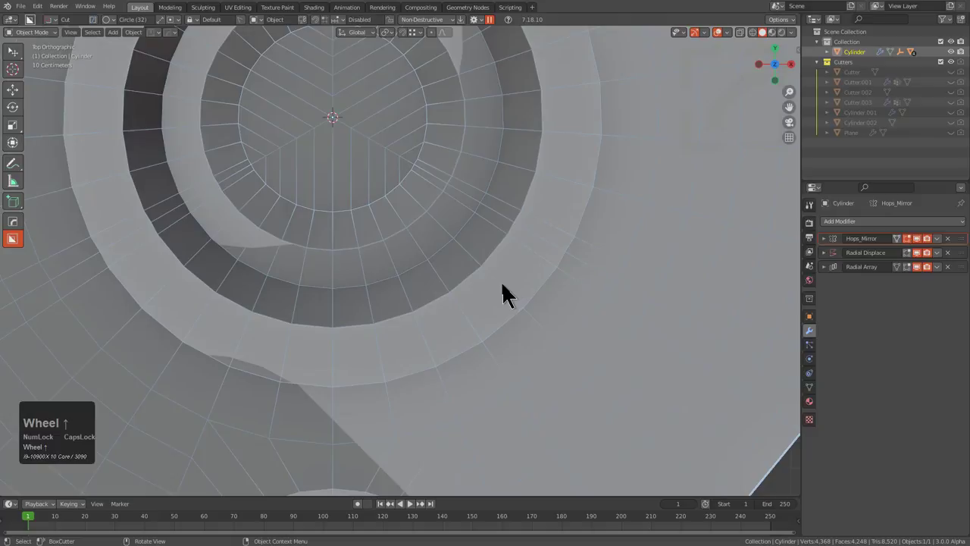
scroll("down", 3)
left_click_drag(466, 410, 494, 206)
key("q")
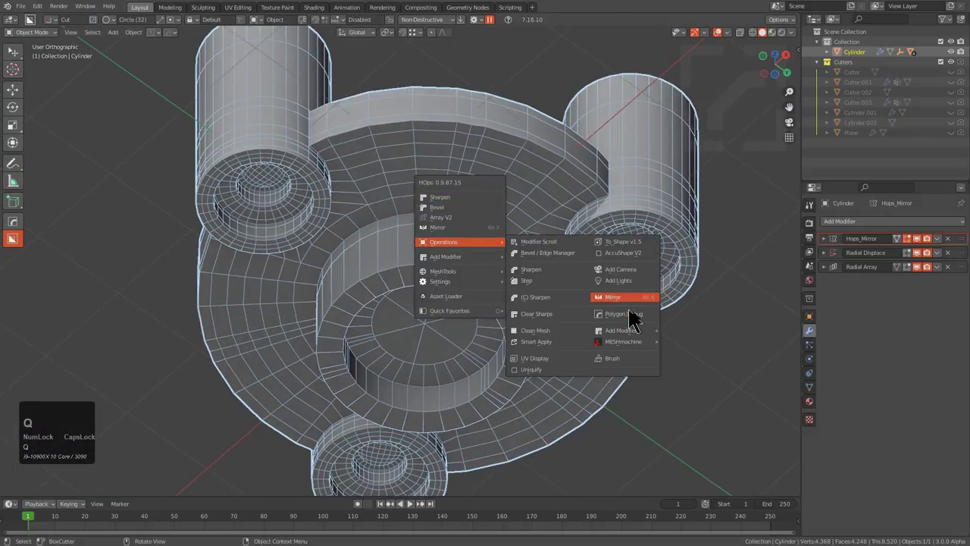
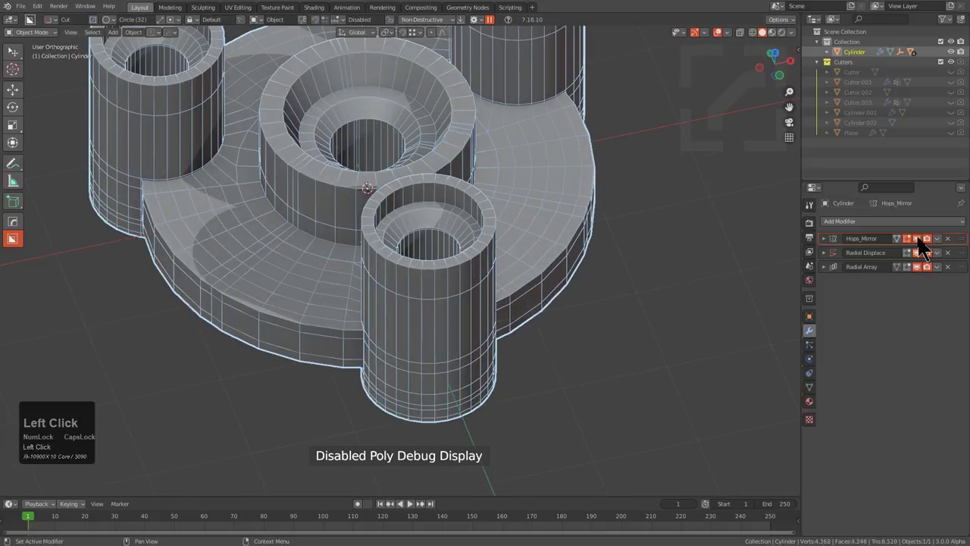
double_click(924, 247)
- Return the base wedge to mesh editing
key("Tab")
middle_click(458, 233)
key("Tab")
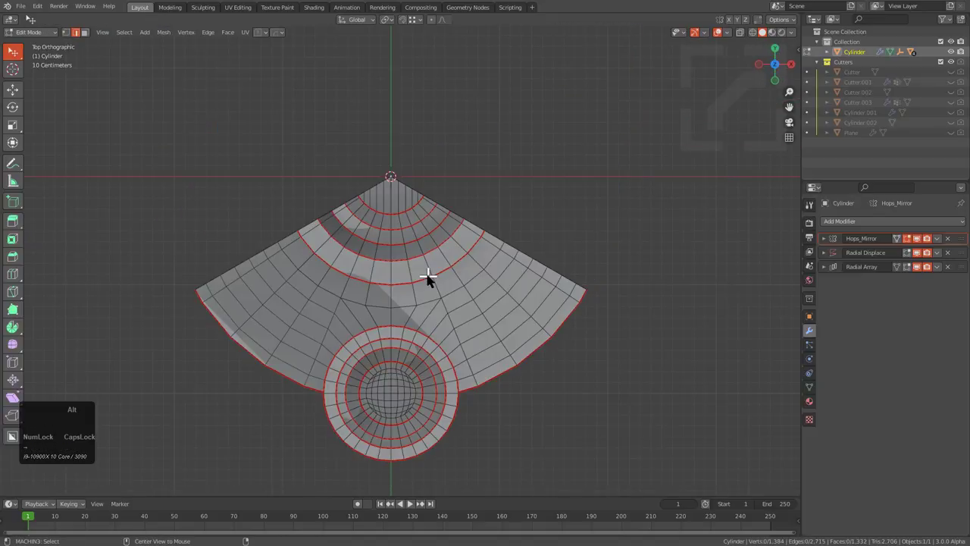
- Leave mesh editing, unhide the part and inspect the boss area around the base loop
key("alt+h")
key("alt+j")
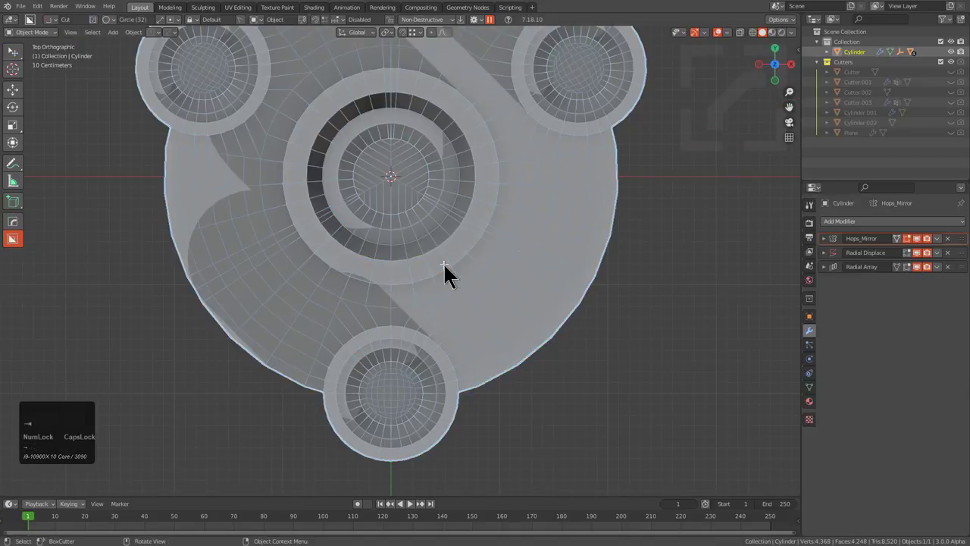
key("alt+x")
left_click(485, 186)
key("alt+x")
left_click(480, 188)
middle_click(480, 298)
key("Tab")
left_click_drag(459, 190, 439, 273)
key("Tab")
middle_click(437, 282)
scroll("up", 3)
- Select the edge loop running around the boss base in edge mode
key("2")
left_click(424, 219)
left_click_drag(385, 211, 360, 173)
left_click(360, 173)
middle_click(383, 197)
scroll("up", 3)
middle_click(386, 340)
scroll("up", 3)
left_click(404, 405)
middle_click(432, 391)
- Bevel the boss base loop into a support loop with the Edit Multi tool and set its offset
key("q")
left_click(564, 41)
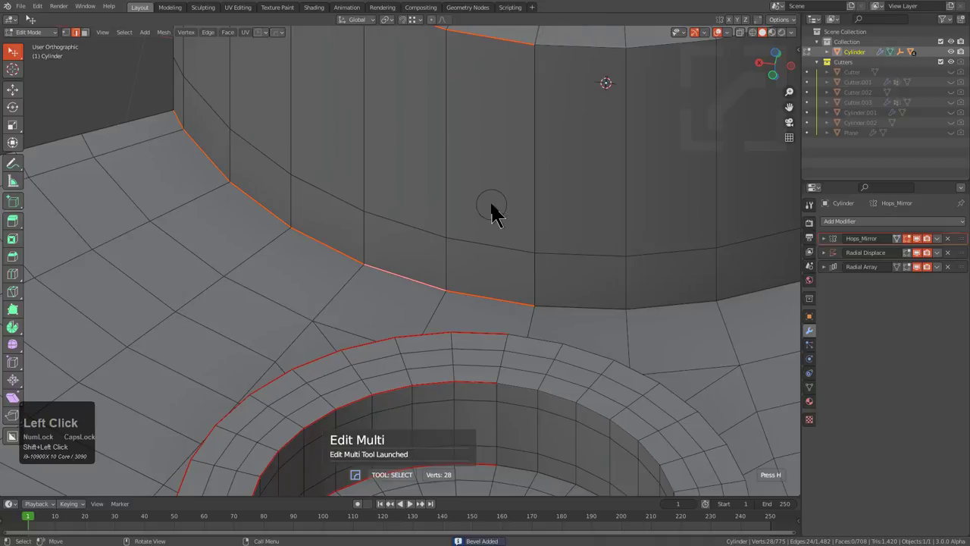
key("b")
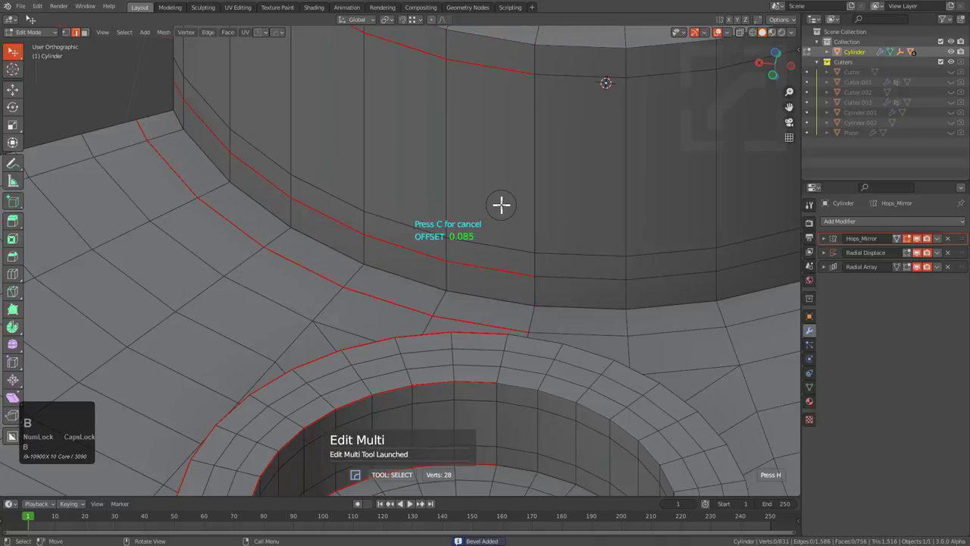
scroll("down", 3)
middle_click(454, 207)
scroll("up", 3)
middle_click(369, 171)
scroll("down", 3)
key("Tab")
middle_click(558, 206)
- Recalculate the part's sharp edges with HardOps Resharp and bring up the apply options
key("q")
left_click(547, 215)
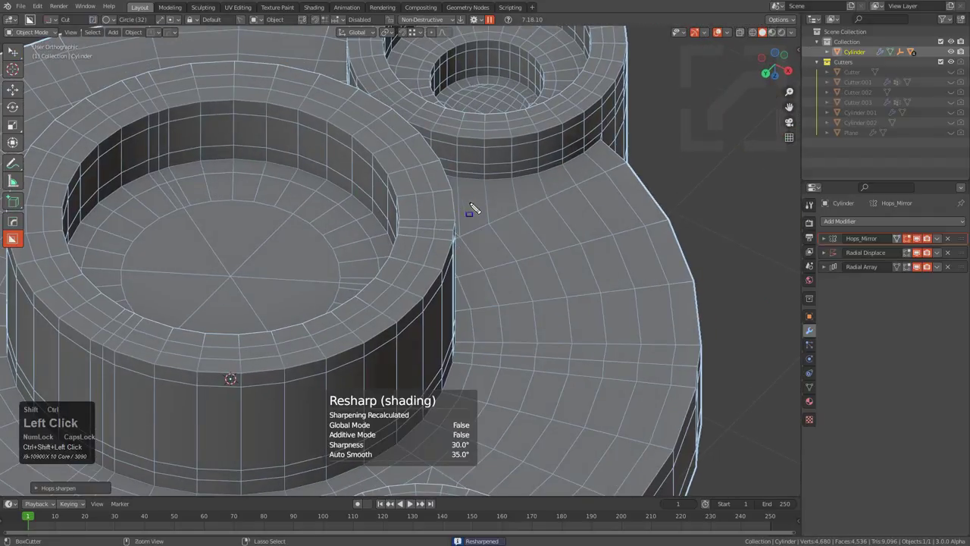
key("Tab")
middle_click(441, 214)
scroll("up", 3)
scroll("down", 3)
left_click_drag(409, 243, 475, 206)
scroll("down", 3)
left_click_drag(523, 282, 482, 287)
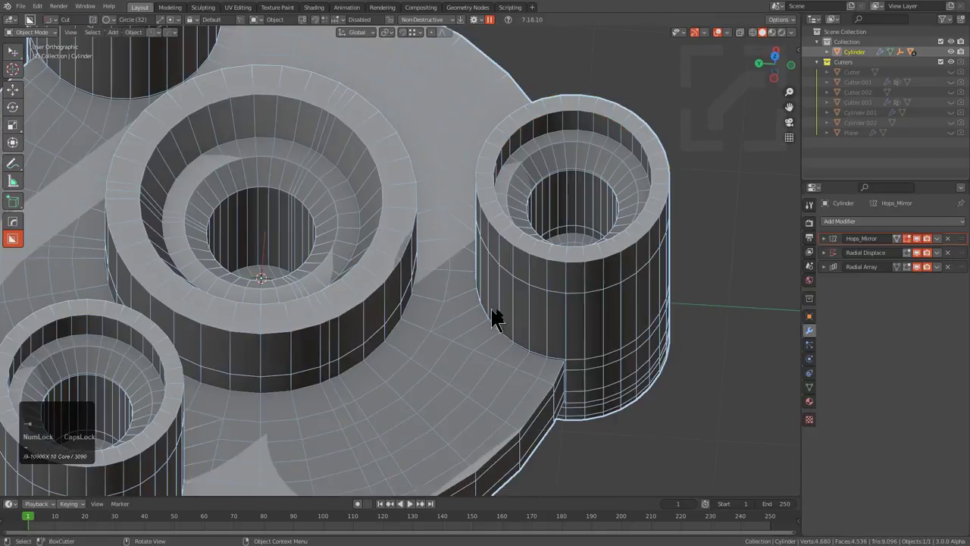
middle_click(501, 306)
scroll("down", 3)
middle_click(541, 265)
key("ctrl+a")
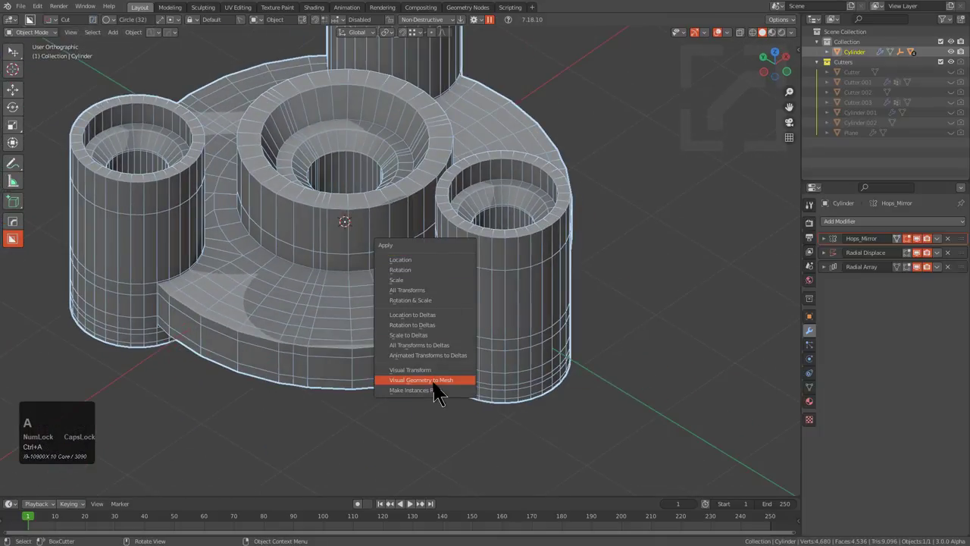
- Bake the modifiers with Visual Geometry to Mesh and enter edit mode on the real geometry
left_click(440, 393)
middle_click(451, 229)
scroll("up", 3)
key("KP_7")
key("Tab")
key("Right")
middle_click(373, 194)
scroll("up", 3)
- Merge the 130 overlapping vertices by distance and loop-select rings around the central hole
left_click(377, 165)
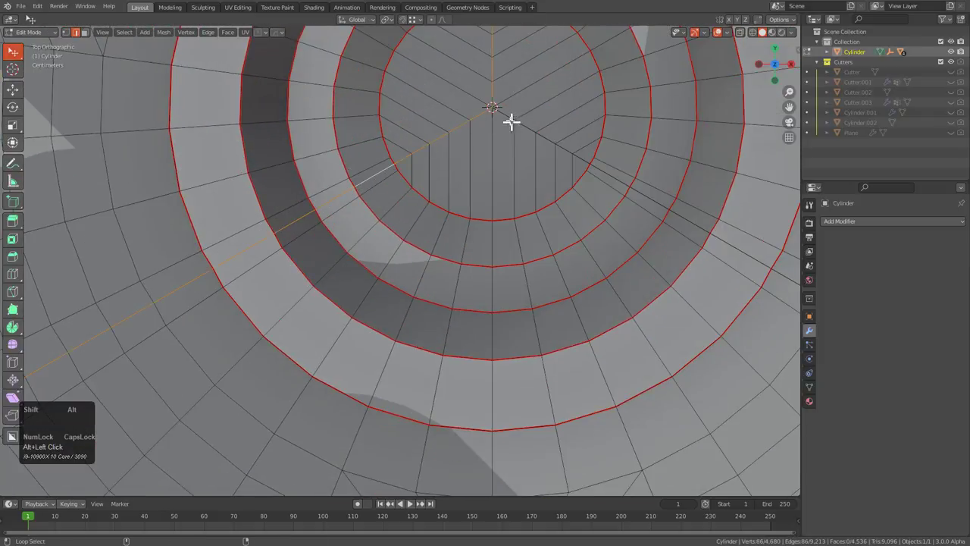
scroll("down", 3)
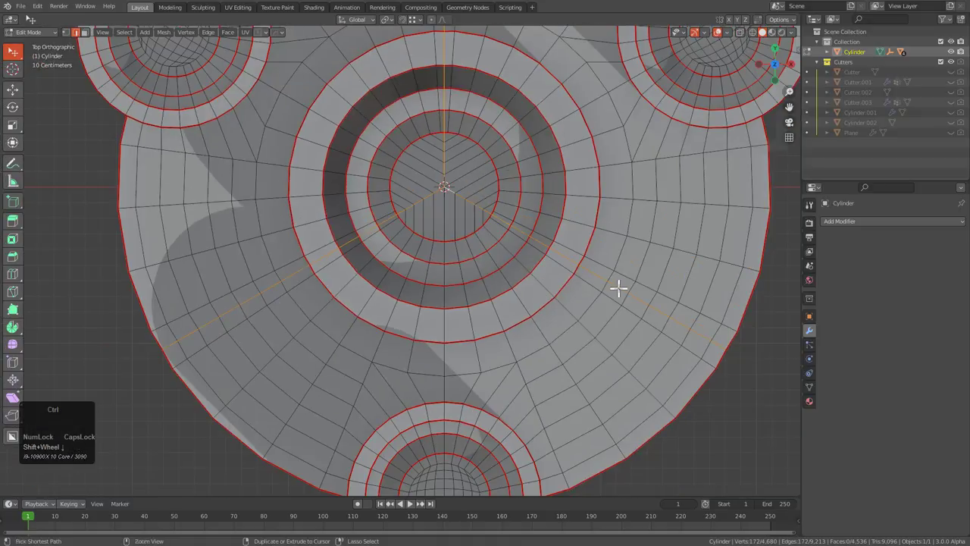
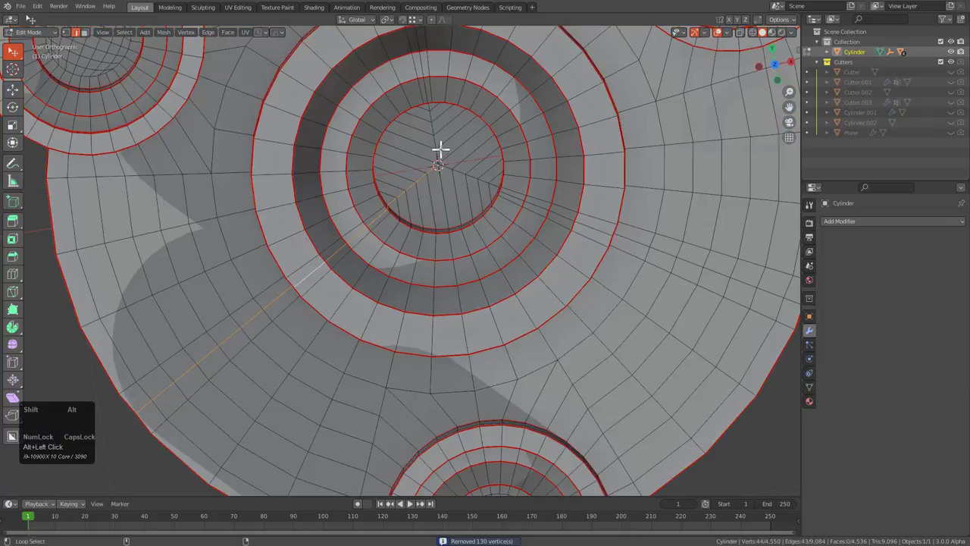
key("ctrl+x")
scroll("down", 3)
left_click_drag(479, 241, 506, 295)
key("ctrl+z")
scroll("up", 3)
key("ctrl+x")
scroll("down", 3)
middle_click(385, 231)
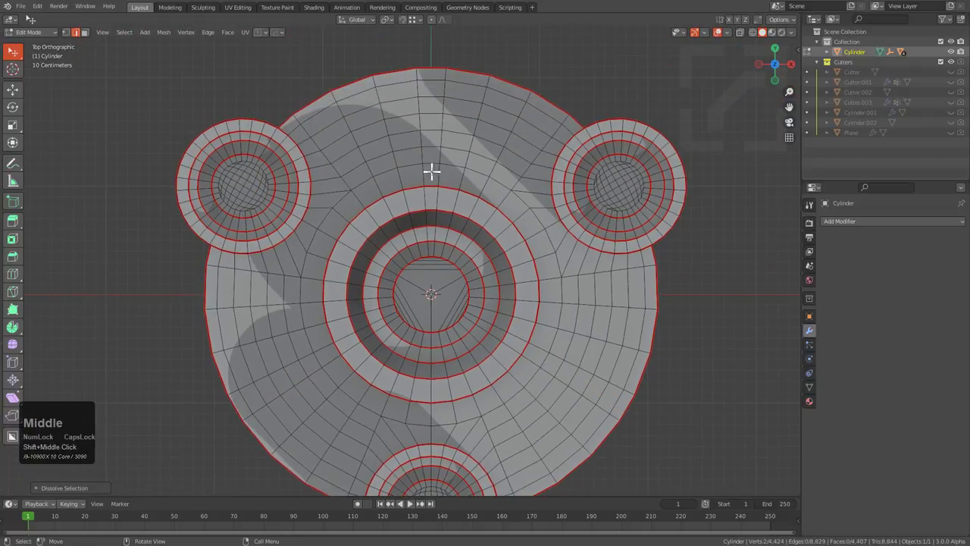
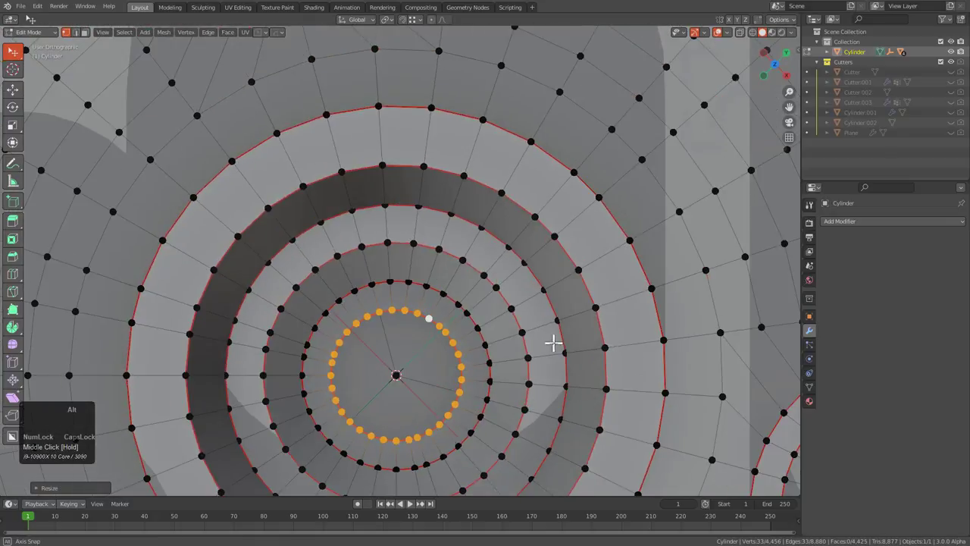
- Run a Face menu fill on the hole floor from top view and review its operator panel
key("KP_7")
key("ctrl+f")
left_click(534, 349)
key("F9")
middle_click(528, 381)
scroll("down", 3)
scroll("up", 3)
- Adjust the viewport overlay settings to see the hole floor geometry clearly
left_click_drag(504, 277, 738, 34)
left_click(738, 34)
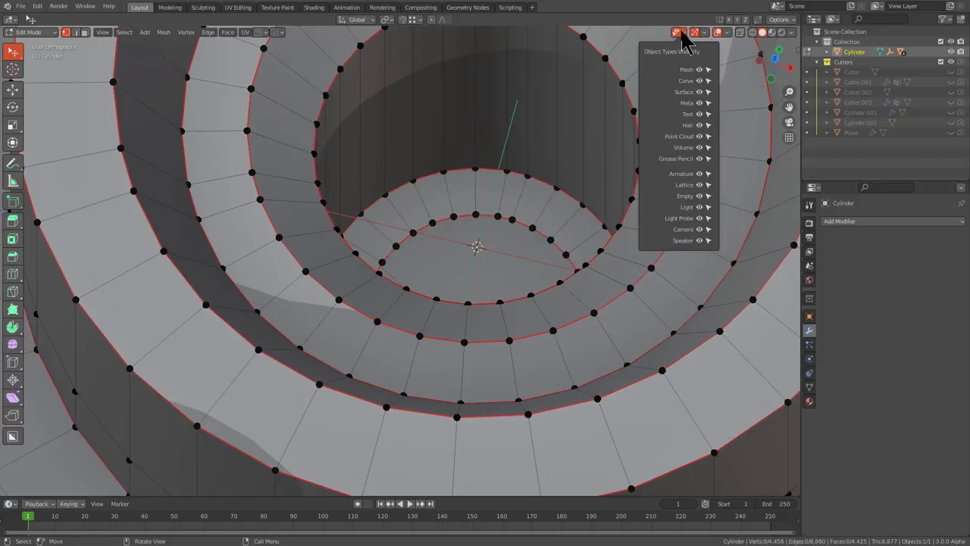
double_click(734, 39)
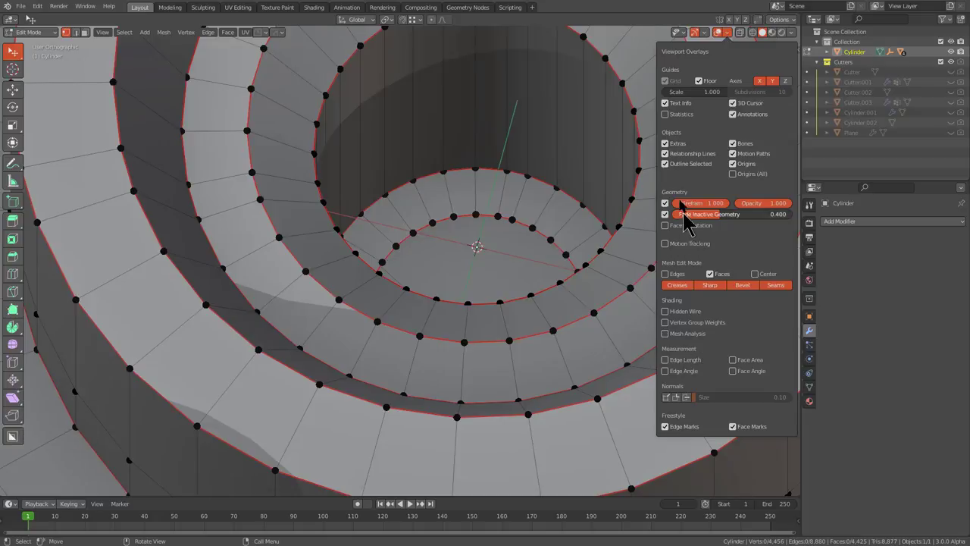
left_click(692, 125)
scroll("down", 3)
middle_click(481, 236)
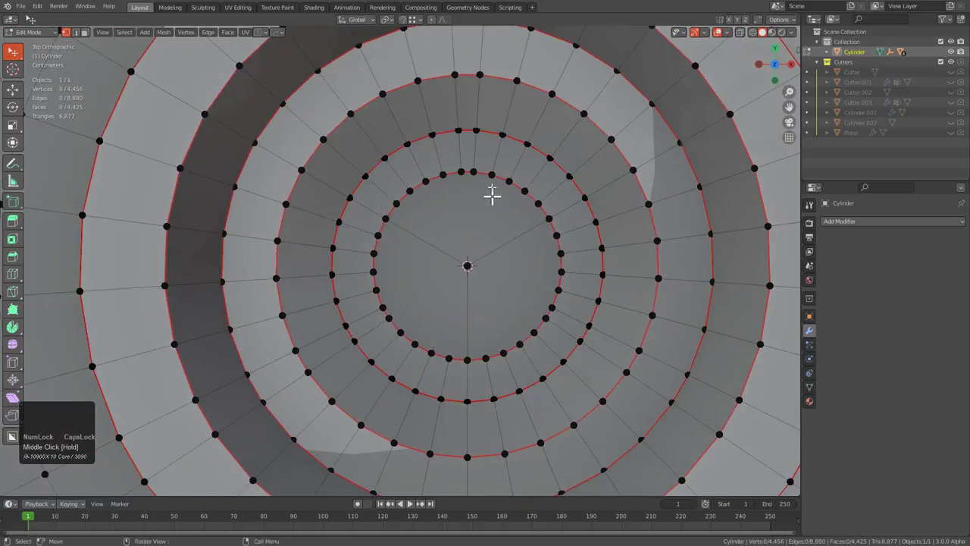
- Delete the innermost vertex ring of the hole floor and fill the opening with new faces
left_click(488, 168)
scroll("down", 3)
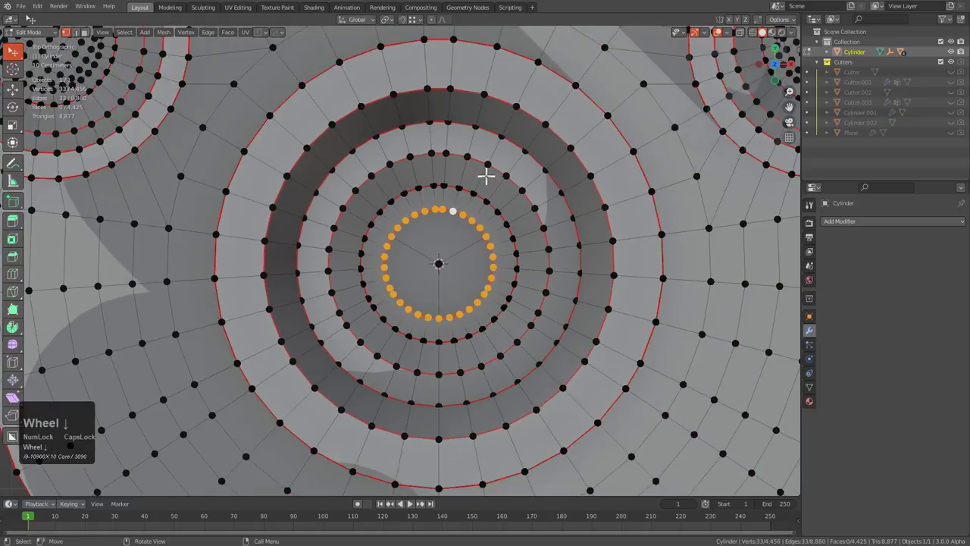
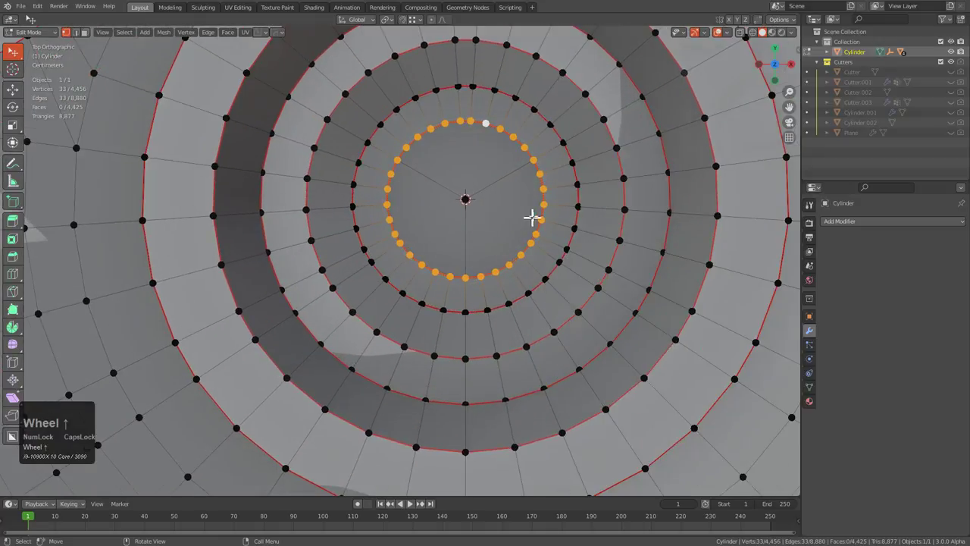
scroll("down", 3)
scroll("up", 3)
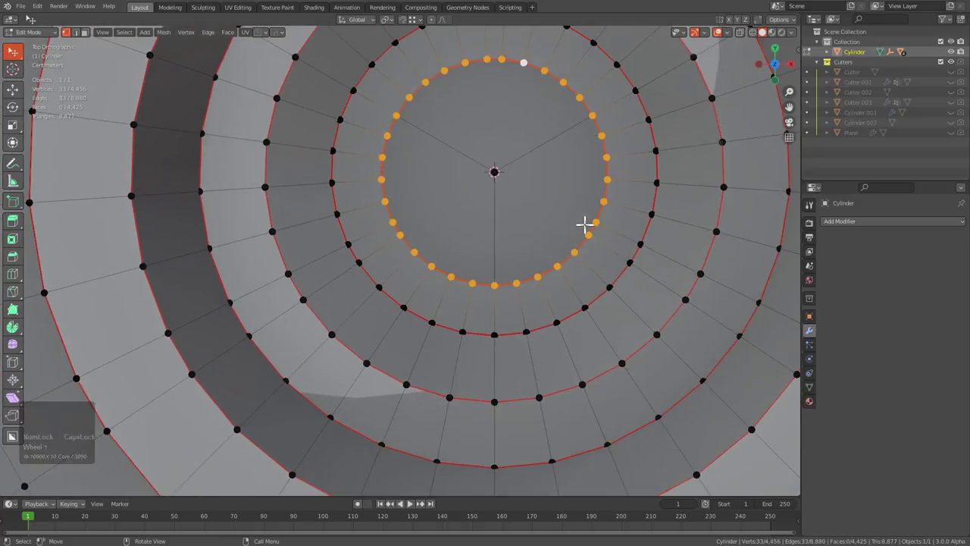
scroll("down", 3)
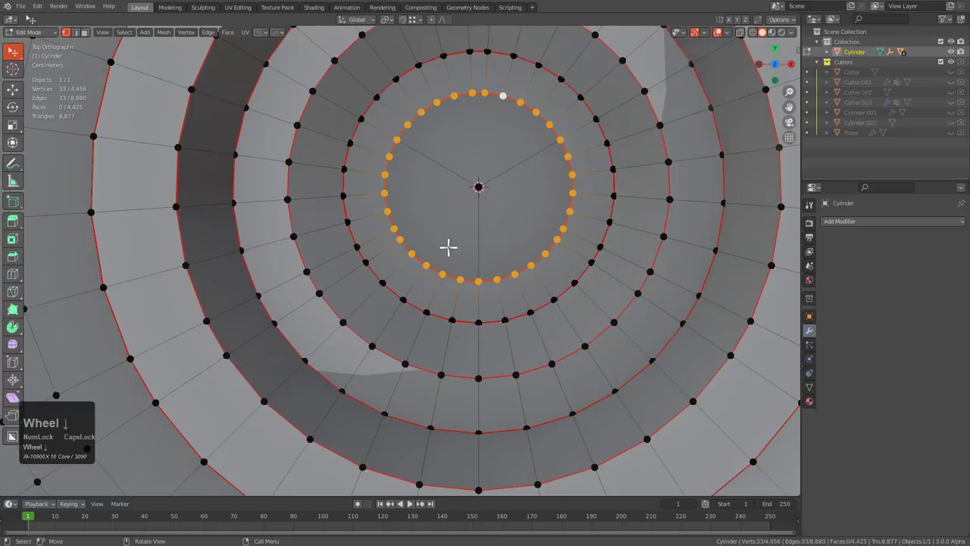
key("ctrl+z")
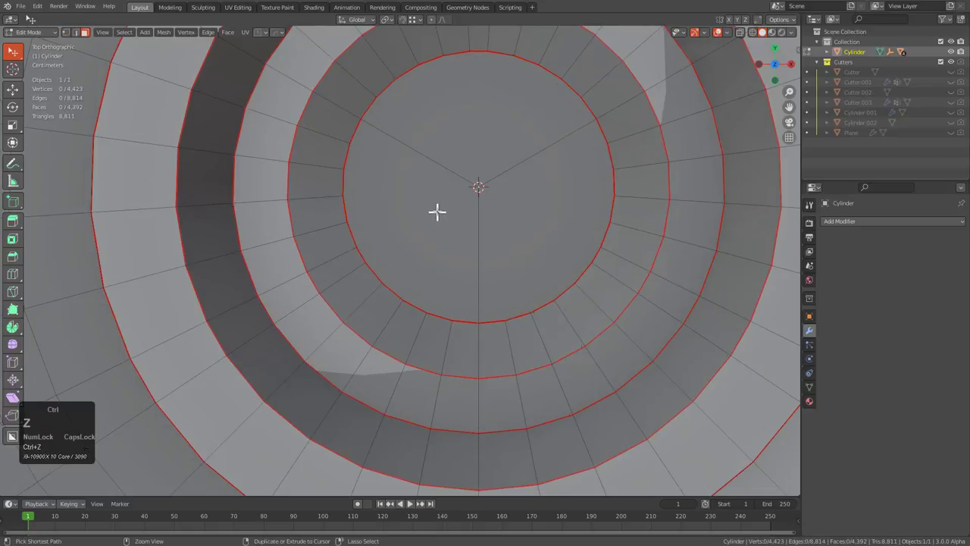
scroll("down", 3)
scroll("up", 3)
key("ctrl+z")
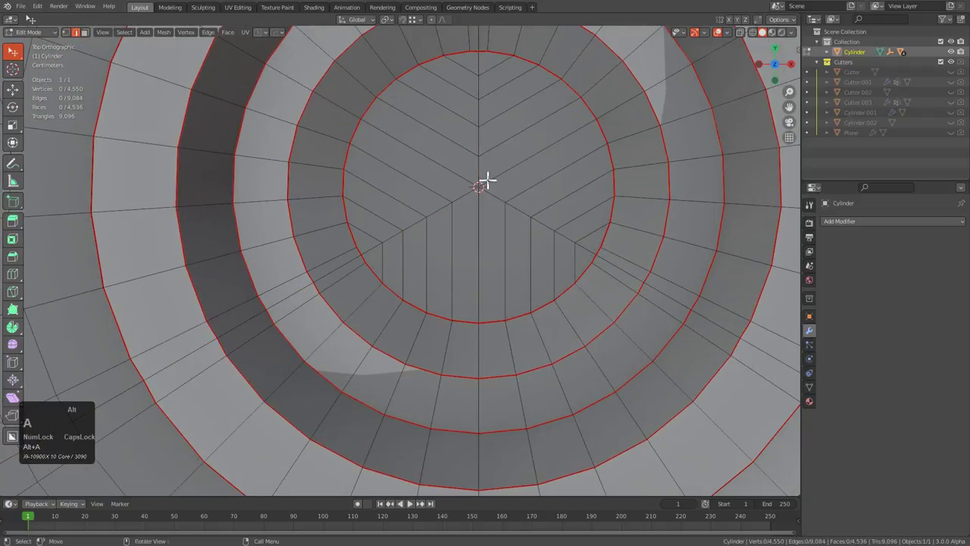
scroll("down", 3)
- Select edge loops around the central hole, dissolve them and undo the change
left_click(315, 270)
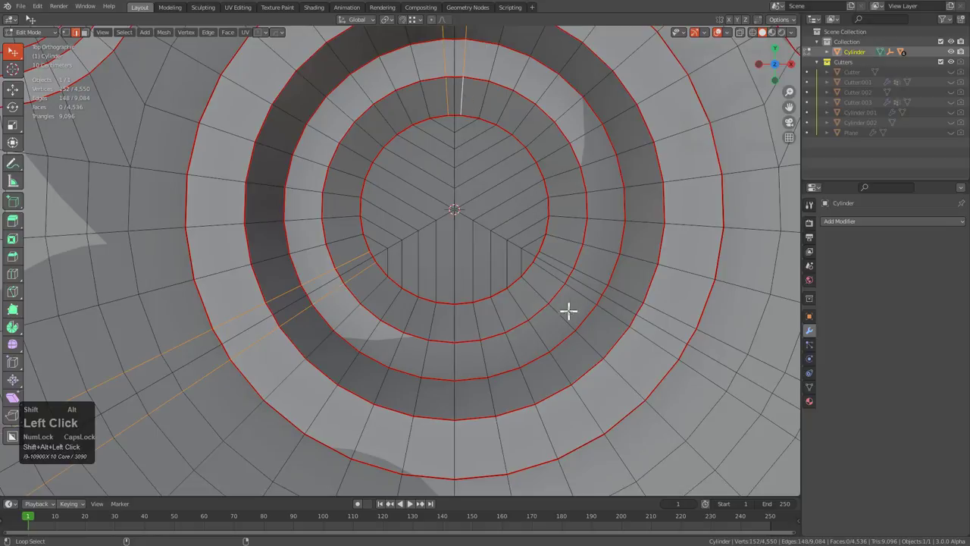
key("ctrl+x")
scroll("down", 3)
middle_click(440, 264)
scroll("up", 3)
key("ctrl+z")
- Delete the floor faces of the central hole and re-enter edit mode on the opening
key("x")
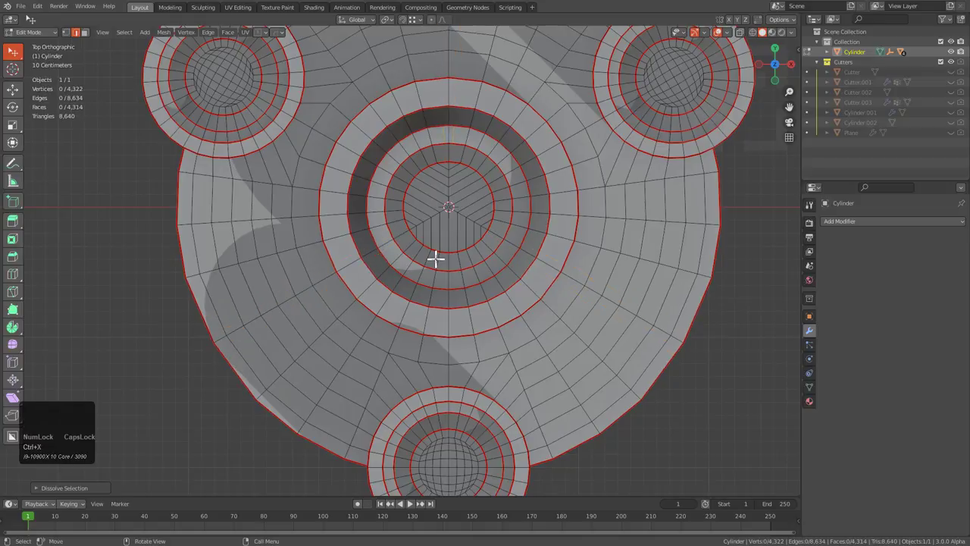
scroll("down", 3)
key("Tab")
key("Right")
middle_click(536, 318)
scroll("up", 3)
left_click_drag(475, 262, 546, 320)
scroll("up", 3)
key("Tab")
key("Right")
middle_click(529, 184)
- Select the floor boundary loop and extrude and scale it inward toward the hole centre
type("3")
type("lx")
left_click(498, 279)
middle_click(494, 278)
key("1")
left_click(497, 217)
left_click_drag(487, 251, 694, 283)
key("e")
right_click(694, 283)
key("s")
left_click(642, 248)
- Grid Fill the hole floor with quads using span 7 and offset 3
key("ctrl+f")
left_click(647, 262)
middle_click(547, 247)
key("F9")
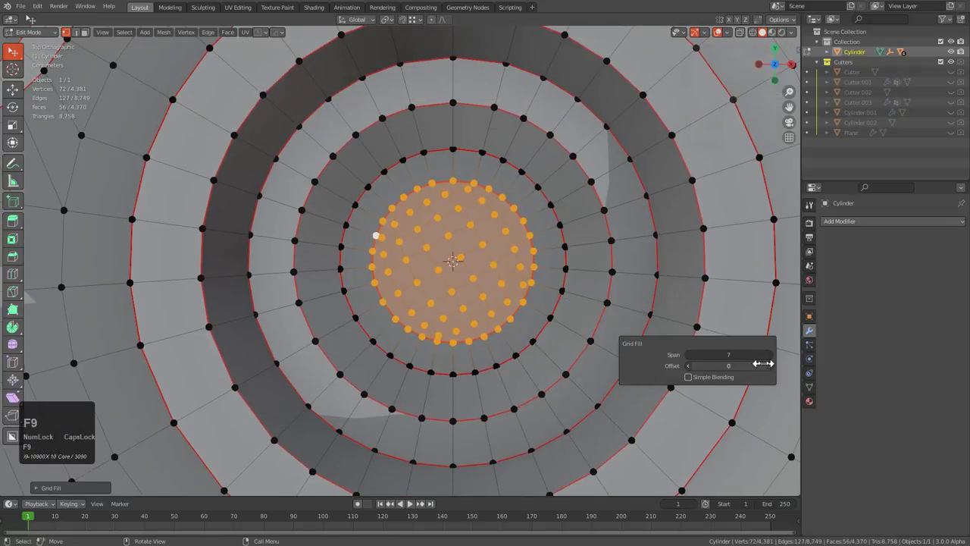
left_click(774, 374)
double_click(774, 374)
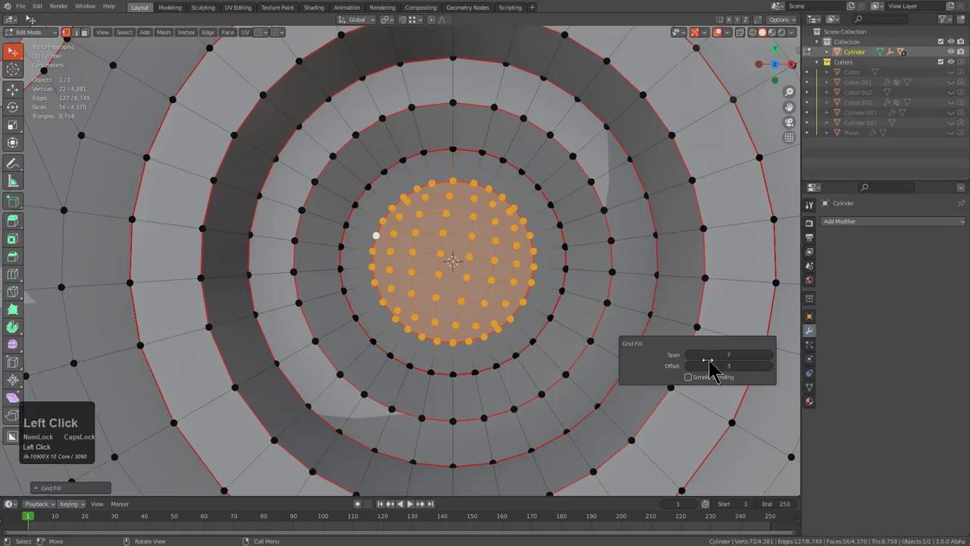
scroll("down", 3)
- Deselect, return to edit mode and select the top rim loop of the central boss
key("alt+a")
scroll("down", 3)
middle_click(450, 382)
scroll("up", 3)
middle_click(423, 298)
scroll("up", 3)
key("Tab")
middle_click(466, 219)
key("2")
left_click(465, 205)
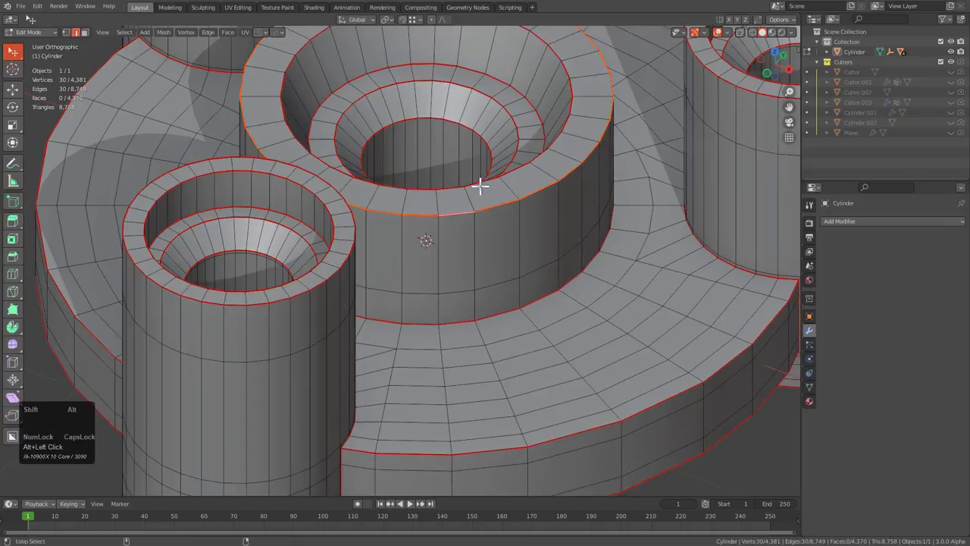
- Bevel the central boss's rim edge loops into support loops
middle_click(500, 202)
left_click(510, 92)
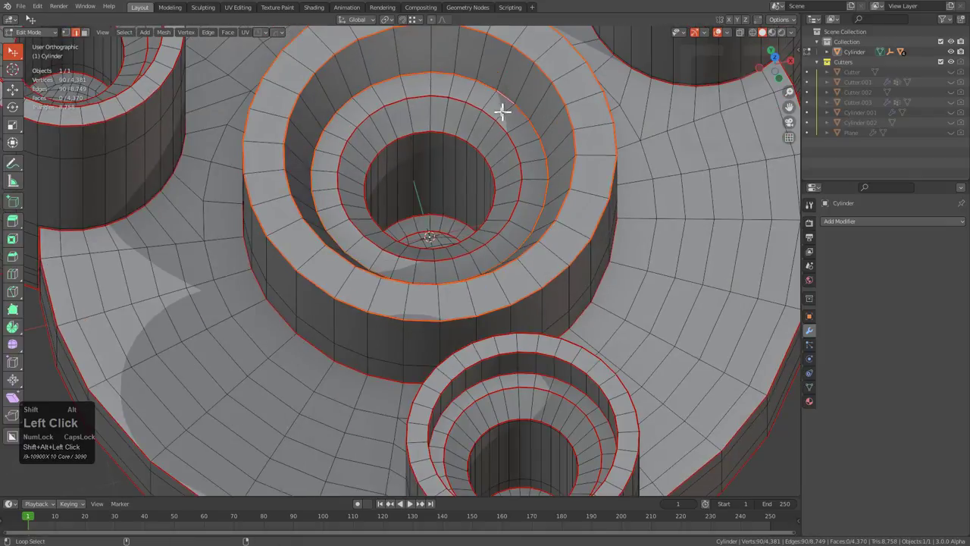
scroll("up", 3)
left_click(462, 172)
key("q")
left_click(557, 158)
key("b")
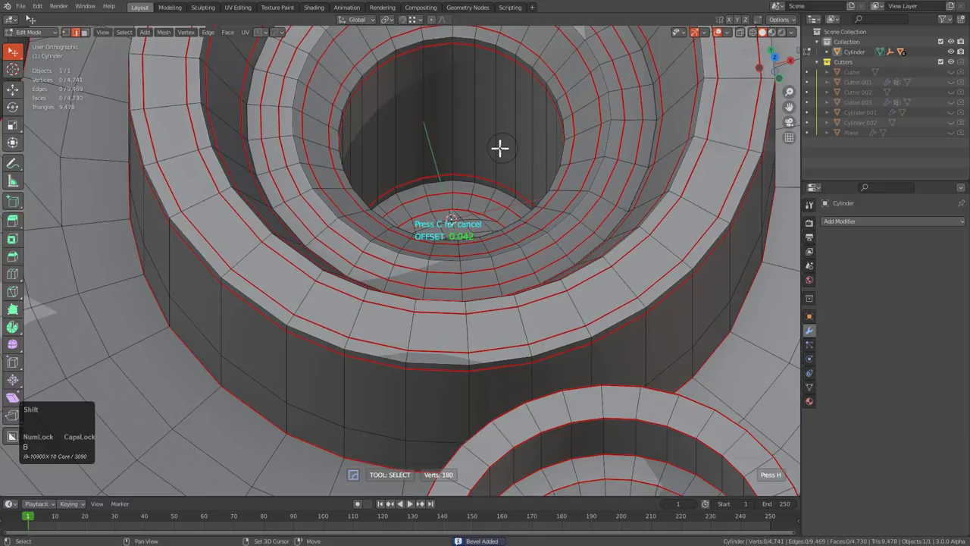
left_click(487, 144)
- Return to Object Mode and recalculate the part's sharp edges with HardOps Resharp
key("Tab")
scroll("down", 3)
key("q")
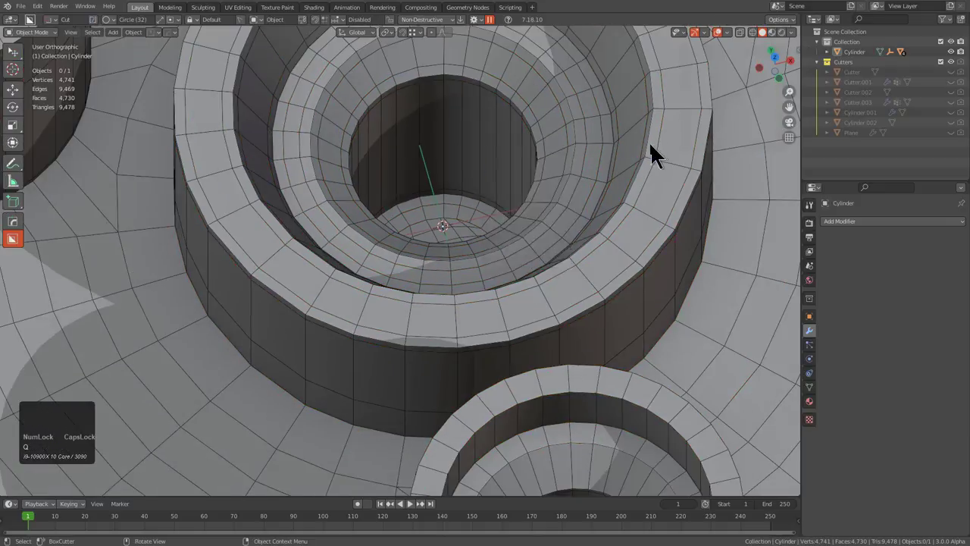
key("q")
left_click(660, 166)
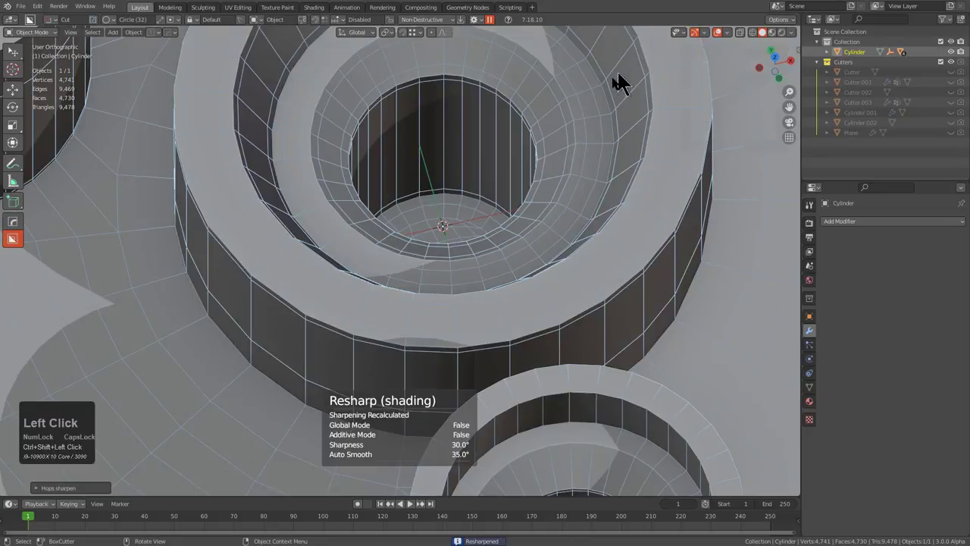
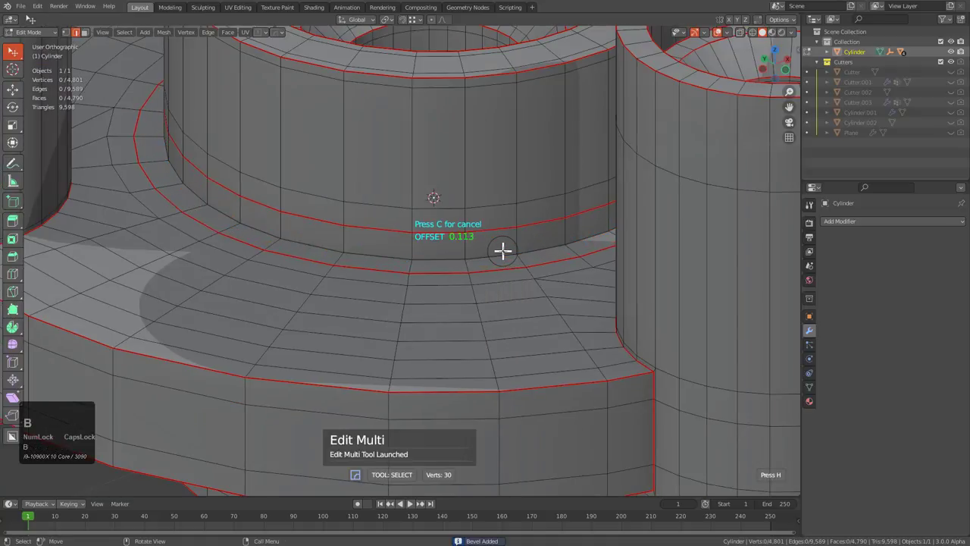
- Adjust the bevel width of the support loop at the boss's base
scroll("down", 3)
left_click_drag(475, 278, 488, 232)
key("q")
left_click(629, 350)
- Fill the central hole's open bottom edge ring with a new face, viewed from underneath
key("Tab")
middle_click(449, 220)
scroll("up", 3)
key("1")
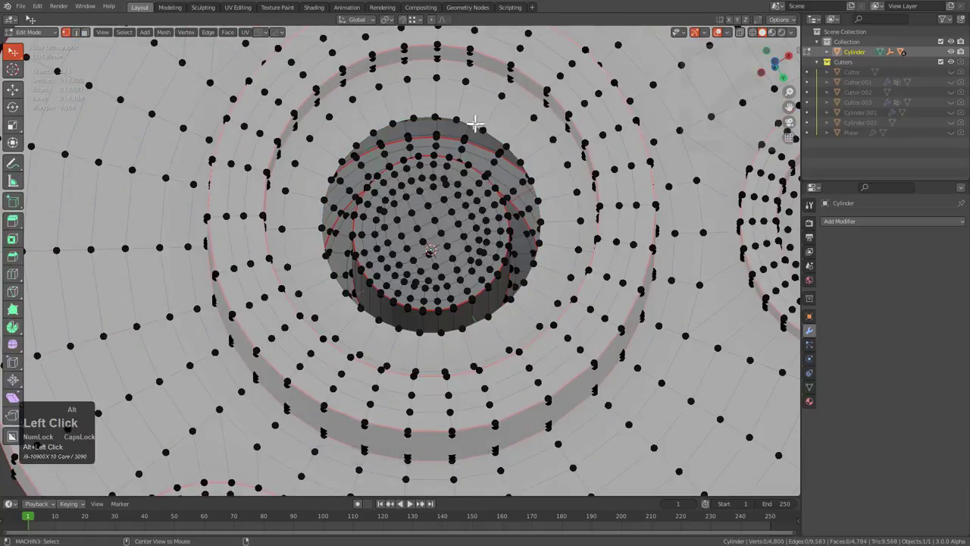
key("KP_7")
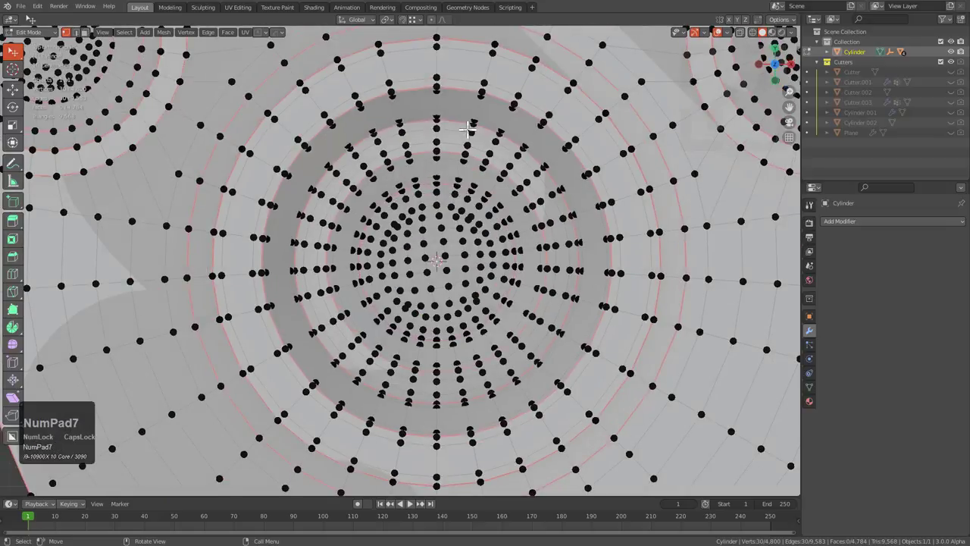
key("KP_9")
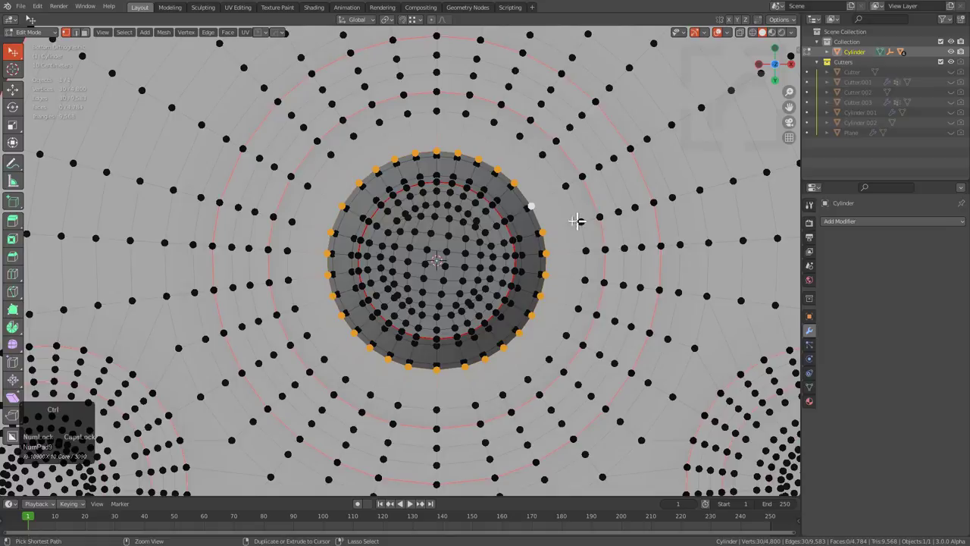
key("ctrl+f")
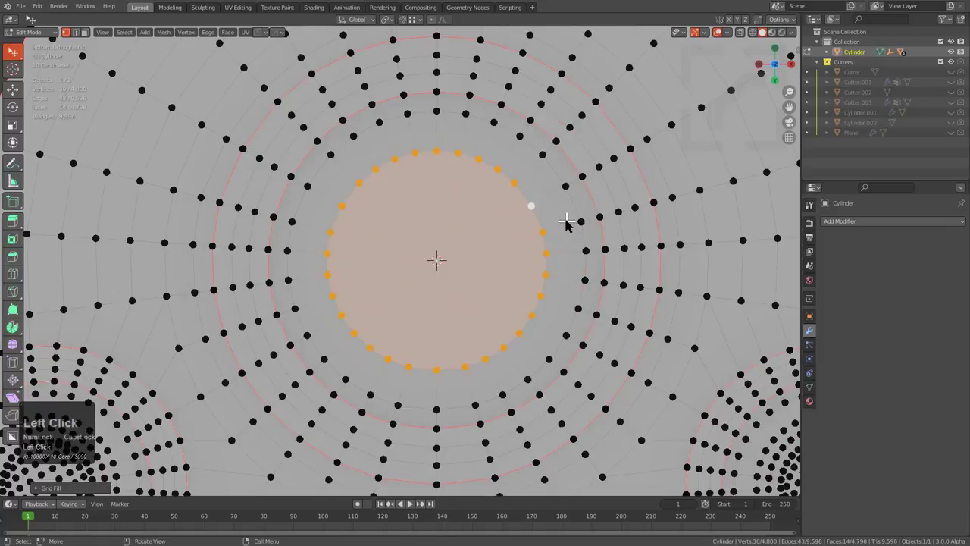
scroll("up", 3)
scroll("down", 3)
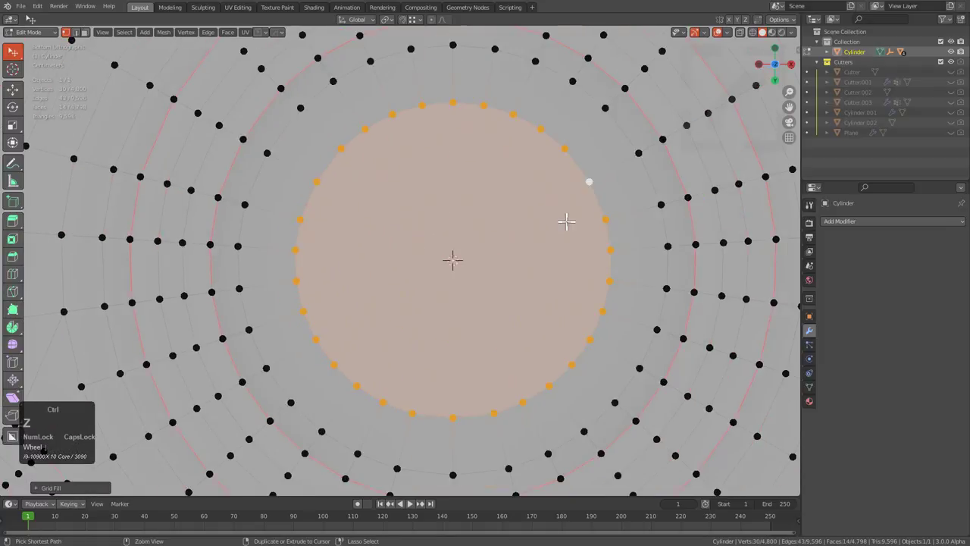
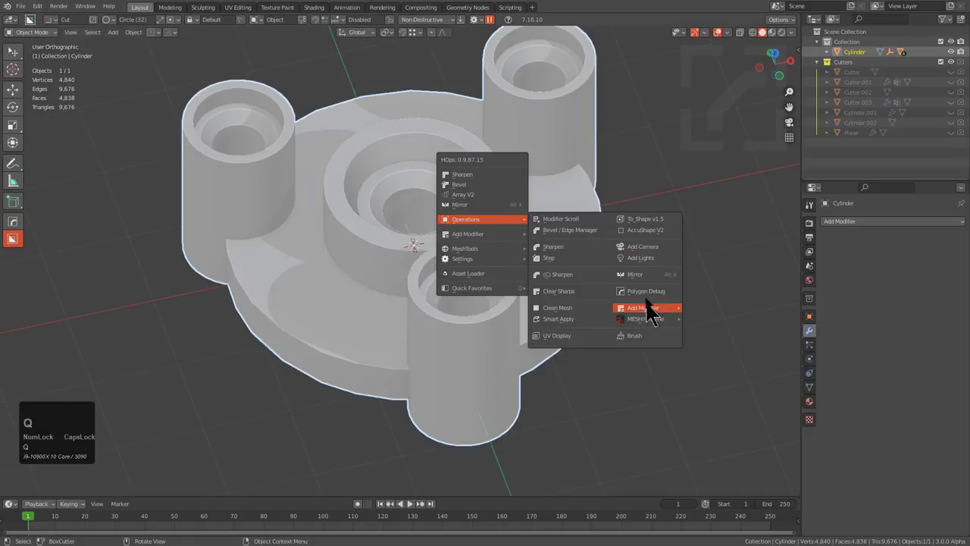
- Add a Subdivision Surface modifier to the part from the HardOps menu and save the file
left_click(652, 300)
left_click_drag(532, 233, 509, 236)
key("ctrl+s")
middle_click(501, 249)
left_click(471, 260)
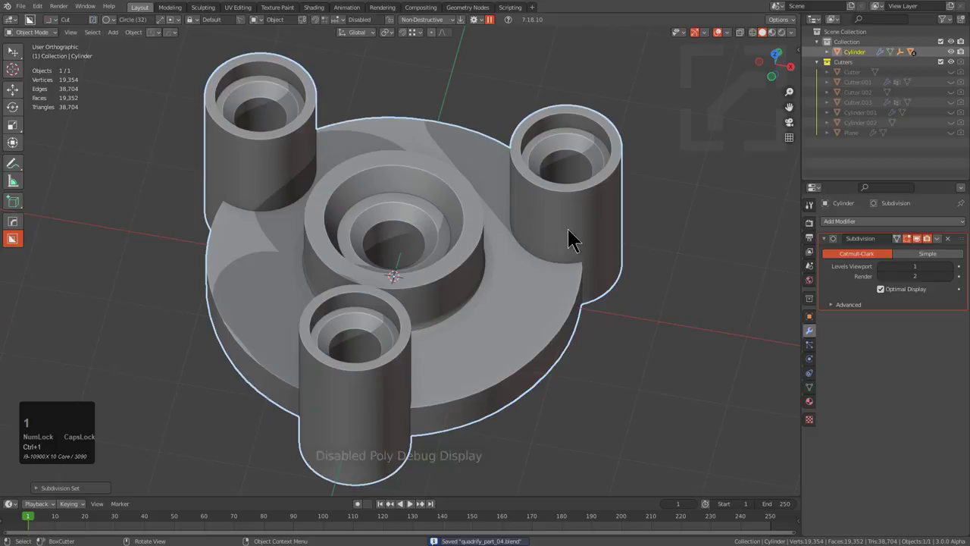
left_click_drag(498, 302, 422, 273)
scroll("up", 3)
left_click_drag(433, 279, 470, 261)
- Select the whole mesh in Edit Mode and clear its sharp edge marks
key("Tab")
key("a")
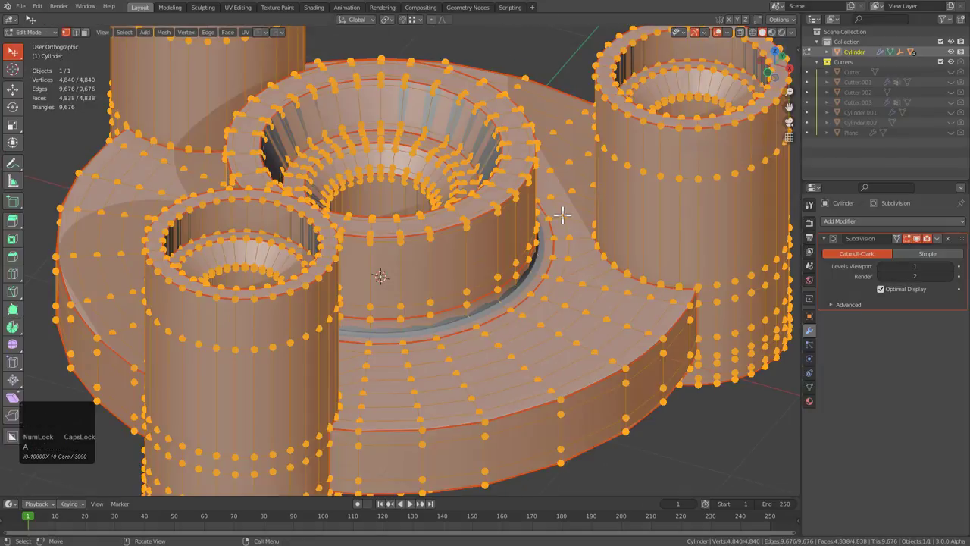
key("q")
left_click(560, 102)
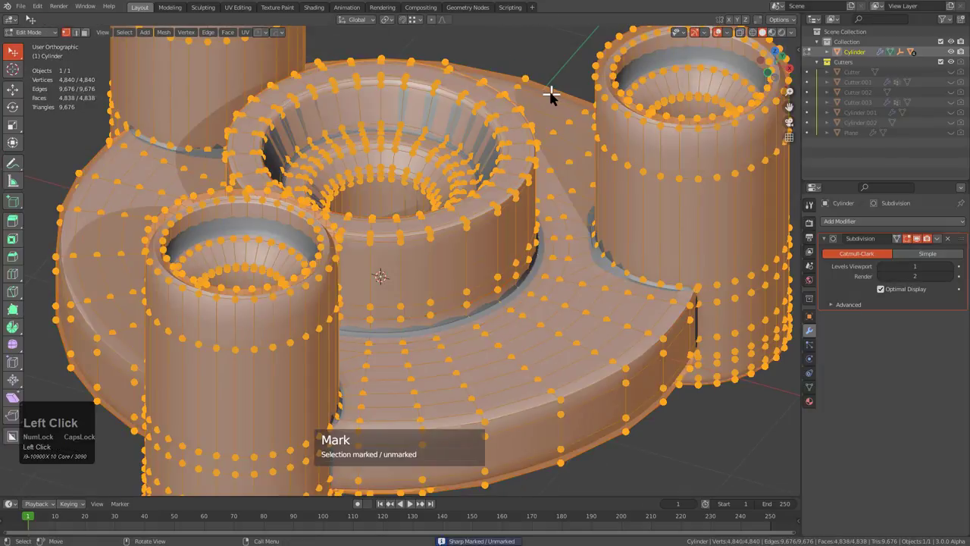
- Inspect the subdivided part and select the top rim faces of the side boss's hole
key("Tab")
middle_click(551, 206)
key("Tab")
middle_click(387, 347)
scroll("up", 3)
type("22")
left_click(504, 219)
middle_click(534, 240)
scroll("up", 3)
type("3")
left_click(473, 245)
scroll("down", 3)
scroll("up", 3)
middle_click(370, 247)
scroll("down", 3)
scroll("down", 3)
middle_click(420, 241)
scroll("up", 3)
middle_click(334, 357)
scroll("up", 3)
left_click(915, 245)
middle_click(444, 251)
scroll("up", 3)
- Bevel the rim edge loop of the hole into a support loop
key("2")
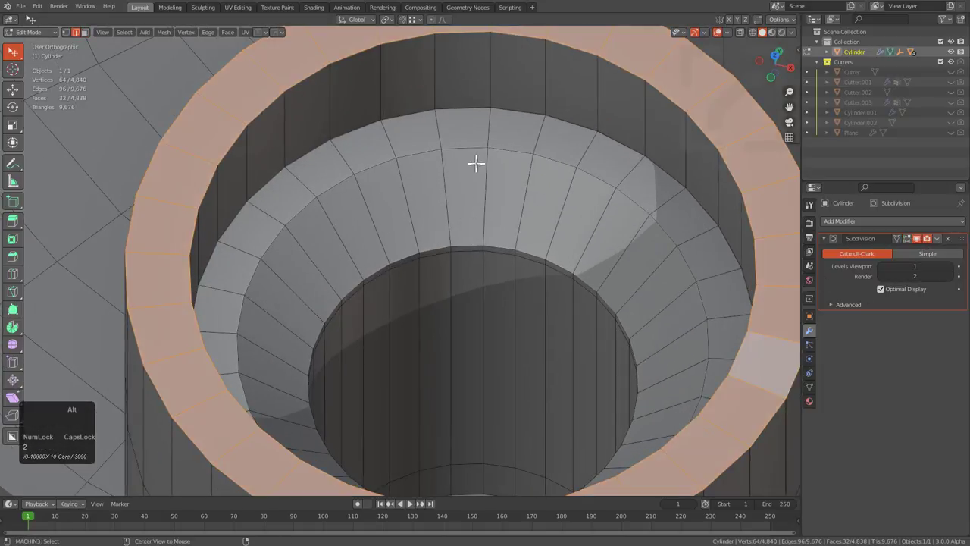
scroll("down", 3)
scroll("up", 3)
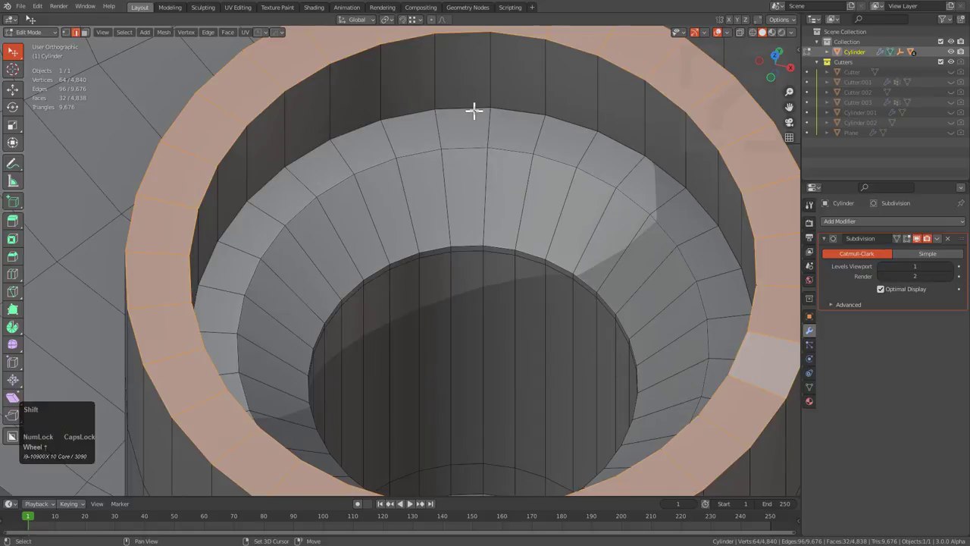
left_click(475, 105)
left_click(459, 149)
key("q")
left_click(600, 178)
key("b")
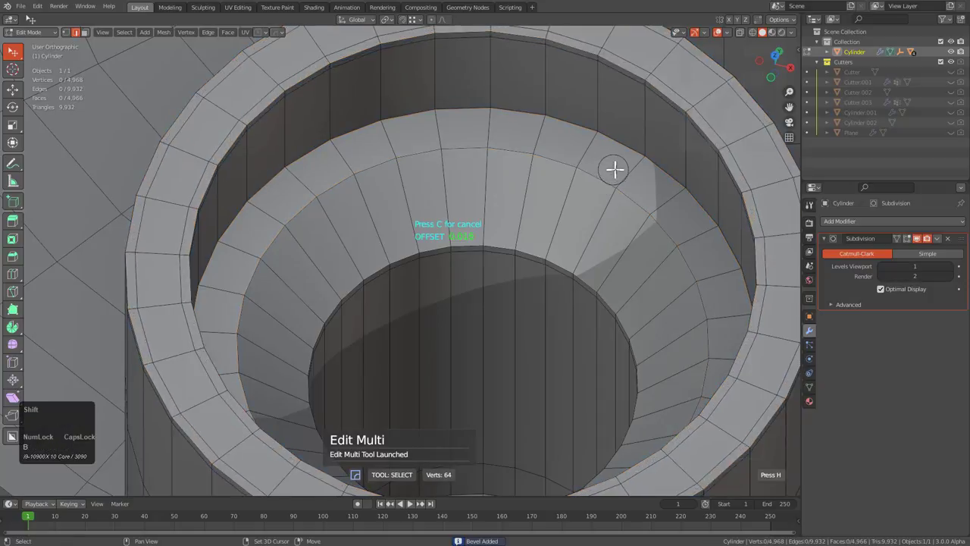
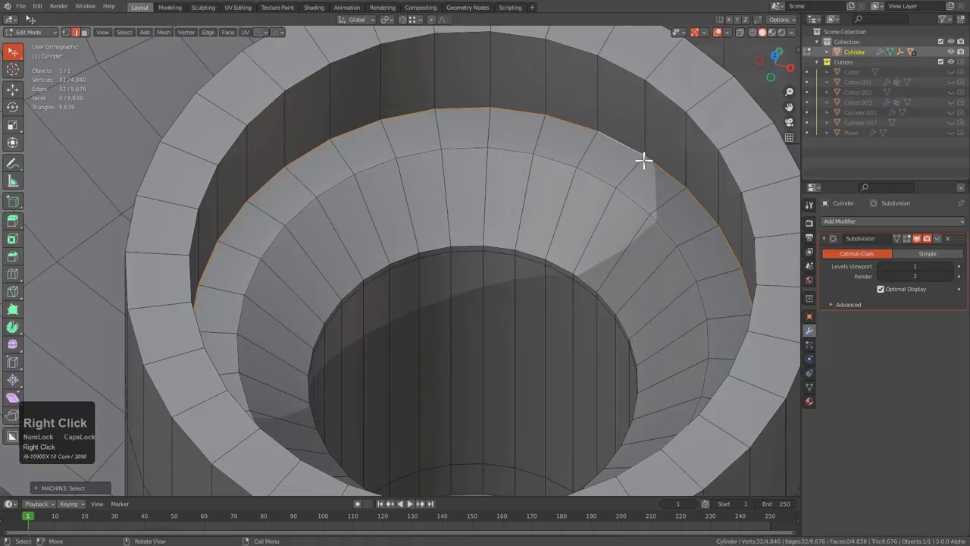
- Bevel the inner step's edge loop and confirm its width
key("q")
left_click(650, 167)
key("b")
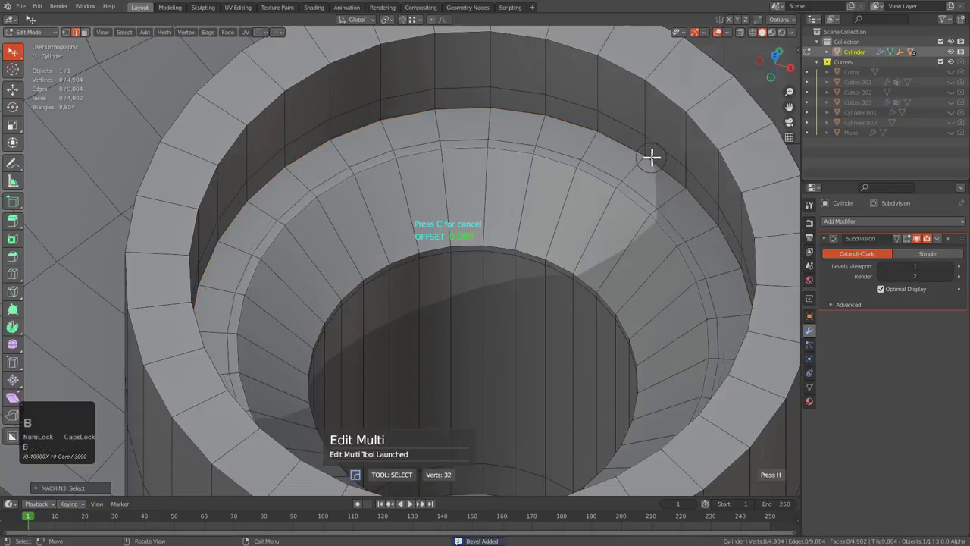
left_click(487, 169)
scroll("down", 3)
scroll("down", 3)
- Bevel the loops around the top cylinder rim
left_click(589, 145)
key("q")
left_click(610, 152)
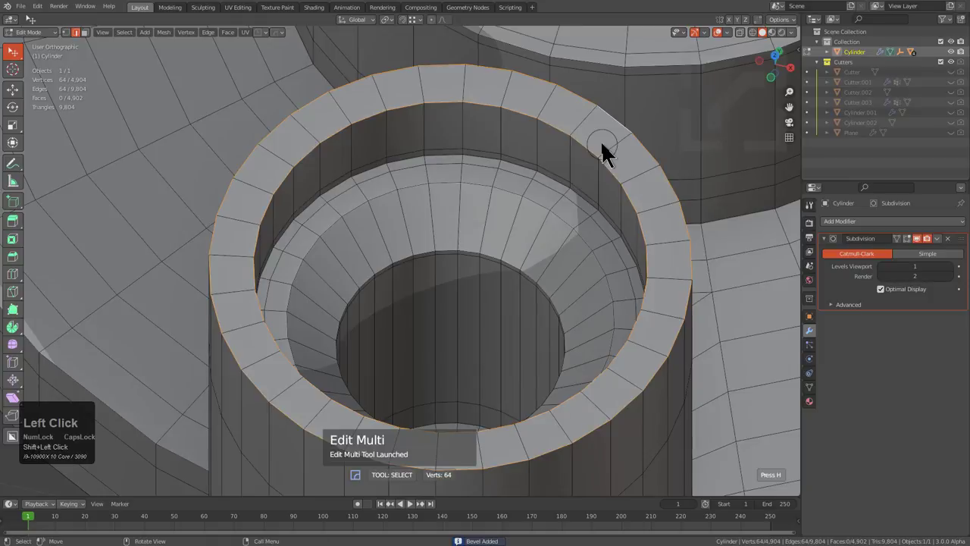
key("b")
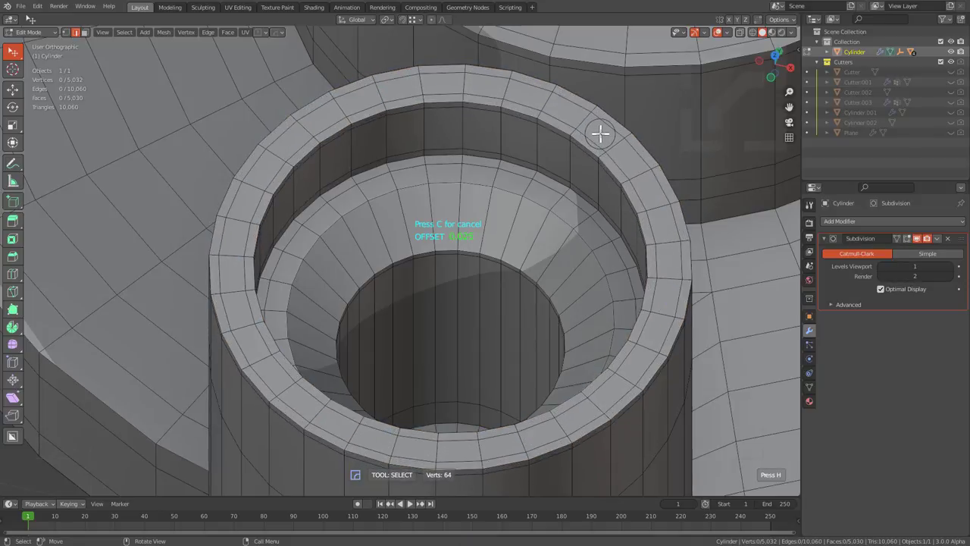
left_click(601, 128)
- Add a support loop on the inner step and edge-slide it toward the step edge
middle_click(486, 192)
scroll("up", 3)
key("ctrl+r")
left_click(368, 143)
key("Tab")
scroll("down", 3)
middle_click(430, 216)
scroll("down", 3)
middle_click(496, 241)
scroll("up", 3)
middle_click(494, 279)
scroll("up", 3)
key("Tab")
scroll("up", 3)
key("ctrl+r")
left_click(428, 233)
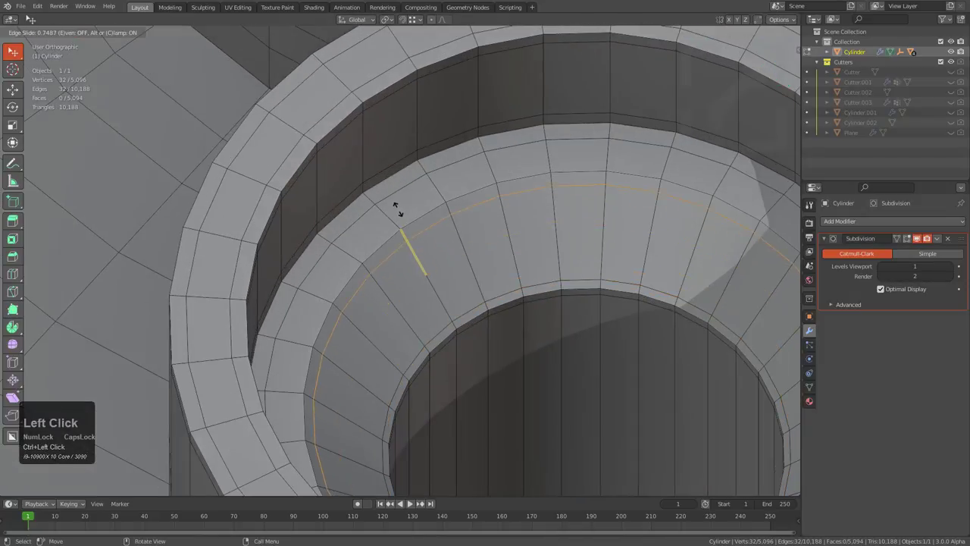
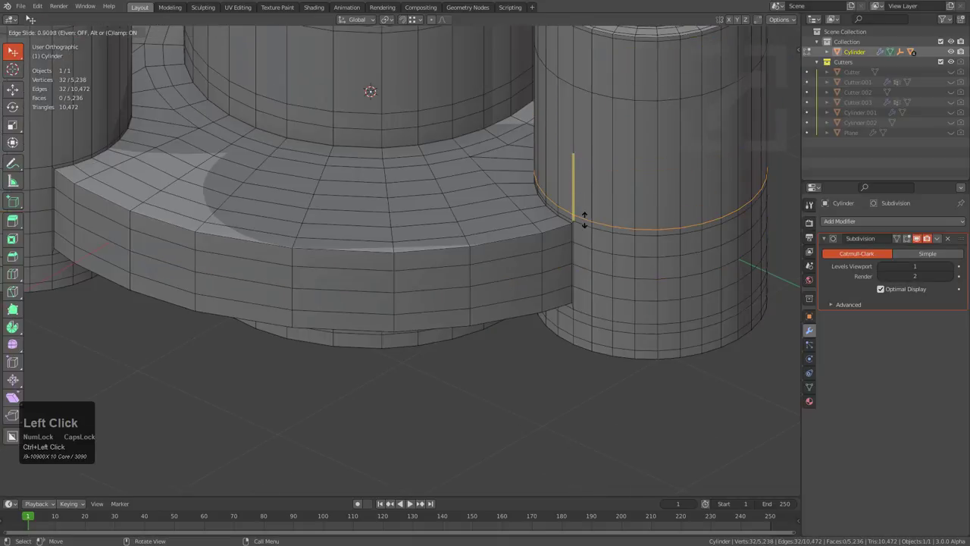
- Add a loop around a side cylinder's base and slide it toward the base joint
middle_click(569, 249)
scroll("up", 3)
key("Tab")
key("ctrl+`")
left_click(670, 380)
scroll("down", 3)
middle_click(420, 312)
scroll("up", 3)
middle_click(544, 212)
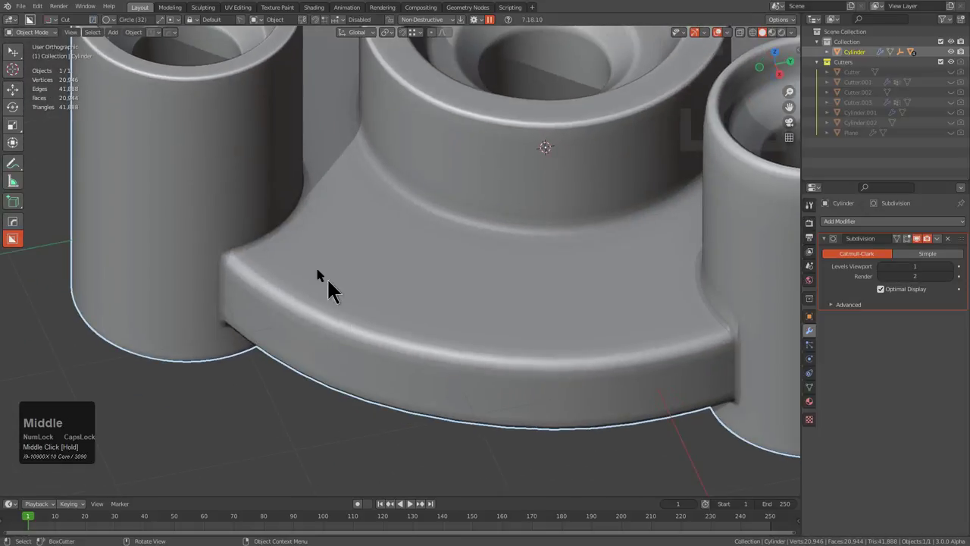
- In Edit Mode, select the top rim edge loops of the side cylinders
scroll("down", 3)
left_click_drag(475, 230, 516, 234)
scroll("up", 3)
scroll("down", 3)
middle_click(486, 320)
middle_click(411, 312)
scroll("up", 3)
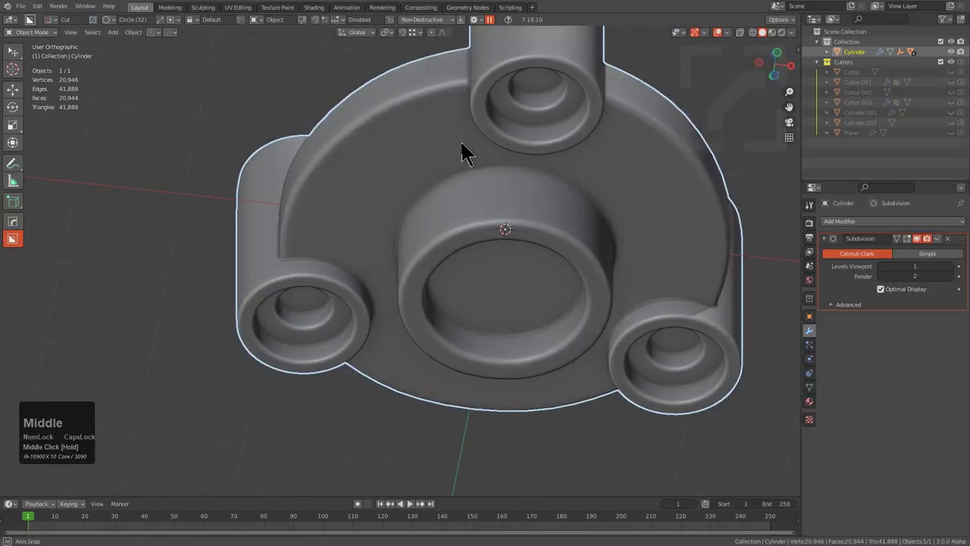
scroll("up", 3)
key("Tab")
middle_click(531, 239)
scroll("up", 3)
middle_click(541, 166)
key("3")
left_click(543, 91)
scroll("down", 3)
middle_click(629, 218)
scroll("up", 3)
left_click(569, 117)
middle_click(580, 212)
scroll("up", 3)
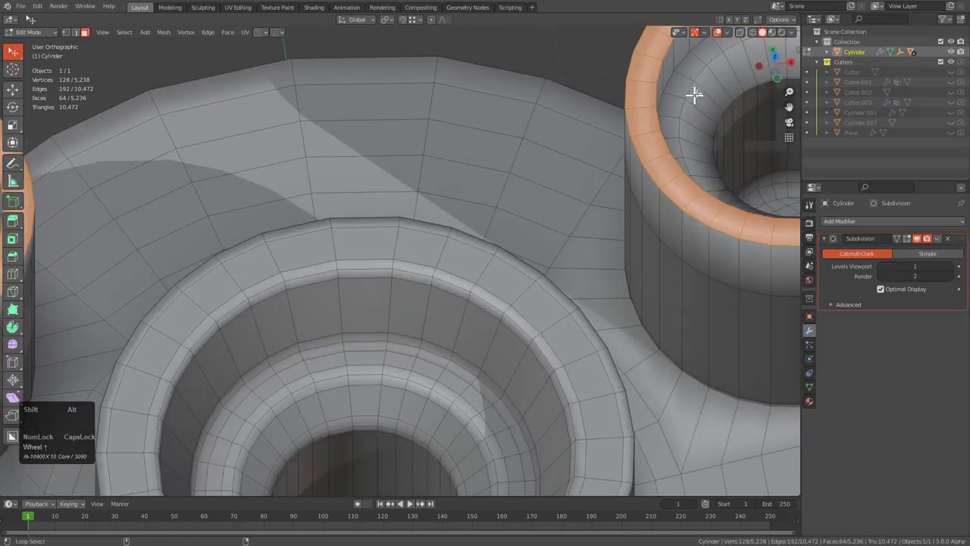
left_click(709, 82)
scroll("down", 3)
middle_click(367, 215)
scroll("up", 3)
middle_click(252, 237)
scroll("up", 3)
- Add the side cylinders' hole top-edge loops to the selection
key("2")
left_click(382, 99)
scroll("up", 3)
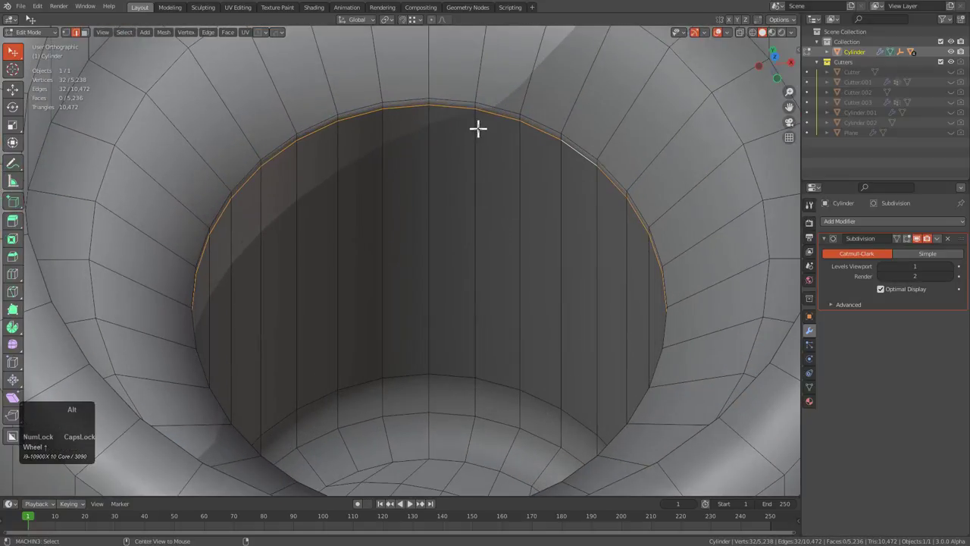
key("ctrl+x")
scroll("down", 3)
middle_click(751, 167)
scroll("up", 3)
middle_click(606, 194)
scroll("up", 3)
left_click(365, 161)
key("ctrl+x")
- Add the remaining rim loops and bevel all selected loops into support loops at offset ~0.037
left_click(356, 157)
left_click(384, 60)
scroll("down", 3)
left_click(360, 85)
scroll("down", 3)
middle_click(194, 326)
scroll("down", 3)
middle_click(289, 229)
scroll("up", 3)
left_click(464, 124)
middle_click(447, 61)
left_click(425, 146)
key("ctrl+q")
left_click(632, 136)
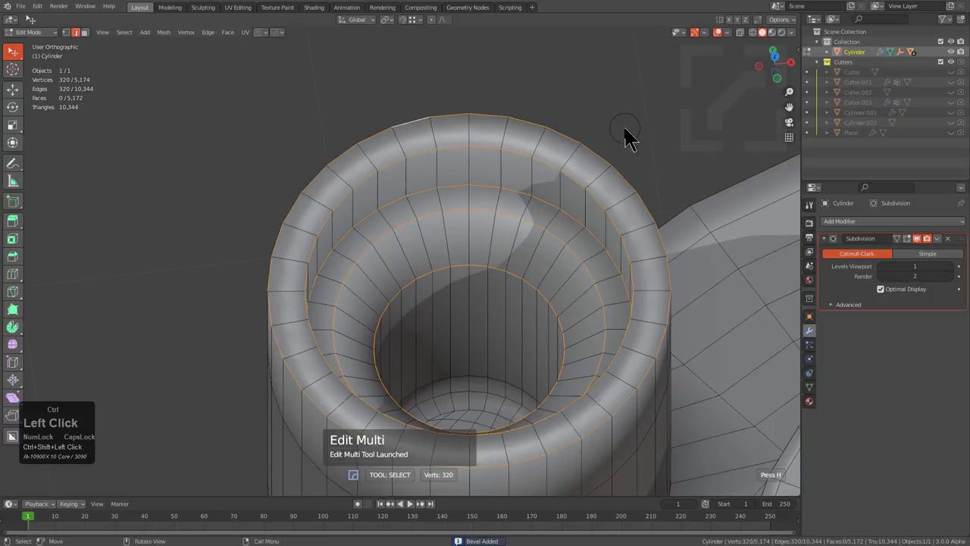
key("ctrl+b")
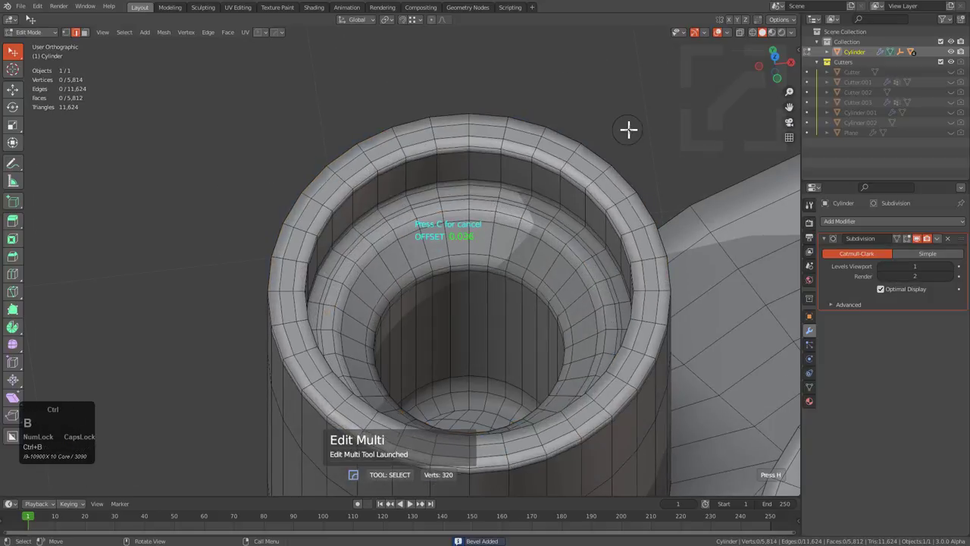
key("ctrl+b")
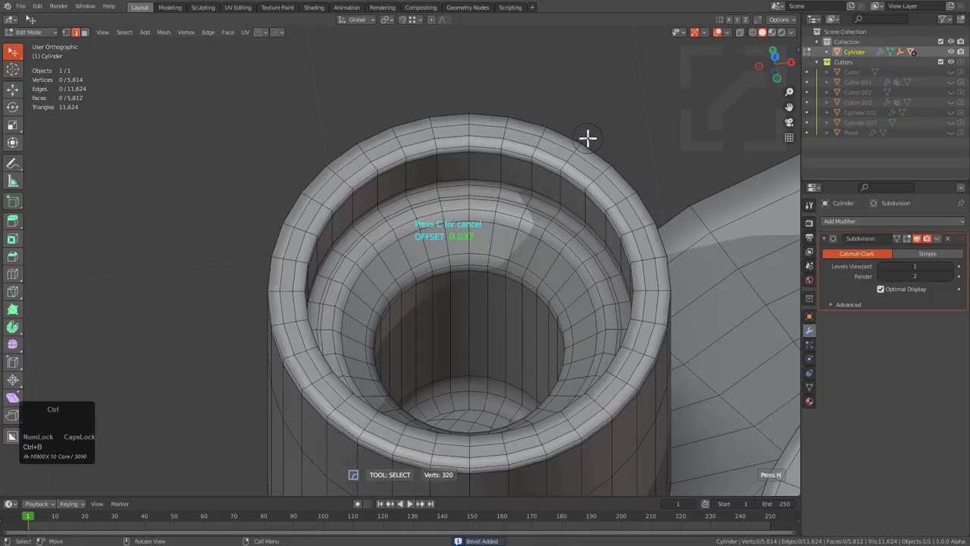
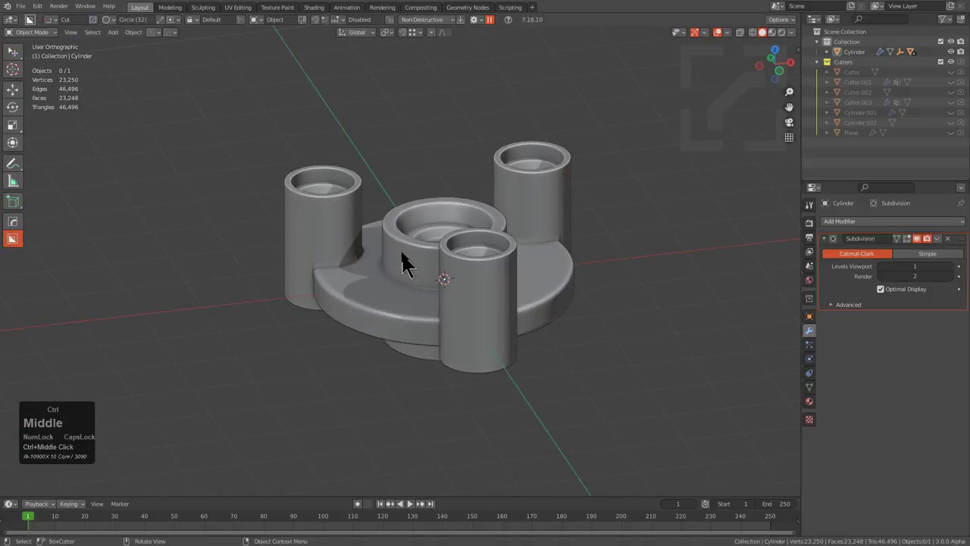
- Select the Cylinder part and show its mesh wireframe over the shaded model
scroll("up", 3)
middle_click(460, 247)
scroll("up", 3)
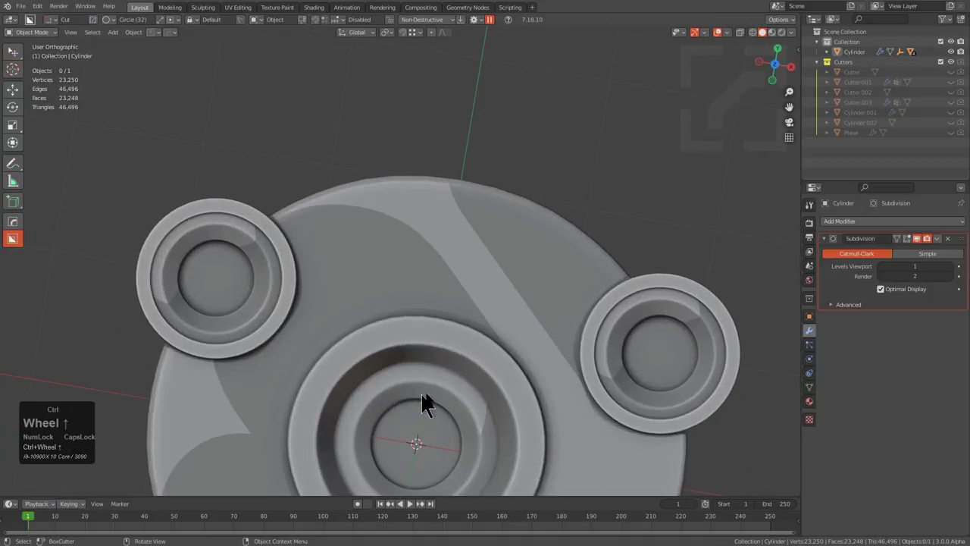
middle_click(383, 347)
scroll("down", 3)
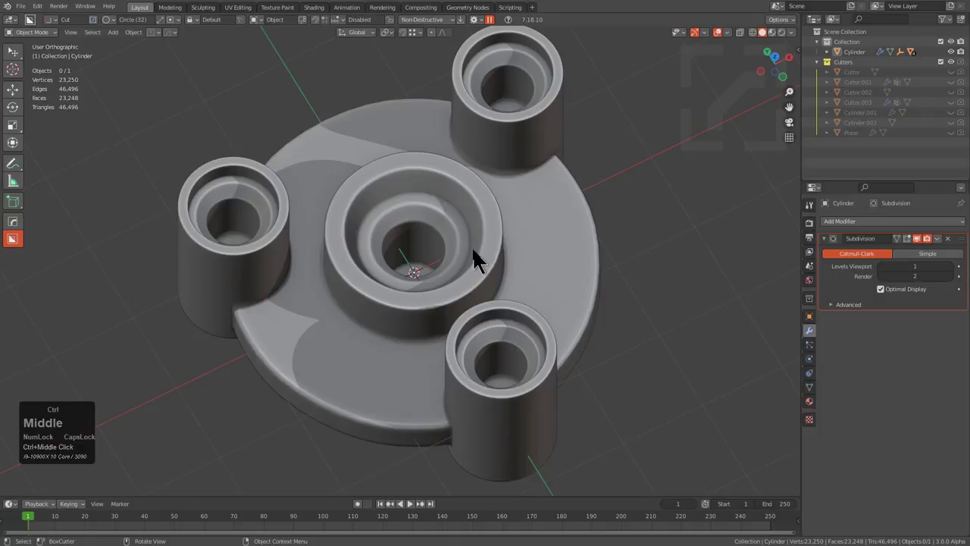
left_click(482, 243)
middle_click(482, 252)
key("v")
left_click(494, 269)
middle_click(491, 280)
scroll("up", 3)
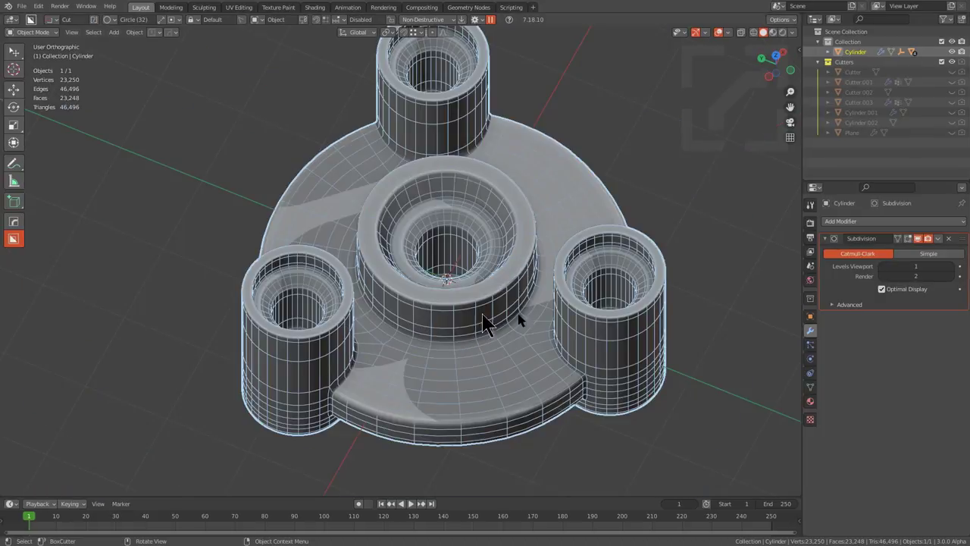
- Duplicate the part as Cylinder.003 and place the copy beside the original in the XY plane
scroll("down", 3)
key("shift+d")
right_click(475, 318)
type("gxy")
left_click(266, 239)
middle_click(275, 252)
scroll("up", 3)
middle_click(391, 325)
left_click(959, 250)
middle_click(328, 355)
scroll("up", 3)
- Strip the Subdivision modifier from the copy via the HardOps Q menu and inspect the result
key("q")
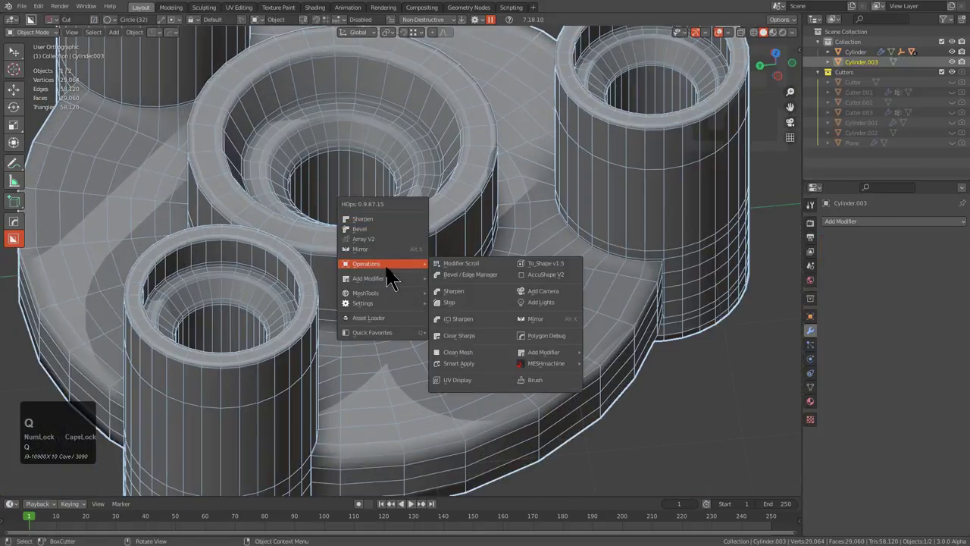
left_click(466, 360)
scroll("down", 3)
scroll("up", 3)
key("q")
left_click(469, 167)
scroll("down", 3)
left_click_drag(457, 248, 425, 240)
scroll("down", 3)
middle_click(409, 229)
key("alt+a")
middle_click(259, 219)
scroll("up", 3)
scroll("up", 3)
scroll("down", 3)
left_click_drag(495, 213, 414, 222)
scroll("down", 3)
middle_click(416, 222)
scroll("up", 3)
left_click(401, 286)
- Give the copy a 30° angle-limited Bevel modifier with two segments via the Q menu
middle_click(434, 276)
scroll("up", 3)
scroll("down", 3)
middle_click(389, 299)
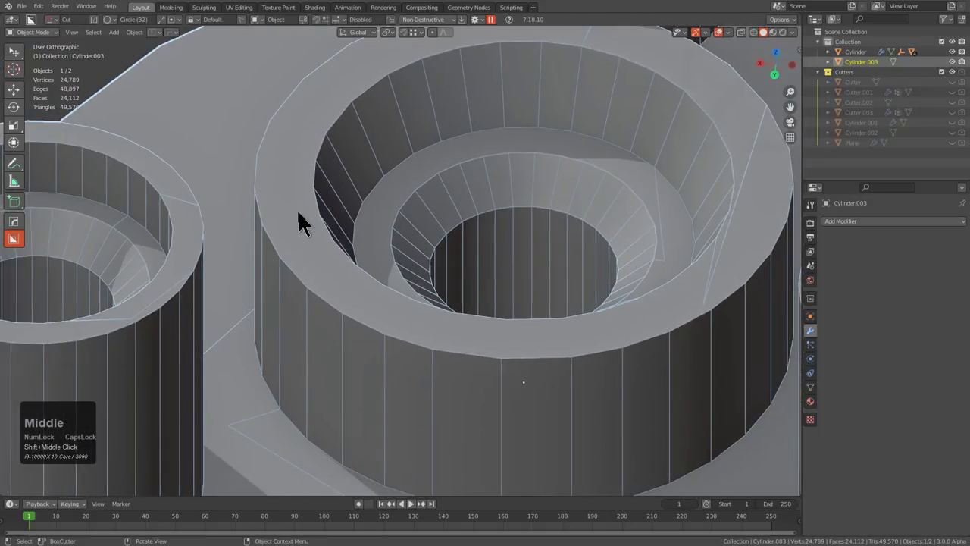
scroll("down", 3)
scroll("up", 3)
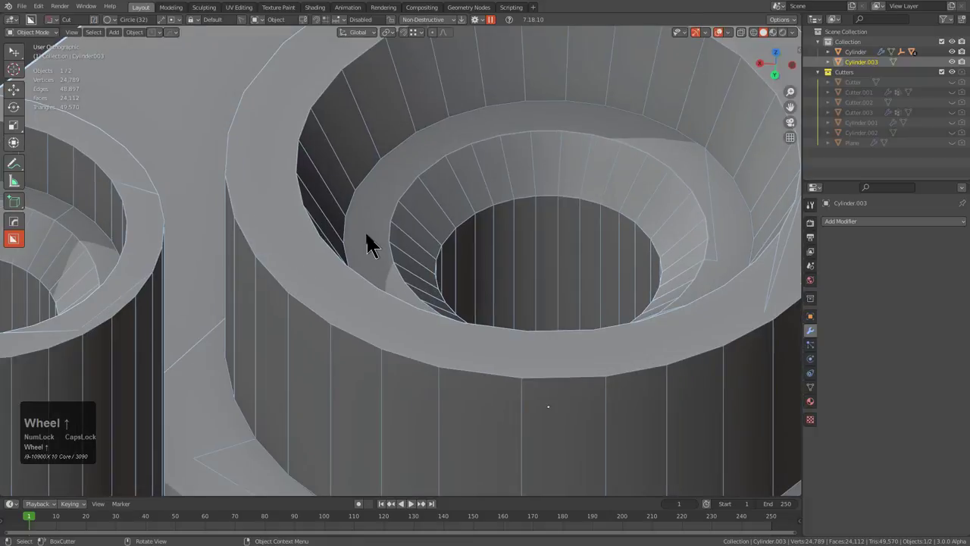
scroll("down", 3)
scroll("up", 3)
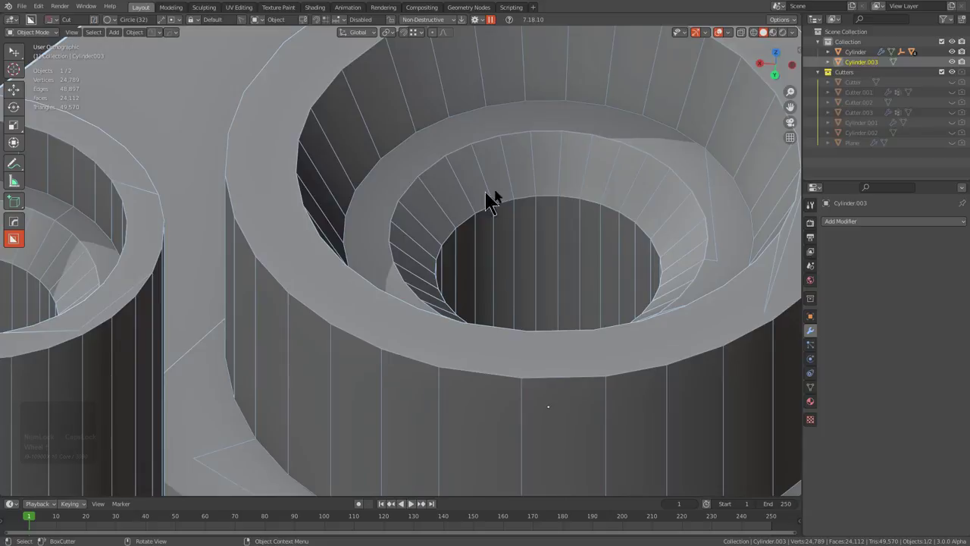
key("q")
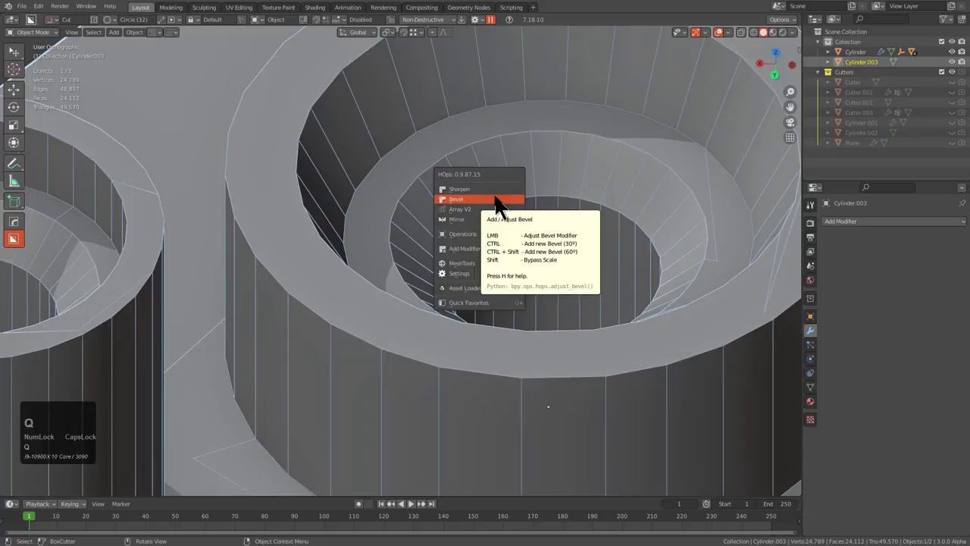
left_click(503, 204)
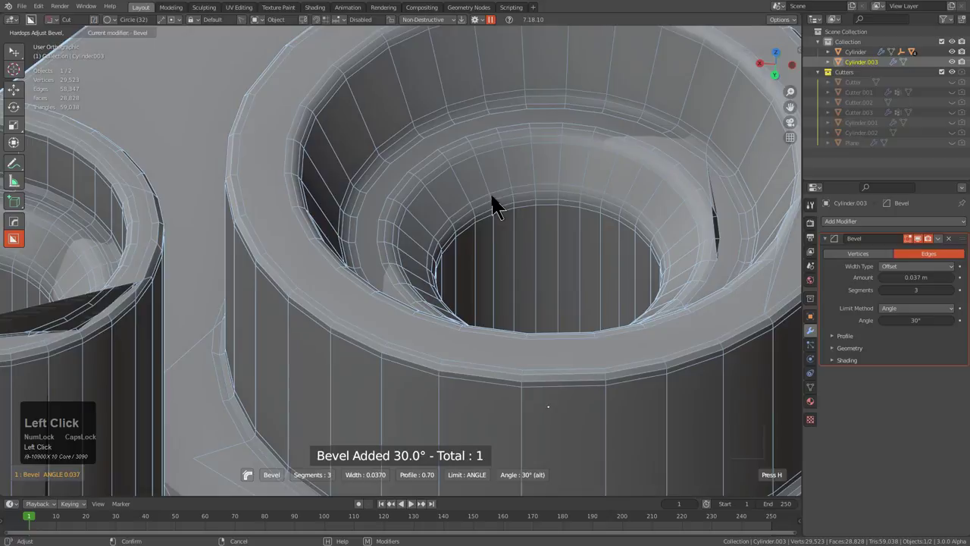
key("3")
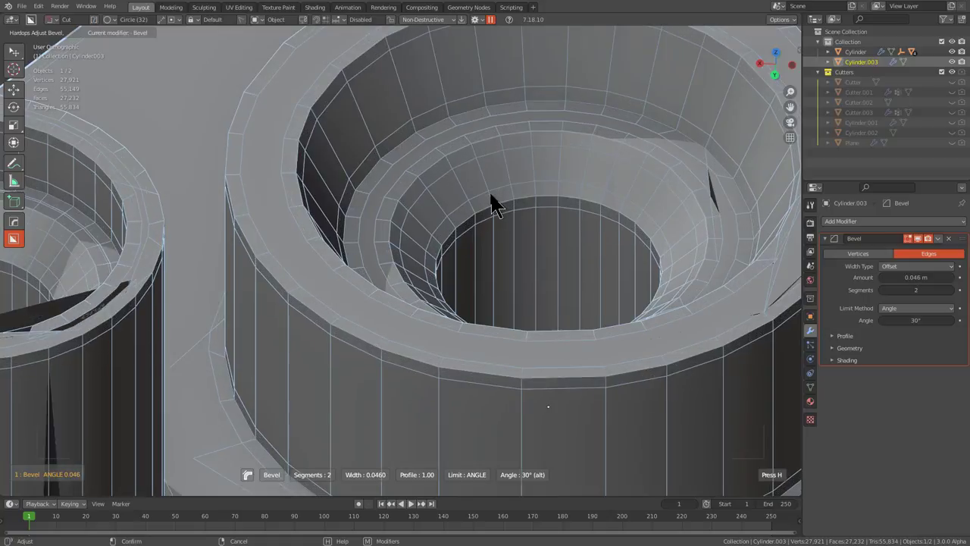
key("Caps_Lock")
left_click(495, 201)
scroll("down", 3)
left_click_drag(477, 299, 390, 367)
scroll("down", 3)
key("KP_7")
- In top view, add a square plane Plane.001 centred over the copied part
scroll("up", 3)
middle_click(427, 268)
scroll("up", 3)
key("shift+s")
left_click(569, 243)
key("shift+a")
left_click_drag(419, 277, 407, 357)
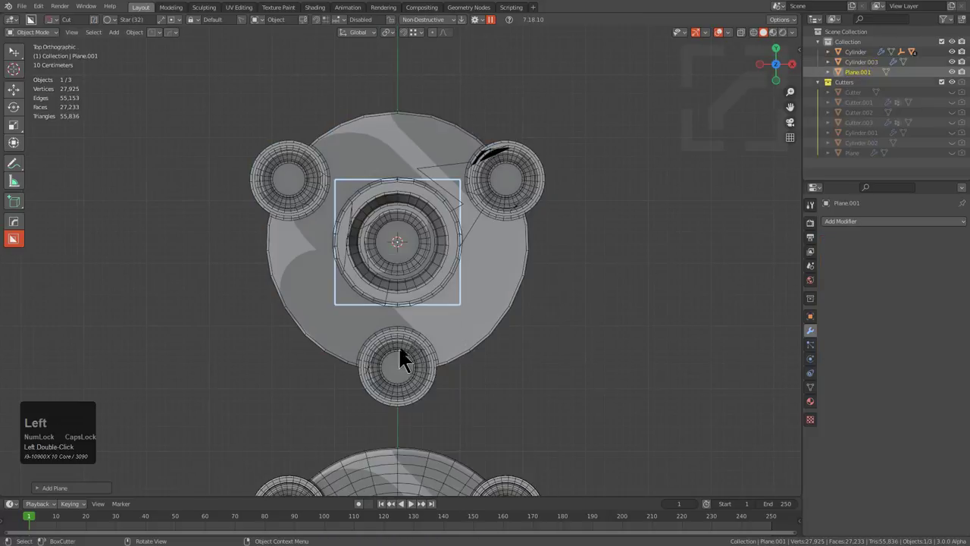
type("gz")
left_click(454, 169)
left_click(644, 301)
middle_click(447, 179)
key("alt+z")
- Bisect the plane along the Y axis with the HardOps mirror gizmo in Bisect mode
key("alt+x")
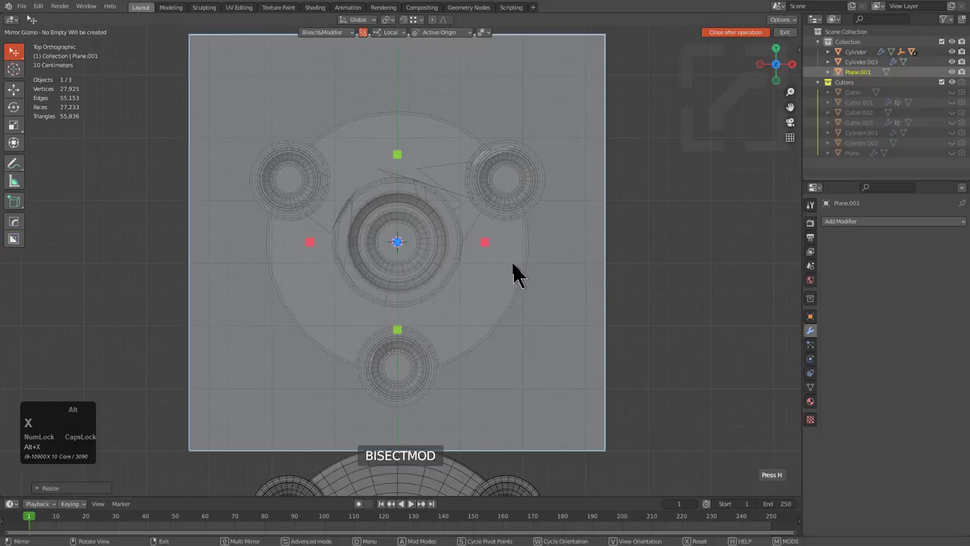
scroll("down", 3)
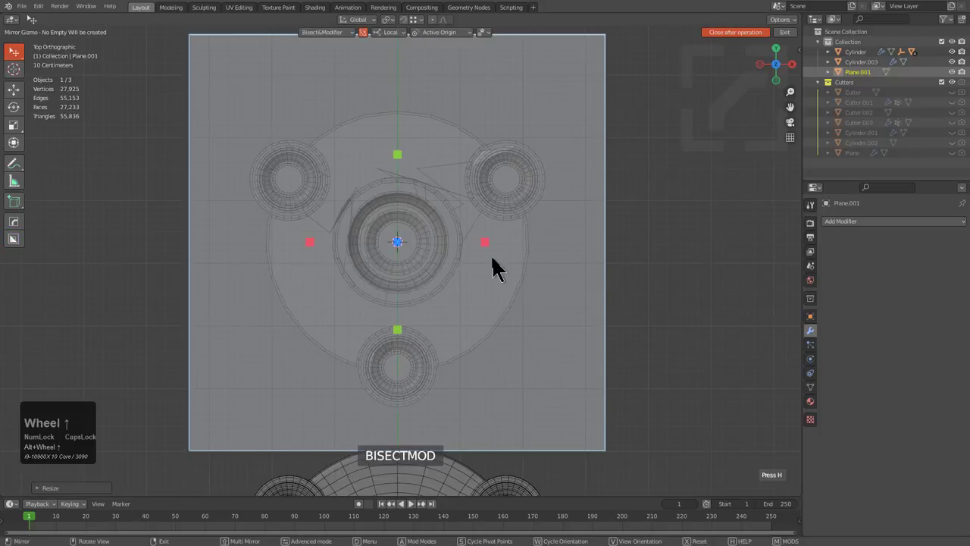
left_click(490, 252)
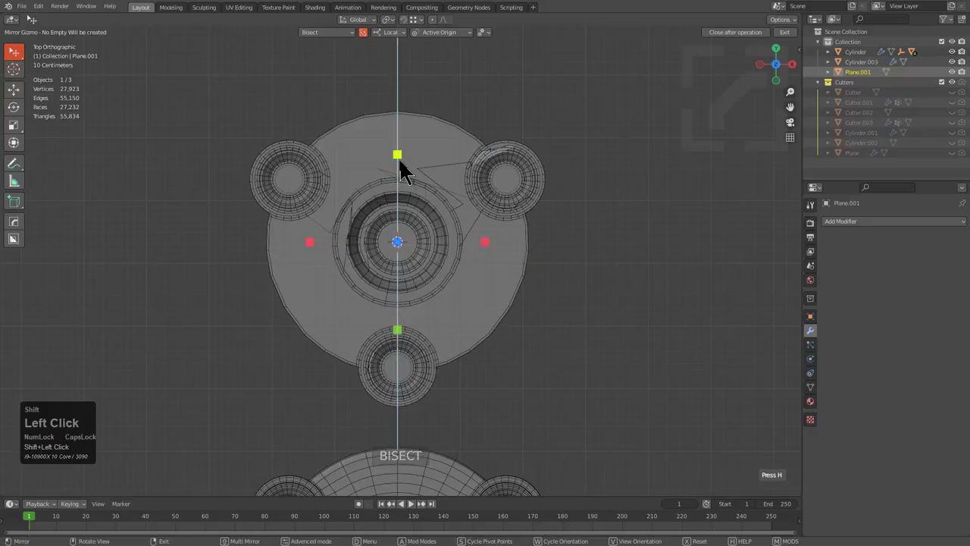
left_click(403, 166)
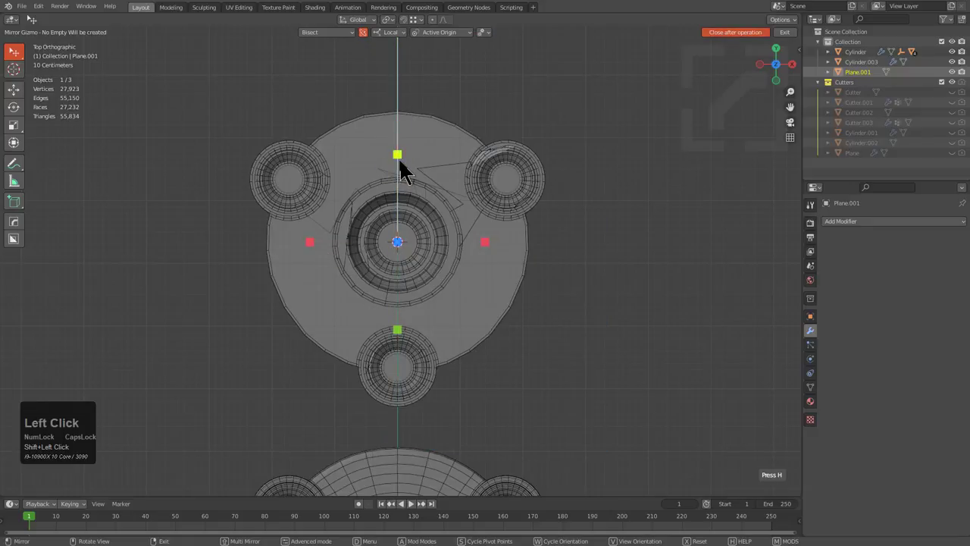
scroll("down", 3)
middle_click(444, 246)
scroll("up", 3)
middle_click(447, 162)
- Radially array the plane into three spokes with MeshTools > Radial Array
key("q")
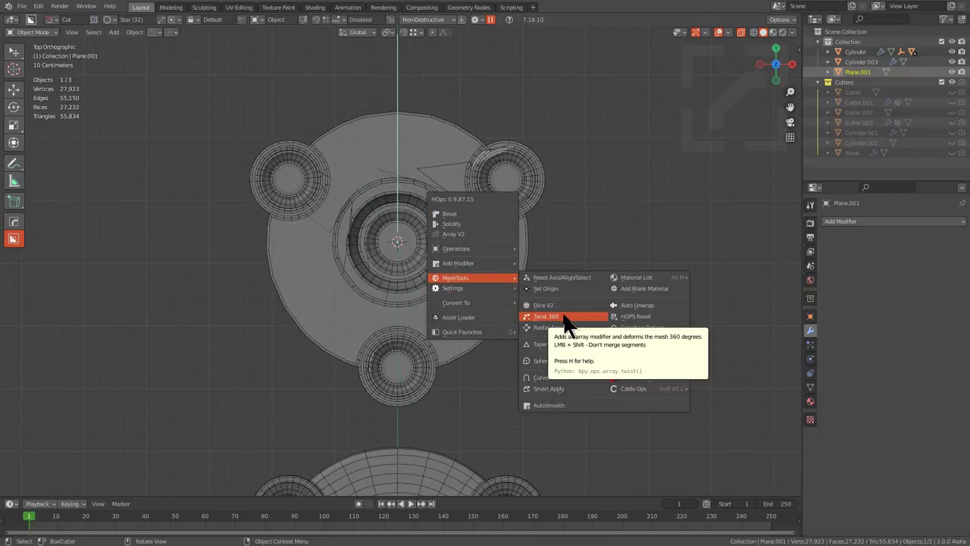
left_click(569, 331)
scroll("down", 3)
left_click(566, 334)
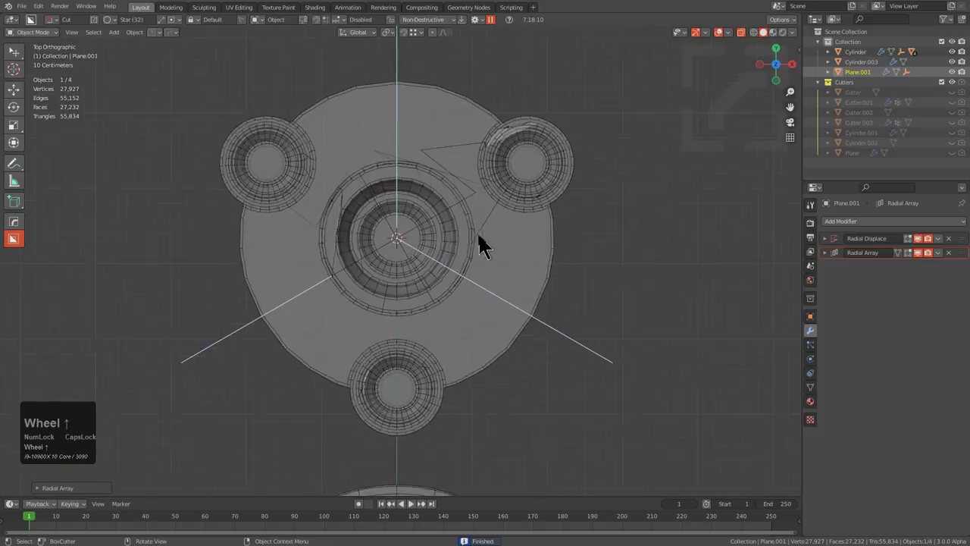
scroll("up", 3)
- Run Knife Project from the quick menu with the cutter lines onto the bevelled copy
left_click(618, 262)
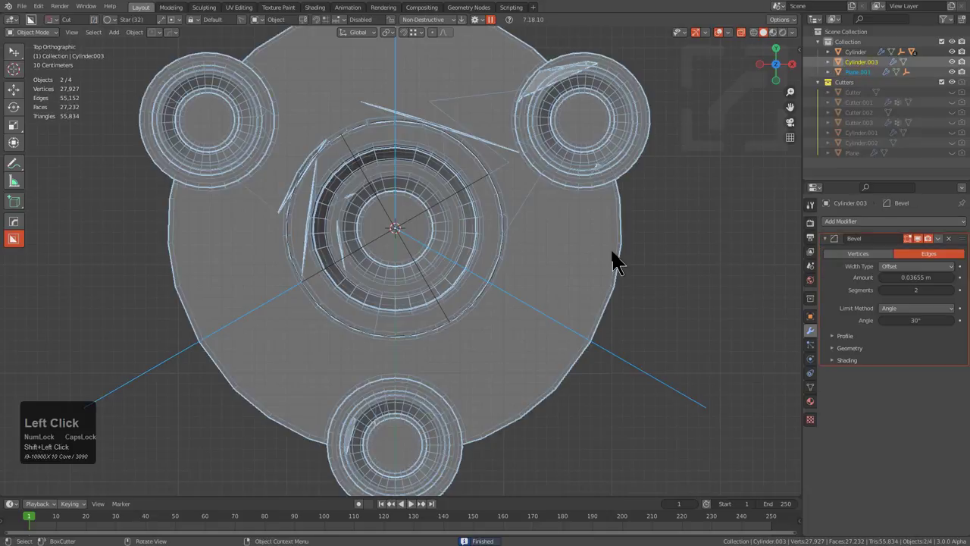
key("q")
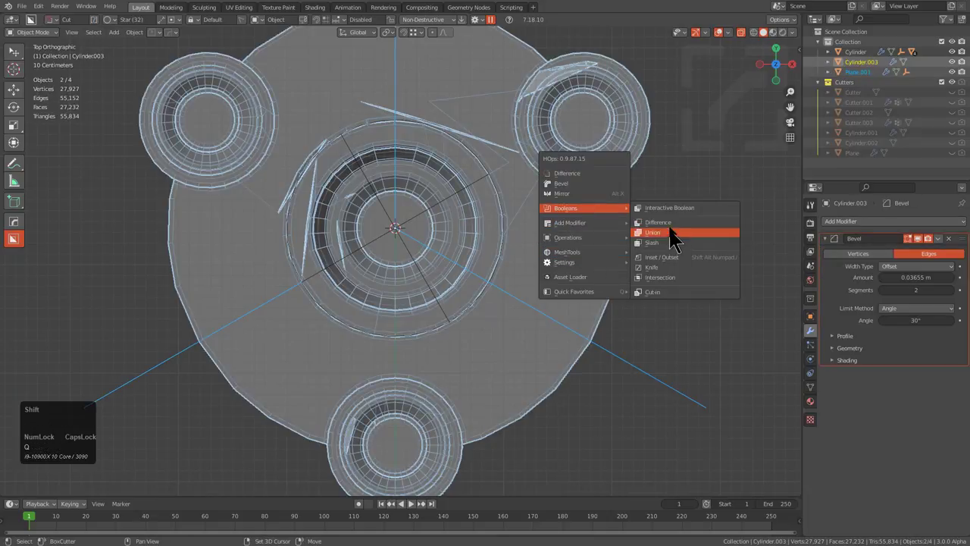
left_click(671, 279)
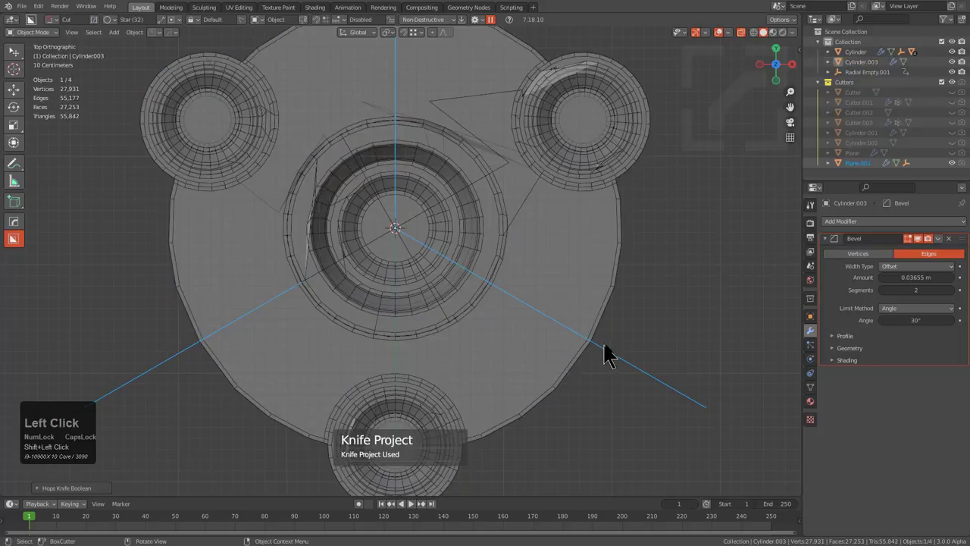
- Hide the cutter objects and toggle X-ray to expose the projected radial cuts
key("h")
left_click(551, 328)
middle_click(544, 321)
key("alt+z")
left_click_drag(515, 289, 462, 66)
left_click(462, 69)
key("h")
- Enter Edit Mode on Cylinder.003 and inspect the new centre-to-rim edges
left_click(435, 200)
key("Tab")
middle_click(453, 206)
type("21")
left_click(512, 181)
middle_click(503, 194)
left_click(354, 384)
middle_click(448, 285)
scroll("down", 3)
middle_click(412, 252)
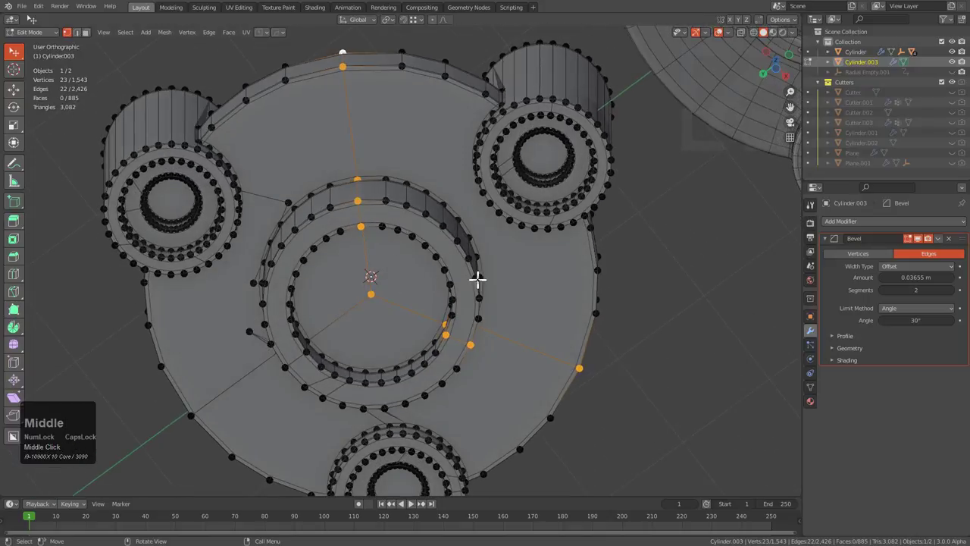
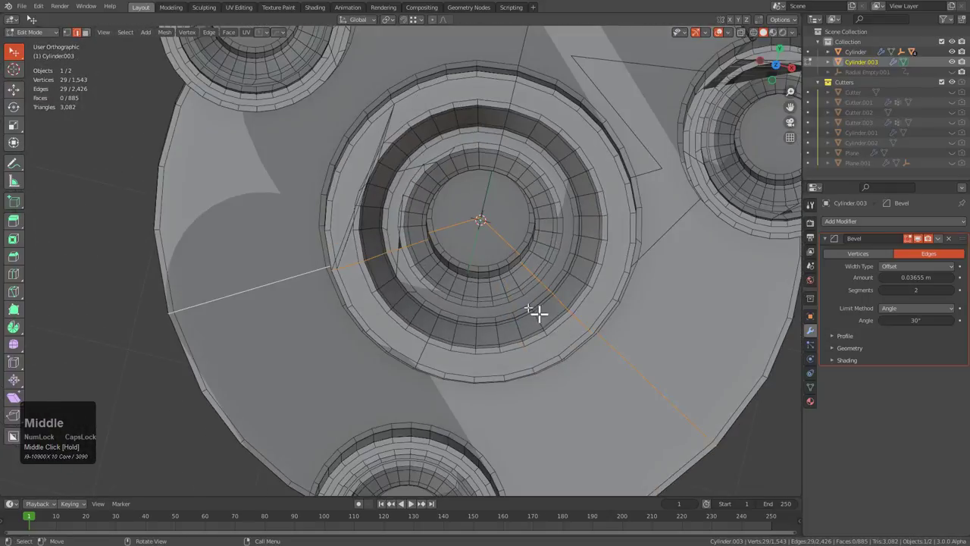
- Zoom in on the knife-cut spoke edges of the copied part
scroll("up", 3)
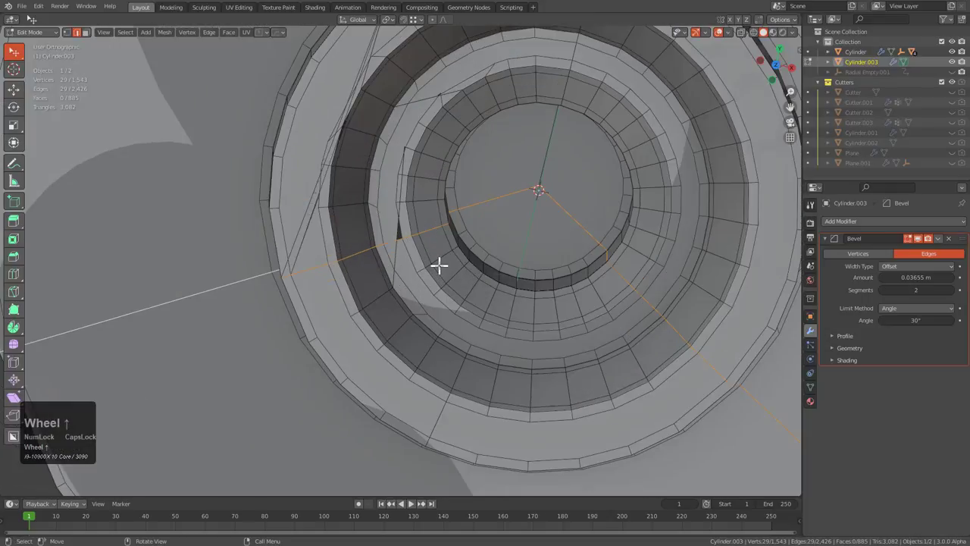
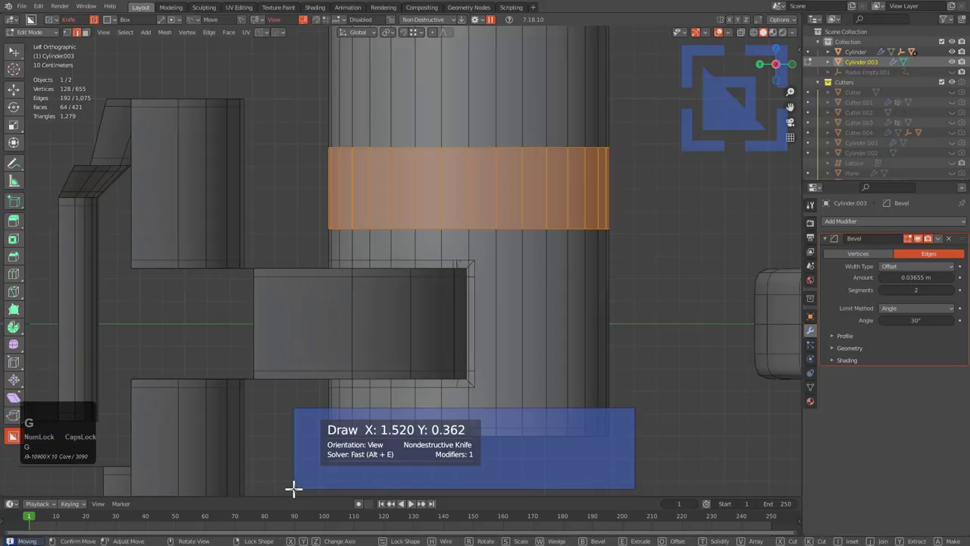
- Confirm the BoxCutter knife cut across the column and orbit to check the new loops
middle_click(440, 298)
scroll("up", 3)
left_click(494, 103)
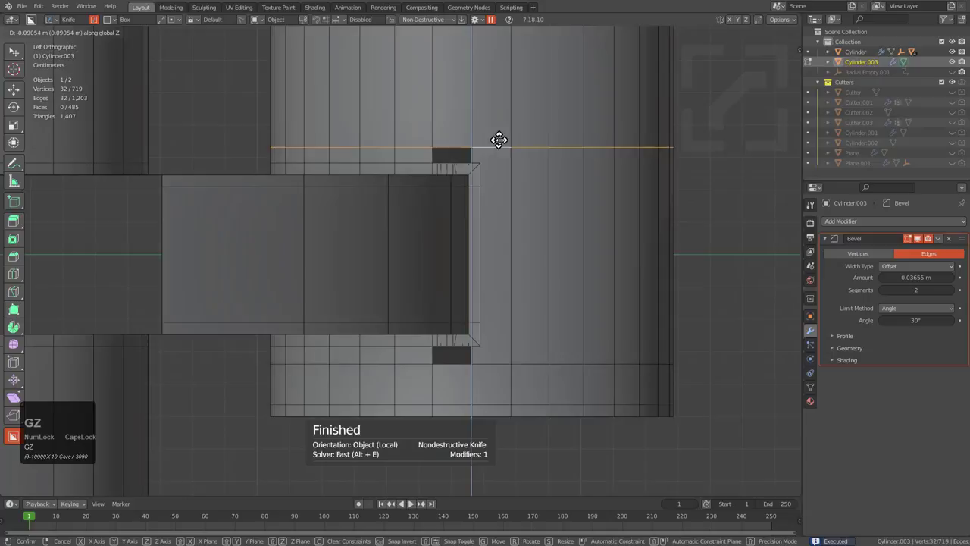
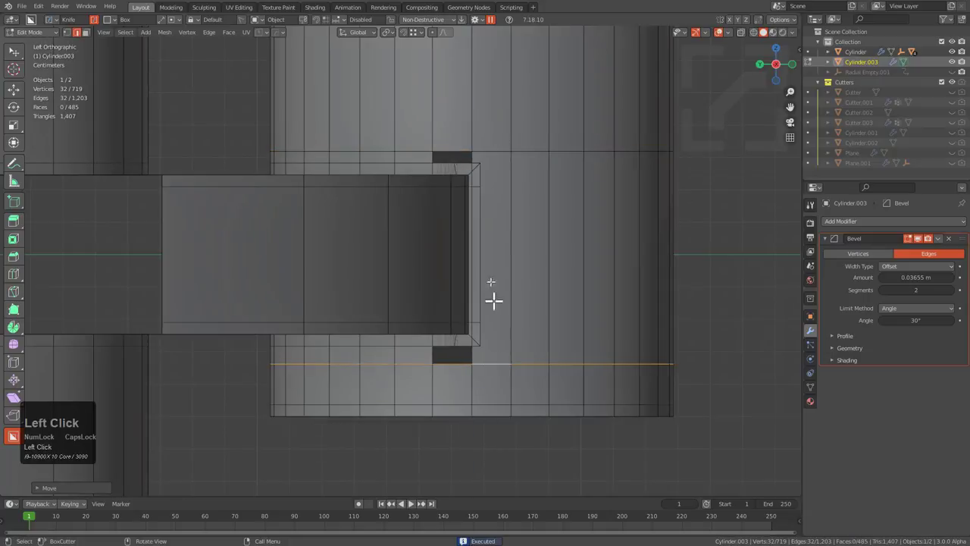
middle_click(484, 215)
scroll("up", 3)
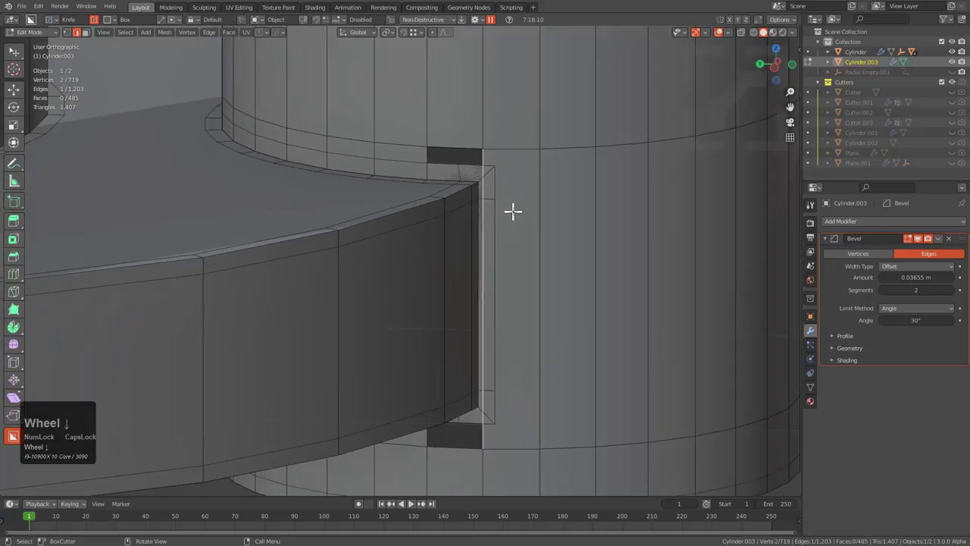
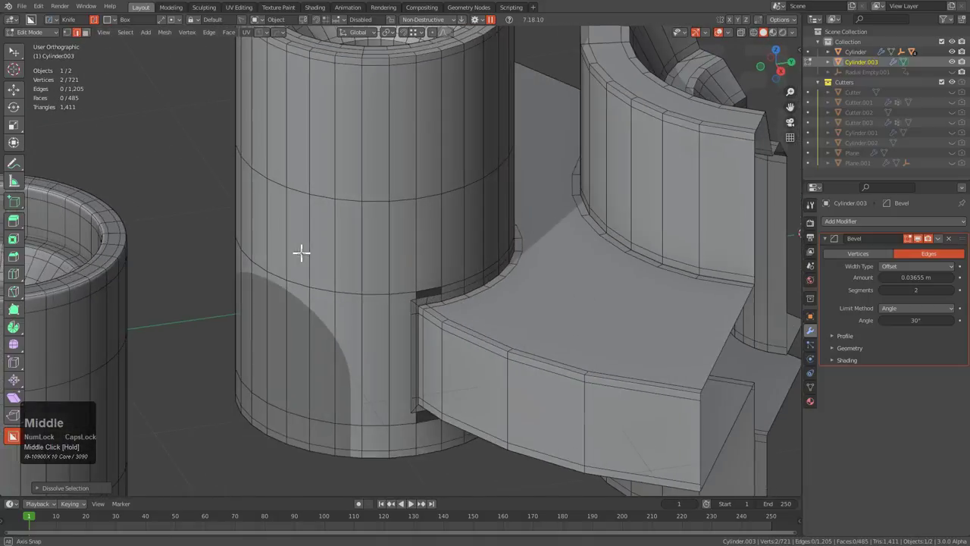
scroll("up", 3)
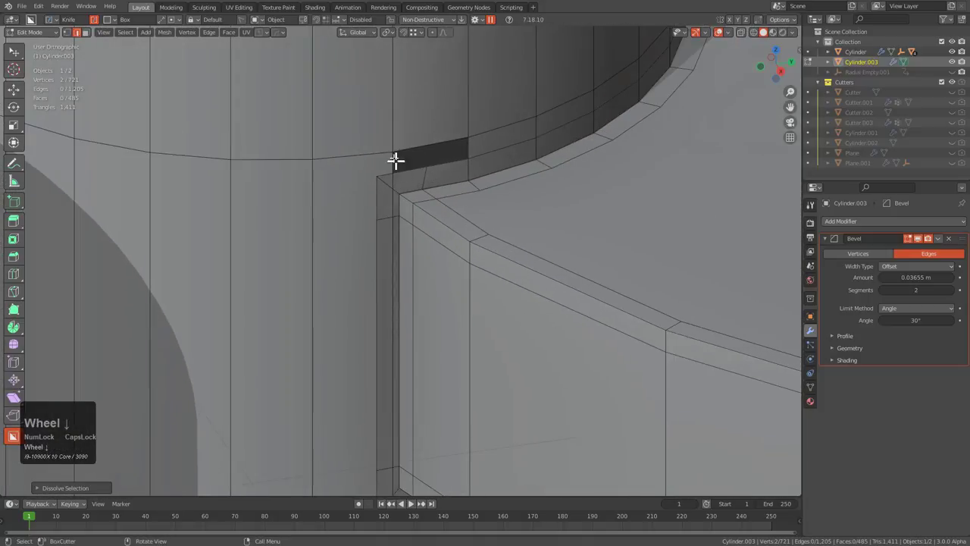
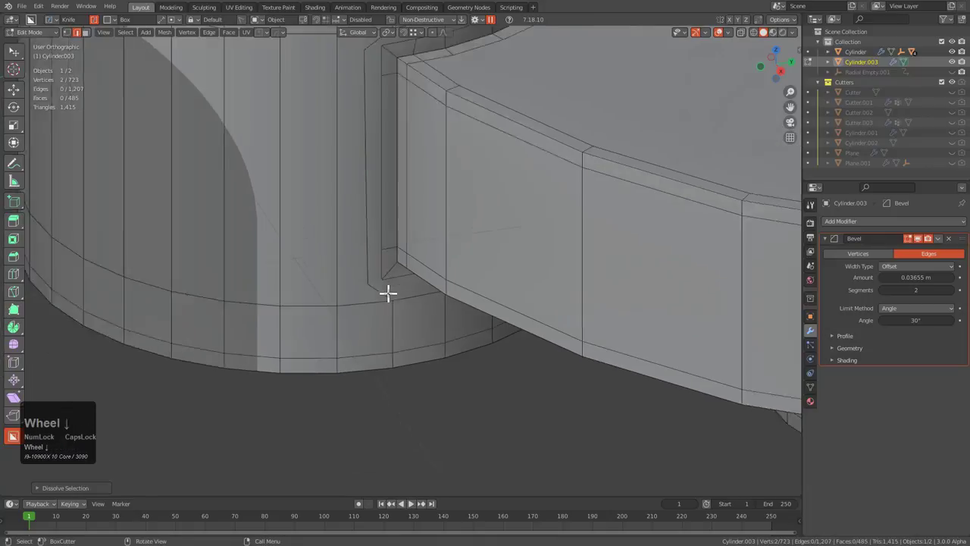
- Inspect the wedge section from several angles, toggling between Edit and Object Mode
middle_click(371, 182)
scroll("up", 3)
key("Tab")
scroll("up", 3)
scroll("down", 3)
middle_click(428, 242)
middle_click(457, 298)
scroll("up", 3)
middle_click(518, 224)
key("Tab")
middle_click(367, 252)
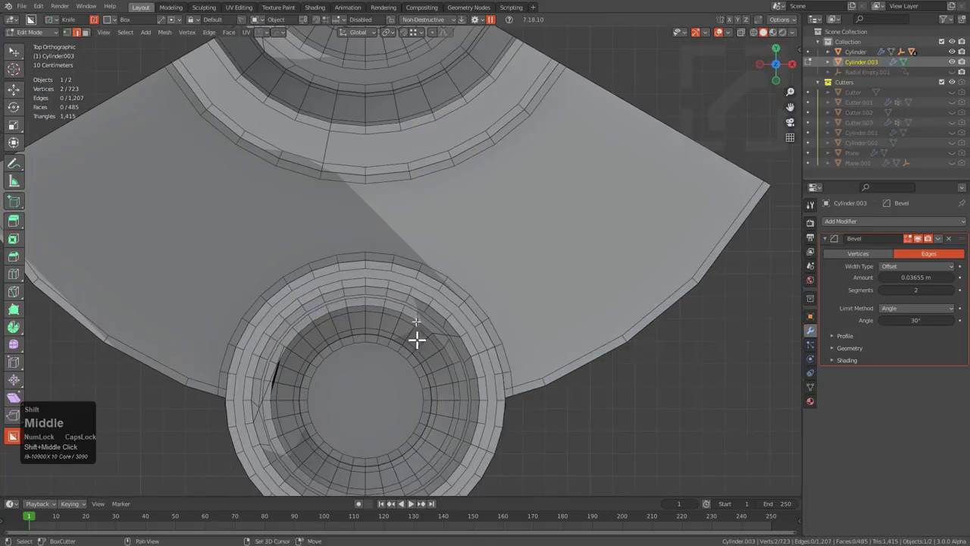
scroll("up", 3)
scroll("up", 3)
middle_click(376, 258)
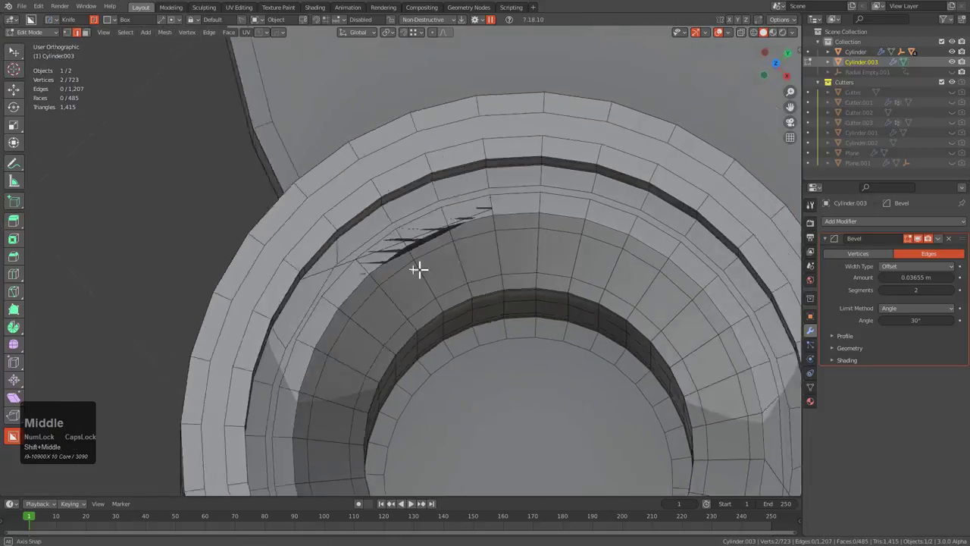
key("Tab")
scroll("down", 3)
key("Tab")
left_click(911, 249)
key("Tab")
middle_click(345, 249)
scroll("up", 3)
- Bisect the wedge along its centre line with Ctrl+X and check the cut
left_click(348, 149)
key("ctrl+x")
scroll("down", 3)
middle_click(426, 315)
left_click_drag(551, 298, 551, 241)
scroll("down", 3)
middle_click(539, 247)
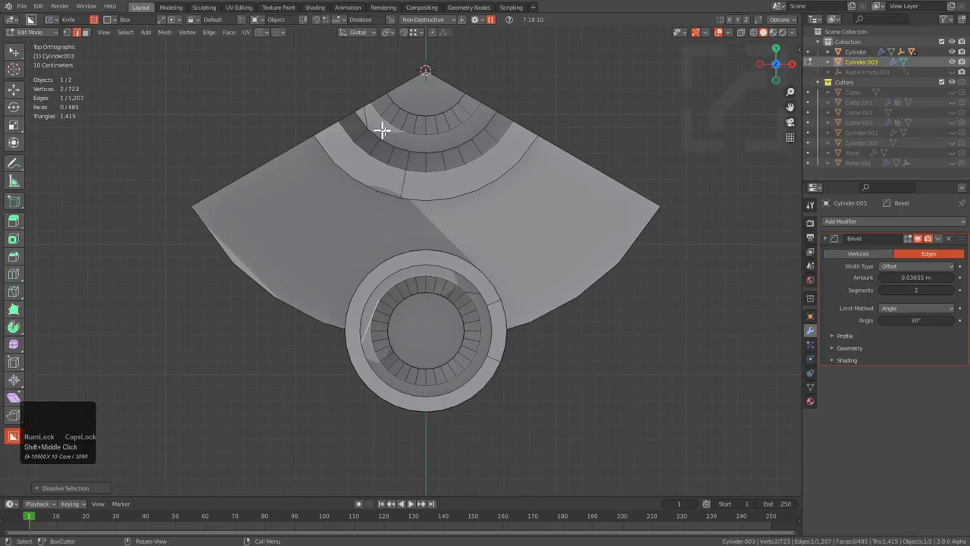
scroll("up", 3)
middle_click(373, 167)
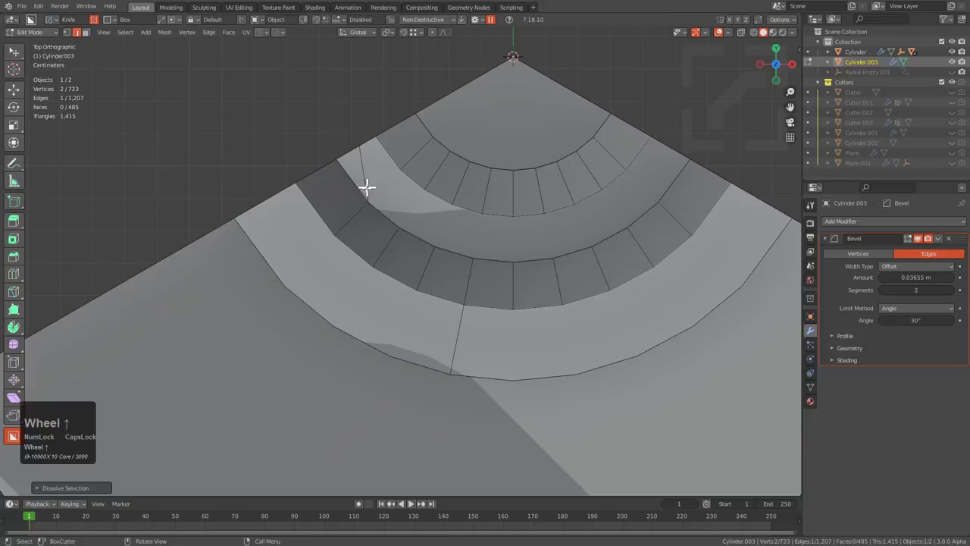
scroll("down", 3)
middle_click(539, 290)
- Symmetrize the wedge across its centre line with Alt+X so both halves match
key("x")
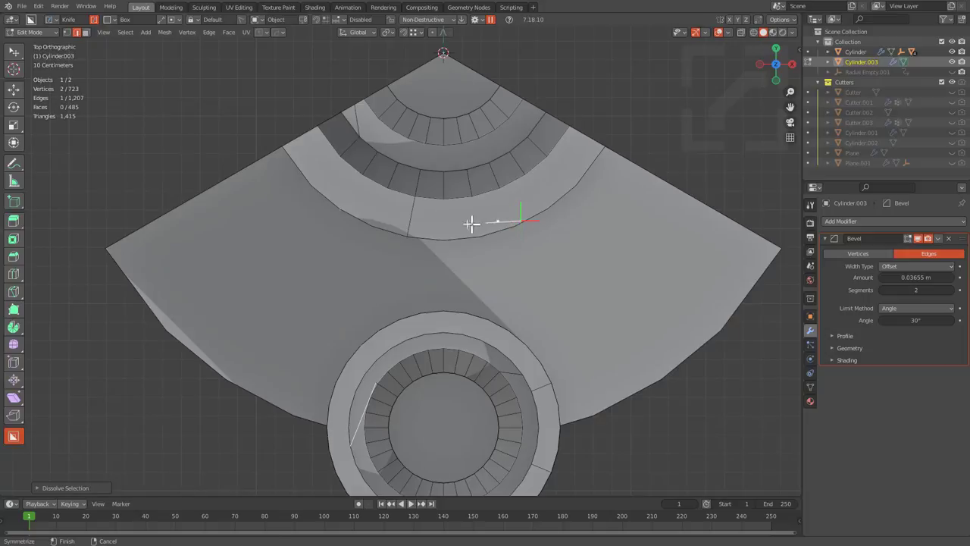
scroll("down", 3)
middle_click(419, 336)
middle_click(352, 216)
key("alt+x")
scroll("down", 3)
middle_click(407, 243)
key("alt+x")
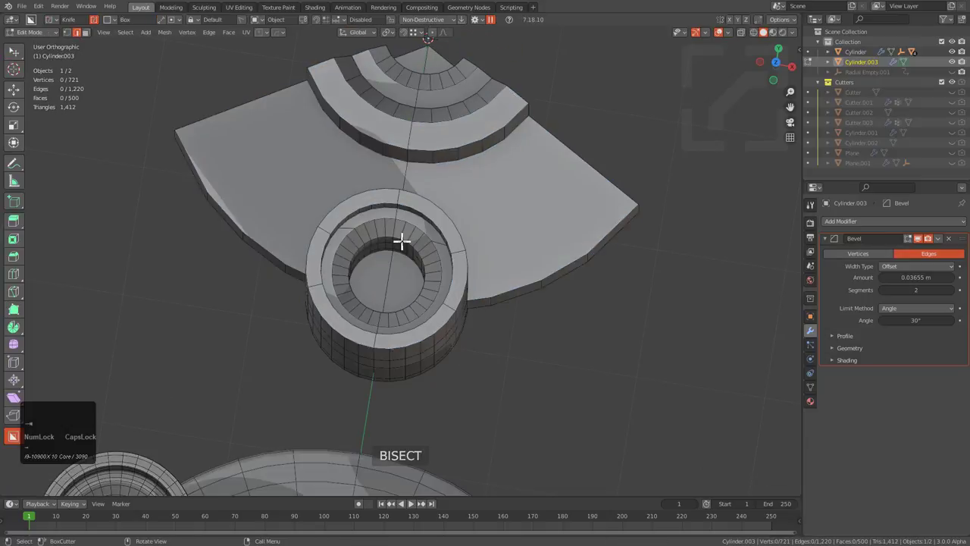
- Select the next edges and apply another centre-line cut with Ctrl+X
middle_click(424, 275)
scroll("up", 3)
middle_click(438, 271)
scroll("up", 3)
left_click(475, 215)
left_click(544, 229)
middle_click(500, 341)
key("ctrl+x")
scroll("down", 3)
middle_click(477, 221)
- Orbit around the wedge to verify the mirrored cut loops
scroll("down", 3)
scroll("up", 3)
middle_click(451, 261)
scroll("up", 3)
middle_click(470, 237)
scroll("up", 3)
middle_click(459, 264)
middle_click(466, 260)
scroll("down", 3)
middle_click(386, 255)
left_click_drag(407, 253, 390, 241)
scroll("up", 3)
- Apply a final centre-line cut with Ctrl+X on the remaining section
left_click(488, 270)
left_click(273, 242)
key("ctrl+x")
left_click_drag(349, 279, 370, 239)
scroll("down", 3)
left_click_drag(536, 237, 329, 208)
scroll("up", 3)
- Return to Object Mode and review the bevelled copy's wireframe edges and wall cuts
key("Tab")
left_click_drag(341, 225, 337, 159)
scroll("down", 3)
left_click_drag(400, 185, 397, 327)
scroll("up", 3)
middle_click(473, 215)
middle_click(456, 218)
scroll("up", 3)
middle_click(375, 247)
scroll("down", 3)
middle_click(325, 208)
scroll("up", 3)
scroll("down", 3)
left_click_drag(441, 261, 463, 300)
scroll("down", 3)
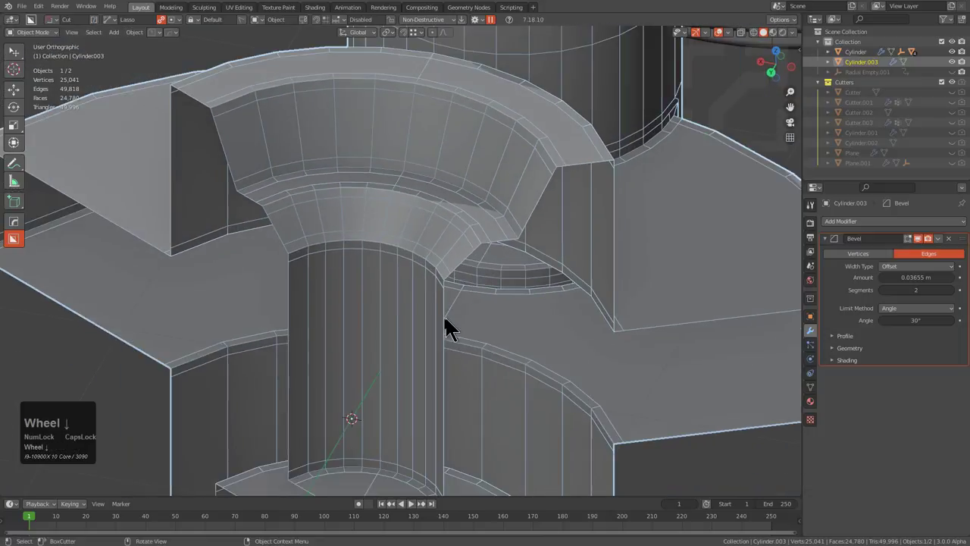
left_click_drag(435, 321, 385, 242)
scroll("down", 3)
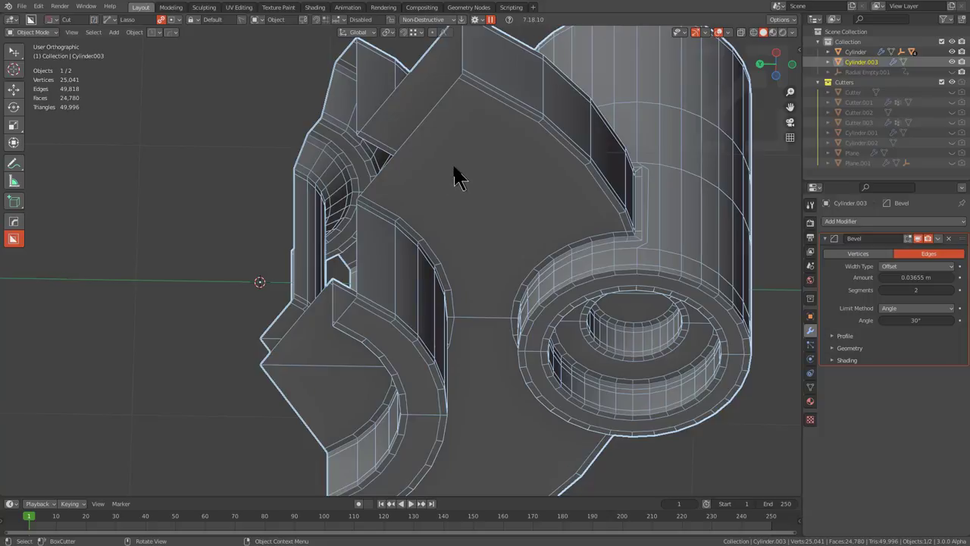
middle_click(497, 141)
middle_click(486, 158)
scroll("down", 3)
middle_click(494, 201)
scroll("down", 3)
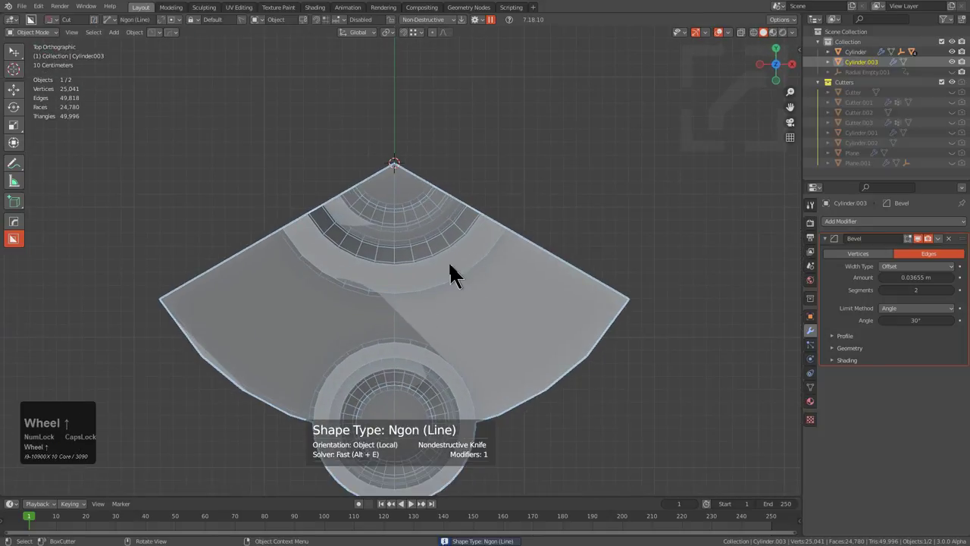
scroll("up", 3)
left_click_drag(465, 279, 384, 271)
scroll("up", 3)
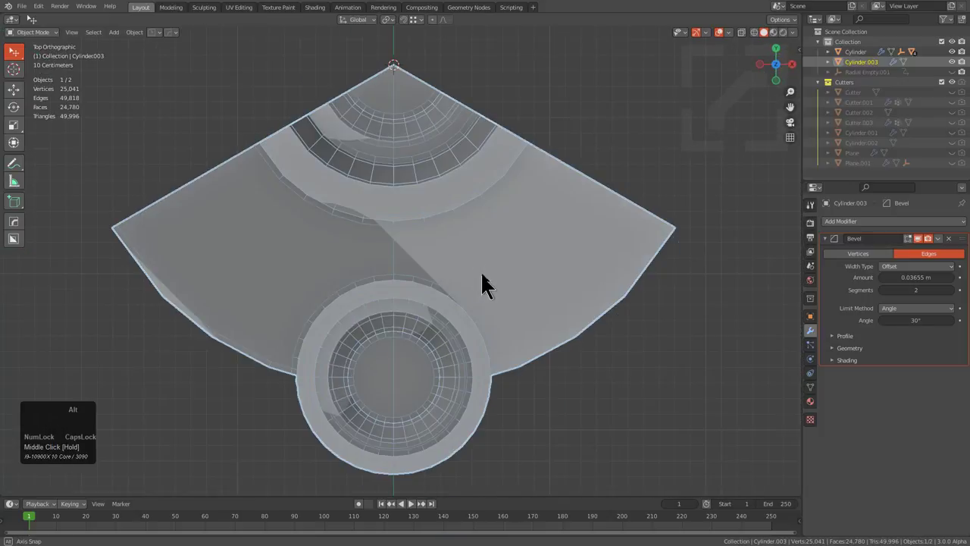
scroll("down", 3)
- Radially array the bevelled wedge into the full three-lobed part with HardOps Array V2
key("q")
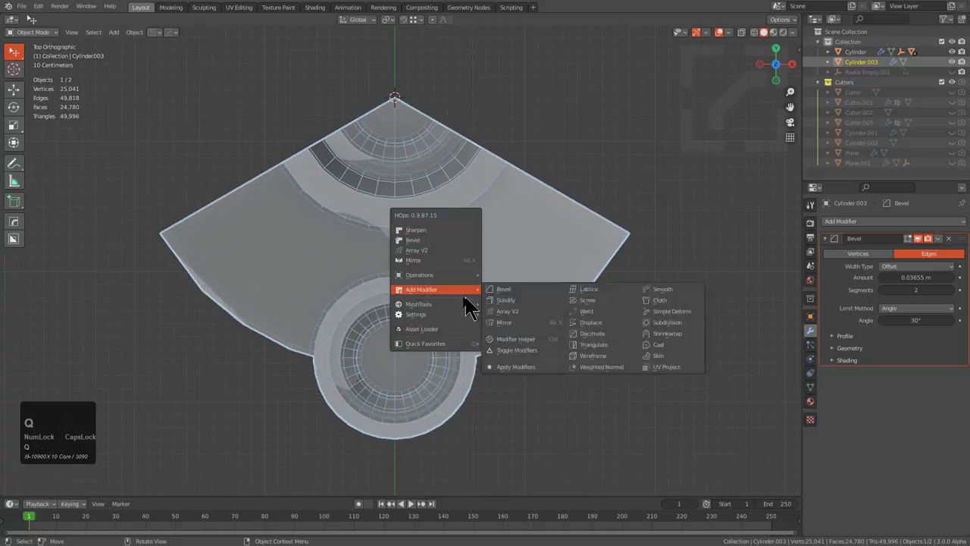
left_click(526, 361)
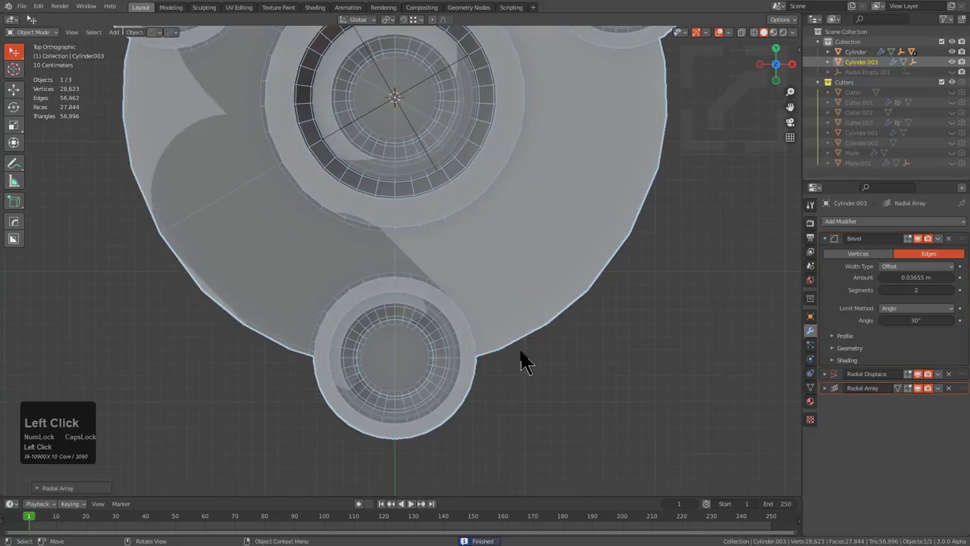
scroll("down", 3)
middle_click(379, 271)
scroll("up", 3)
key("1")
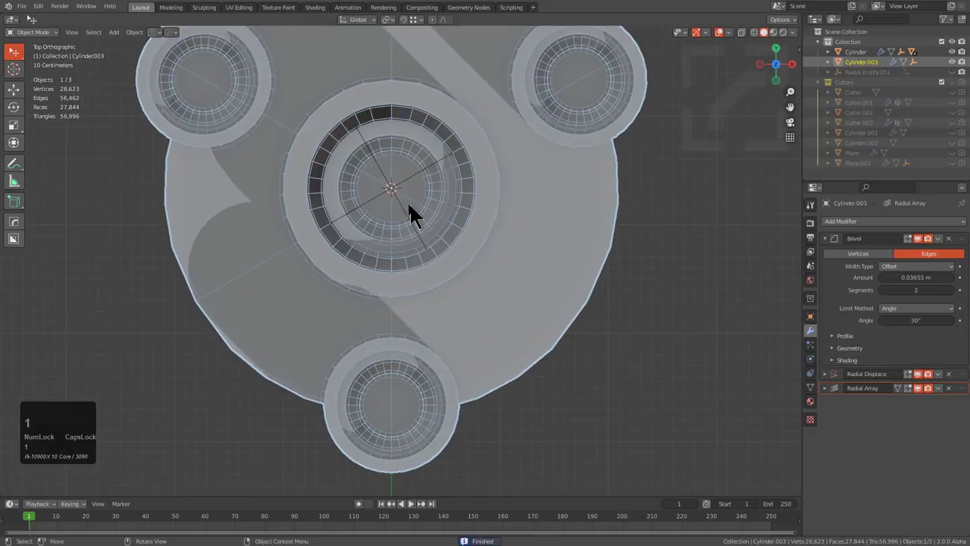
left_click(406, 213)
- Review the Radial Displace and Radial Array modifiers and the HardOps modifier submenu
key("h")
middle_click(414, 288)
left_click(343, 211)
scroll("down", 3)
left_click(844, 517)
scroll("down", 3)
key("q")
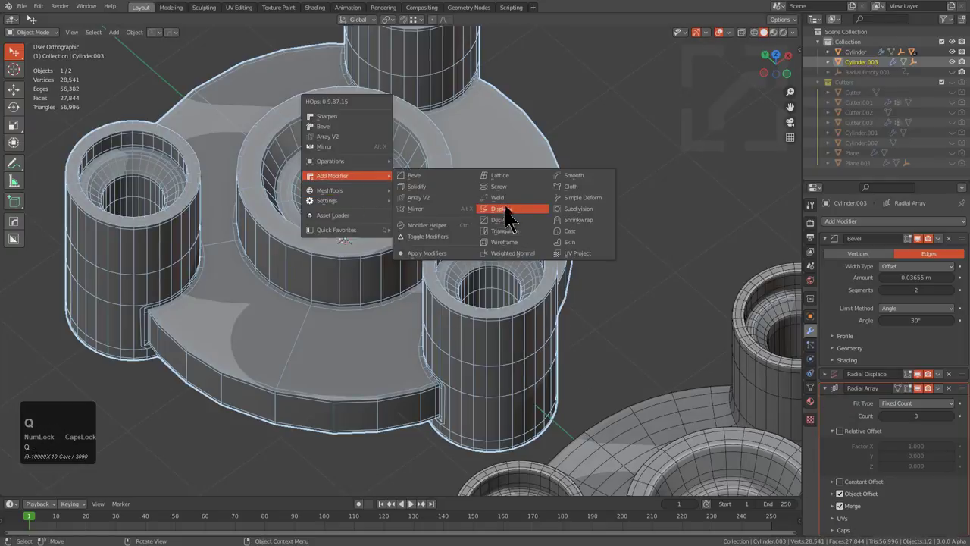
left_click_drag(360, 262, 830, 400)
left_click(830, 399)
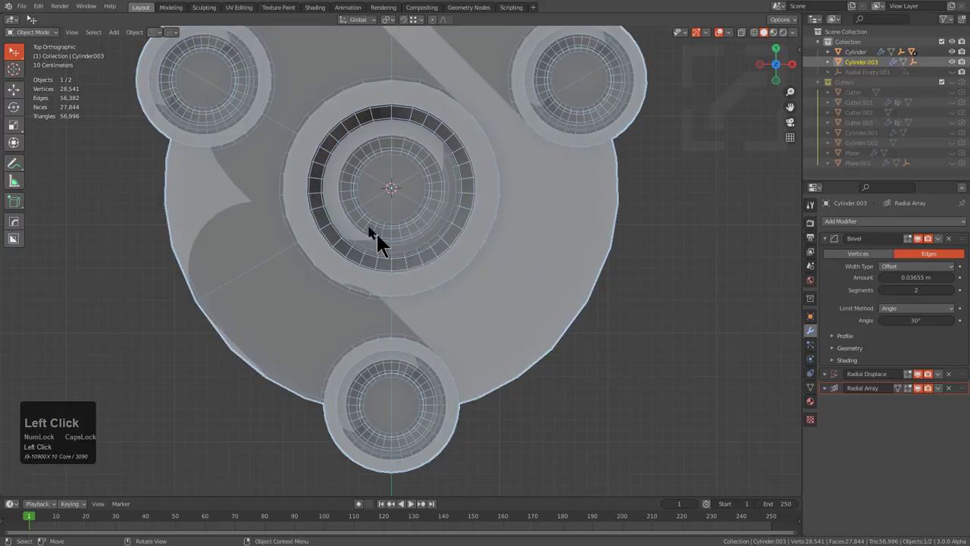
- Orbit and switch view via the Alt+A pie to inspect the arrayed lobes
scroll("down", 3)
scroll("up", 3)
middle_click(471, 219)
scroll("up", 3)
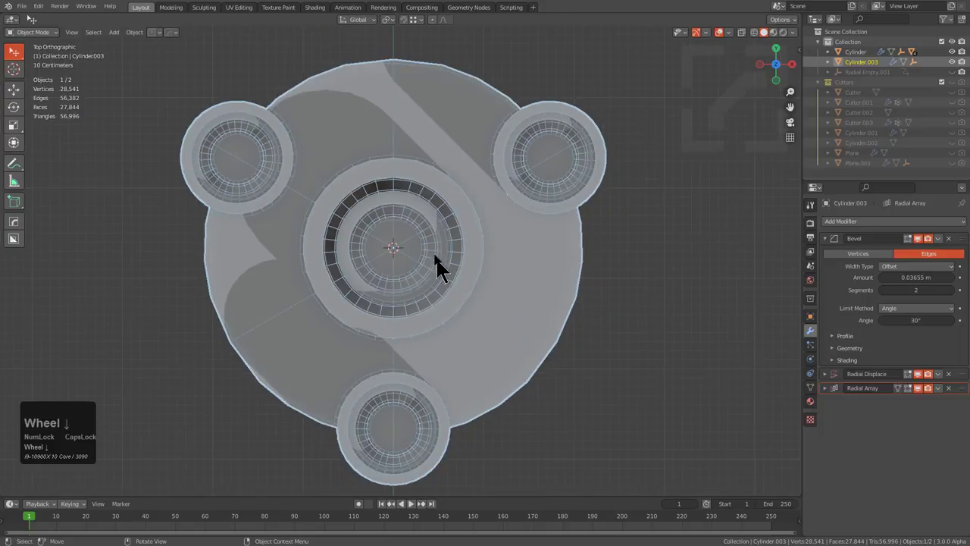
scroll("down", 3)
middle_click(406, 260)
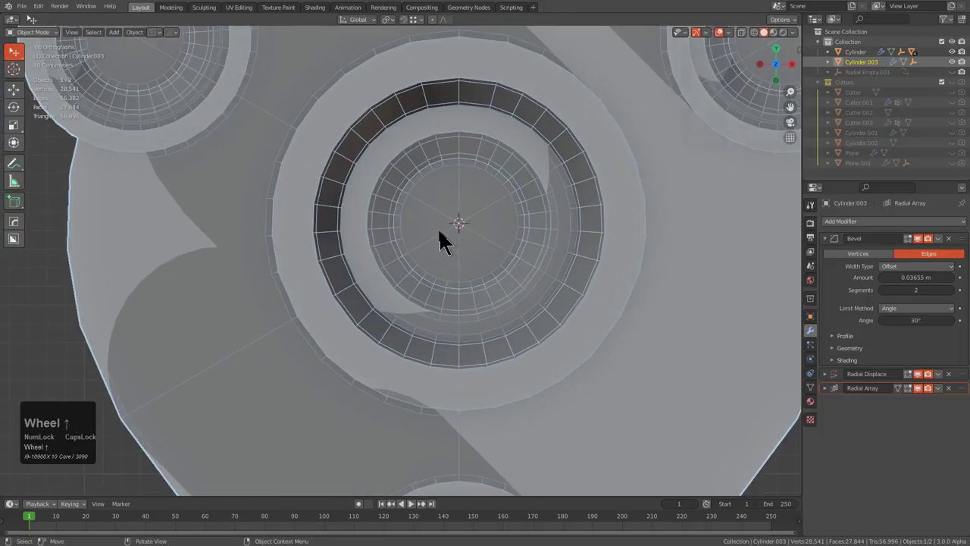
scroll("up", 3)
key("alt+a")
left_click_drag(454, 256, 489, 201)
scroll("up", 3)
left_click(426, 202)
- Toggle the wireframe overlay (Alt+V) and look over the three-way part's mesh
middle_click(448, 212)
scroll("up", 3)
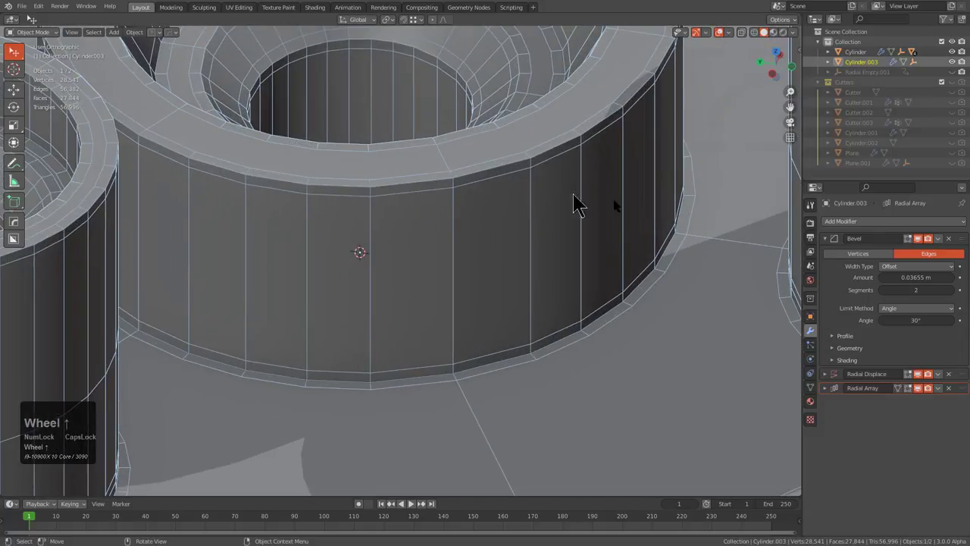
key("q")
scroll("down", 3)
left_click_drag(477, 238, 515, 240)
scroll("down", 3)
key("alt+v")
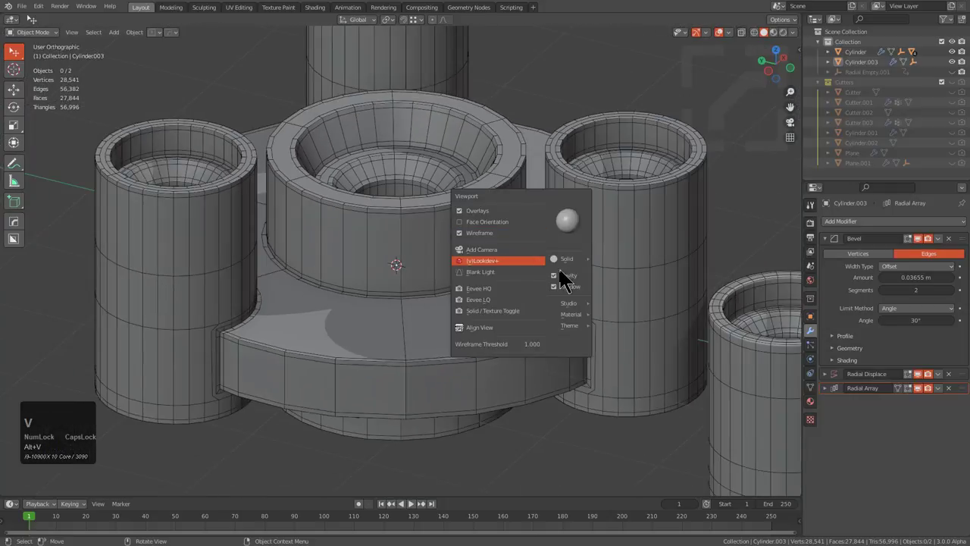
left_click(568, 298)
left_click_drag(472, 293, 338, 332)
left_click(468, 281)
key("q")
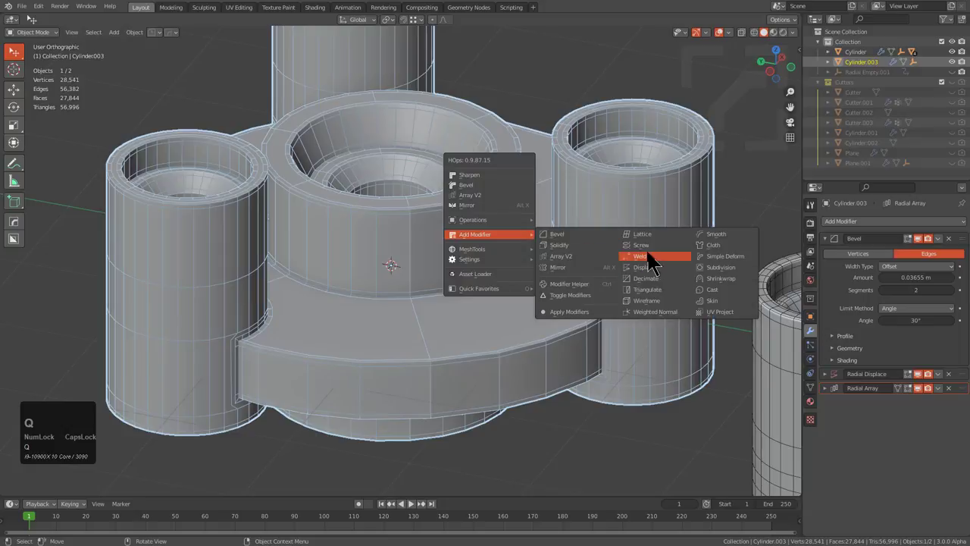
- Select Cylinder.003 and orbit around its base before modifying it
left_click(656, 260)
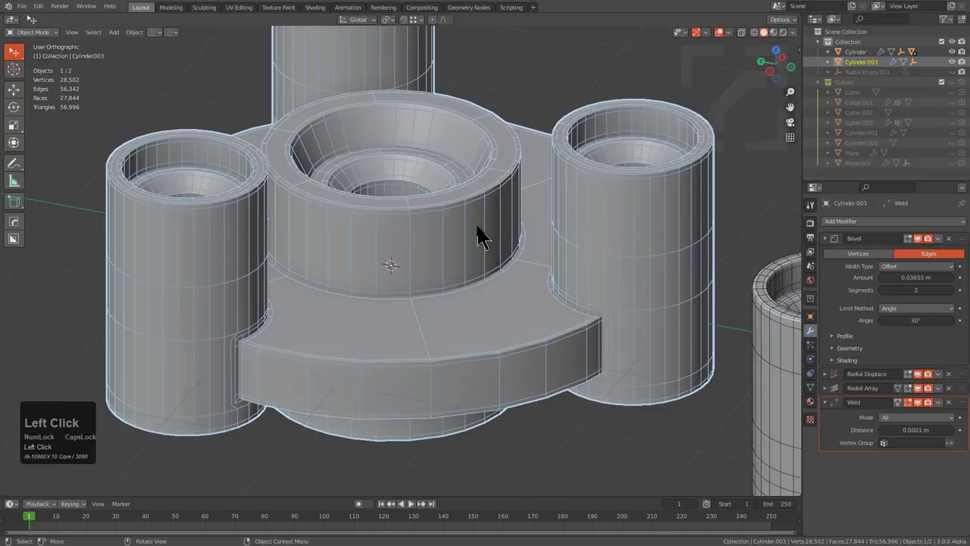
scroll("down", 3)
key("alt+a")
left_click_drag(491, 247, 461, 269)
scroll("up", 3)
middle_click(539, 316)
scroll("up", 3)
scroll("down", 3)
middle_click(356, 209)
scroll("down", 3)
left_click_drag(304, 182, 390, 196)
scroll("up", 3)
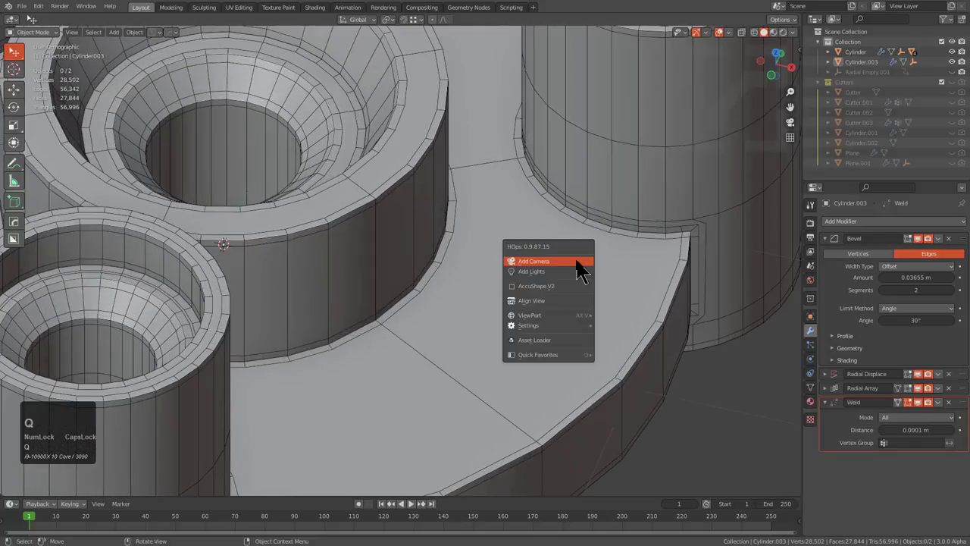
left_click(407, 274)
- Add a Triangulate modifier after Weld on Cylinder.003 and look over the triangulated top
key("q")
left_click(594, 320)
scroll("down", 3)
middle_click(400, 265)
middle_click(460, 252)
left_click_drag(481, 261, 270, 313)
scroll("up", 3)
scroll("down", 3)
- Orbit the triangulated three-way part to inspect its faces from several sides
middle_click(322, 297)
scroll("up", 3)
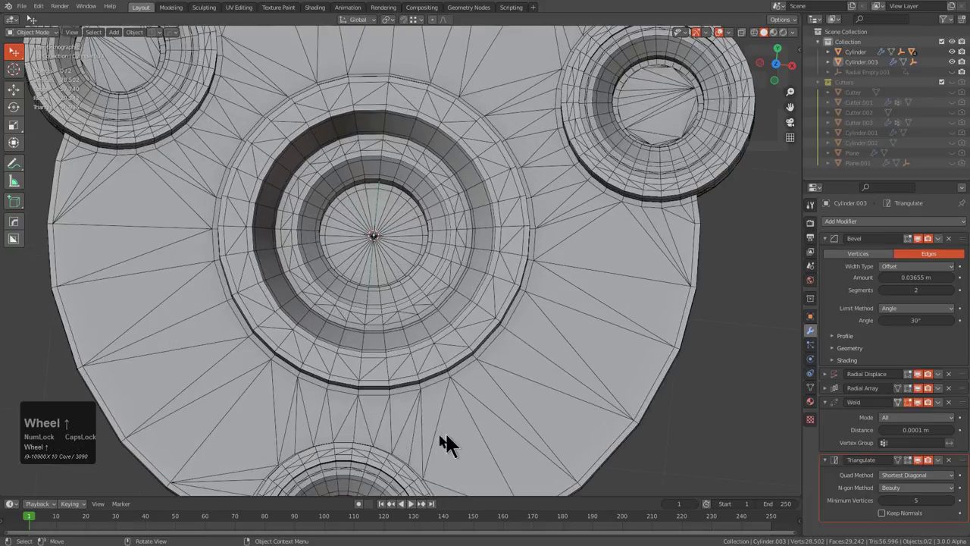
scroll("down", 3)
middle_click(528, 341)
scroll("down", 3)
left_click(365, 299)
middle_click(409, 292)
scroll("down", 3)
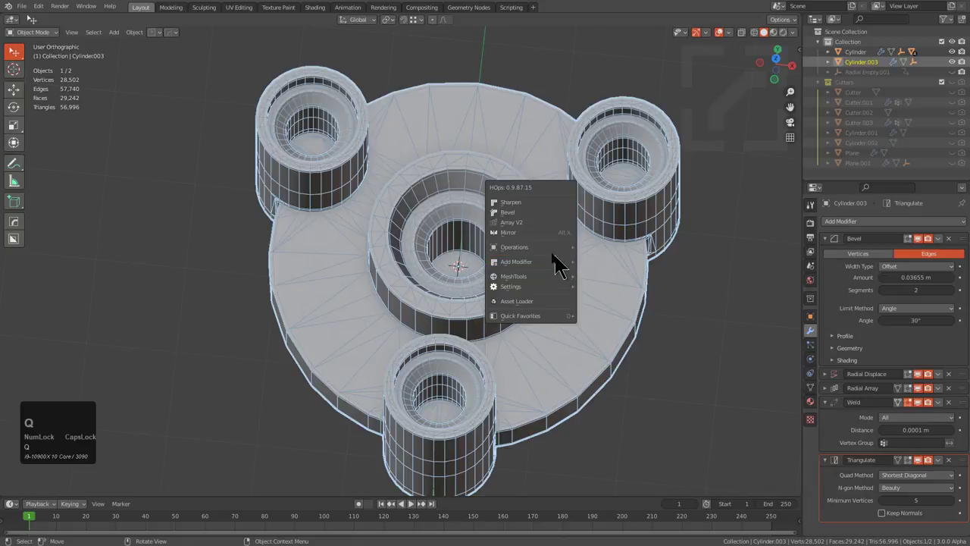
- Clone the part with modifiers applied as Cylinder.004 and inspect its smooth remeshed surface without wireframe
left_click(635, 355)
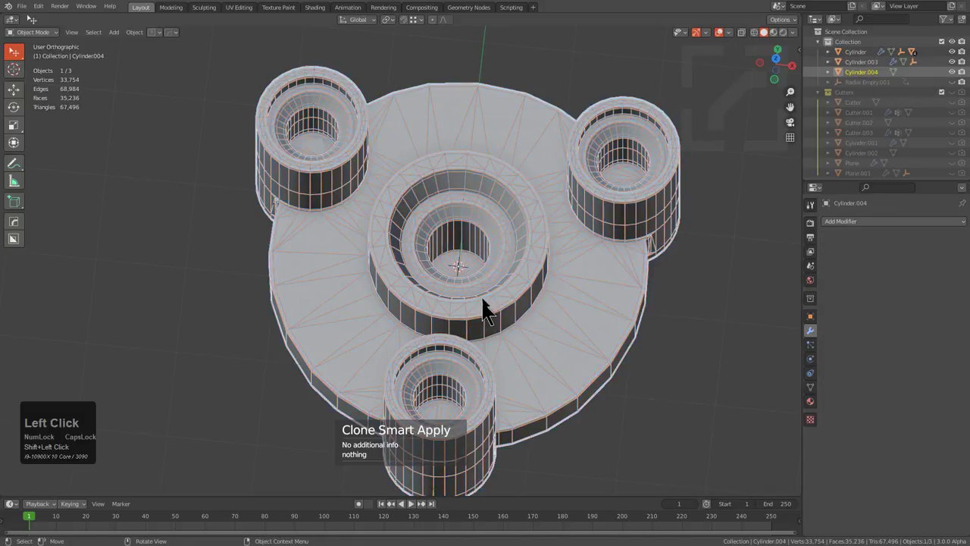
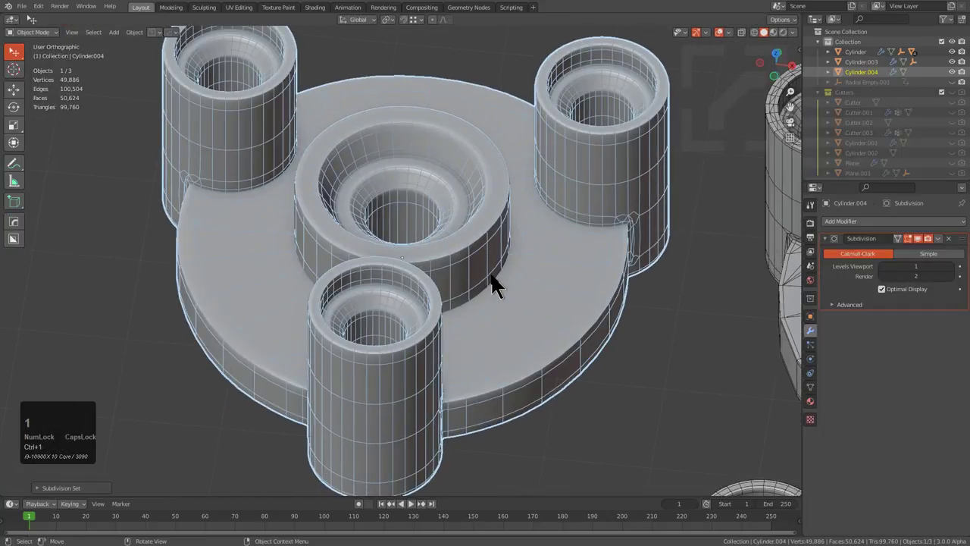
key("alt+v")
left_click(419, 230)
scroll("down", 3)
left_click_drag(414, 254, 483, 217)
scroll("up", 3)
scroll("down", 3)
middle_click(569, 294)
scroll("down", 3)
middle_click(504, 362)
scroll("up", 3)
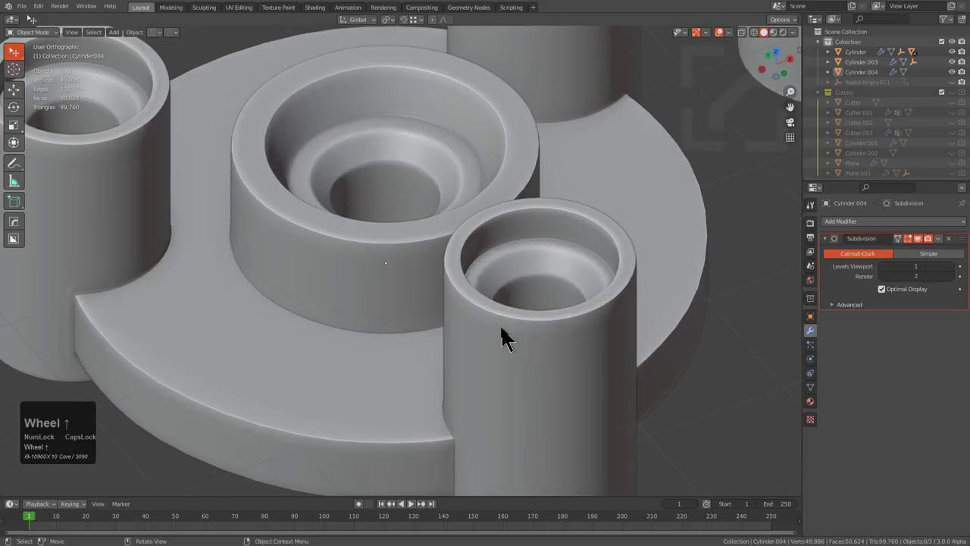
scroll("up", 3)
- Show the wireframe and untick Optimal Display on the Subdivision modifier to reveal every subdivided edge
key("alt+v")
left_click(508, 339)
left_click_drag(526, 349, 886, 300)
left_click(887, 299)
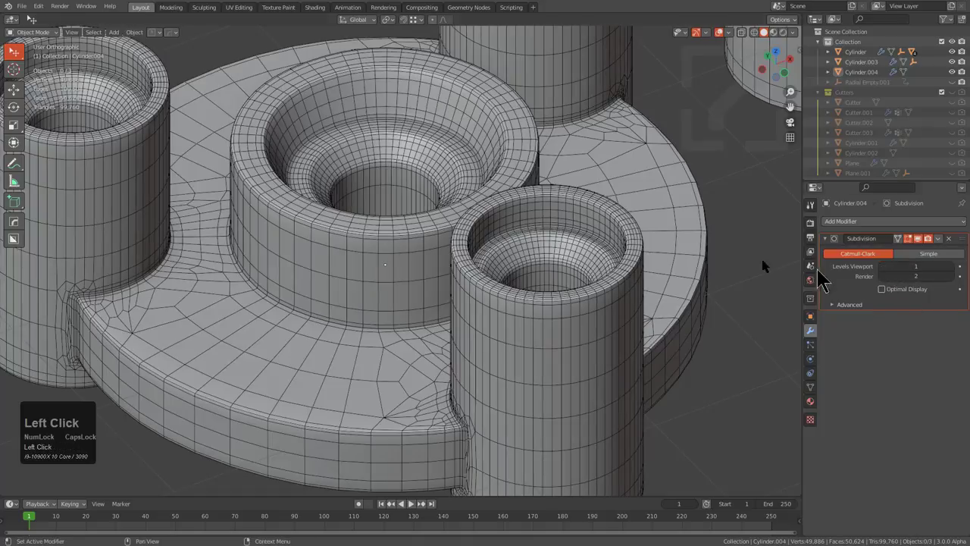
scroll("up", 3)
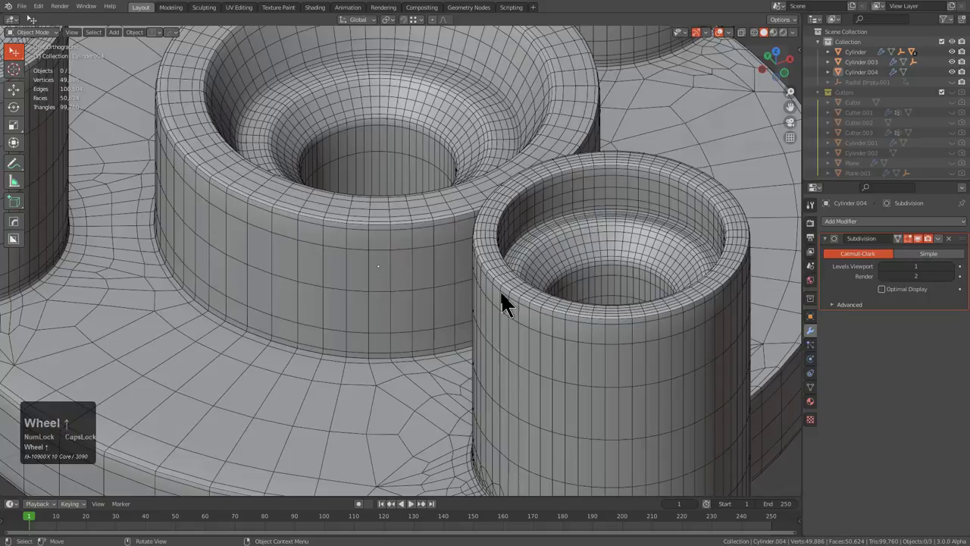
scroll("down", 3)
middle_click(517, 379)
scroll("up", 3)
left_click(890, 299)
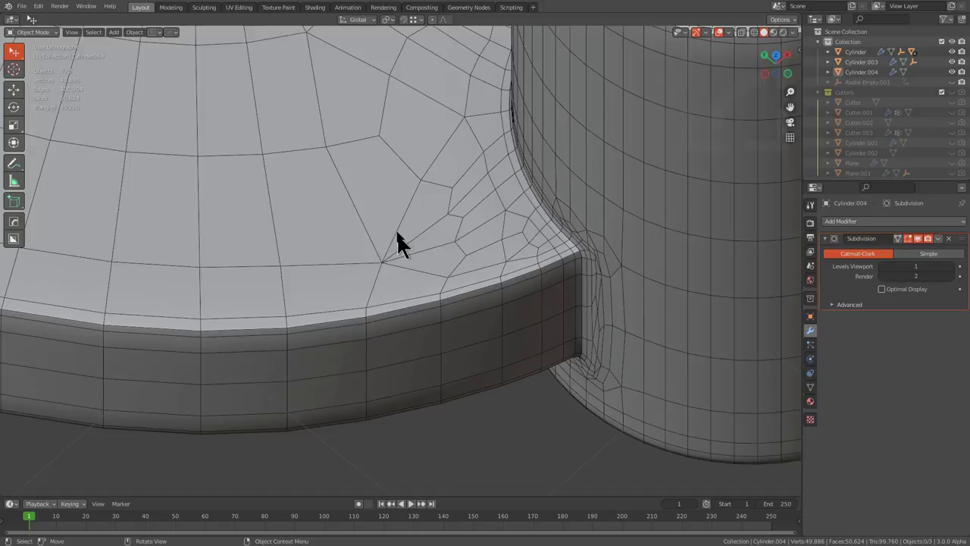
- Orbit the subdivided quad mesh to inspect the pillar joint and remeshed base
scroll("down", 3)
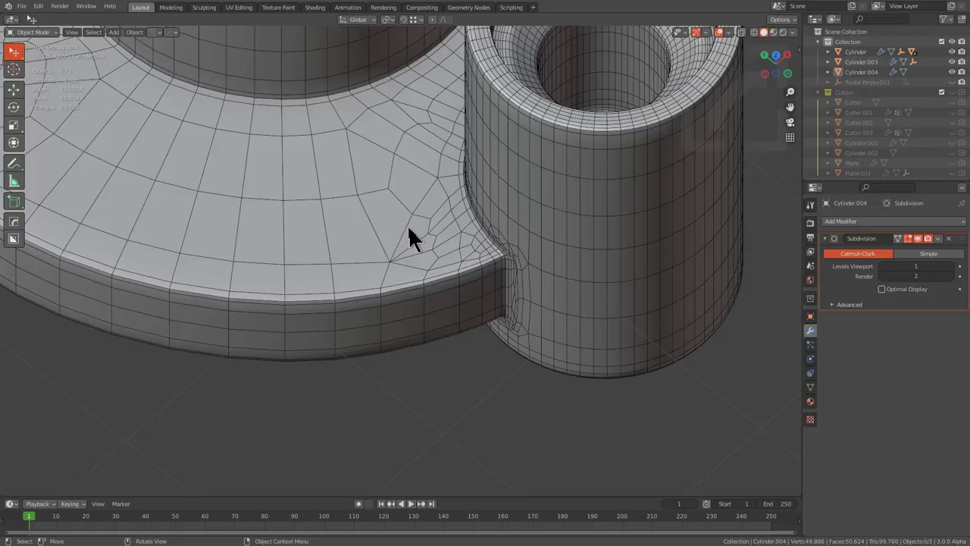
scroll("down", 3)
middle_click(413, 254)
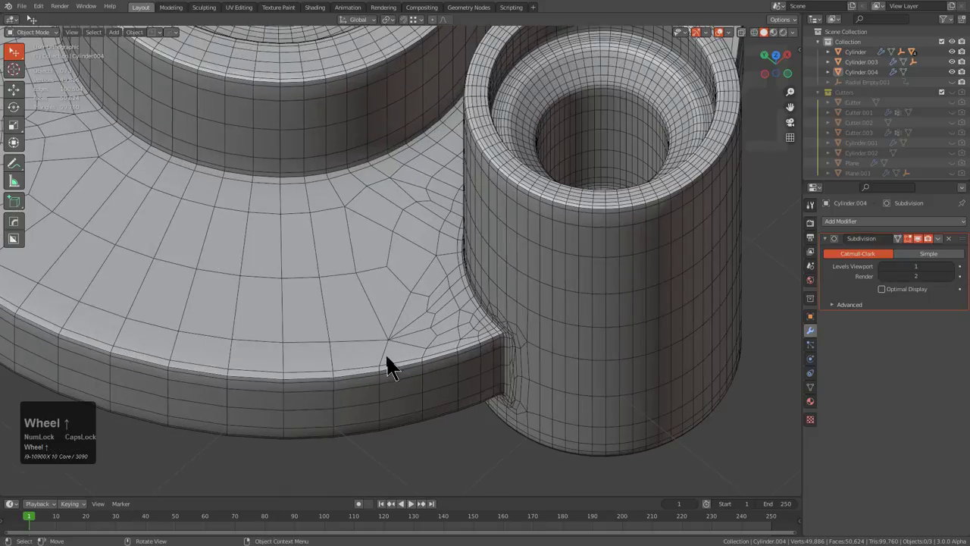
scroll("up", 3)
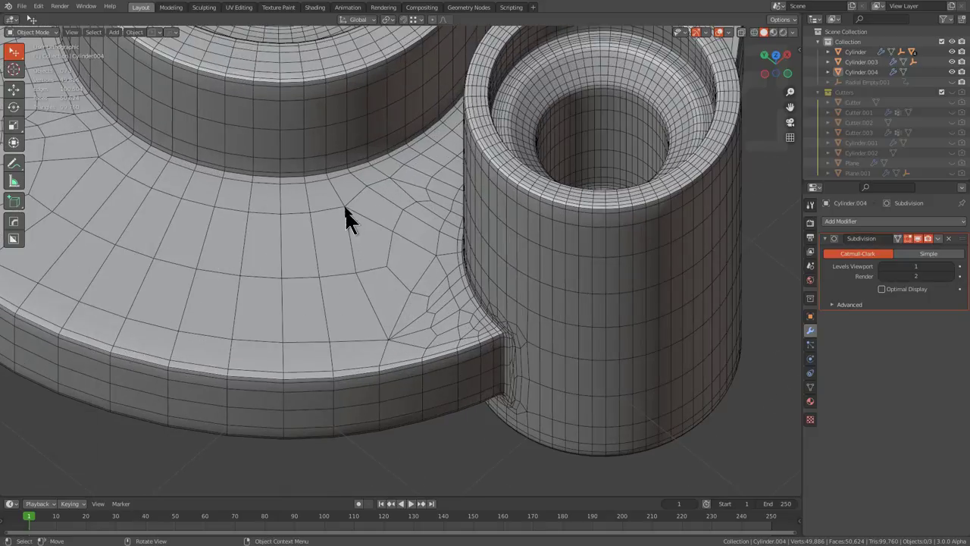
scroll("down", 3)
middle_click(440, 261)
middle_click(434, 232)
scroll("up", 3)
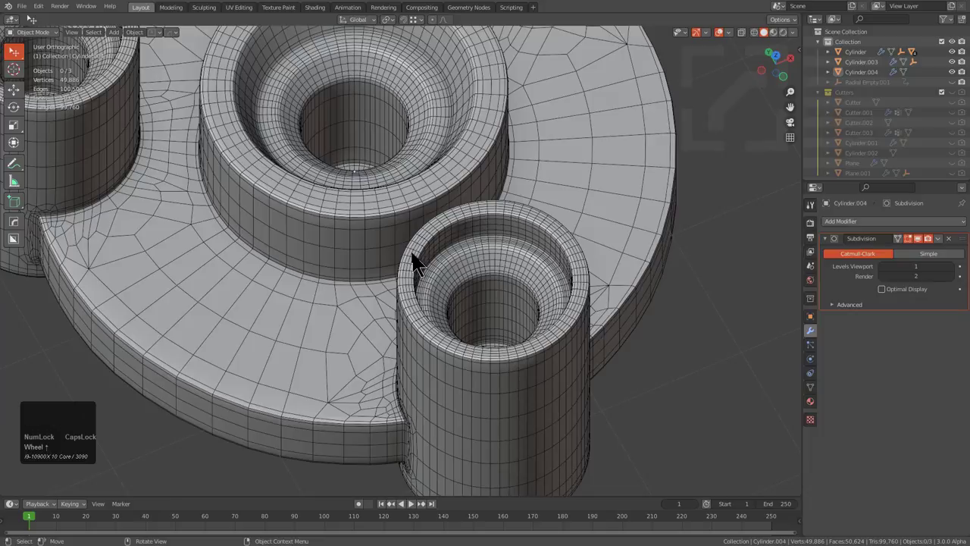
middle_click(418, 263)
scroll("up", 3)
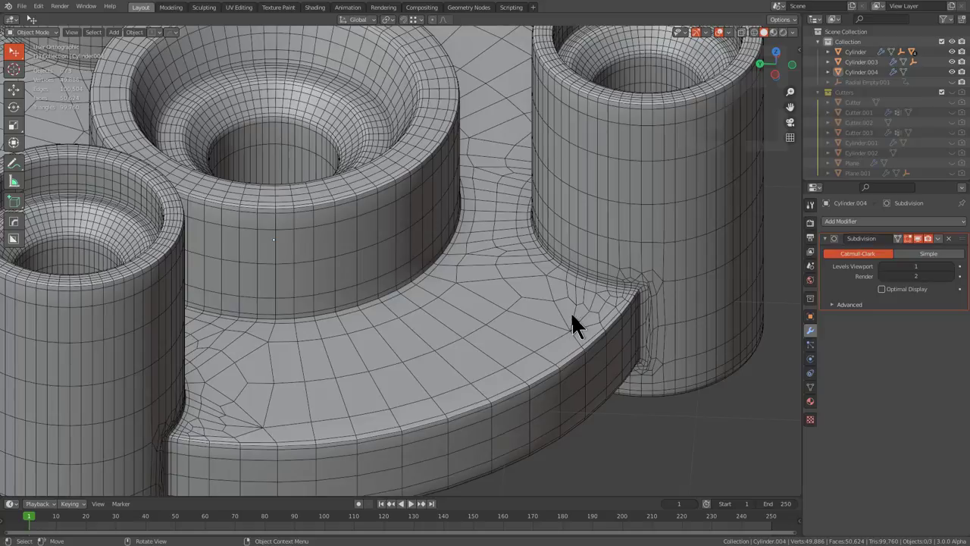
- Enter edit mode on the remeshed copy and open the HardOps Helper settings (Ctrl+`)
left_click(580, 323)
key("Tab")
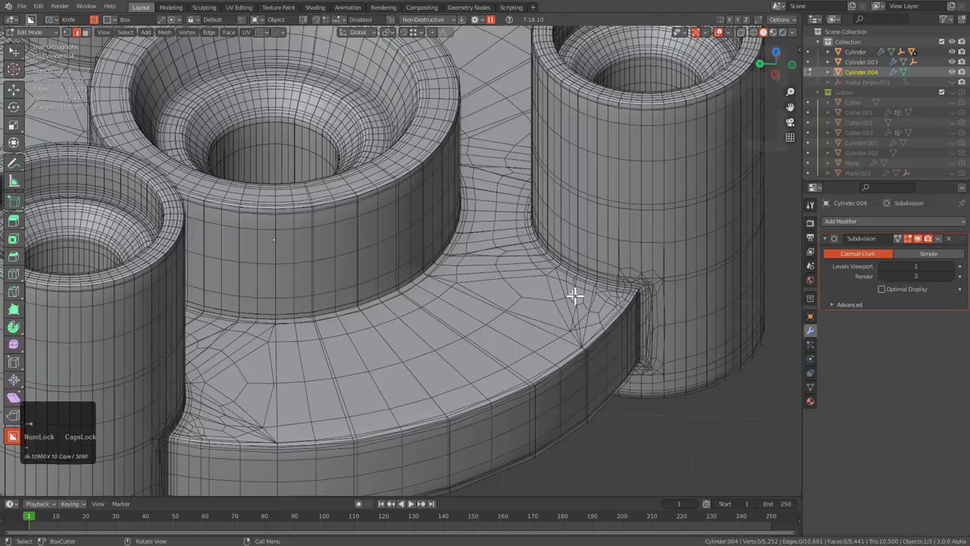
scroll("down", 3)
middle_click(505, 355)
key("ctrl+`")
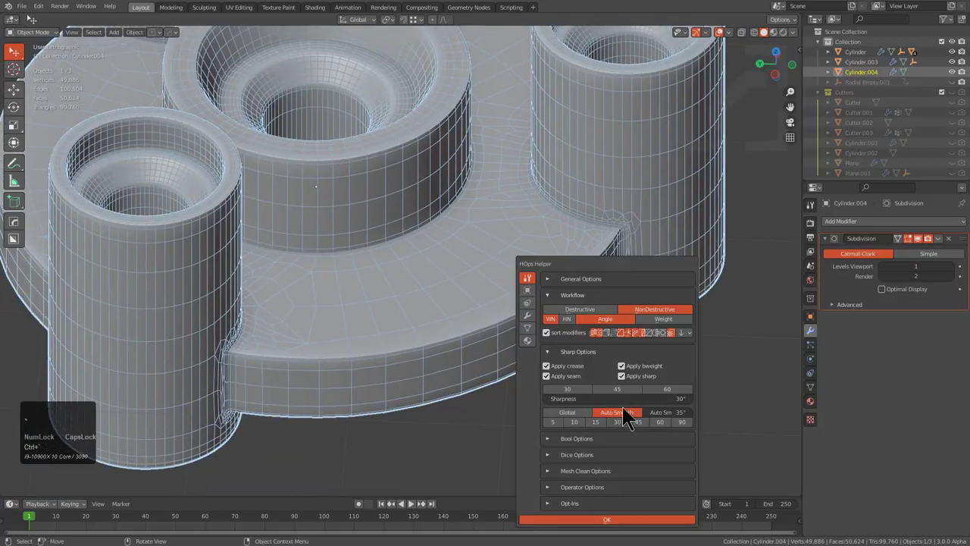
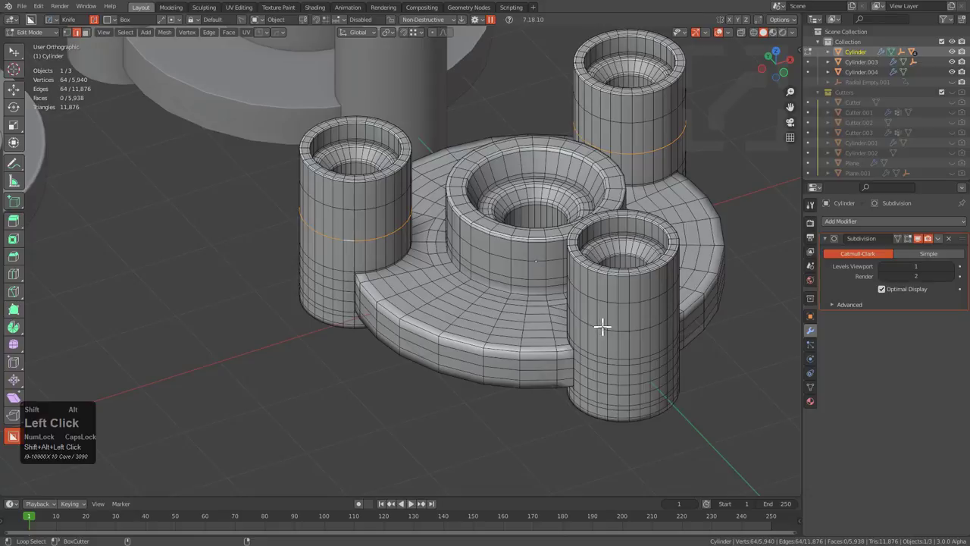
- Select a pillar edge loop near the joint and move it down along Z (G, Z)
key("g")
left_click(672, 343)
middle_click(416, 309)
scroll("up", 3)
middle_click(664, 181)
scroll("up", 3)
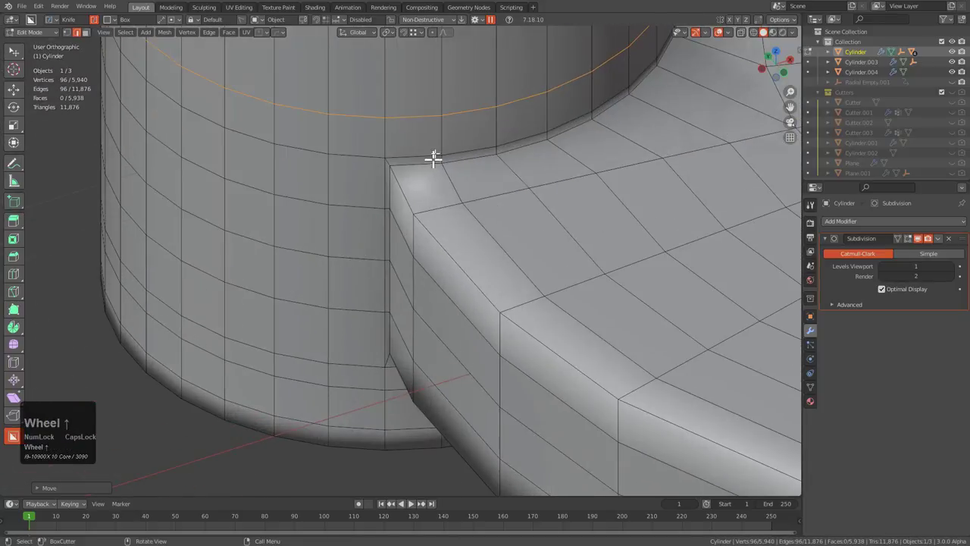
type("gz")
left_click(510, 134)
- Return to object mode and orbit to compare the smooth-shaded parts
key("Tab")
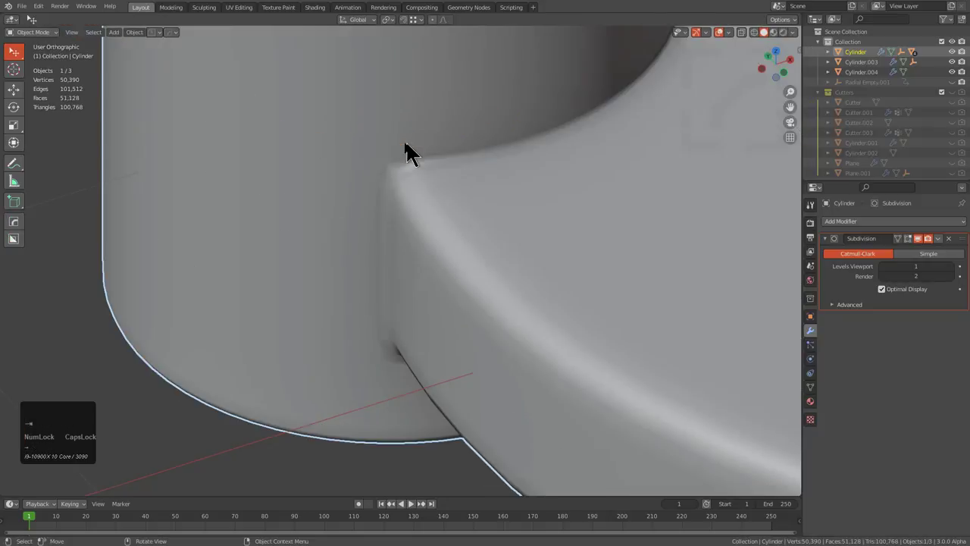
scroll("down", 3)
scroll("down", 3)
key("alt+a")
middle_click(442, 251)
scroll("down", 3)
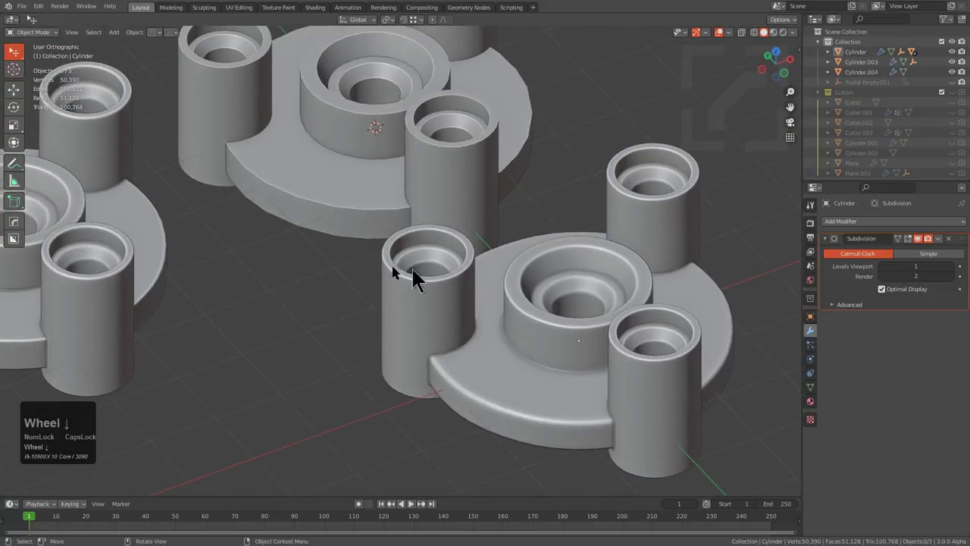
middle_click(391, 268)
scroll("down", 3)
middle_click(462, 268)
scroll("up", 3)
- Select the parts and snap to top view over Cylinder.004's quad wireframe
left_click(234, 253)
middle_click(259, 263)
scroll("up", 3)
scroll("up", 3)
left_click(421, 269)
scroll("down", 3)
middle_click(451, 284)
key("alt+a")
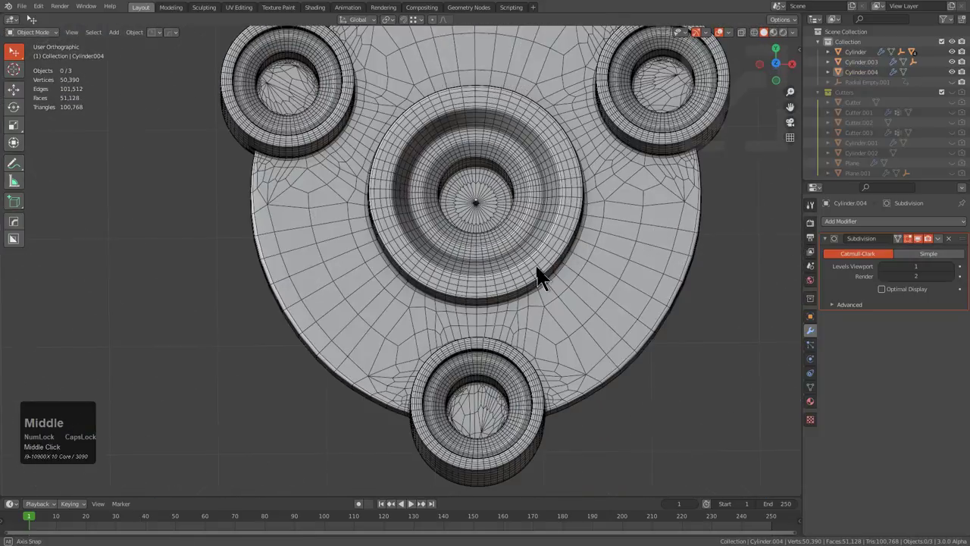
- Select Cylinder.003, collapse its Weld and Triangulate panels and add a Subdivision modifier (Ctrl+1)
middle_click(553, 243)
left_click(457, 289)
middle_click(446, 302)
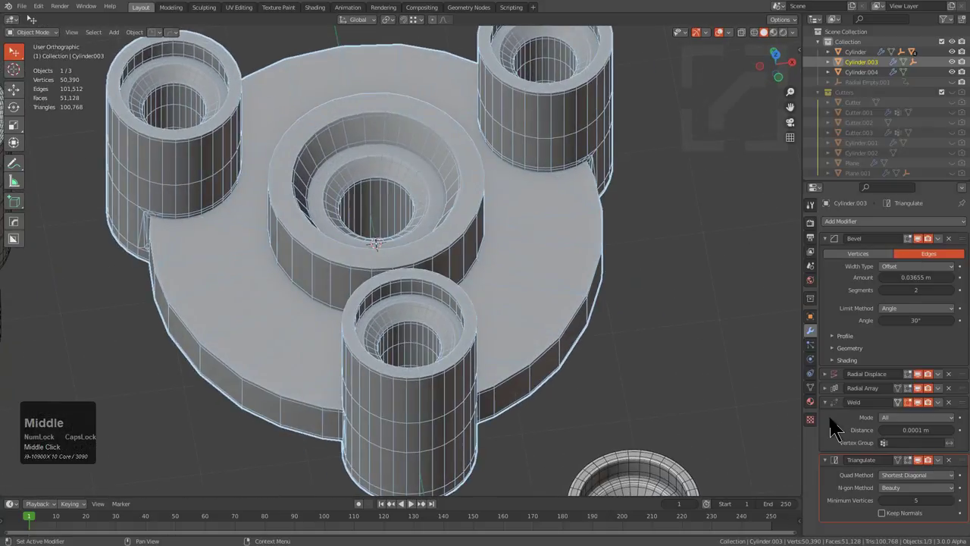
left_click(828, 468)
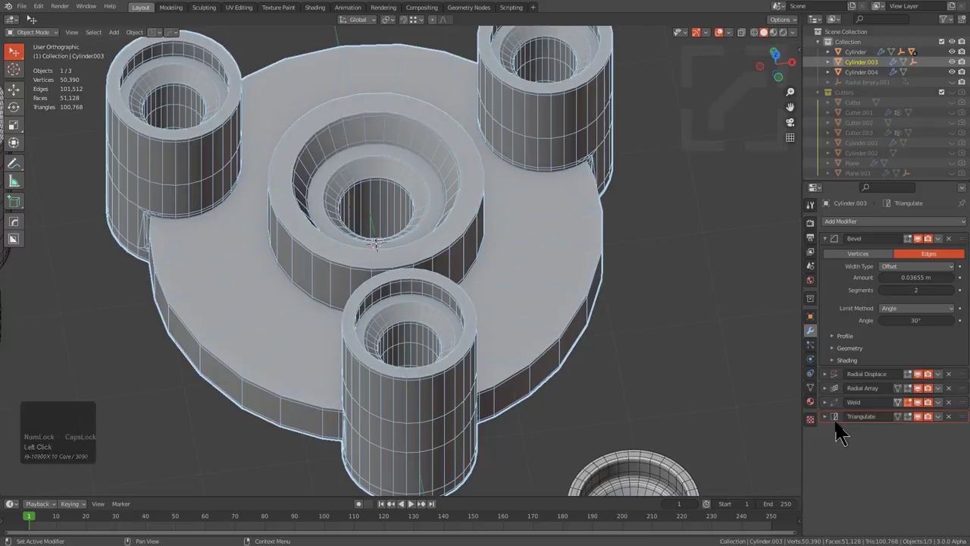
middle_click(392, 311)
key("alt+z")
middle_click(416, 322)
key("ctrl+1")
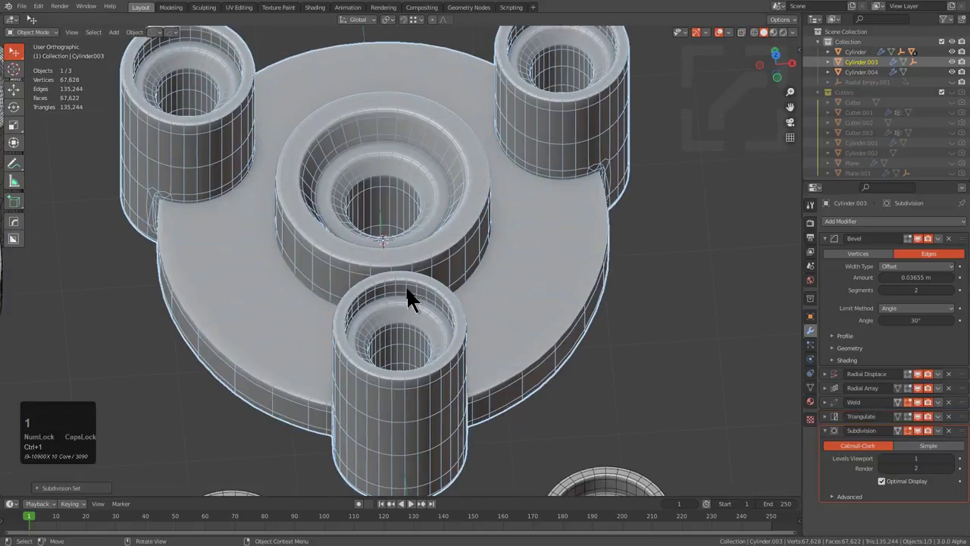
- Turn off Optimal Display on Cylinder.003's Subdivision modifier so all subdivided edges show
left_click_drag(443, 300, 646, 163)
key("ctrl+`")
left_click(659, 311)
- Orbit in close to inspect the subdivided pillar joints
middle_click(460, 299)
scroll("up", 3)
left_click_drag(477, 308, 554, 262)
key("alt+v")
left_click(555, 260)
scroll("down", 3)
middle_click(501, 260)
scroll("down", 3)
left_click_drag(529, 219, 200, 246)
scroll("up", 3)
scroll("down", 3)
scroll("up", 3)
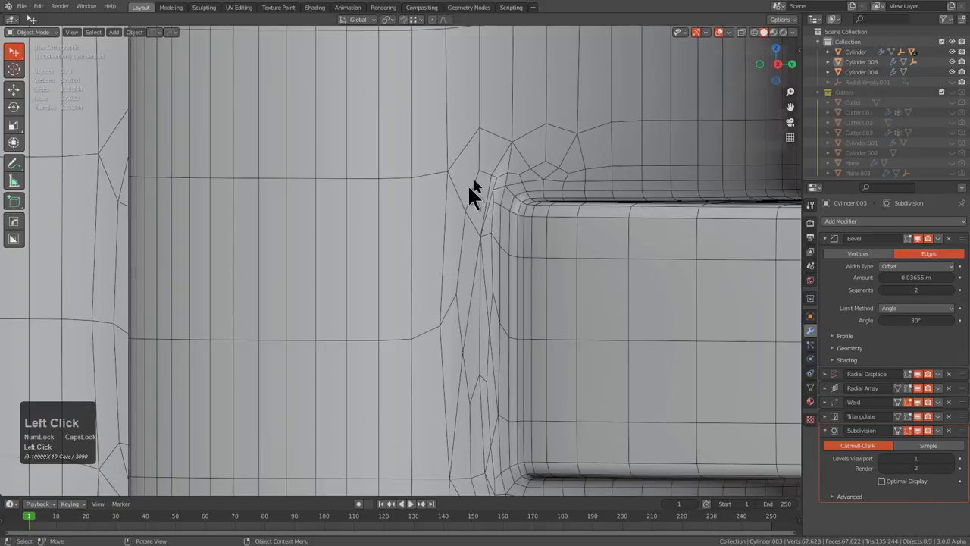
scroll("down", 3)
middle_click(517, 223)
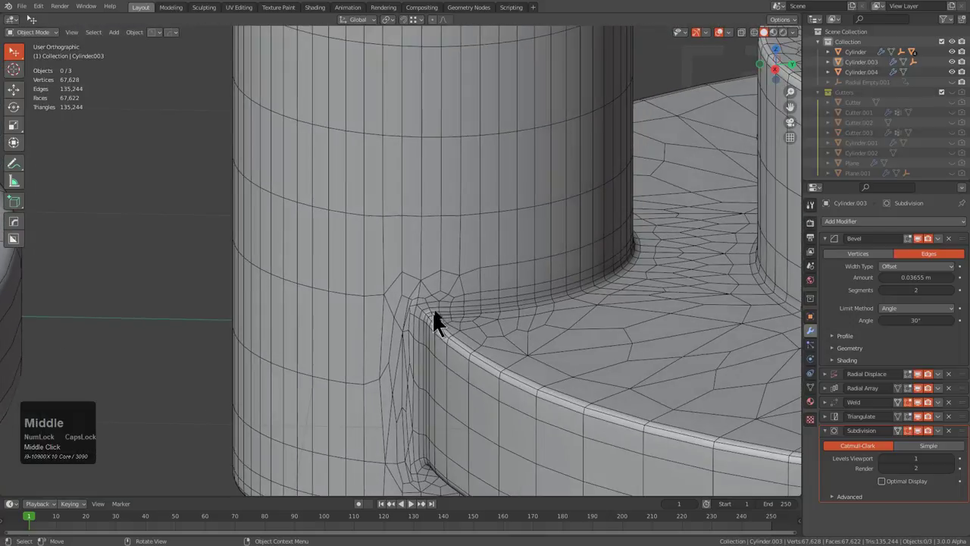
scroll("up", 3)
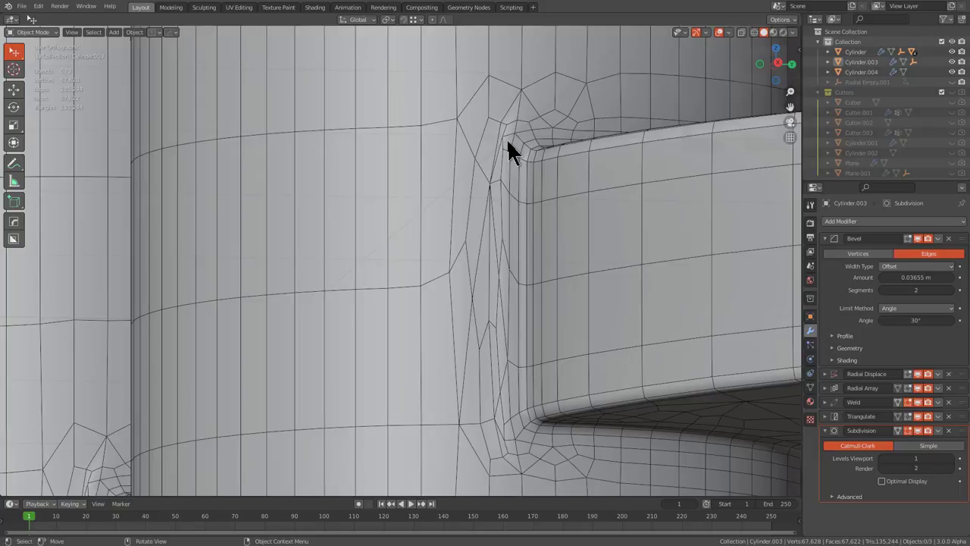
scroll("down", 3)
middle_click(506, 187)
scroll("down", 3)
middle_click(464, 207)
scroll("up", 3)
middle_click(480, 211)
scroll("up", 3)
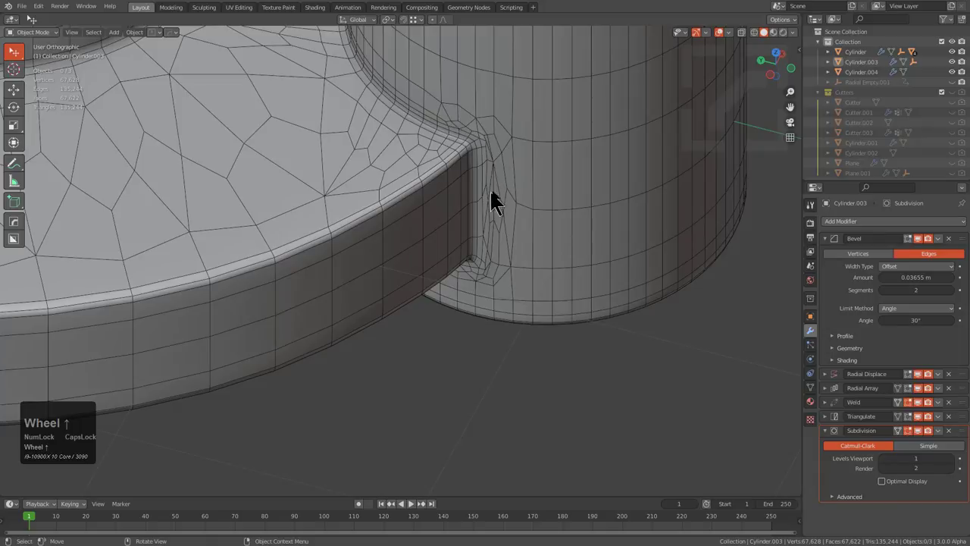
scroll("down", 3)
middle_click(359, 186)
scroll("down", 3)
middle_click(424, 223)
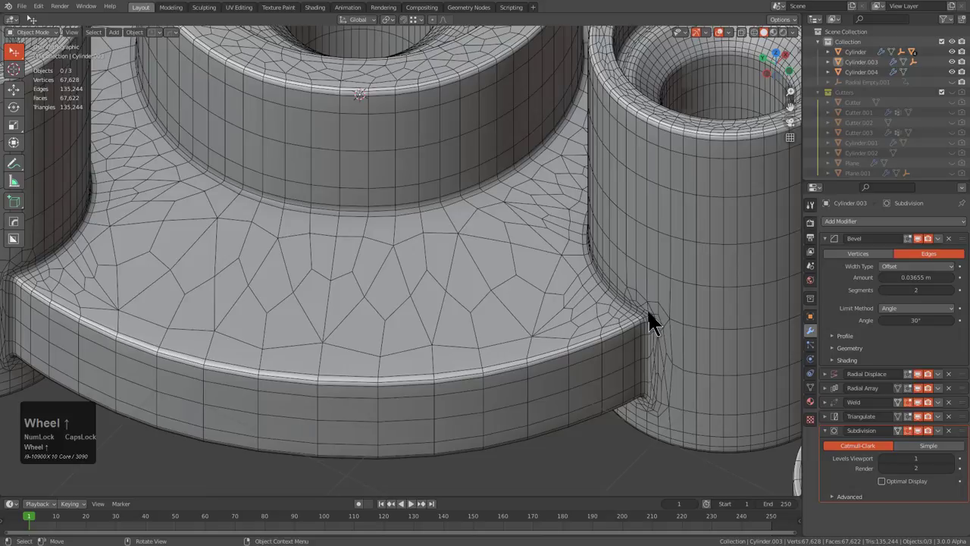
scroll("up", 3)
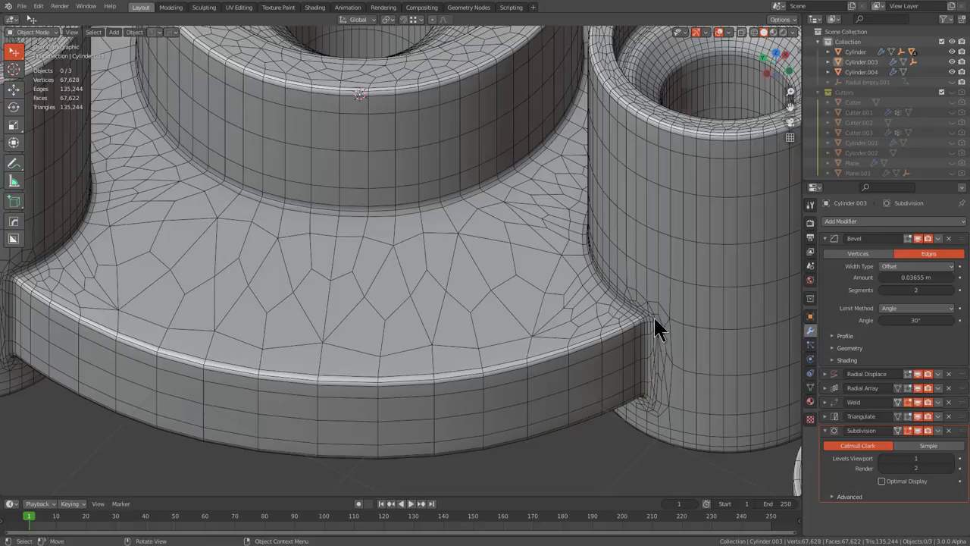
- Inspect the subdivided base, then duplicate the part with its modifier stack as Cylinder.005
scroll("down", 3)
middle_click(396, 294)
scroll("down", 3)
middle_click(432, 283)
scroll("up", 3)
middle_click(429, 268)
scroll("up", 3)
middle_click(424, 243)
scroll("down", 3)
middle_click(495, 255)
scroll("down", 3)
scroll("up", 3)
left_click(422, 260)
- Remove the Subdivision modifier from Cylinder.005
scroll("down", 3)
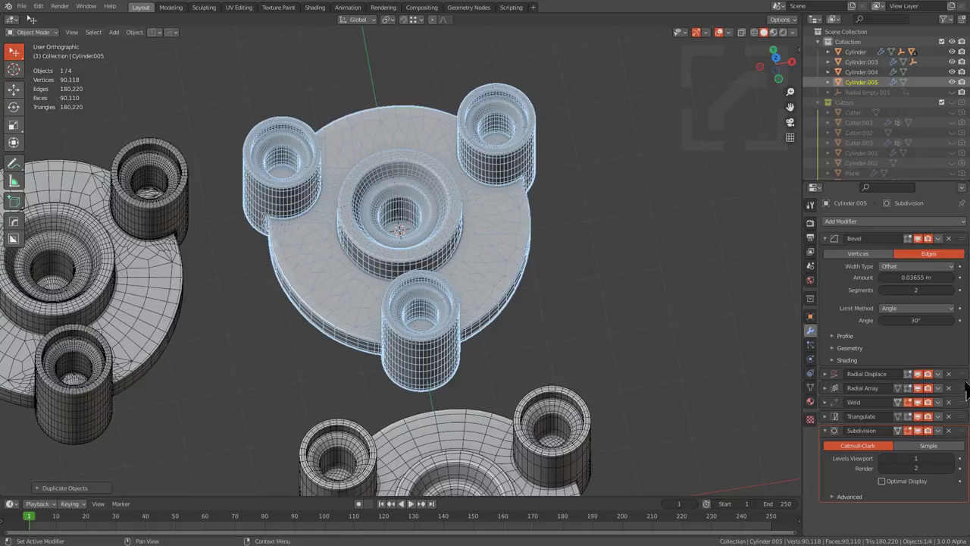
left_click(955, 381)
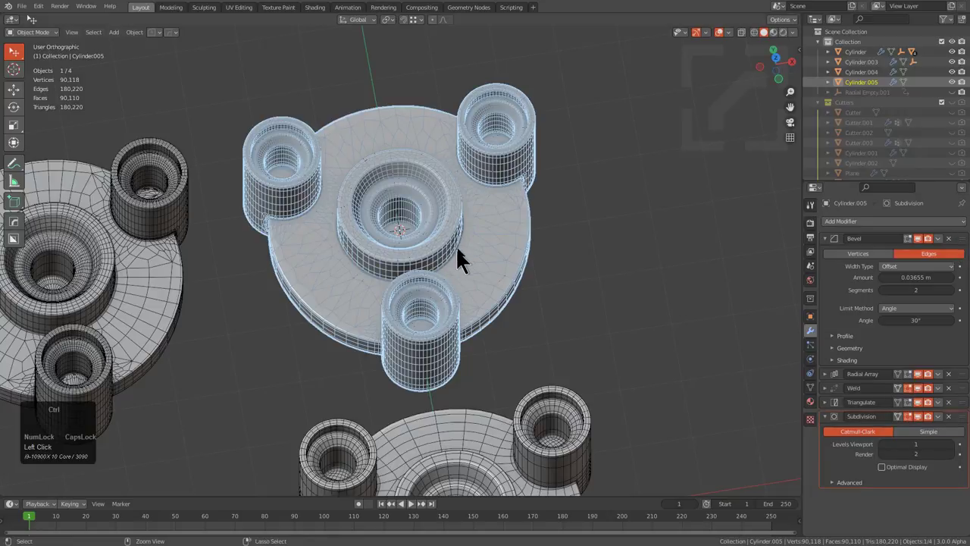
key("ctrl+z")
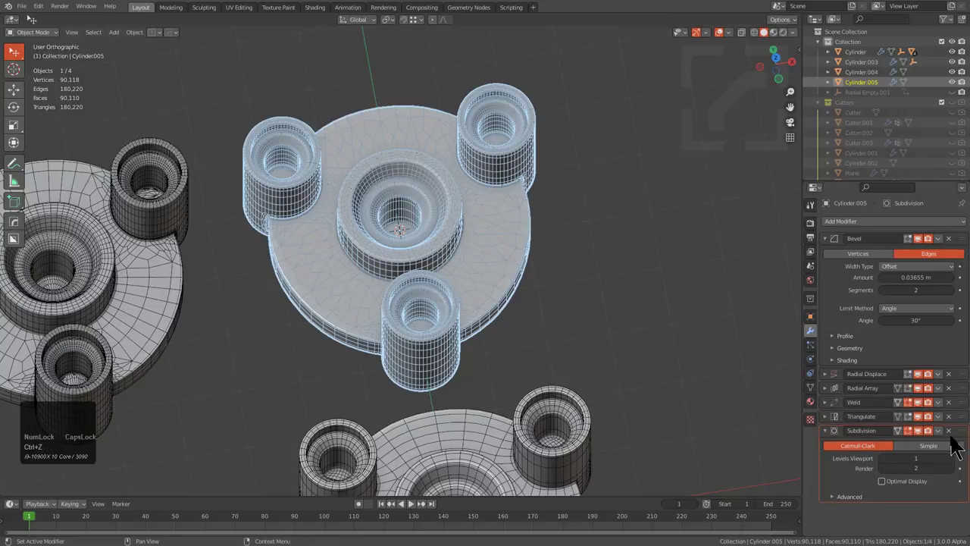
left_click(962, 436)
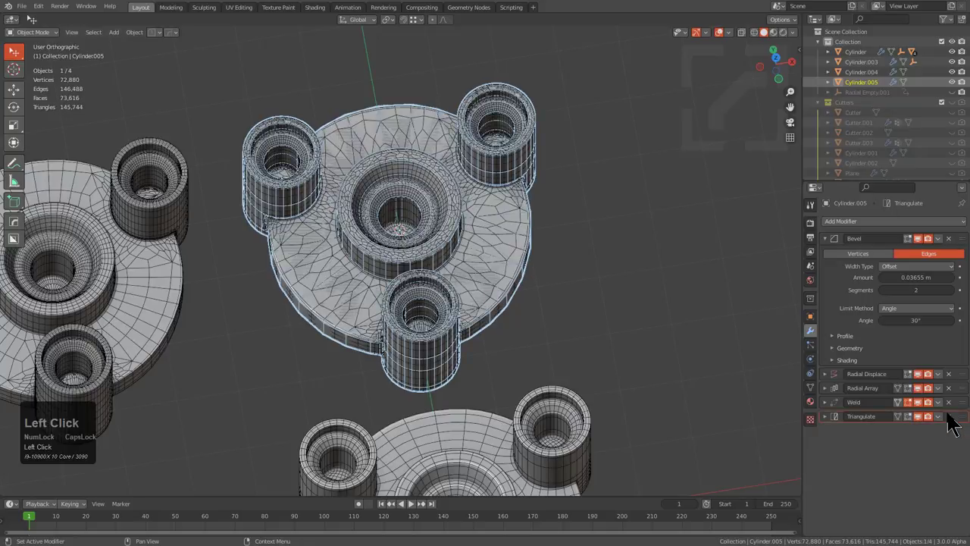
- Apply the remaining Triangulate modifier so the mesh is made real
key("ctrl+z")
type("gfx")
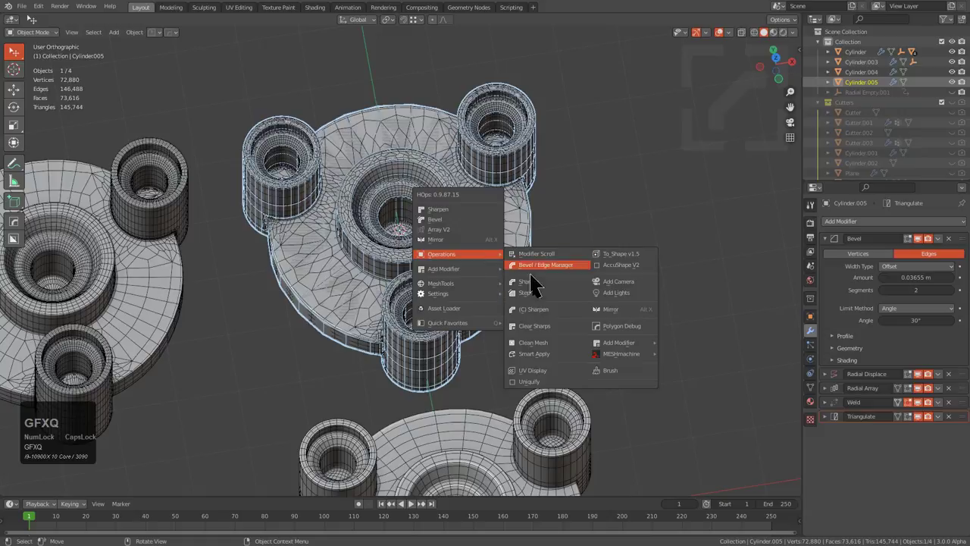
left_click(549, 364)
type("gx")
left_click(694, 254)
- Run HardOps Sharpen to mark the part's hard edges sharp at 30°
middle_click(609, 281)
middle_click(422, 284)
scroll("up", 3)
left_click(389, 237)
scroll("up", 3)
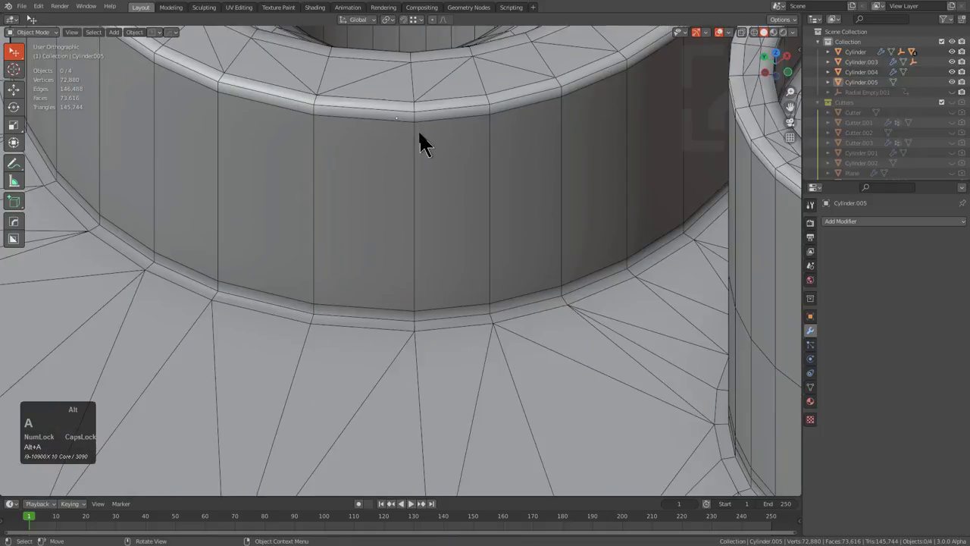
scroll("down", 3)
scroll("up", 3)
left_click(438, 224)
key("q")
left_click(454, 162)
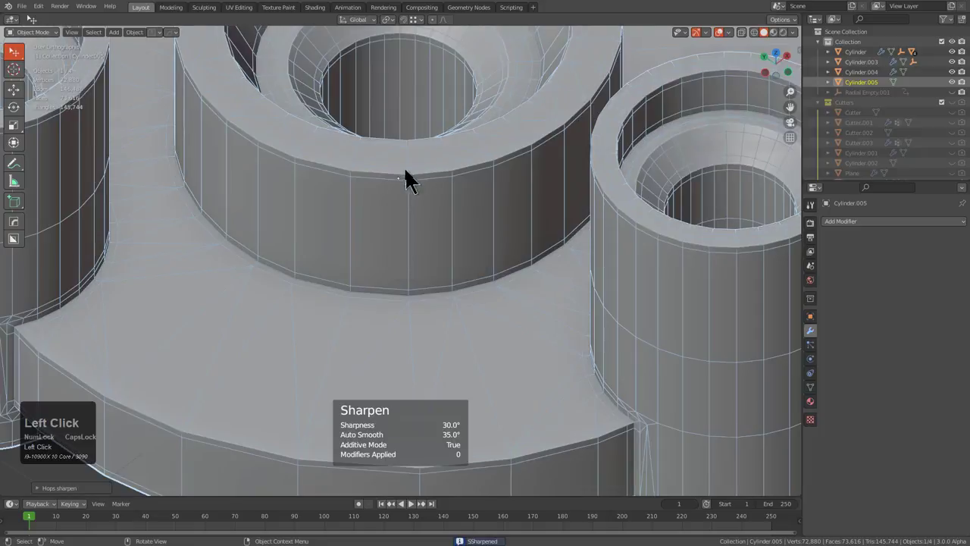
- Check the sharp-marked edges on the mesh in Edit Mode
key("alt+a")
scroll("down", 3)
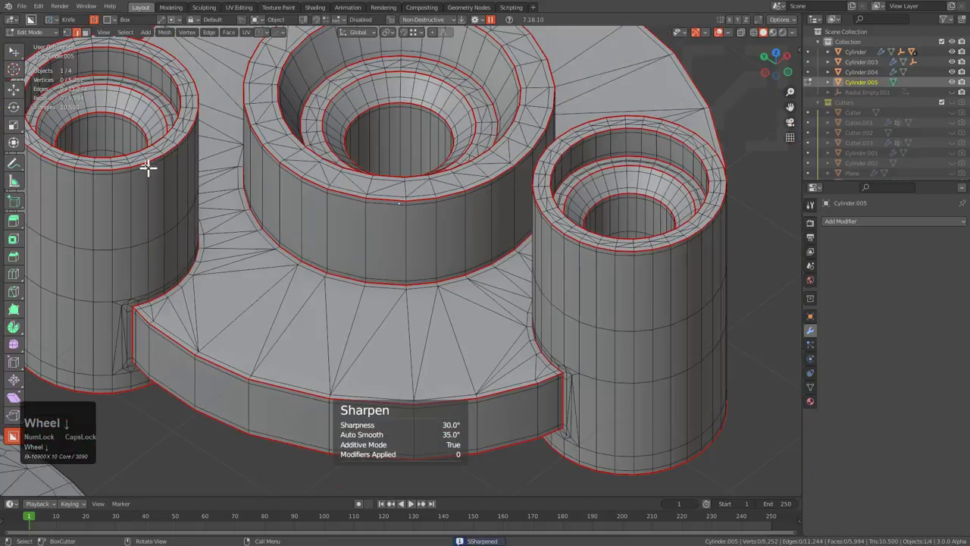
middle_click(208, 141)
left_click_drag(224, 321, 434, 217)
middle_click(434, 217)
scroll("down", 3)
middle_click(484, 300)
scroll("down", 3)
- In the Quad Remesher sidebar, enable Use Normals Splitting and raise Adaptive size to 90%
key("n")
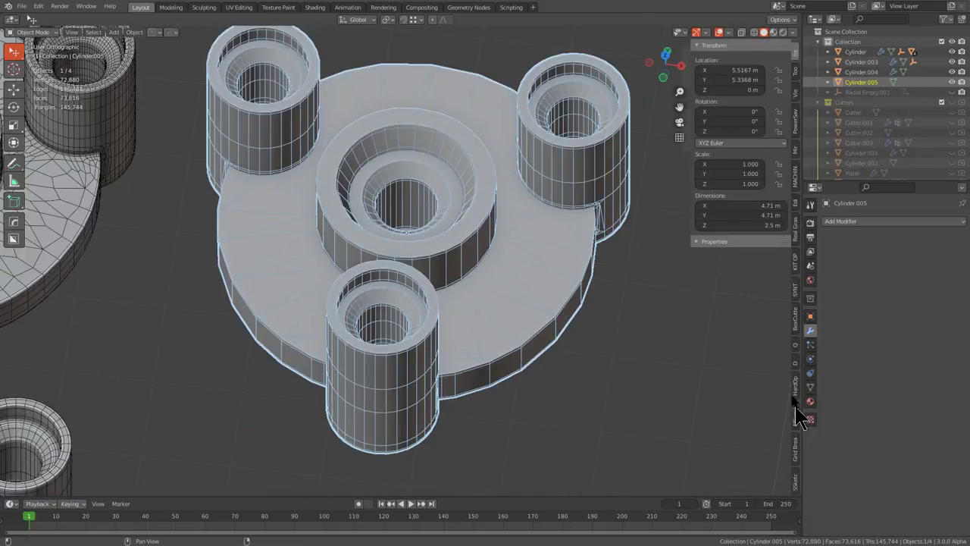
left_click(800, 357)
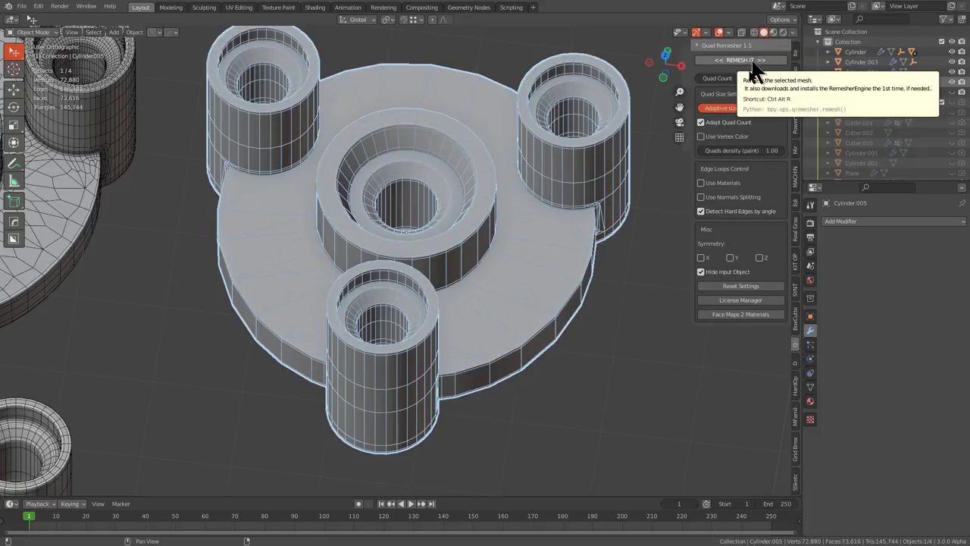
left_click(735, 220)
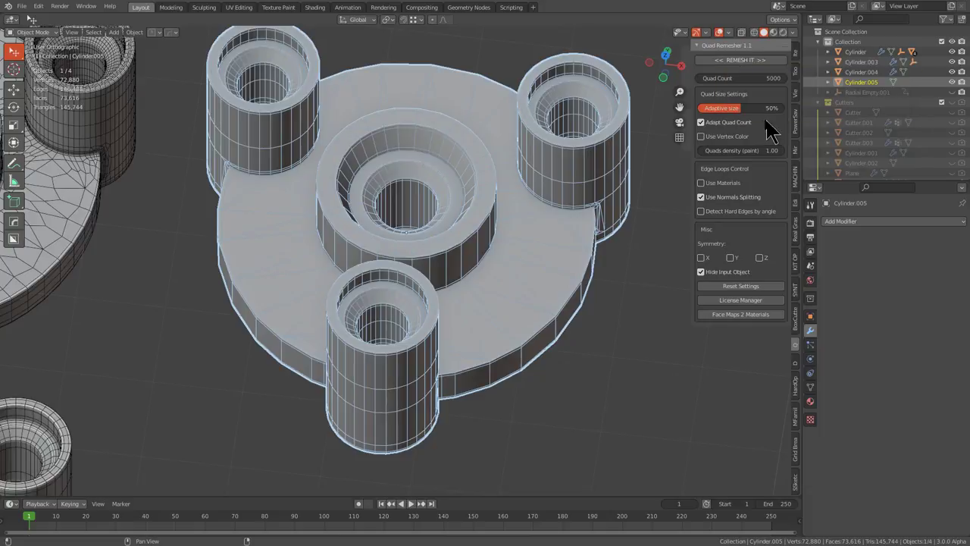
left_click_drag(750, 119, 733, 68)
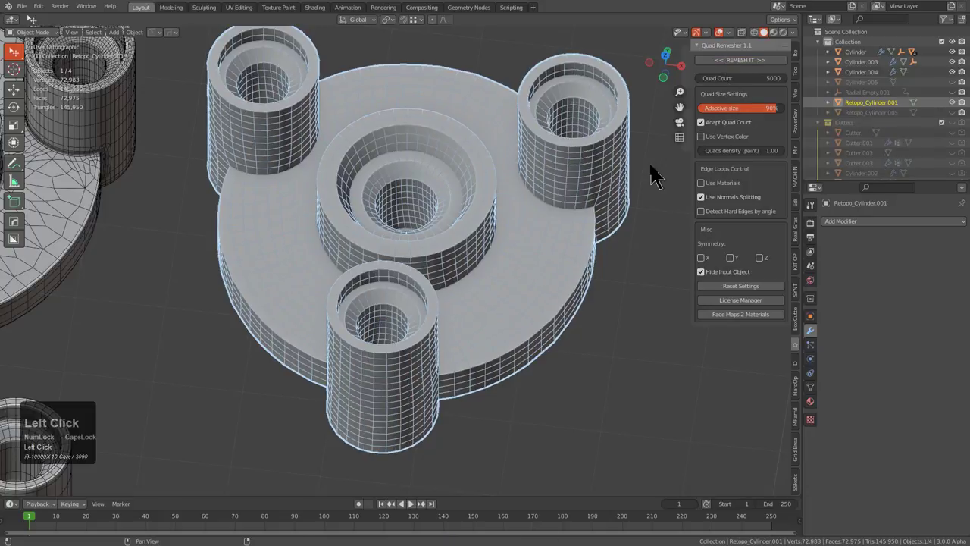
middle_click(474, 276)
scroll("up", 3)
middle_click(463, 260)
key("alt+a")
middle_click(484, 263)
scroll("down", 3)
left_click_drag(463, 275, 311, 232)
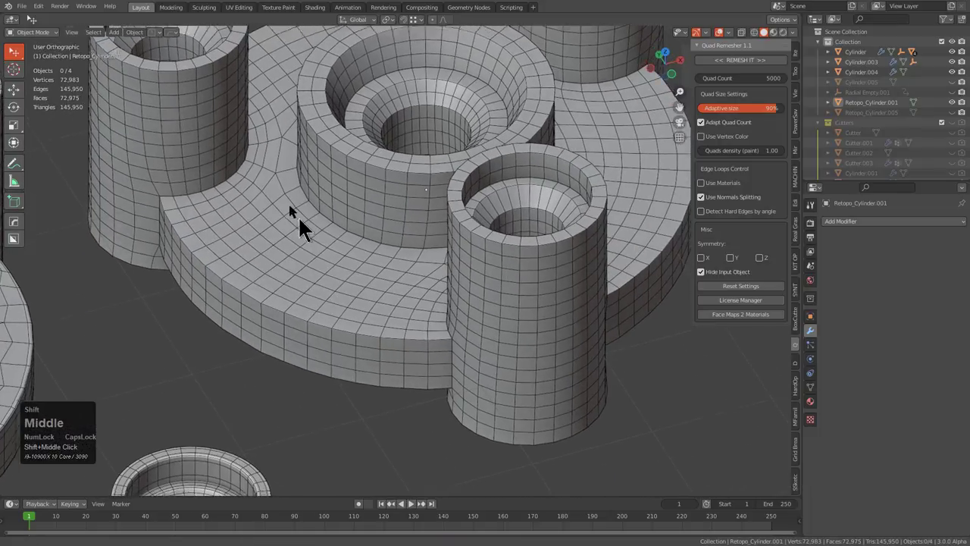
middle_click(247, 176)
scroll("up", 3)
middle_click(261, 191)
middle_click(263, 228)
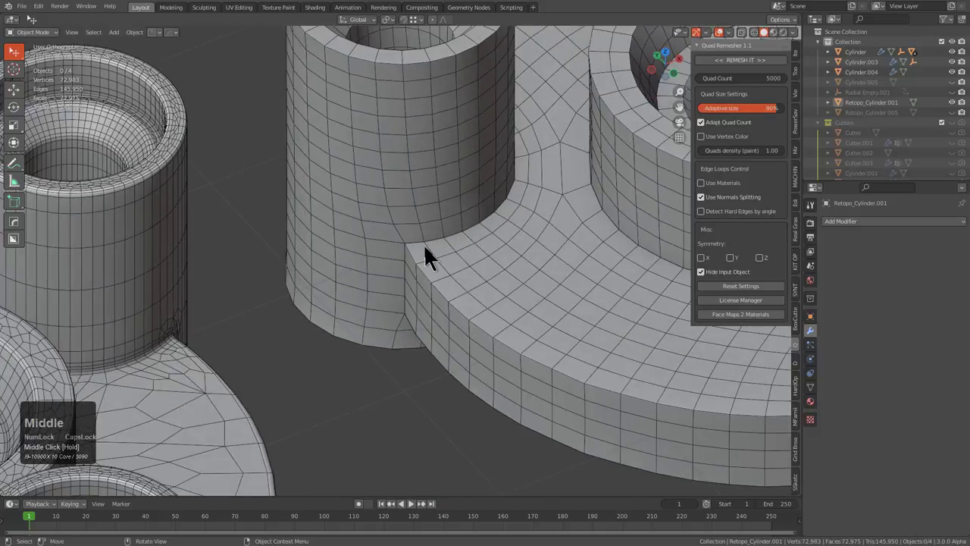
scroll("down", 3)
middle_click(458, 304)
scroll("up", 3)
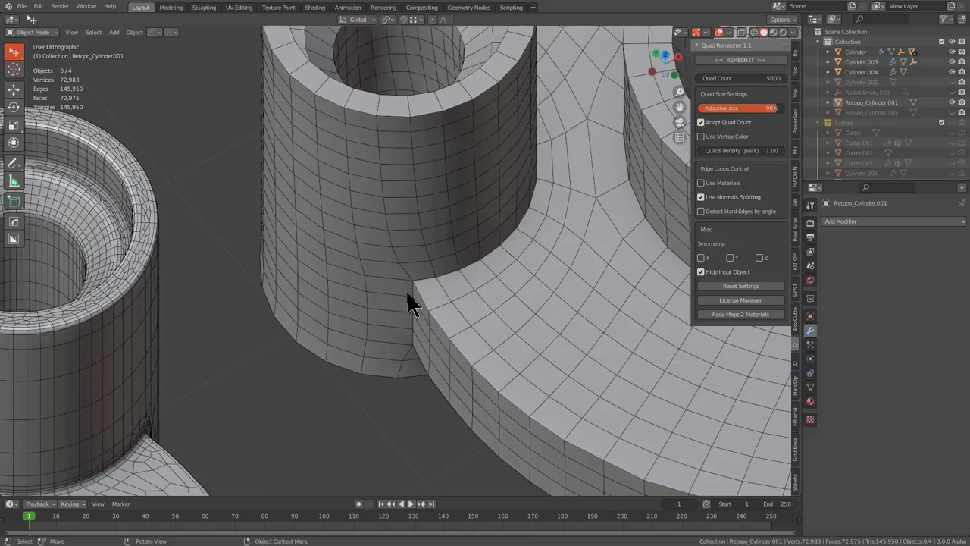
scroll("down", 3)
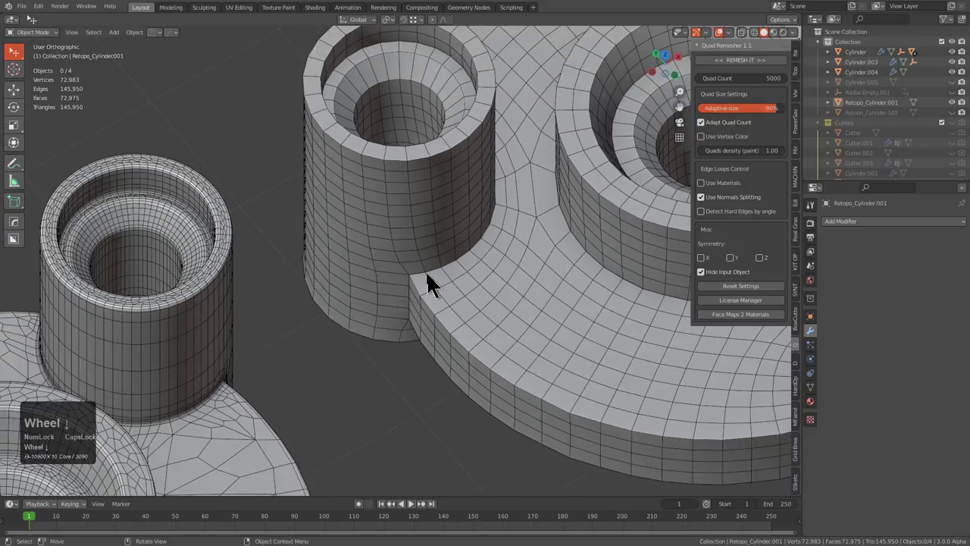
middle_click(442, 286)
scroll("up", 3)
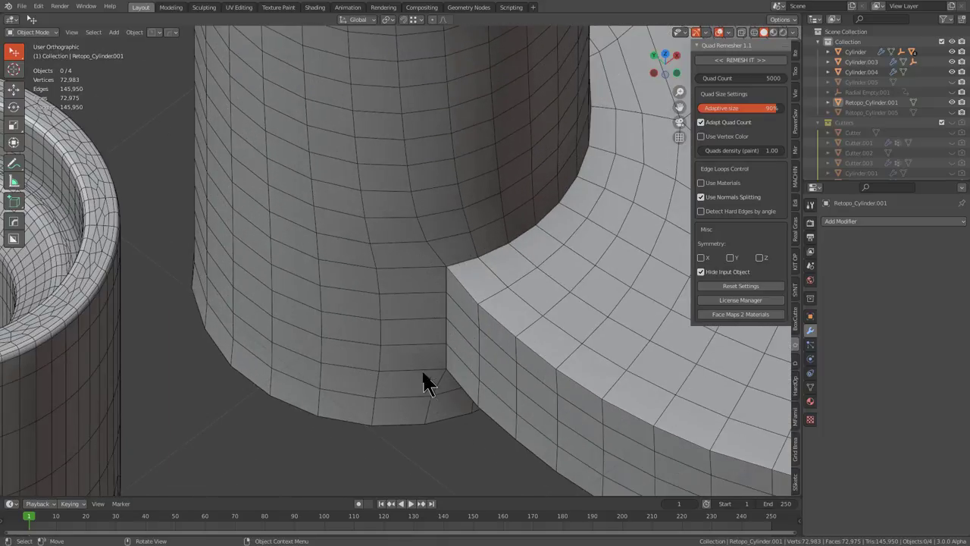
scroll("down", 3)
middle_click(405, 296)
scroll("up", 3)
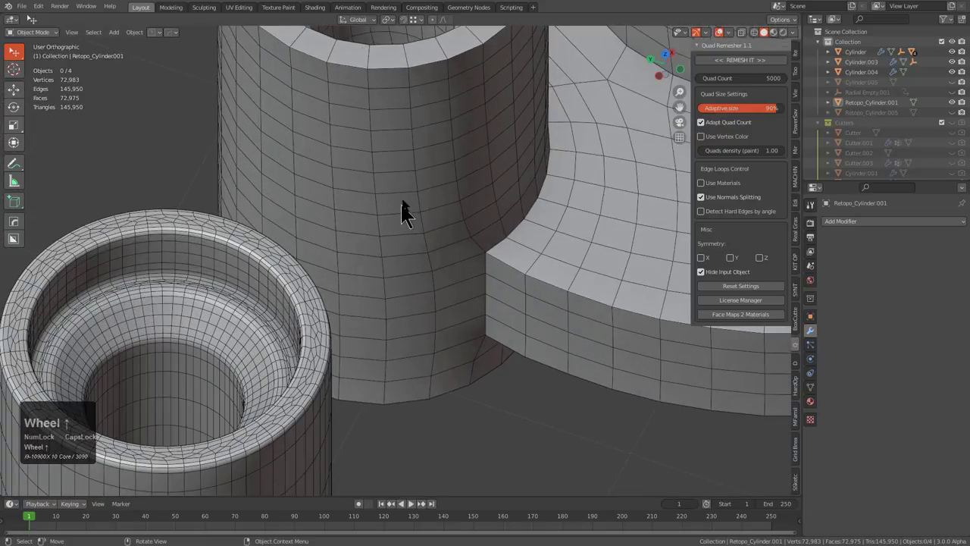
scroll("down", 3)
left_click_drag(421, 217, 453, 305)
middle_click(453, 305)
scroll("up", 3)
scroll("down", 3)
left_click_drag(409, 299, 404, 221)
scroll("down", 3)
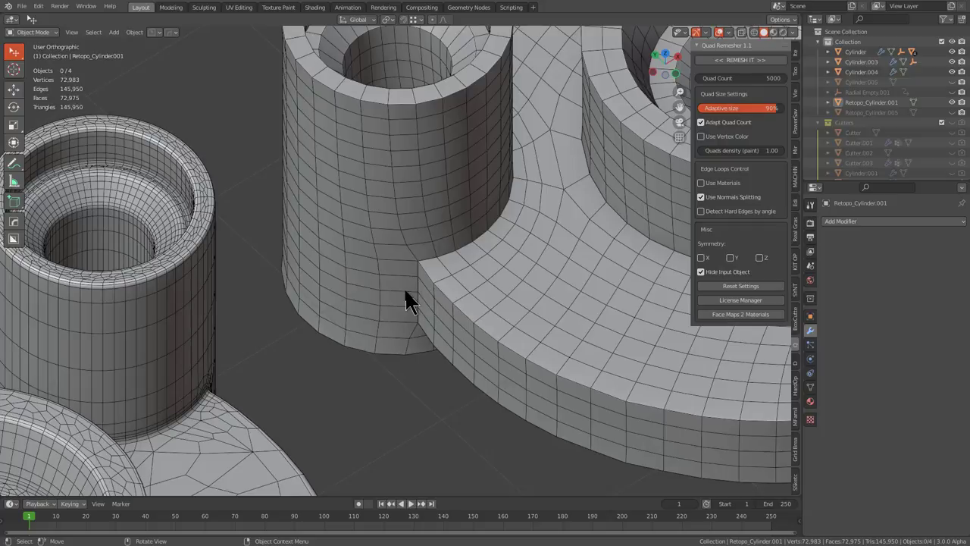
scroll("down", 3)
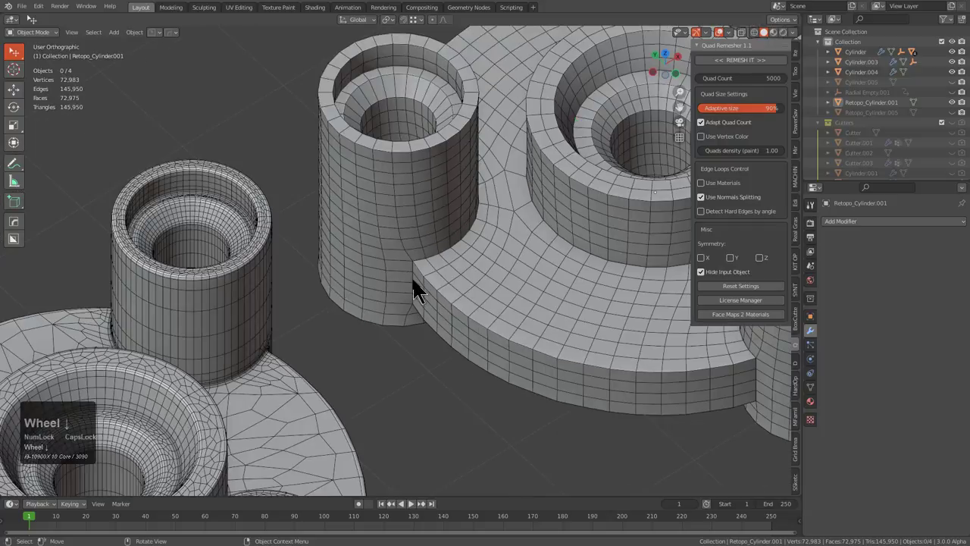
scroll("down", 3)
middle_click(458, 255)
scroll("up", 3)
middle_click(591, 342)
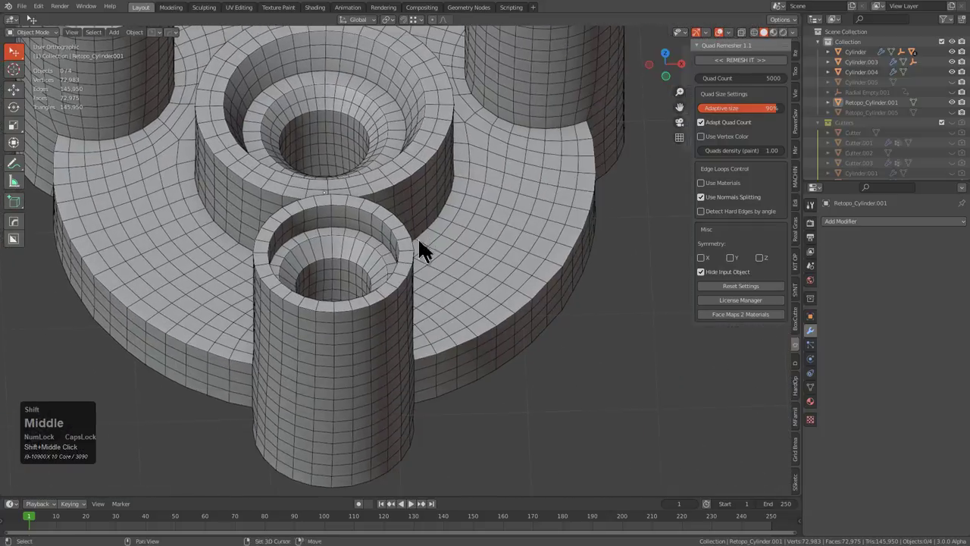
scroll("down", 3)
left_click(378, 291)
key("alt+v")
left_click(457, 247)
scroll("up", 3)
key("Tab")
key("ctrl+e")
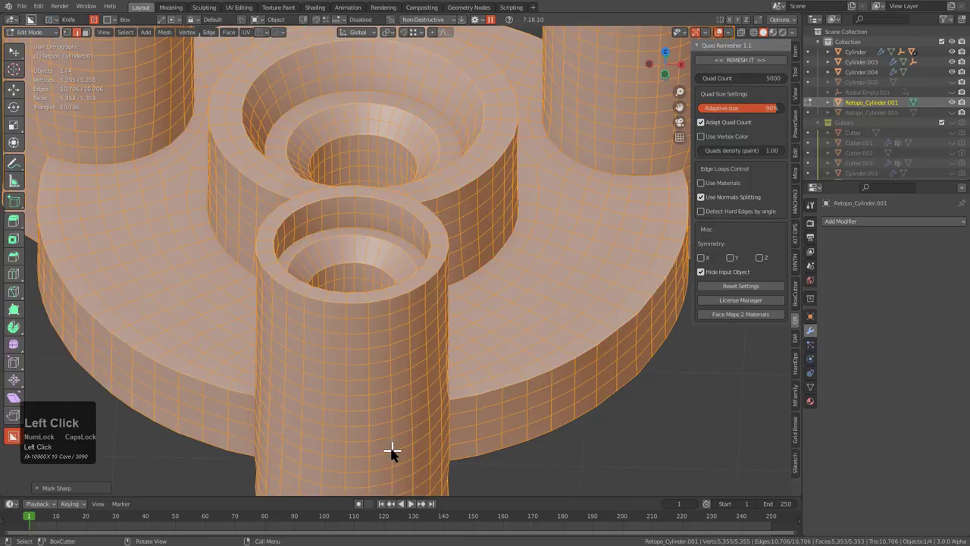
key("Tab")
- Orbit around the smooth-shaded Retopo_Cylinder.001 to check its surface
scroll("down", 3)
middle_click(402, 312)
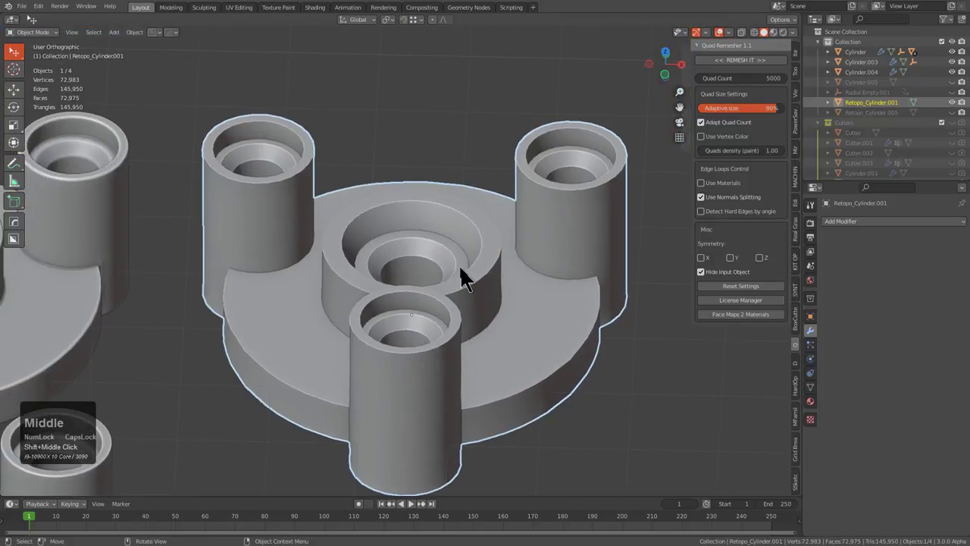
middle_click(572, 326)
middle_click(425, 307)
middle_click(424, 320)
scroll("up", 3)
middle_click(474, 337)
middle_click(475, 300)
scroll("down", 3)
middle_click(550, 272)
scroll("up", 3)
middle_click(530, 223)
scroll("up", 3)
scroll("down", 3)
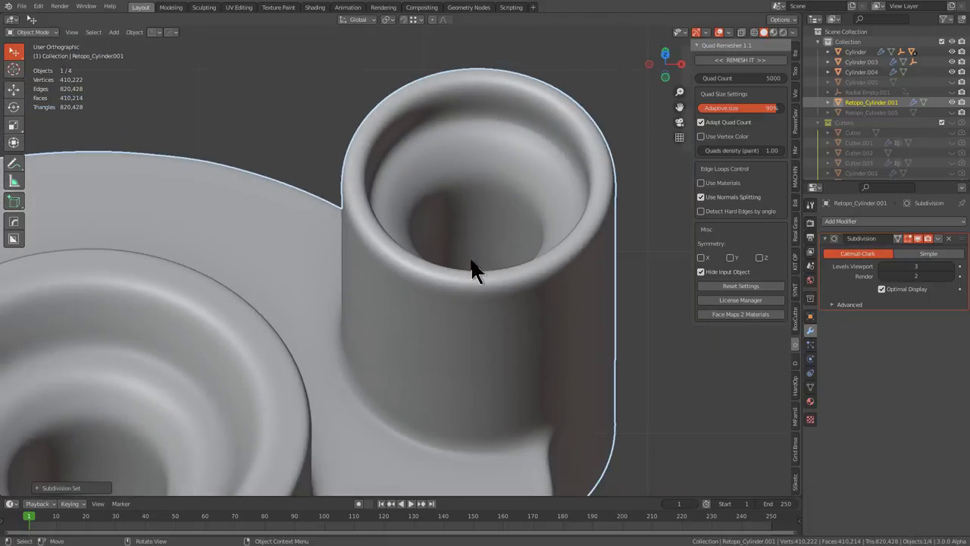
scroll("down", 3)
- Orbit in on the subdivided hole rim where the edge loop is being slid
left_click_drag(457, 331, 433, 362)
scroll("down", 3)
middle_click(452, 384)
scroll("down", 3)
scroll("up", 3)
scroll("down", 3)
middle_click(336, 293)
scroll("down", 3)
scroll("up", 3)
scroll("down", 3)
middle_click(431, 218)
scroll("up", 3)
middle_click(401, 218)
- Add a support edge loop at the base of the central boss with Loop Cut and Slide
scroll("up", 3)
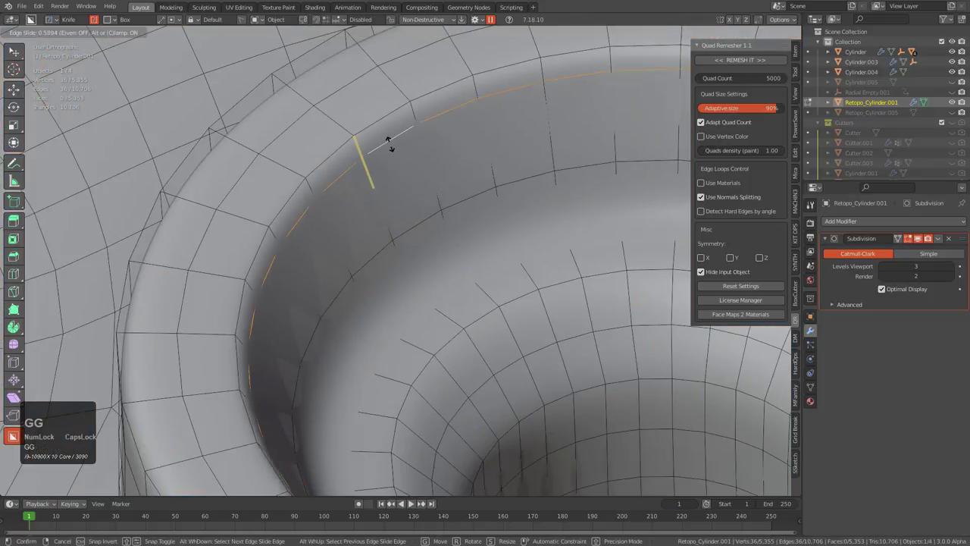
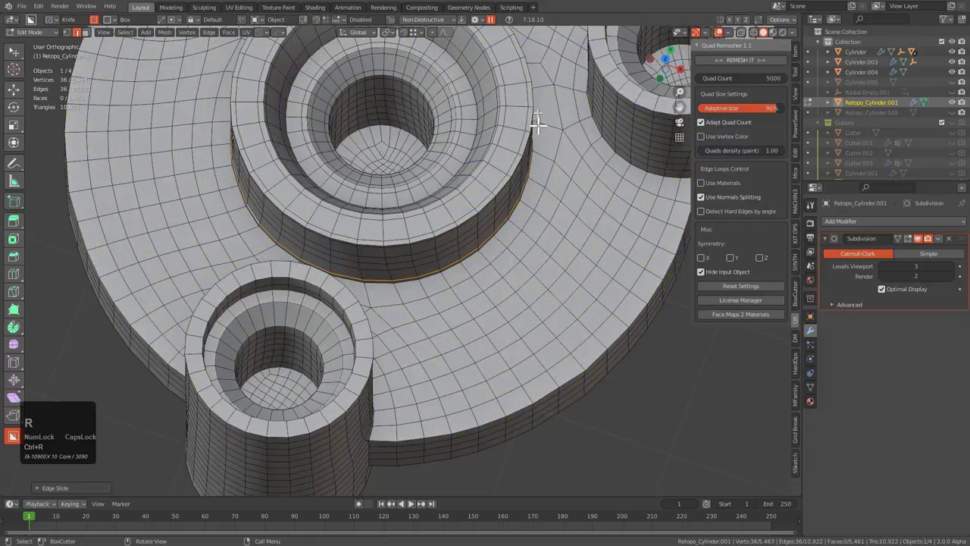
middle_click(435, 290)
scroll("down", 3)
key("ctrl+r")
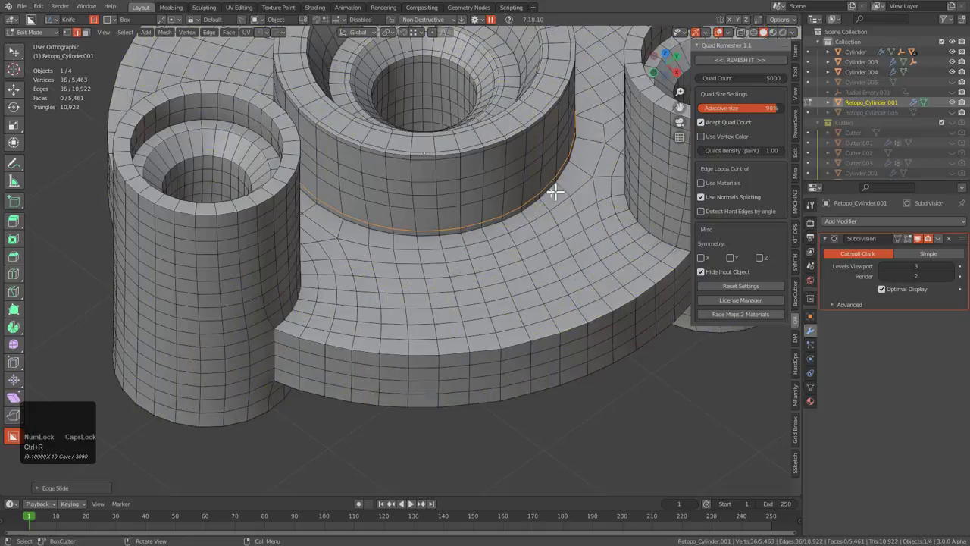
middle_click(500, 217)
scroll("down", 3)
middle_click(427, 266)
scroll("up", 3)
middle_click(393, 240)
scroll("up", 3)
scroll("down", 3)
middle_click(328, 259)
scroll("up", 3)
- Bevel the selected rim loop on Retopo_Cylinder.001 into tighter support loops via the Hard Ops menu
key("q")
left_click(408, 221)
key("b")
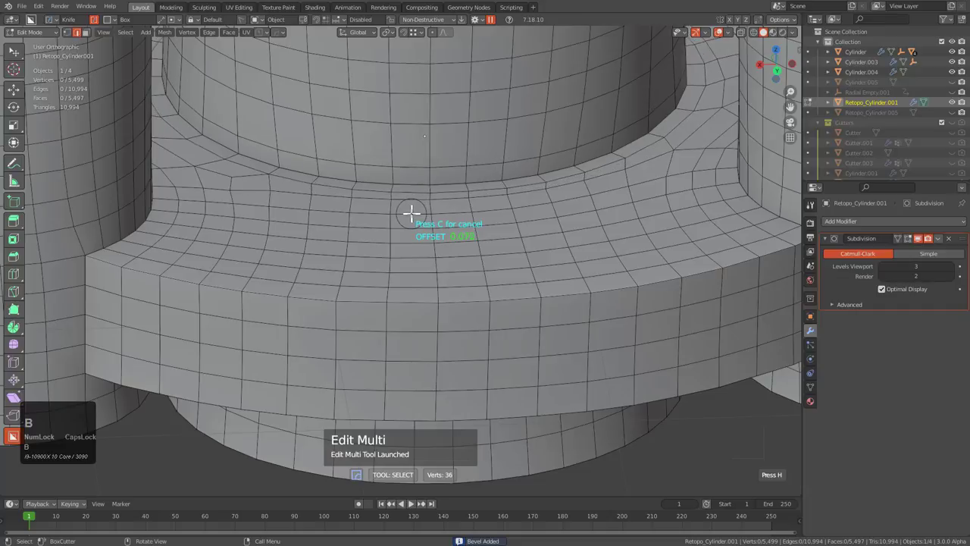
scroll("down", 3)
middle_click(443, 210)
middle_click(522, 269)
scroll("down", 3)
scroll("up", 3)
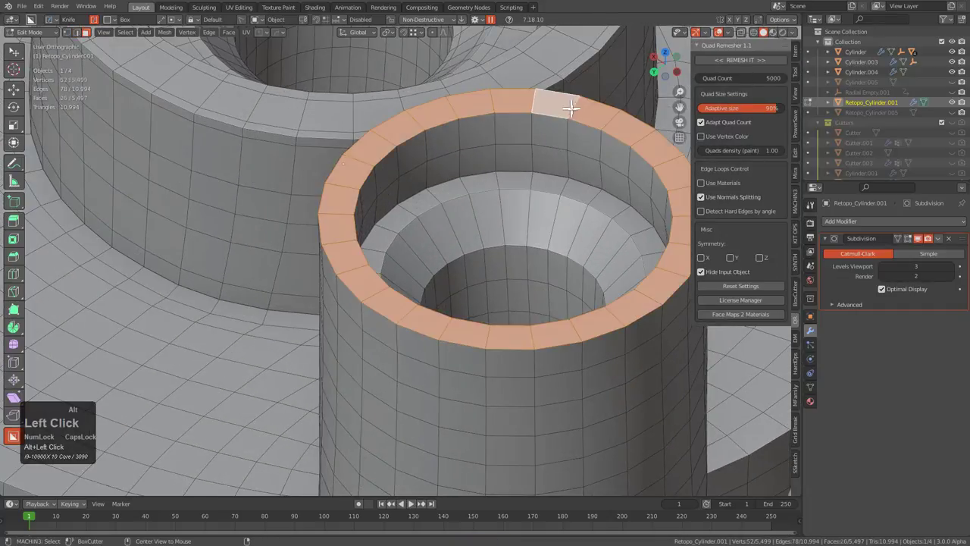
- Select the rim face rings of the central boss, its inner hole and the surrounding cylinders
left_click(558, 226)
scroll("down", 3)
middle_click(239, 198)
scroll("down", 3)
middle_click(348, 214)
scroll("up", 3)
left_click(295, 101)
middle_click(520, 159)
scroll("up", 3)
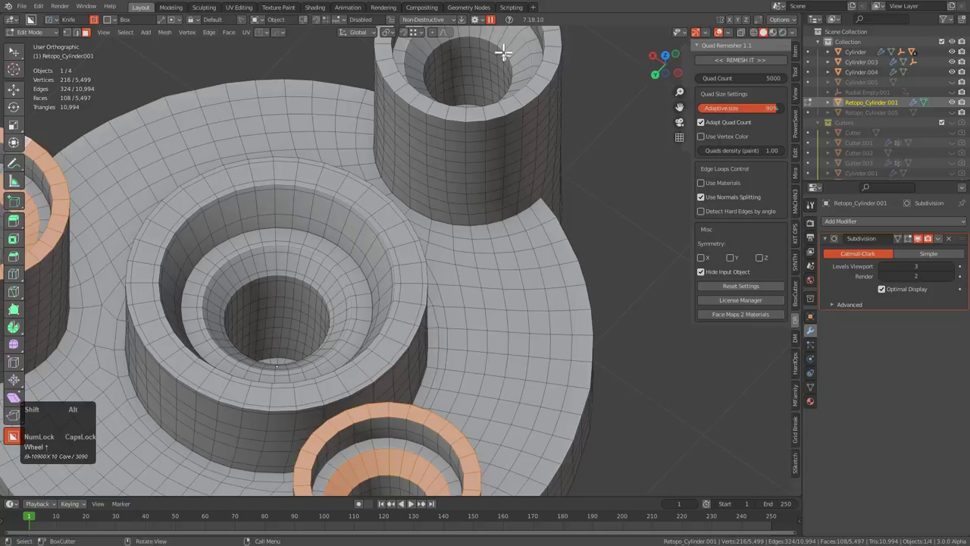
middle_click(515, 90)
left_click(483, 165)
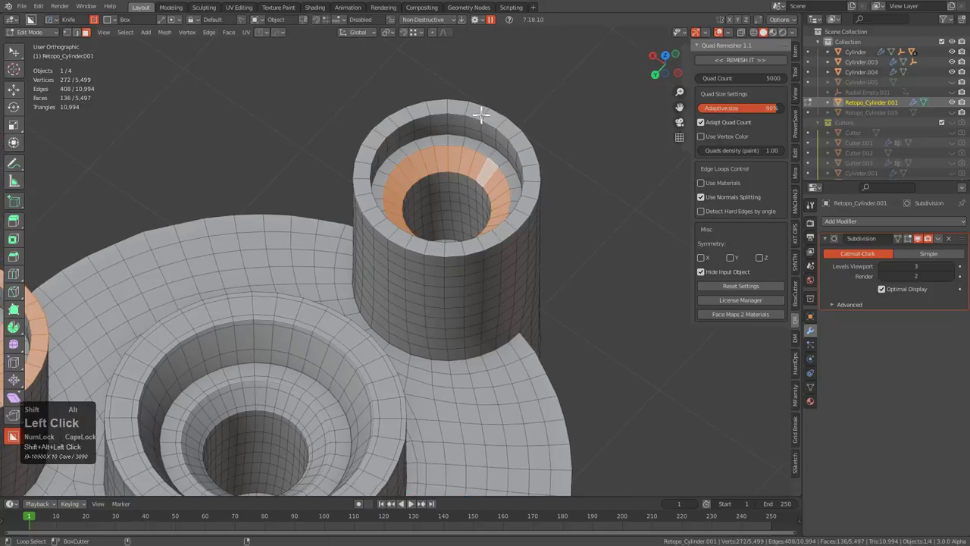
middle_click(446, 234)
scroll("up", 3)
left_click(480, 132)
scroll("down", 3)
middle_click(480, 293)
scroll("down", 3)
middle_click(456, 326)
scroll("up", 3)
left_click(332, 293)
scroll("down", 3)
middle_click(216, 261)
scroll("up", 3)
left_click(401, 61)
scroll("down", 3)
middle_click(500, 325)
scroll("up", 3)
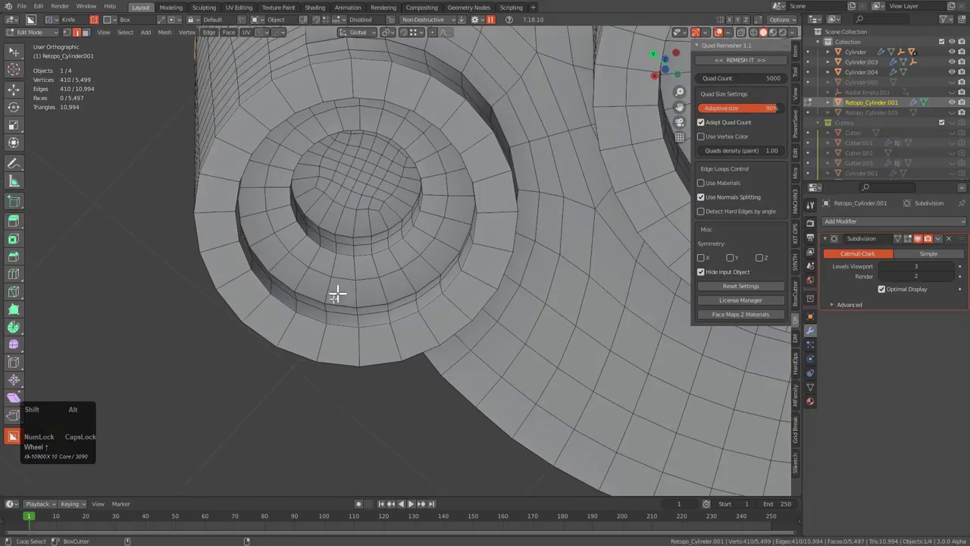
- Add the small boss rim, large hole rim, inner step and remaining boss rim loops to the selection
left_click(340, 296)
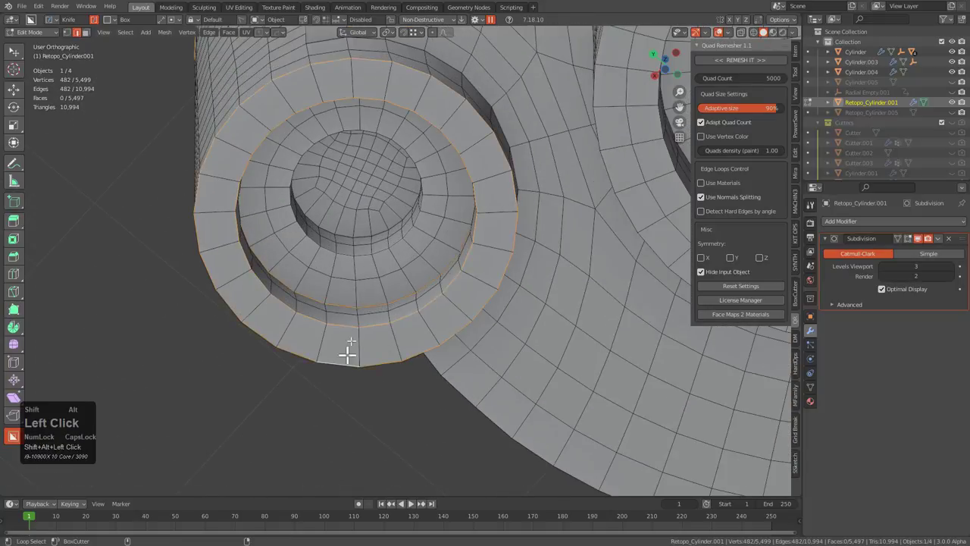
scroll("down", 3)
middle_click(393, 228)
scroll("down", 3)
middle_click(534, 209)
scroll("up", 3)
left_click(433, 173)
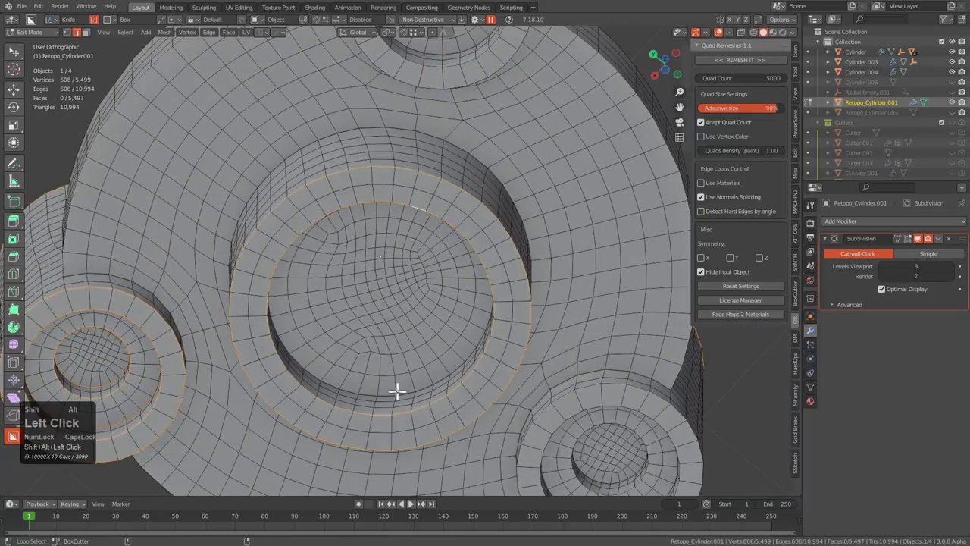
middle_click(559, 319)
scroll("up", 3)
left_click(431, 234)
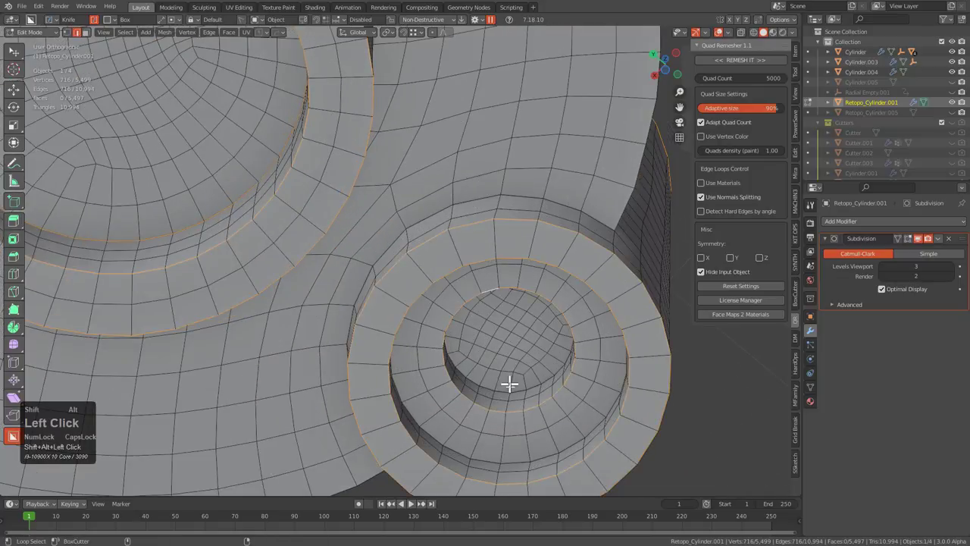
scroll("down", 3)
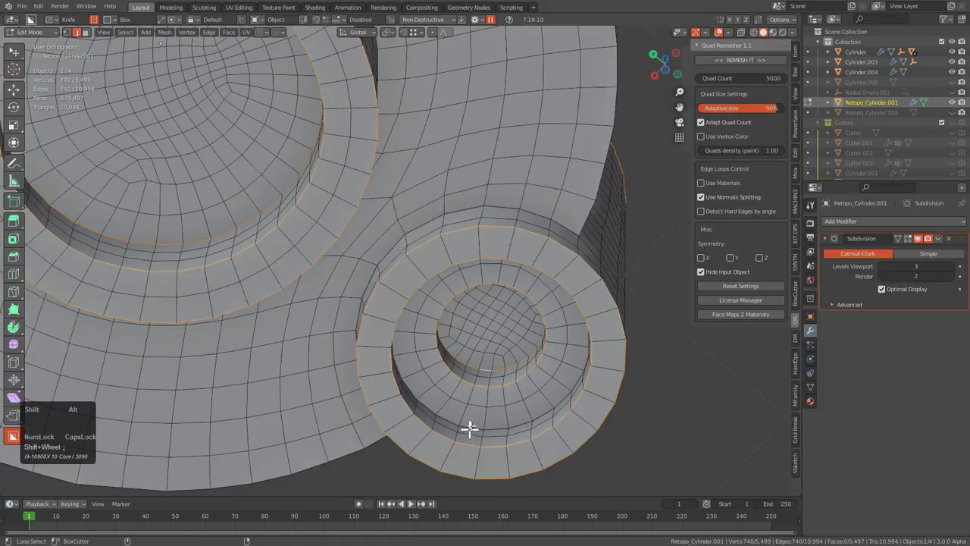
left_click(475, 418)
scroll("down", 3)
middle_click(415, 245)
scroll("up", 3)
middle_click(367, 225)
scroll("up", 3)
middle_click(256, 147)
left_click(368, 408)
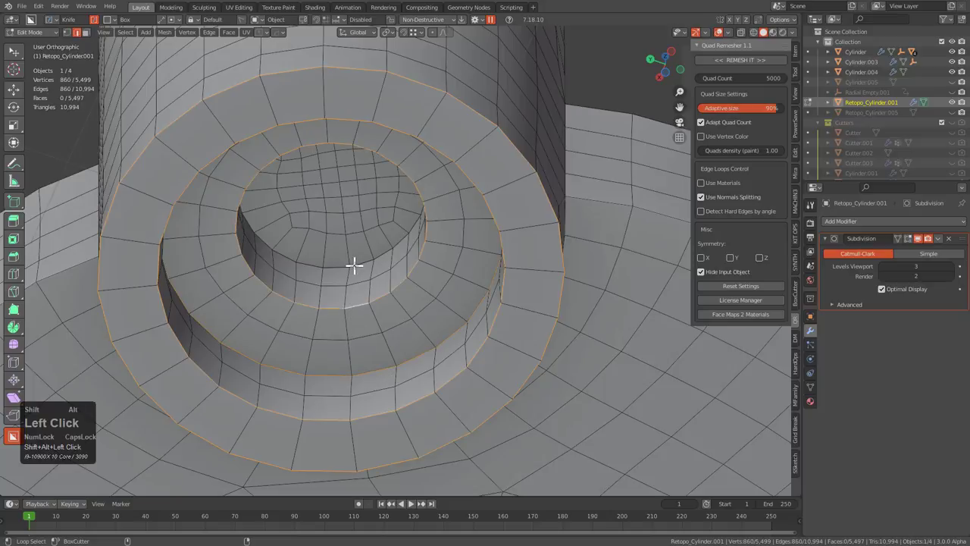
scroll("down", 3)
middle_click(367, 253)
left_click_drag(409, 268, 328, 305)
scroll("up", 3)
left_click(354, 326)
scroll("down", 3)
middle_click(538, 289)
scroll("down", 3)
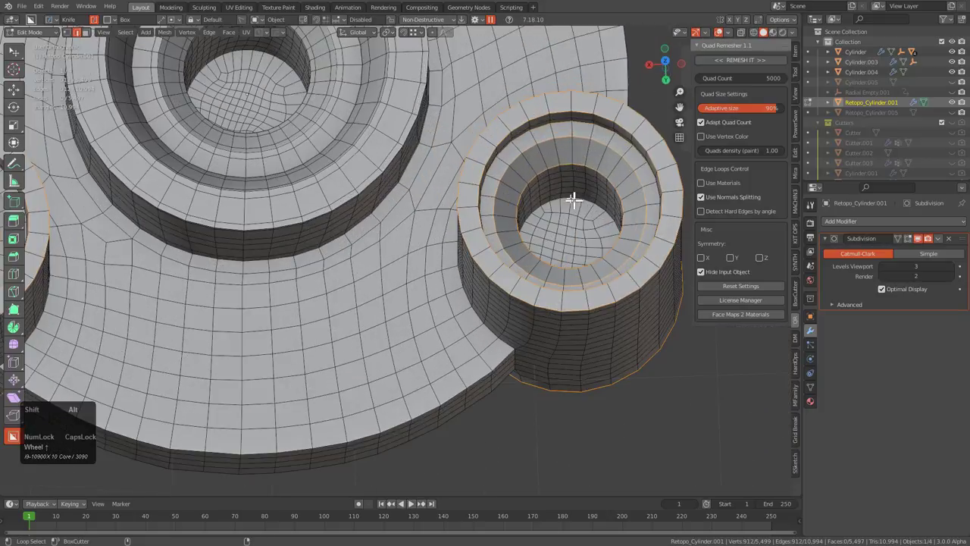
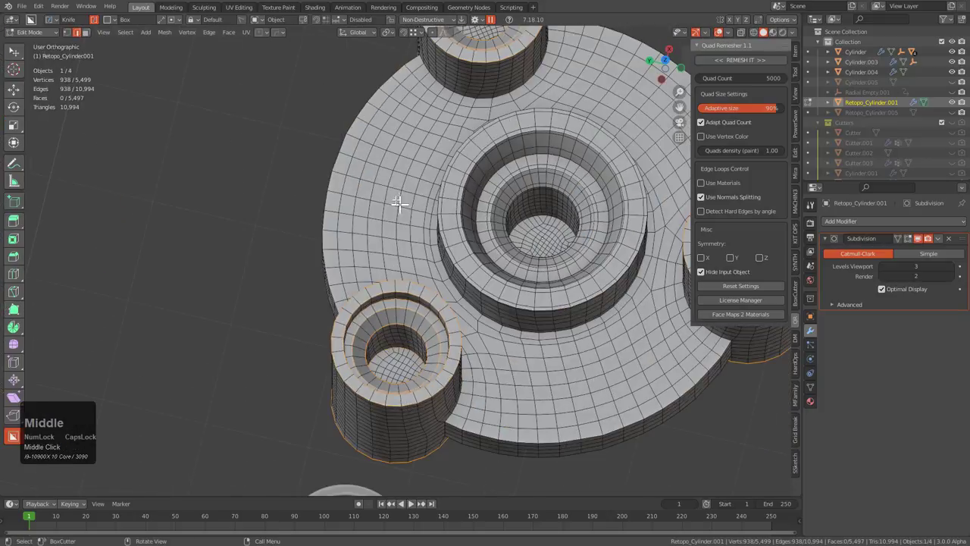
scroll("up", 3)
scroll("down", 3)
middle_click(420, 373)
scroll("up", 3)
scroll("down", 3)
middle_click(287, 257)
left_click_drag(379, 263, 387, 317)
scroll("up", 3)
left_click(345, 328)
scroll("down", 3)
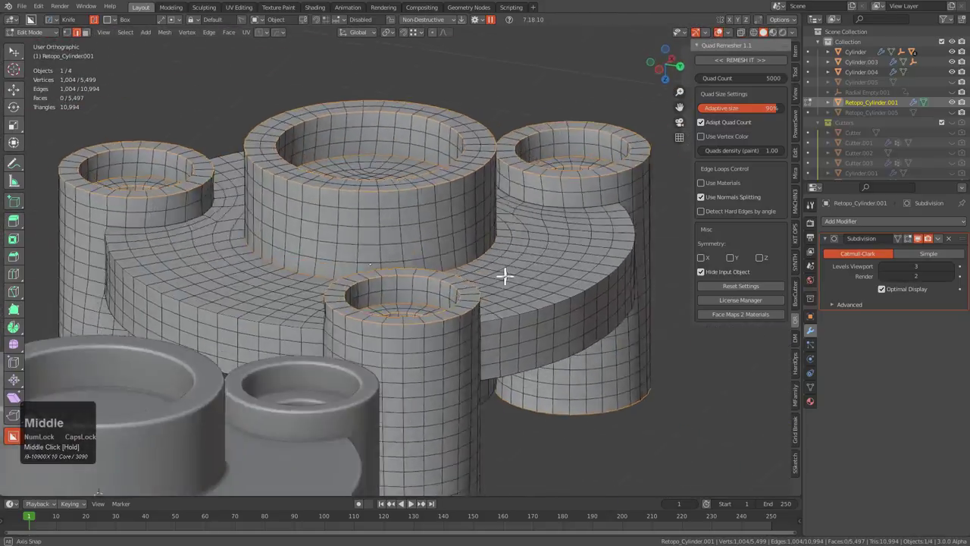
scroll("down", 3)
middle_click(449, 255)
scroll("up", 3)
- Bevel all the selected rim loops at an offset near 0.03 and confirm the width
key("q")
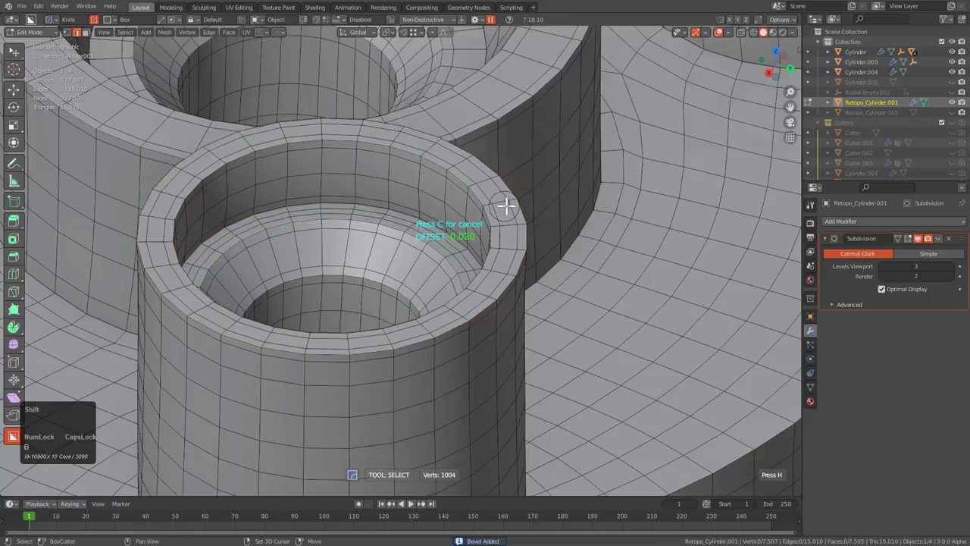
left_click(505, 201)
scroll("down", 3)
middle_click(511, 233)
scroll("down", 3)
scroll("down", 3)
middle_click(504, 271)
scroll("down", 3)
middle_click(428, 243)
scroll("up", 3)
middle_click(431, 274)
middle_click(415, 304)
- Return to Object Mode and inspect the subdivided part's crisply rounded bosses and hole rims
key("Right")
scroll("up", 3)
scroll("down", 3)
middle_click(436, 280)
scroll("up", 3)
scroll("down", 3)
middle_click(422, 380)
scroll("up", 3)
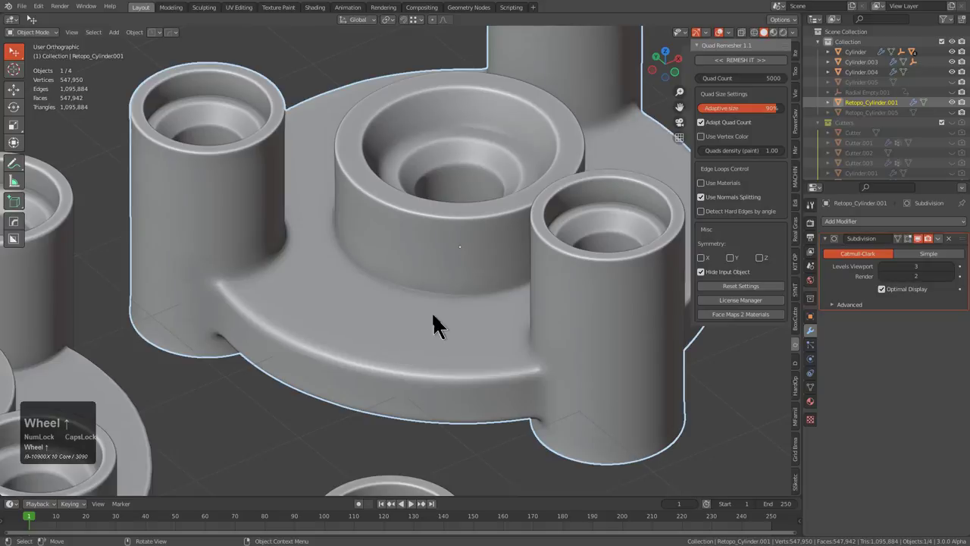
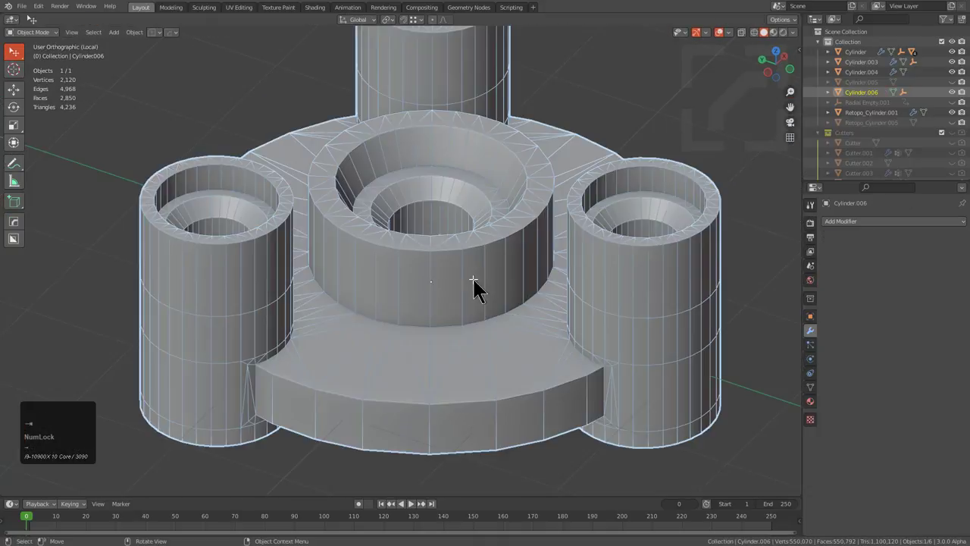
- Switch Cylinder.006 into Sculpt Mode and bring up the Hard Ops sculpt and remesh actions
middle_click(488, 293)
scroll("down", 3)
left_click(49, 41)
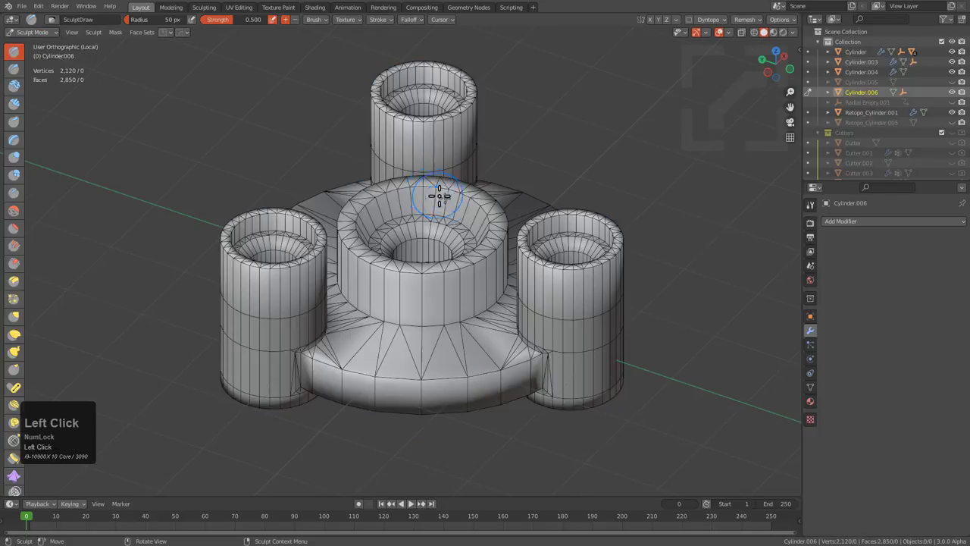
scroll("up", 3)
key("q")
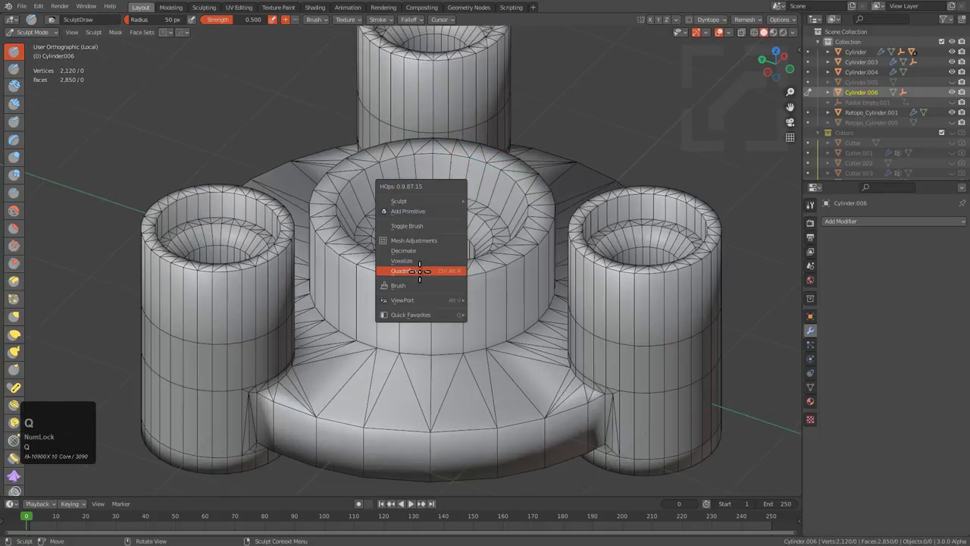
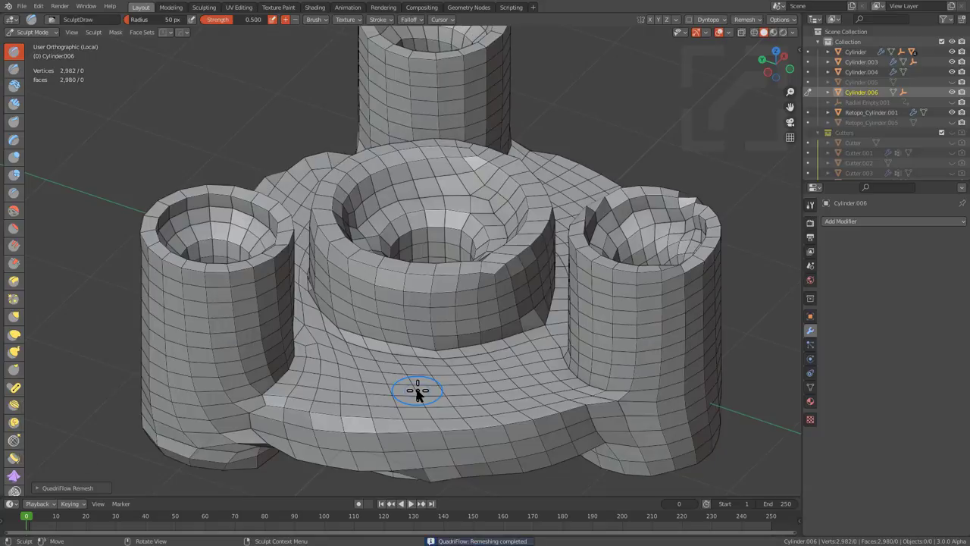
- Show the object and mesh data properties and expand the Remesh settings at 0.1 m voxel size
left_click(818, 325)
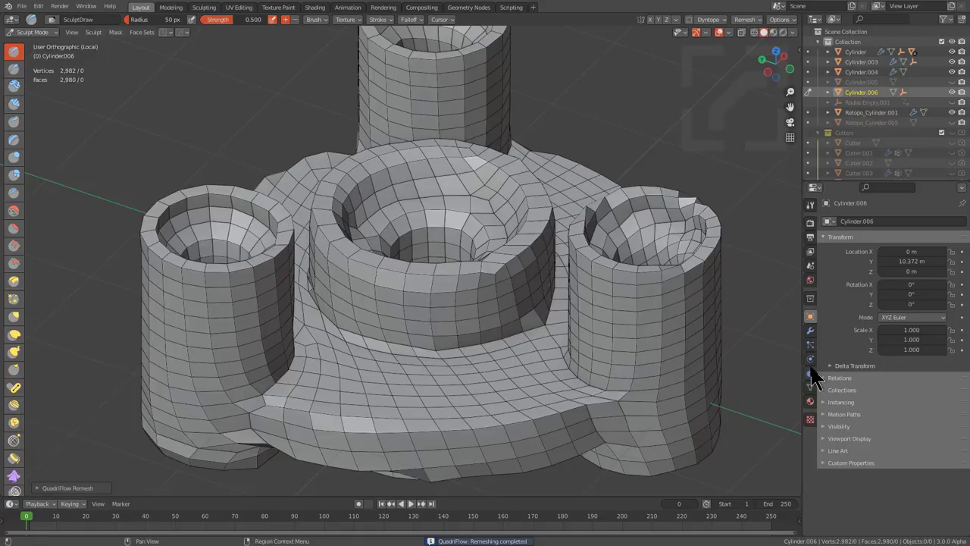
left_click(814, 374)
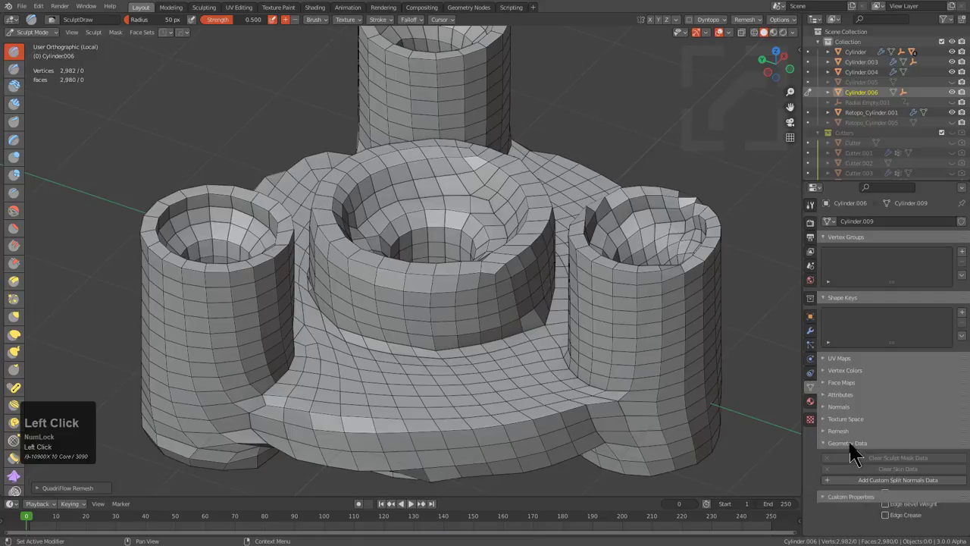
scroll("down", 3)
left_click(844, 449)
scroll("down", 3)
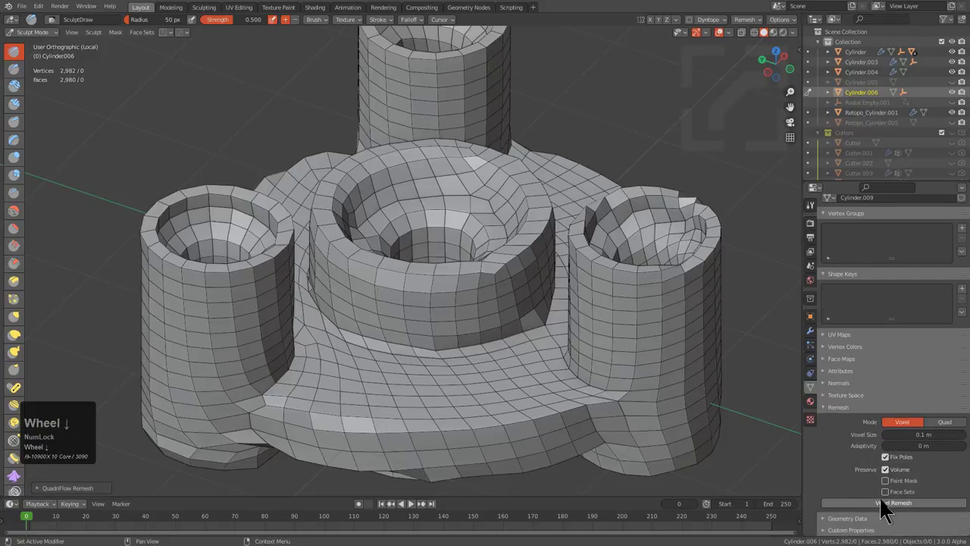
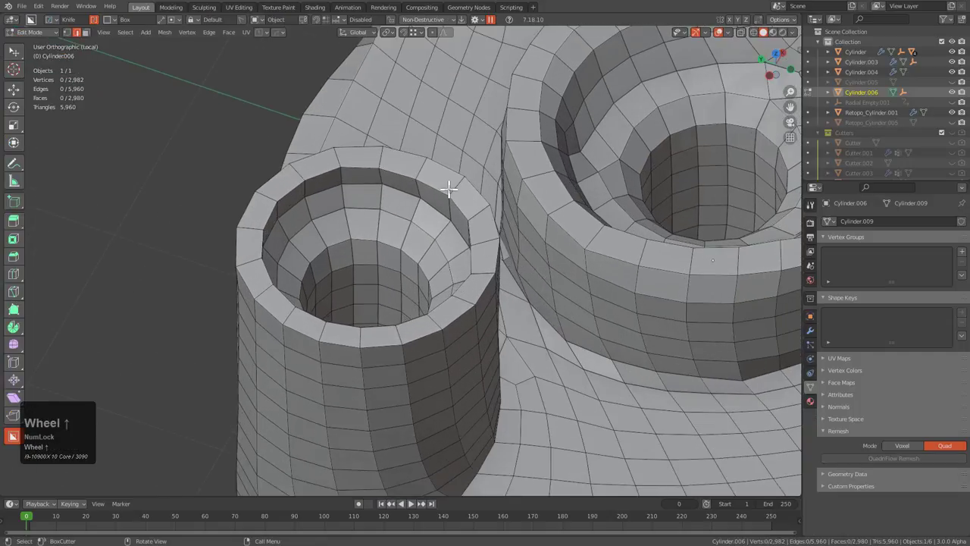
scroll("up", 3)
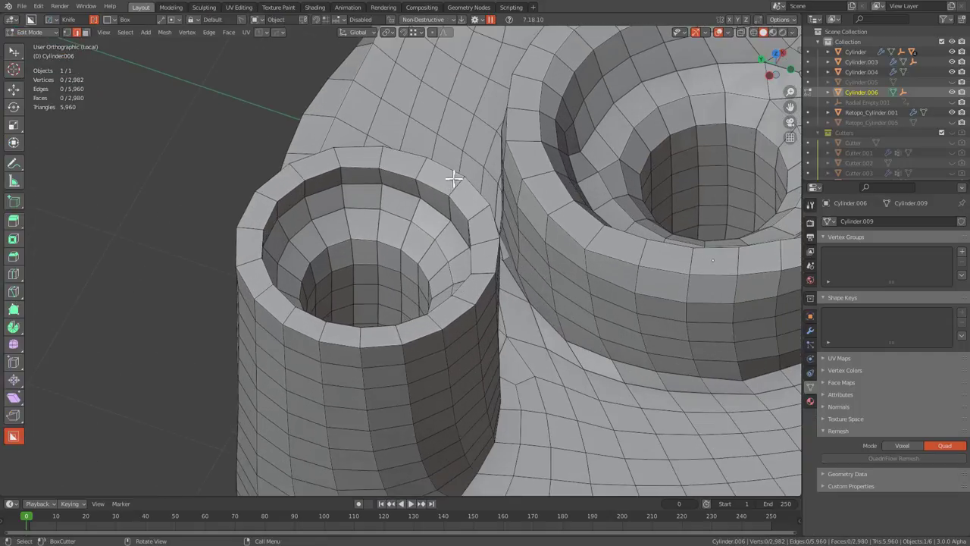
key("ctrl+Num_Lock")
scroll("up", 3)
- Preview a loop around the boss rim and orbit to inspect the triangulated 2,120-vertex mesh
key("ctrl+t")
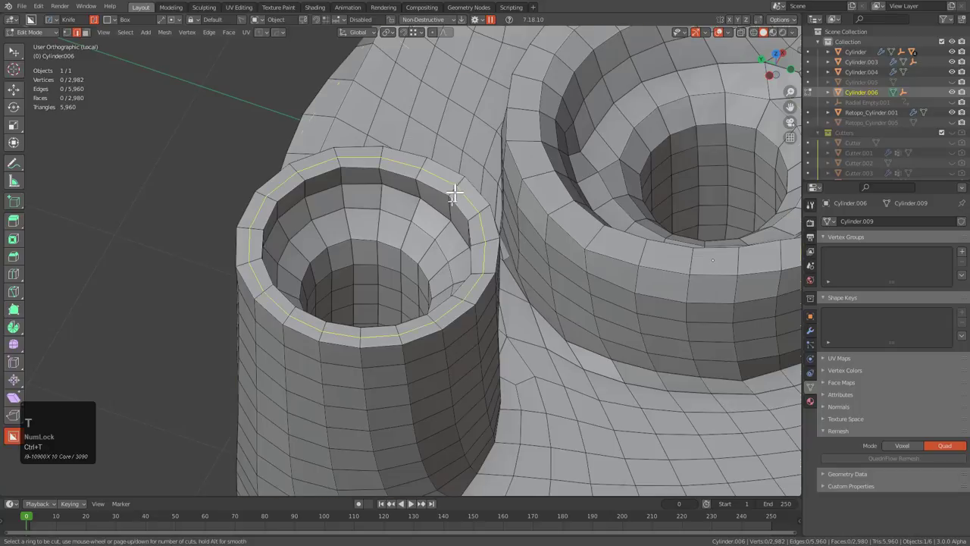
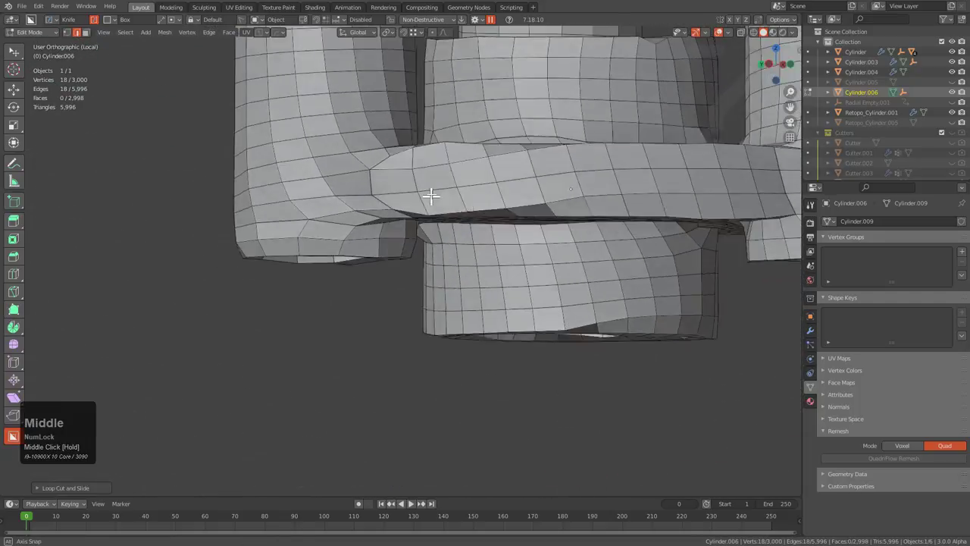
middle_click(553, 181)
scroll("down", 3)
middle_click(538, 301)
scroll("up", 3)
left_click_drag(507, 330, 546, 368)
scroll("down", 3)
middle_click(445, 275)
- Undo to the triangulated mesh, then set QuadriFlow Remesh to 8000 faces with Preserve Sharp enabled
key("ctrl+z")
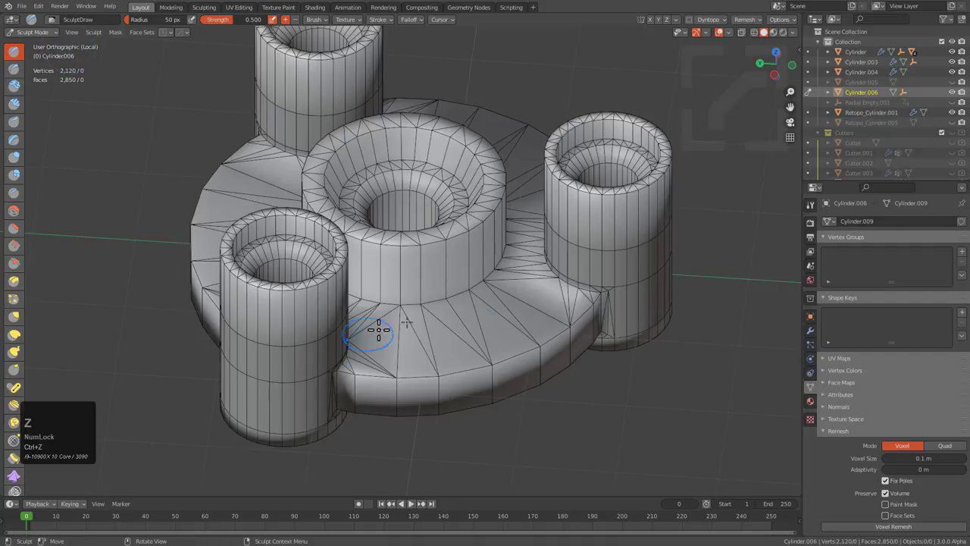
left_click(943, 453)
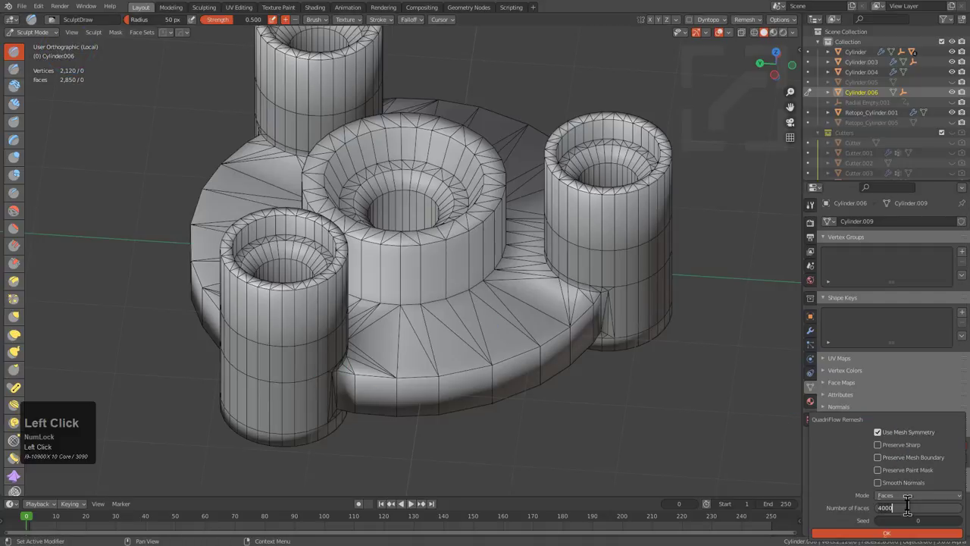
key("KP_8")
key("KP_Enter")
left_click(883, 458)
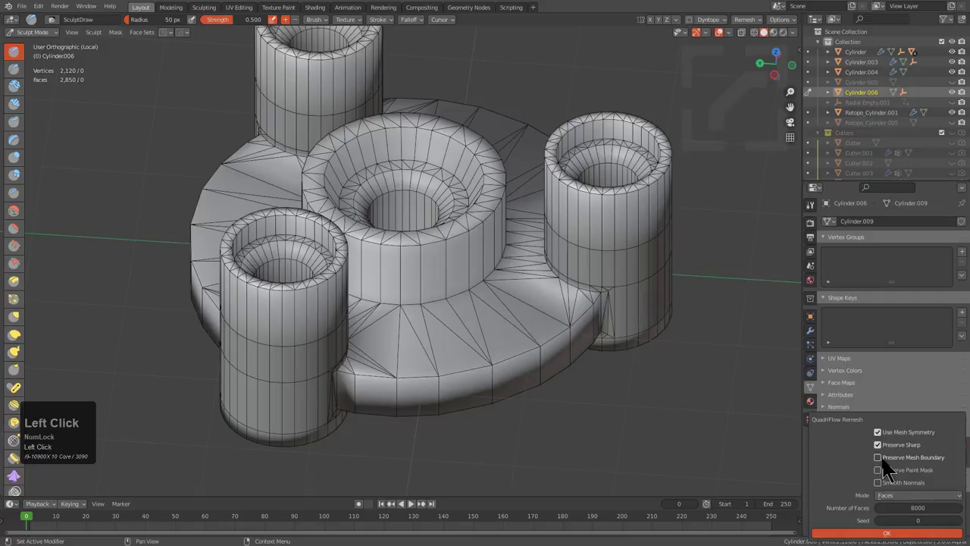
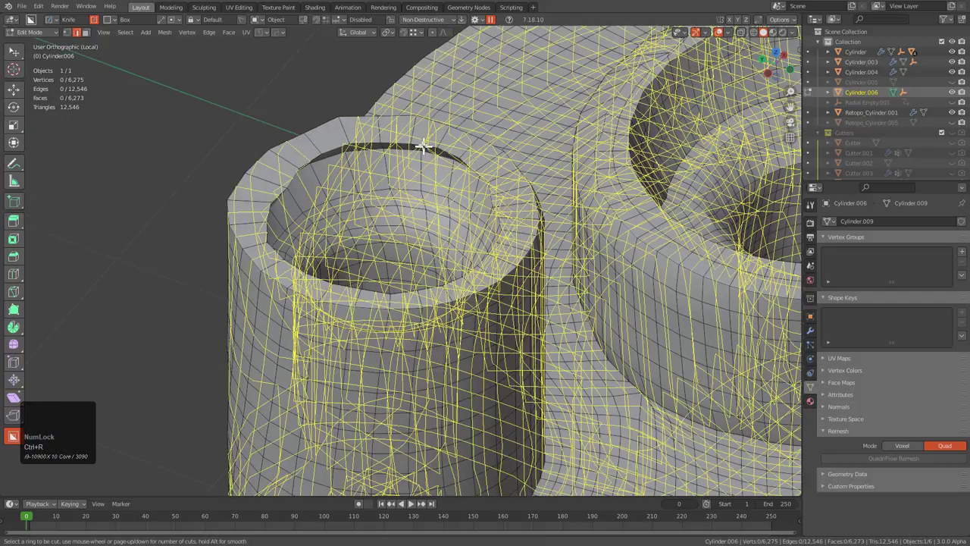
- Preview a loop cut on the QuadriFlow quad mesh to check its edge flow
key("ctrl+r")
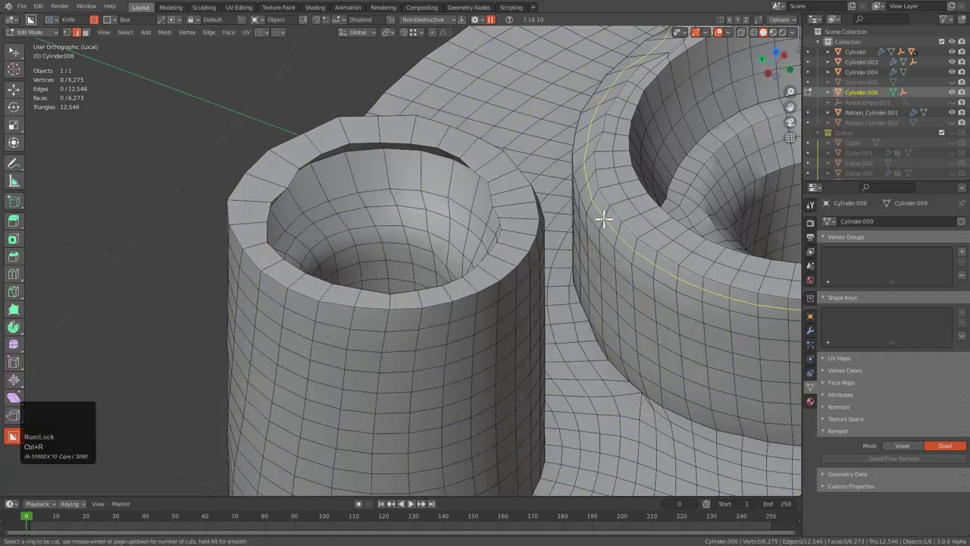
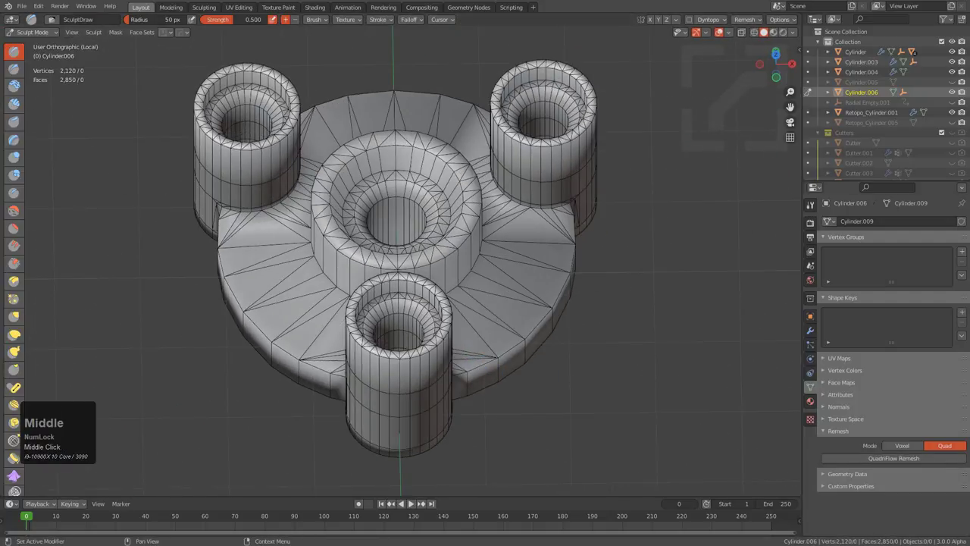
- Reopen the QuadriFlow remesh options for Cylinder.006 keeping symmetry, sharp, boundary and smooth normals
left_click(908, 467)
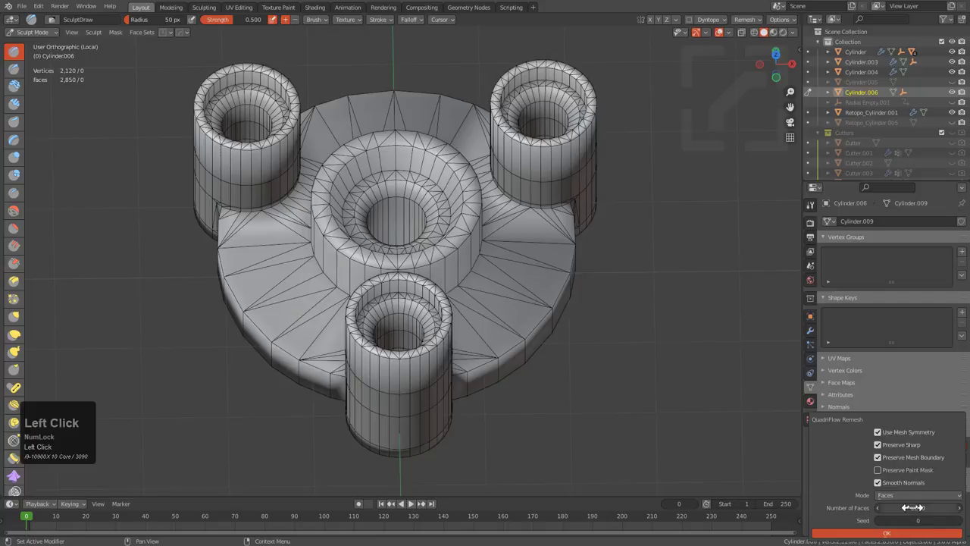